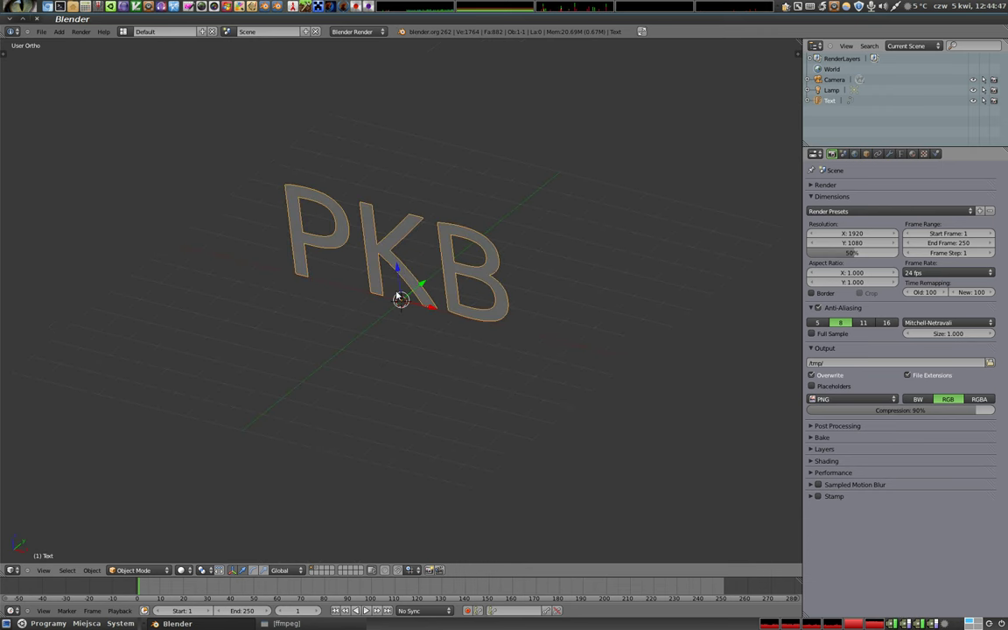
# Step: Rename the text datablock to Napis in the Object Data properties after framing the text
pyautogui.press('alt+r')
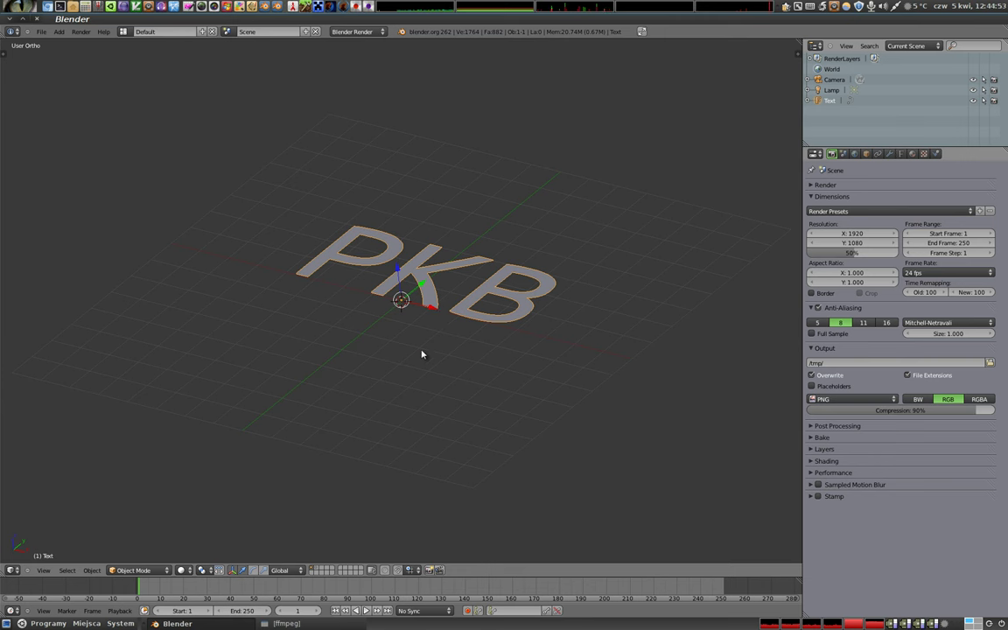
pyautogui.press('r')
pyautogui.press('KP_1')
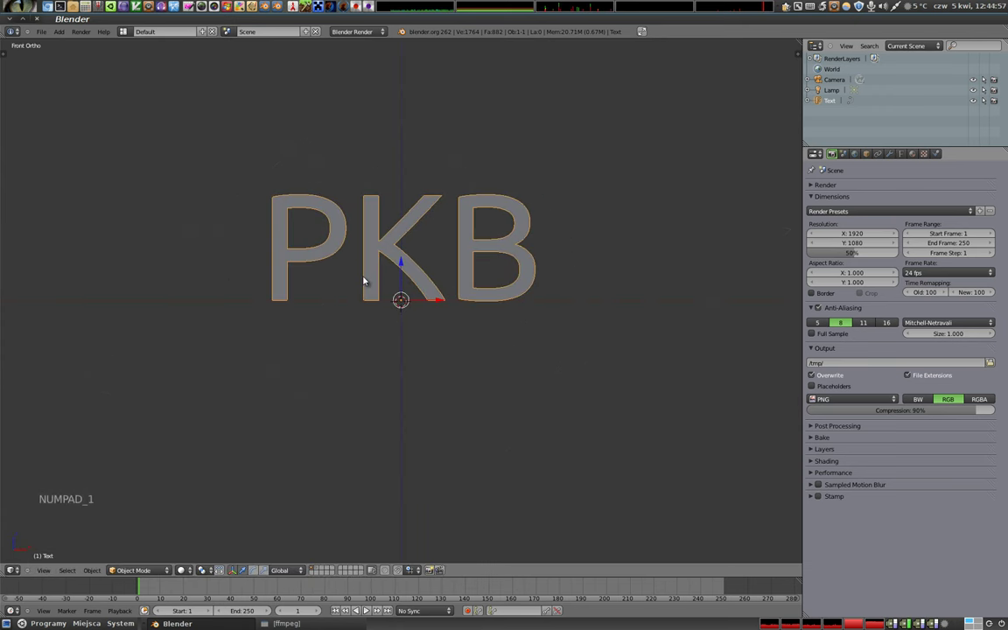
pyautogui.middleClick(473, 261)
pyautogui.scroll(3)
pyautogui.middleClick(443, 281)
pyautogui.middleClick(326, 219)
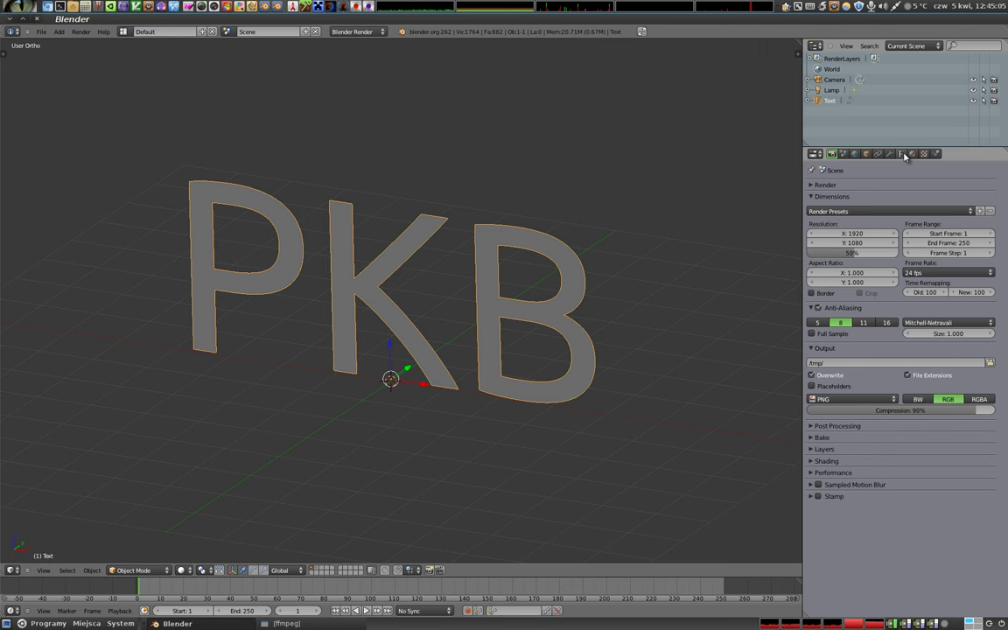
pyautogui.click(907, 153)
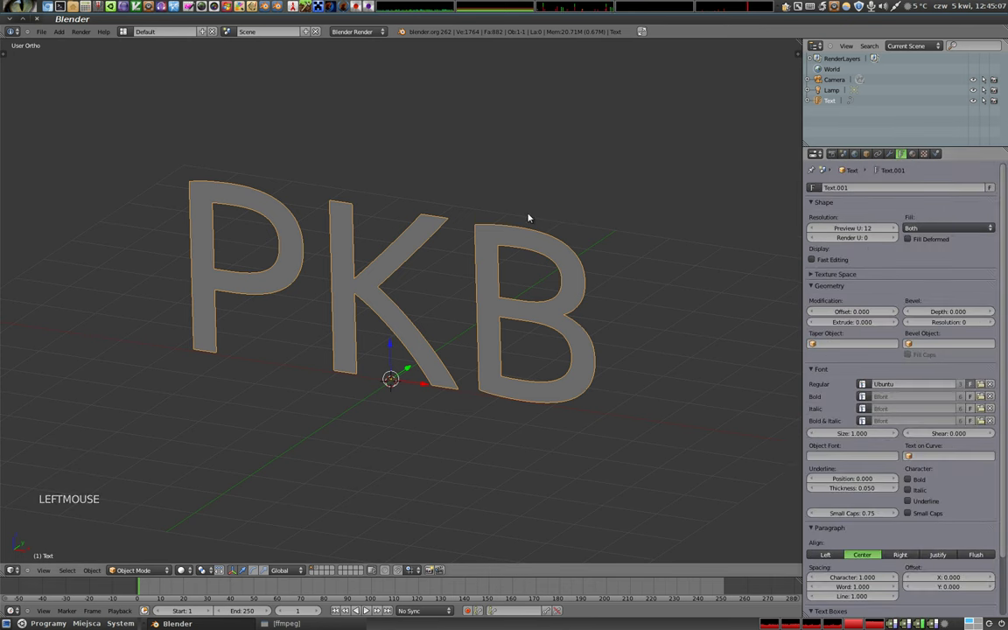
pyautogui.click(867, 189)
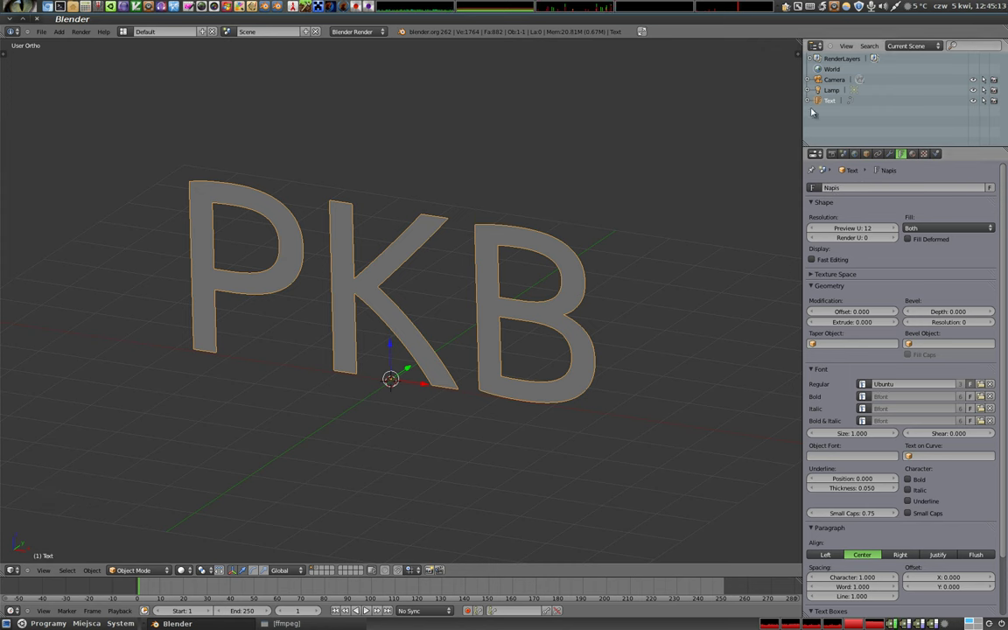
# Step: Rename the text object itself to Napis in the Object properties, then return to the data settings
pyautogui.click(811, 103)
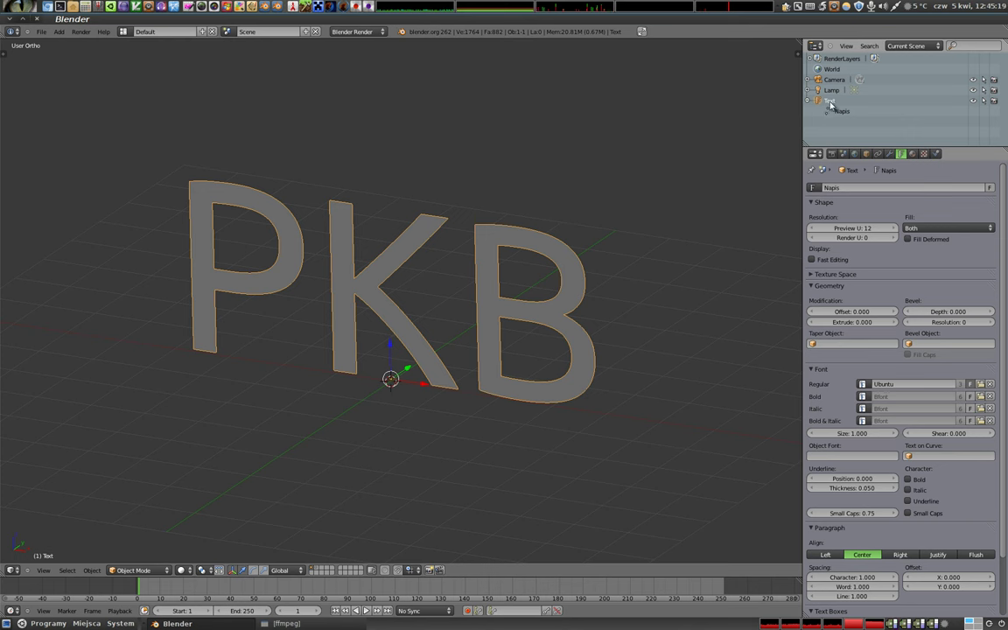
pyautogui.click(872, 155)
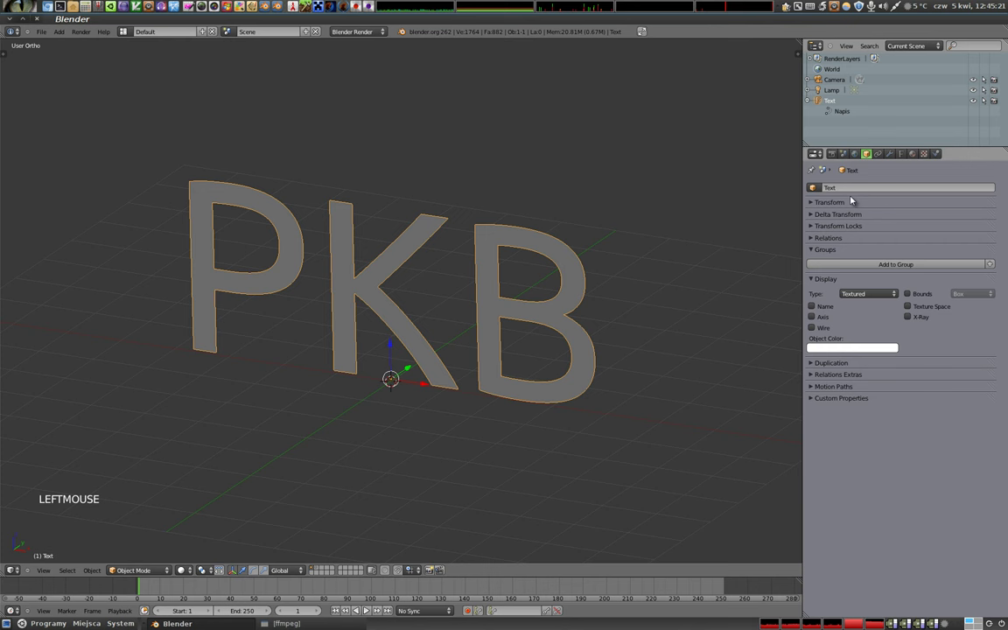
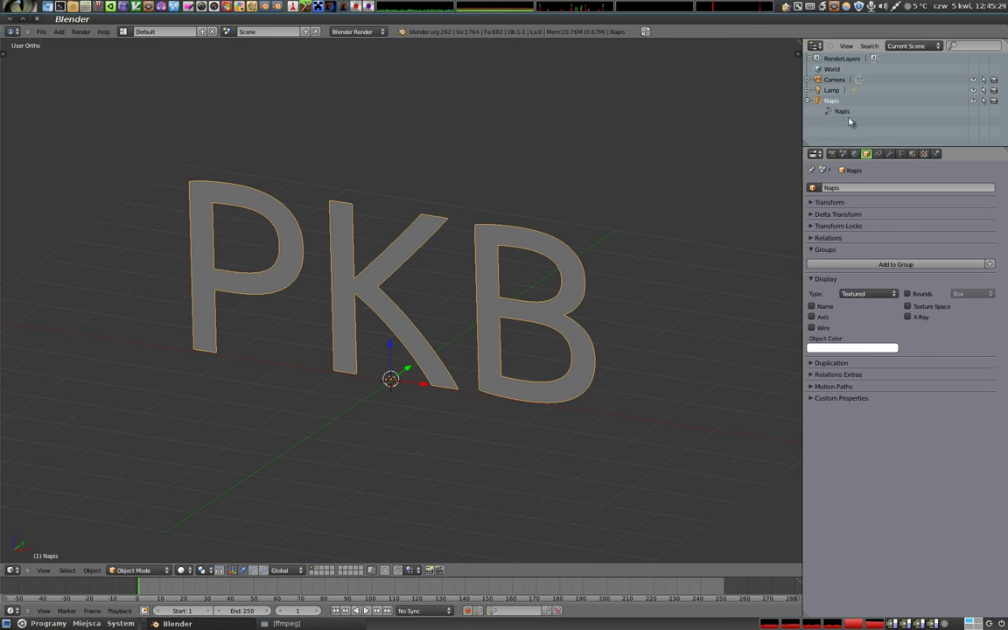
pyautogui.click(810, 101)
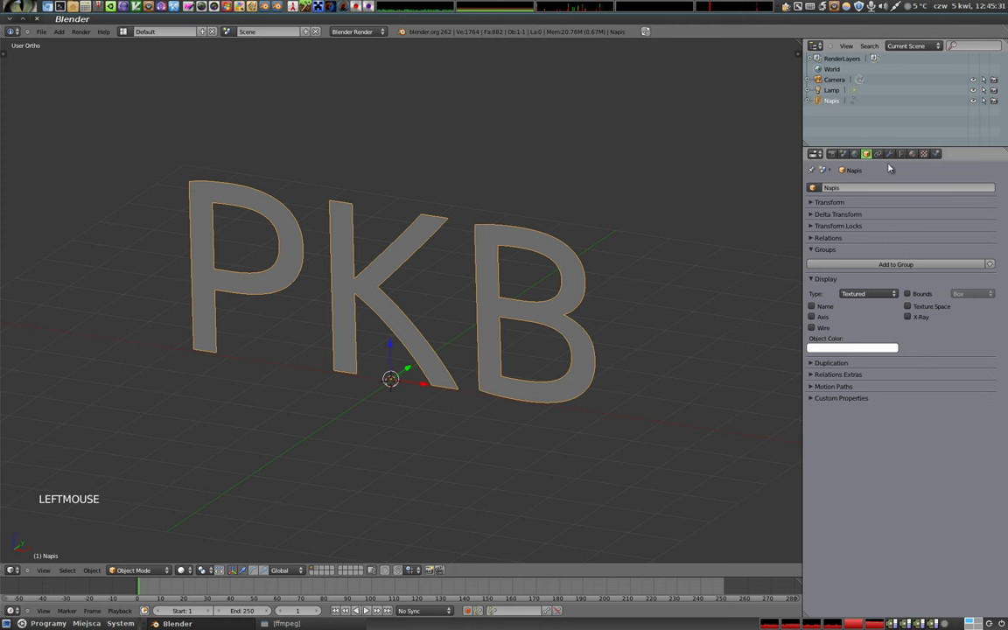
pyautogui.click(905, 157)
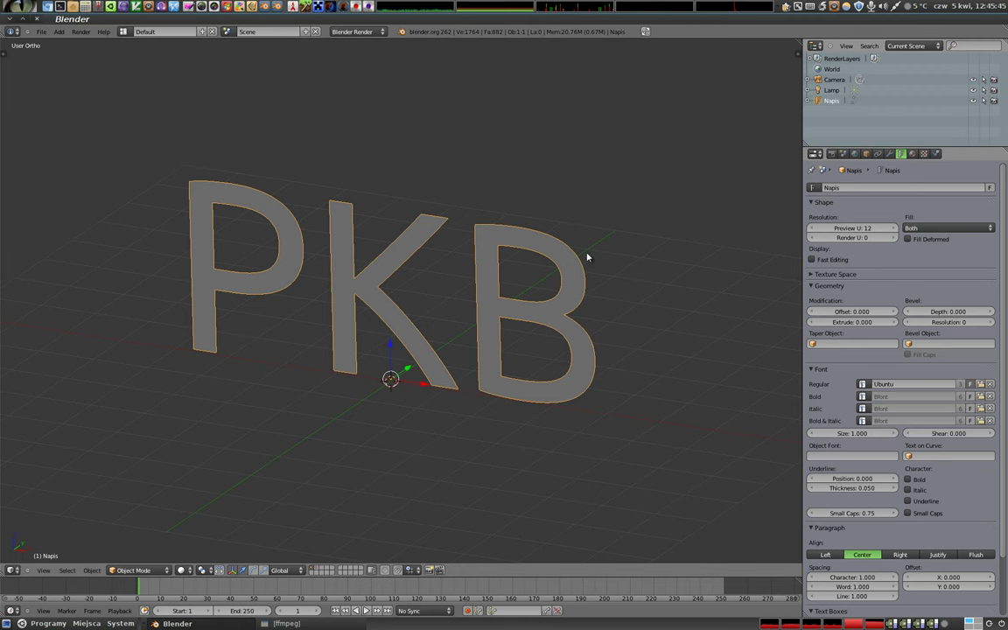
# Step: Orbit and zoom the viewport around the Napis text to inspect its curve resolution
pyautogui.scroll(3)
pyautogui.scroll(-3)
pyautogui.scroll(-3)
pyautogui.middleClick(300, 325)
pyautogui.middleClick(392, 325)
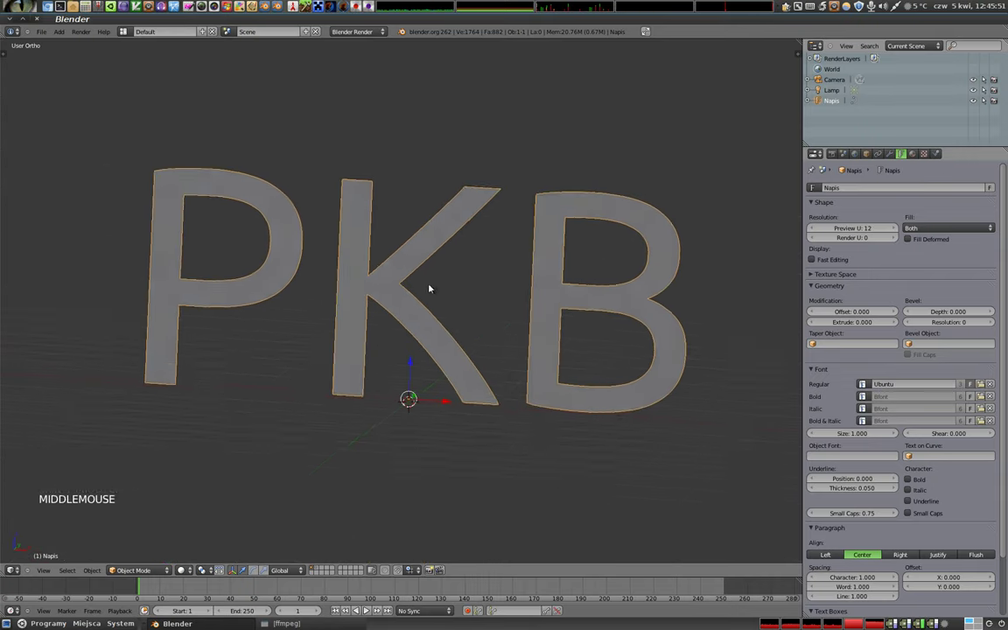
pyautogui.middleClick(265, 233)
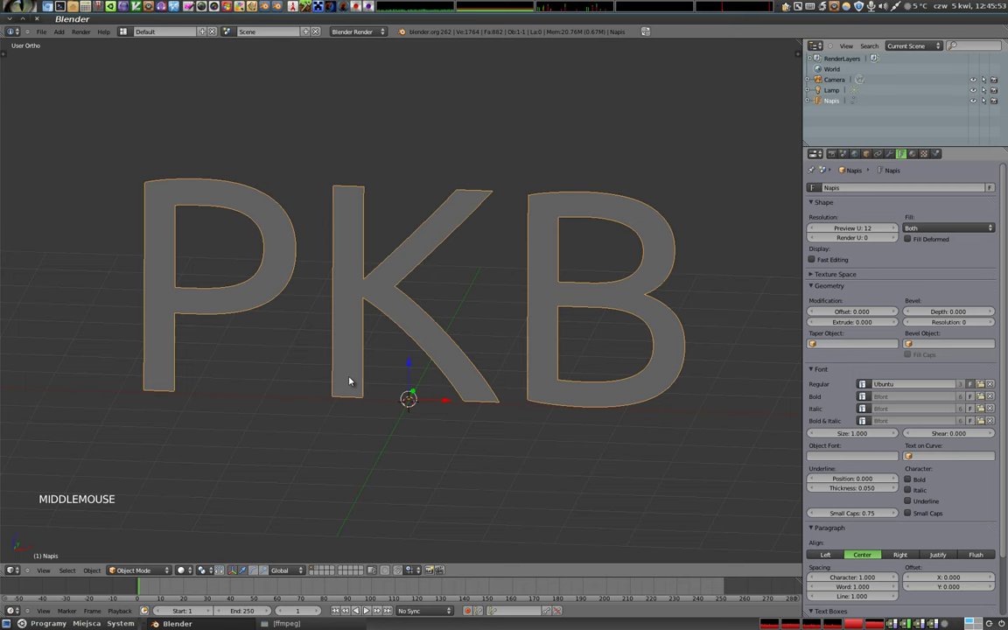
pyautogui.middleClick(471, 466)
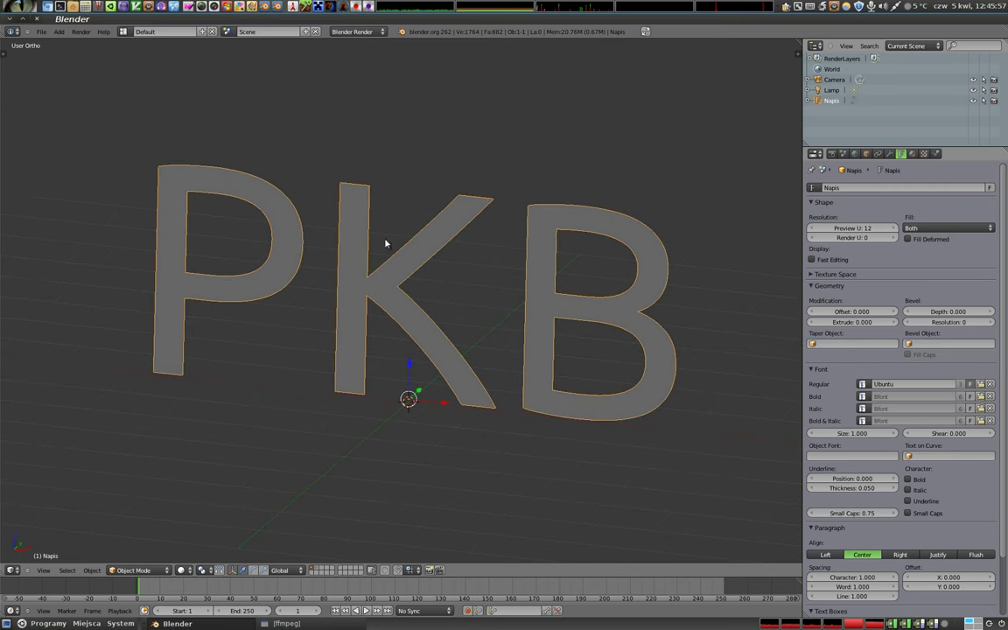
pyautogui.press('shift+a')
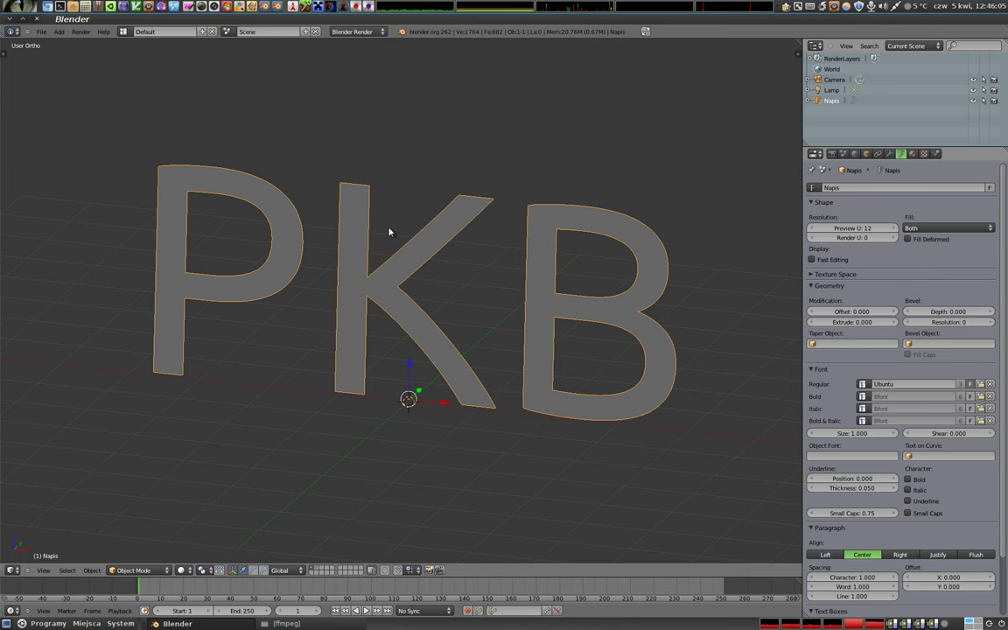
pyautogui.middleClick(395, 281)
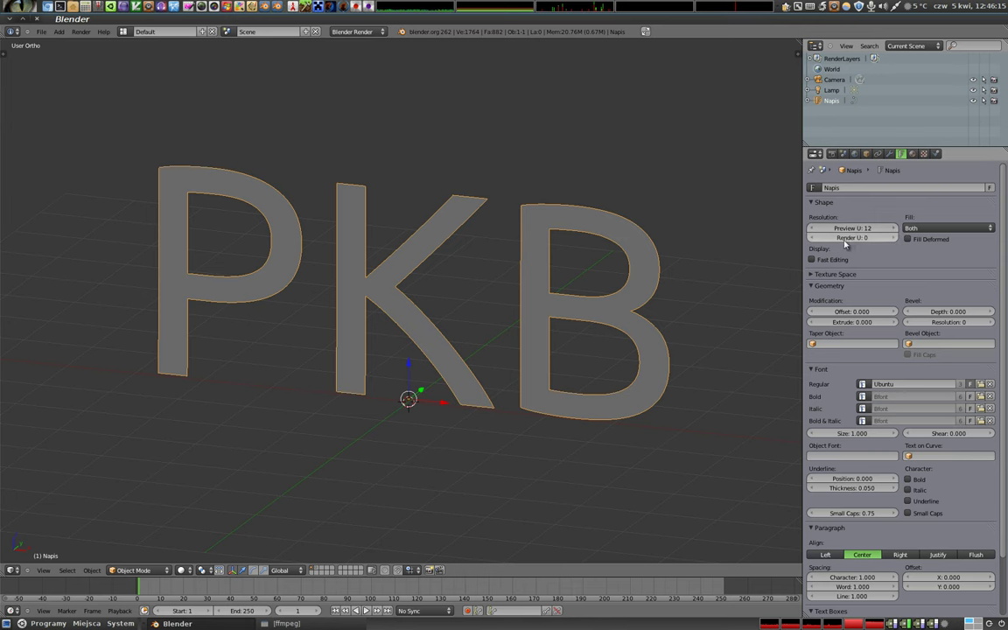
pyautogui.scroll(3)
pyautogui.scroll(-3)
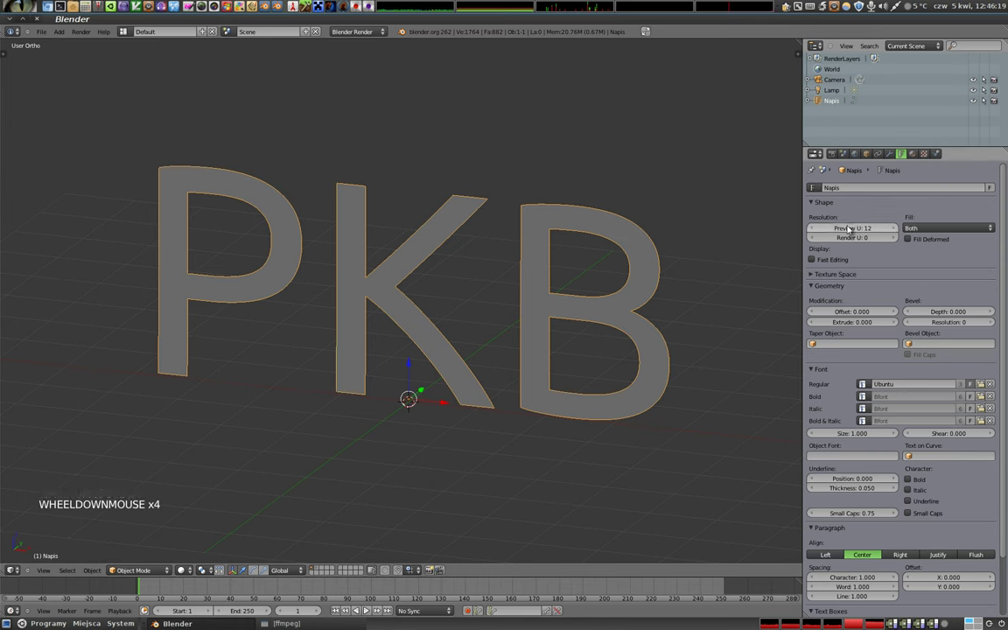
# Step: Try preview resolution 2 then 1 and zoom in on the angular letter outlines
pyautogui.click(865, 230)
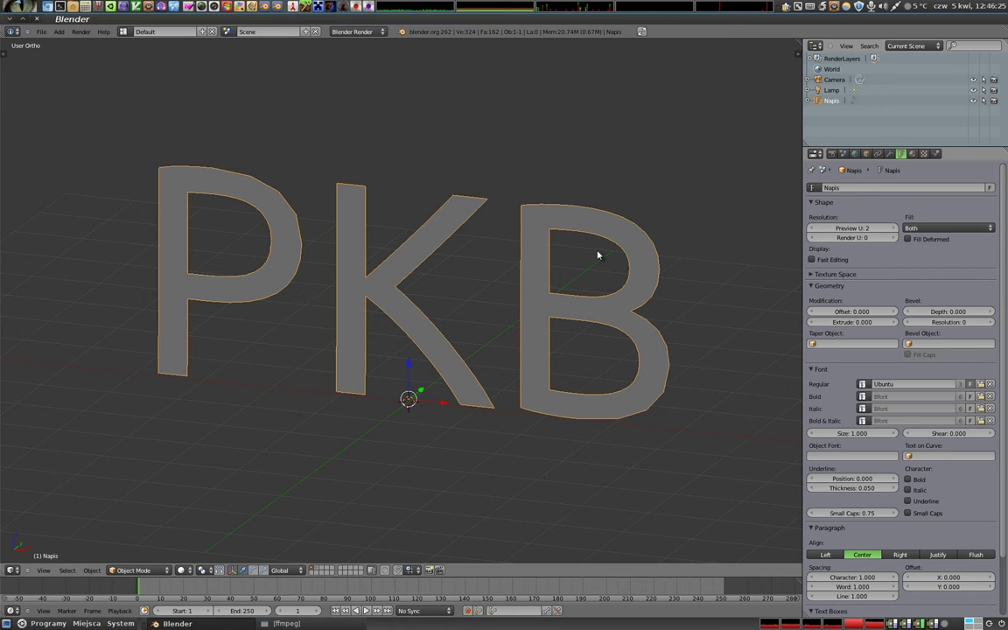
pyautogui.click(820, 230)
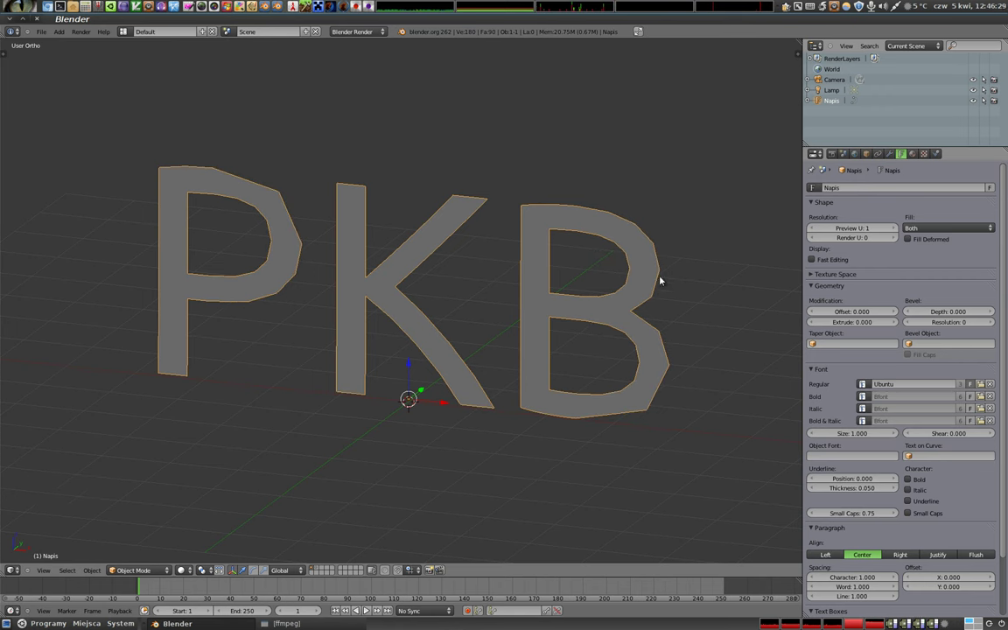
pyautogui.scroll(3)
pyautogui.middleClick(225, 241)
pyautogui.scroll(3)
# Step: Reset render resolution to 0 and raise preview resolution to 24 for smooth outlines
pyautogui.middleClick(459, 361)
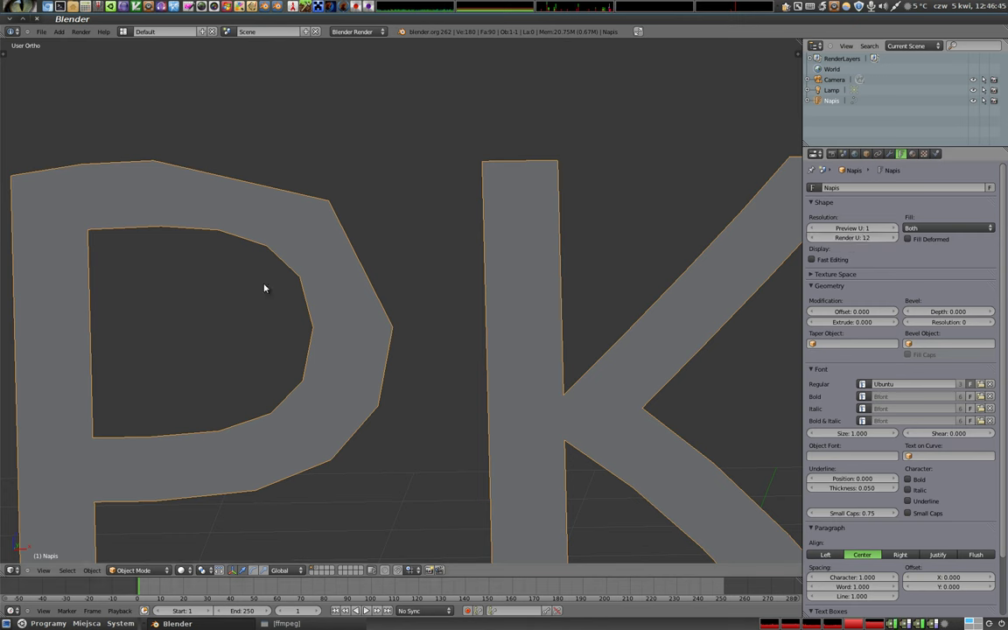
pyautogui.scroll(-3)
pyautogui.middleClick(474, 395)
pyautogui.middleClick(481, 353)
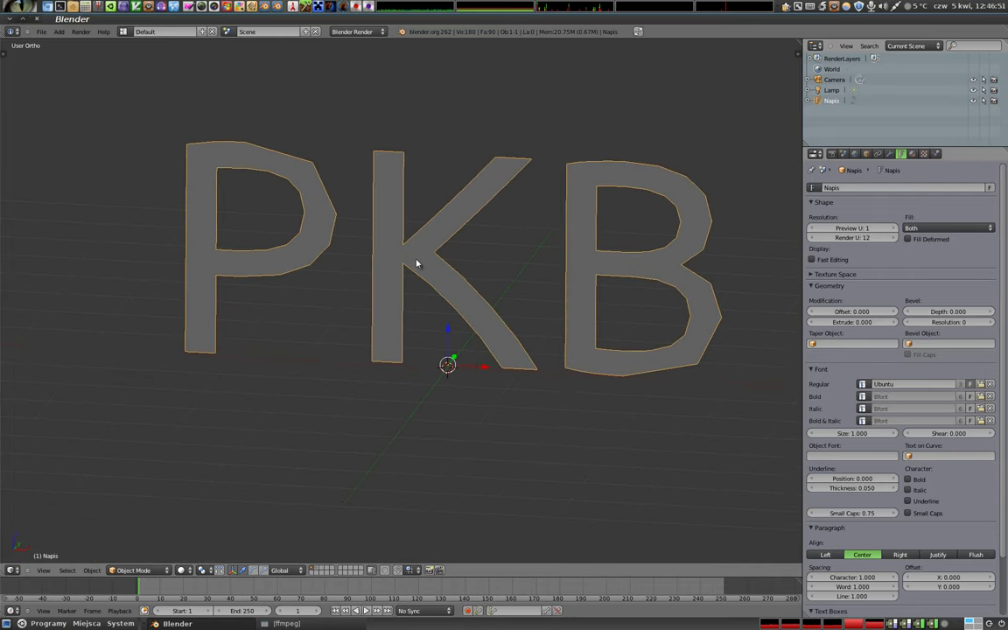
pyautogui.click(857, 236)
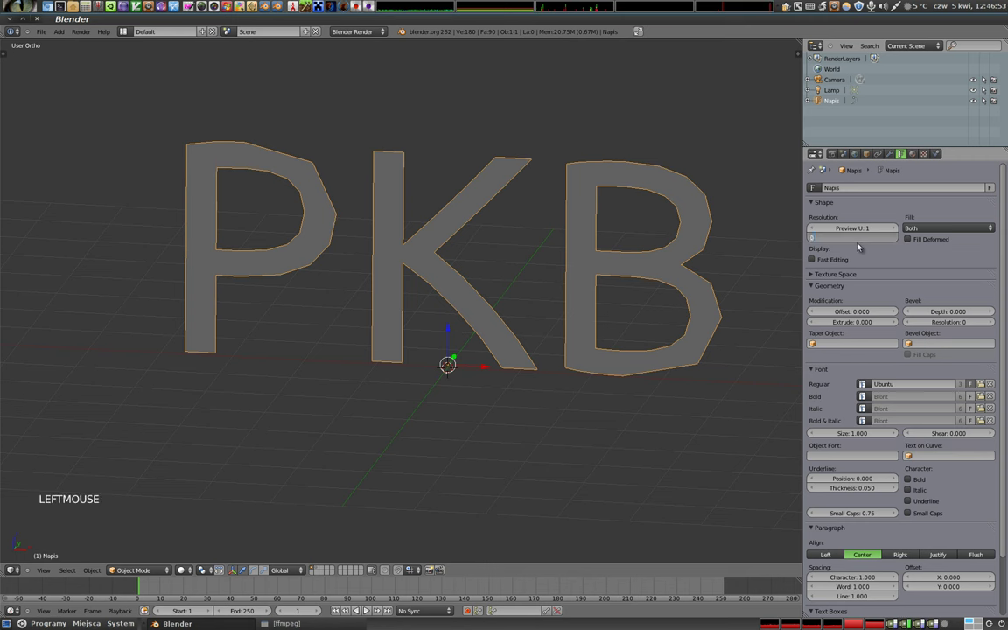
pyautogui.click(862, 226)
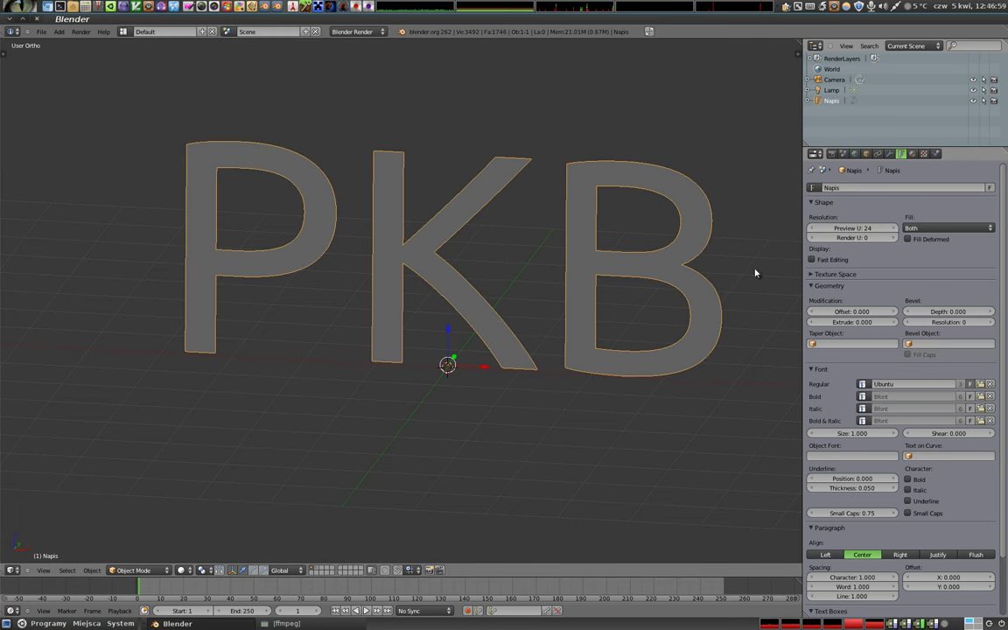
# Step: View the text from the front and briefly move the text cursor in edit mode
pyautogui.middleClick(473, 284)
pyautogui.middleClick(415, 277)
pyautogui.press('KP_1')
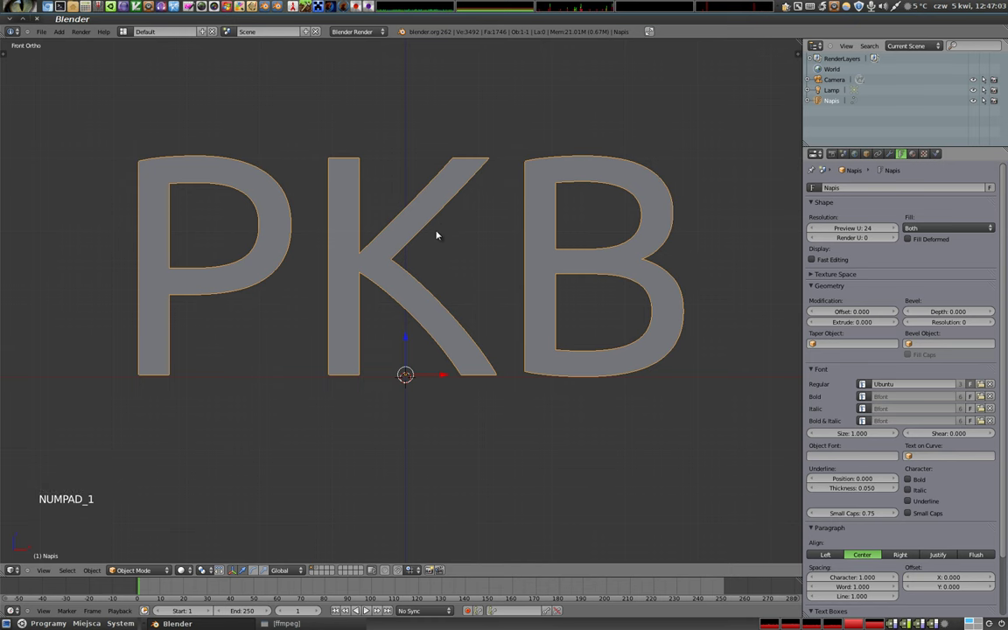
pyautogui.press('Tab')
pyautogui.press('Left')
pyautogui.press('Left')
pyautogui.press('Right')
pyautogui.press('Right')
pyautogui.press('Tab')
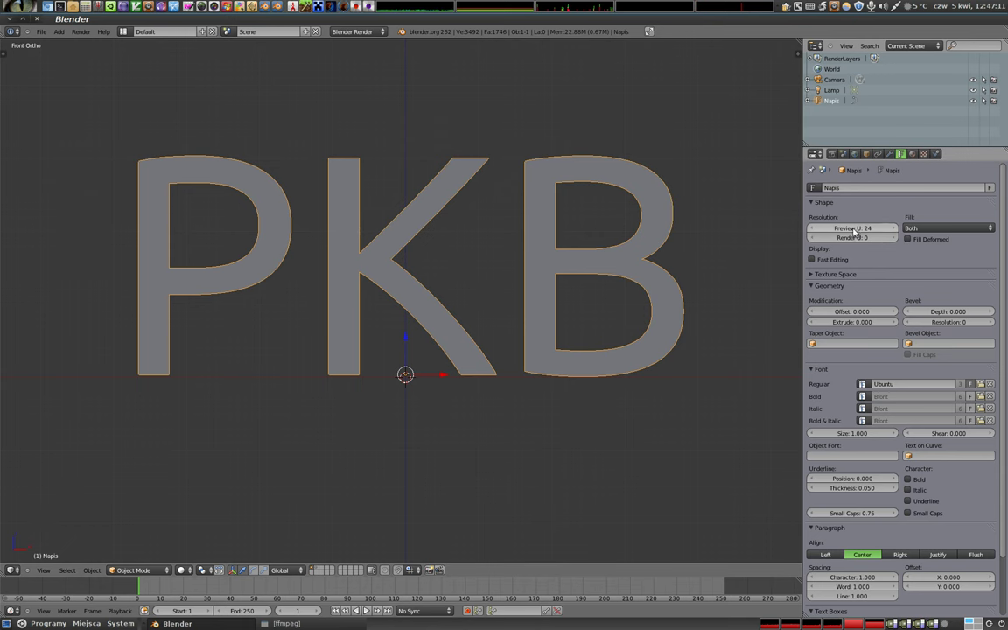
pyautogui.scroll(-3)
pyautogui.middleClick(398, 282)
# Step: Duplicate the text below the original and lower the original's preview resolution to 2
pyautogui.press('shift+d')
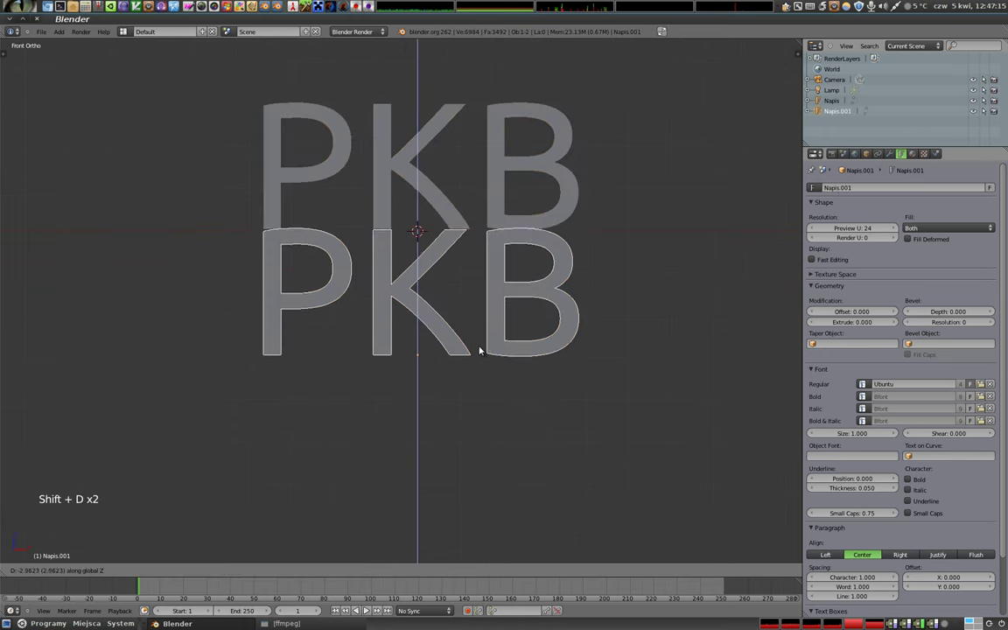
pyautogui.click(482, 387)
pyautogui.rightClick(502, 213)
pyautogui.click(855, 231)
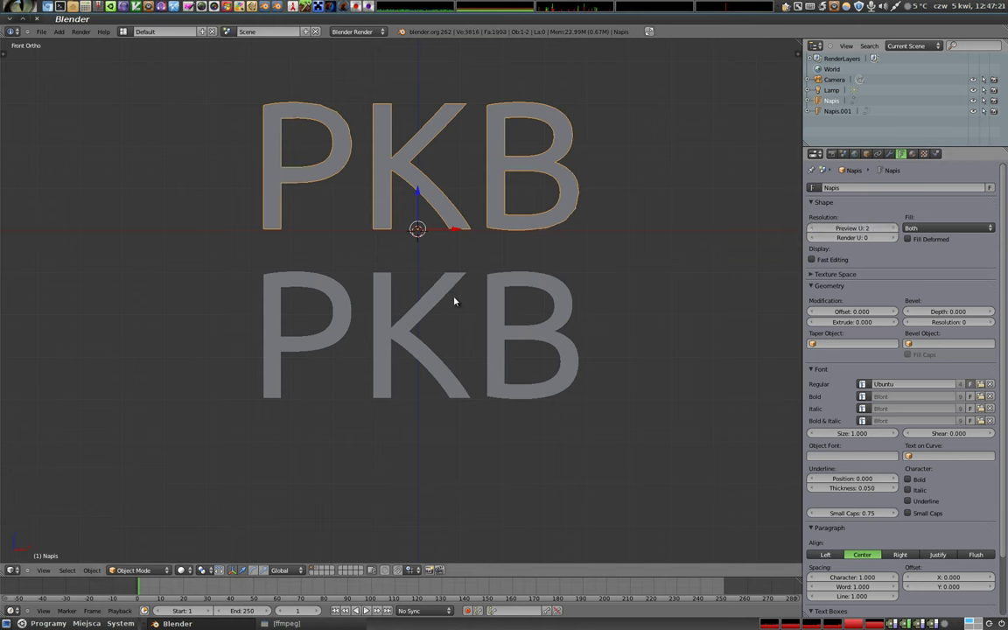
pyautogui.rightClick(498, 299)
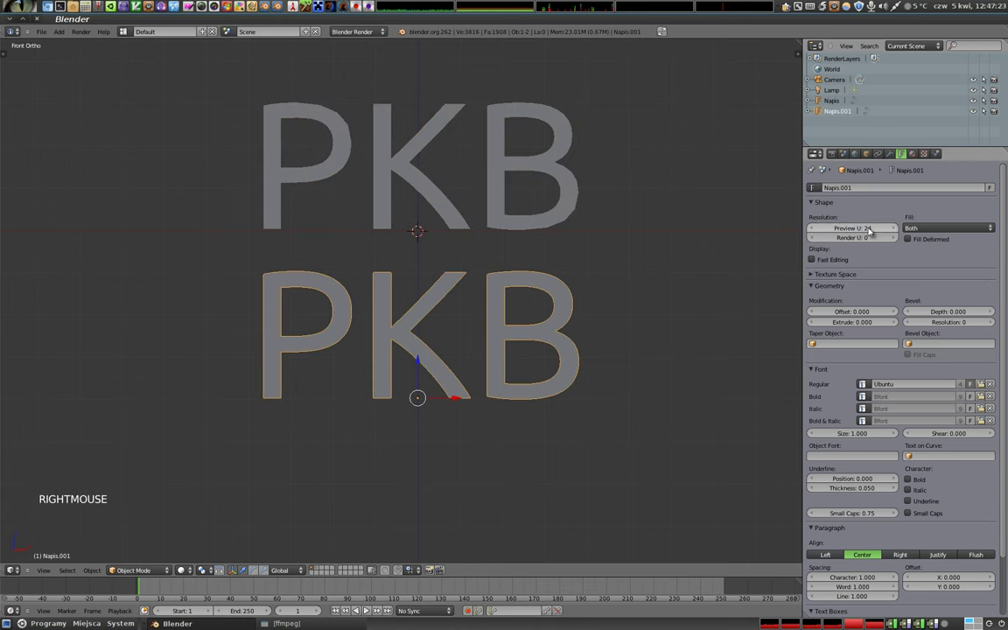
pyautogui.rightClick(496, 209)
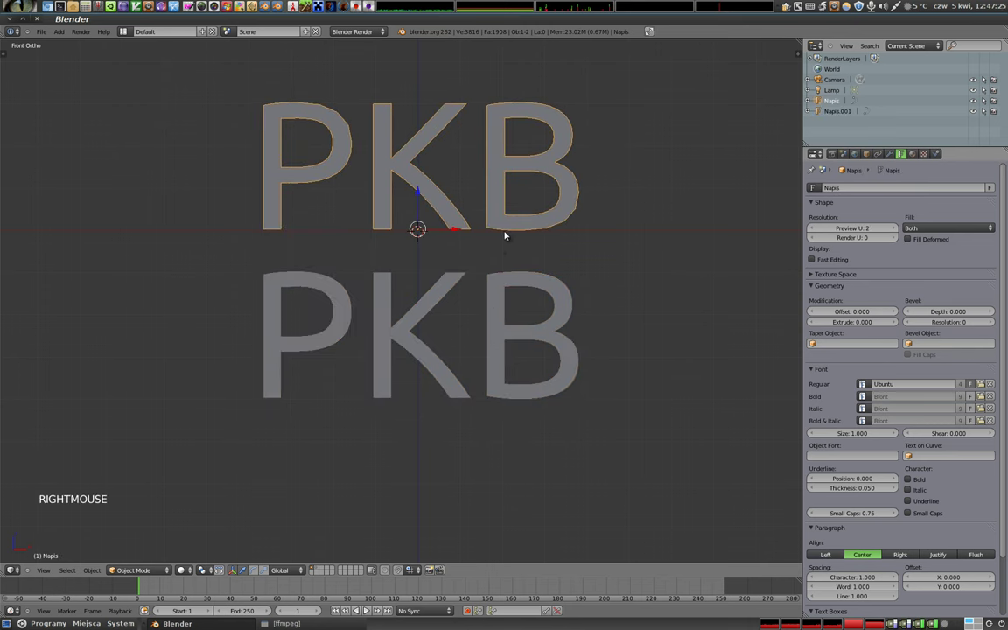
# Step: Convert the Napis.001 copy to a mesh and leave its edit mode
pyautogui.press('alt+c')
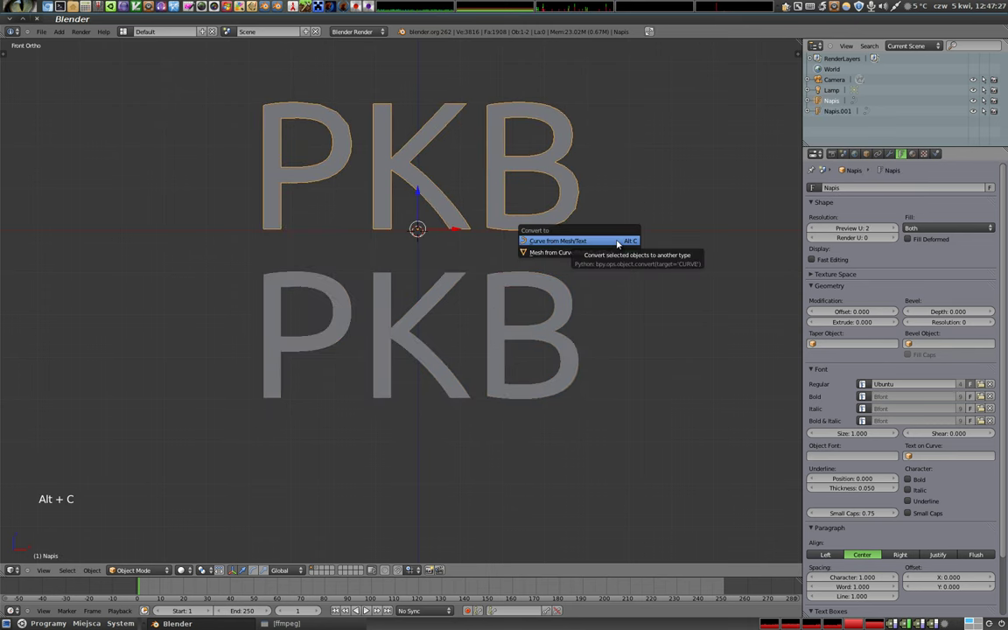
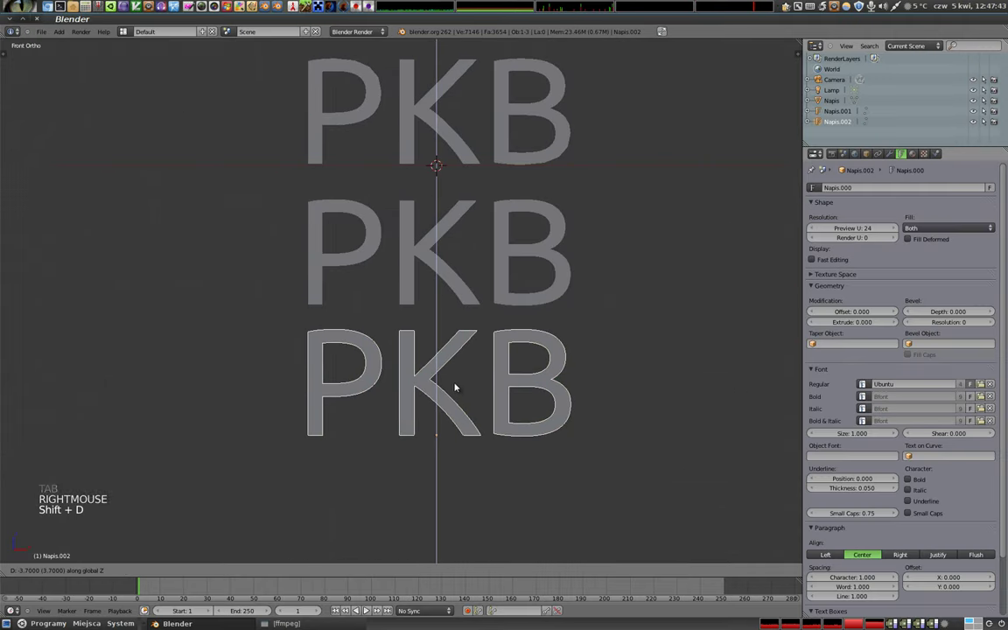
pyautogui.click(456, 398)
pyautogui.rightClick(412, 268)
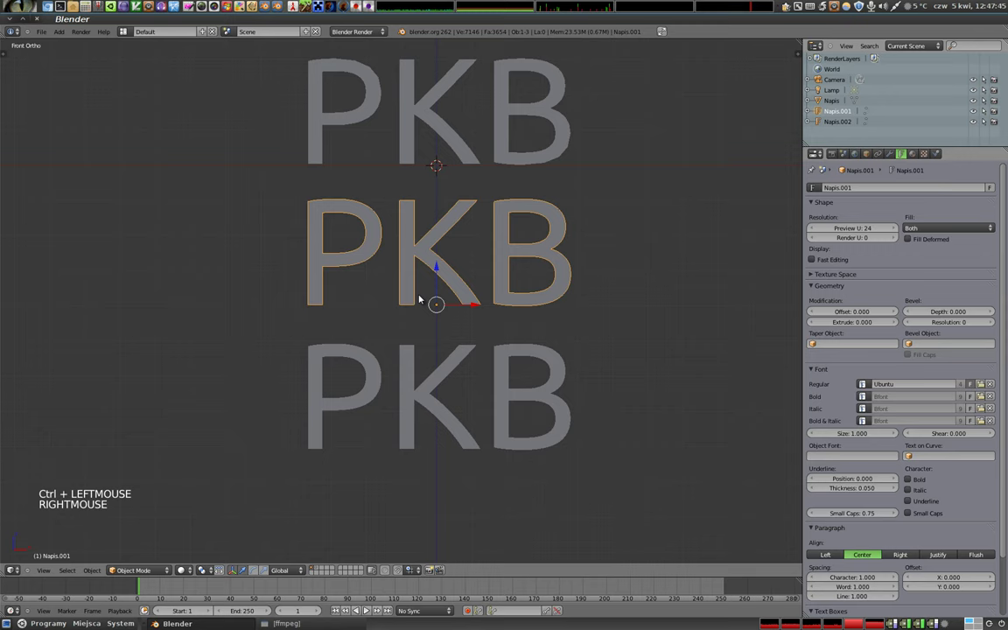
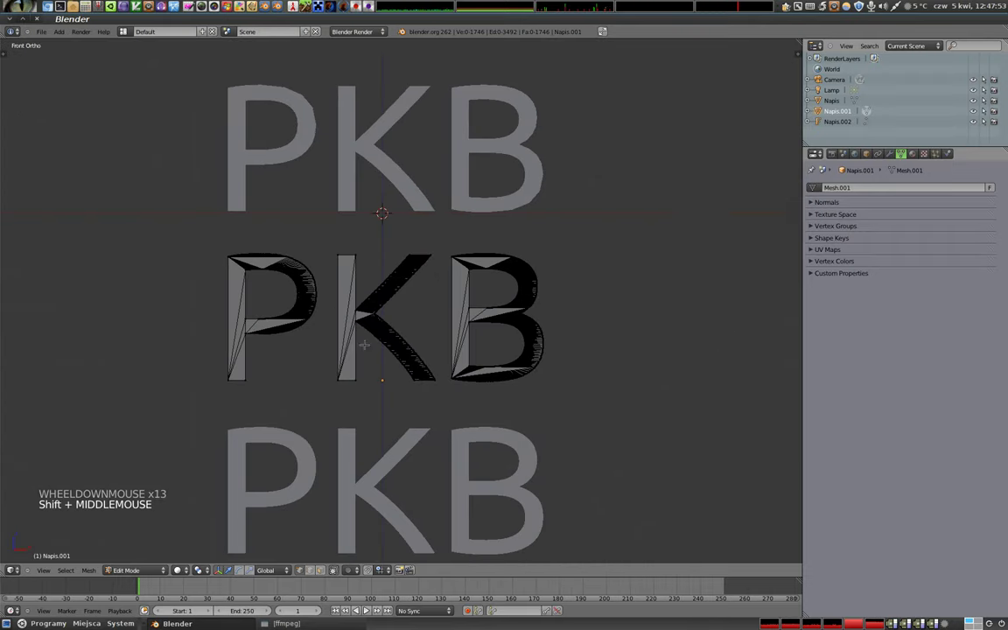
pyautogui.press('Tab')
# Step: Delete the extra copies Napis and Napis.001, keeping only Napis.002
pyautogui.press('x')
pyautogui.rightClick(354, 162)
pyautogui.press('x')
pyautogui.rightClick(414, 444)
pyautogui.click(386, 517)
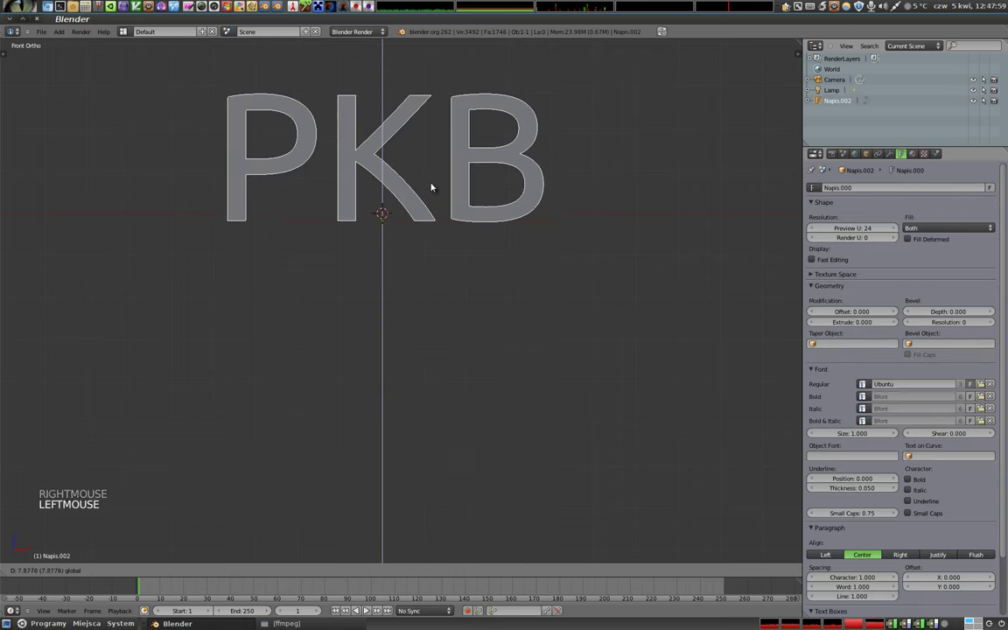
# Step: Review the Fill mode choices, keeping Both, and orbit to see the flat text edge-on
pyautogui.scroll(3)
pyautogui.middleClick(417, 187)
pyautogui.scroll(-3)
pyautogui.scroll(-3)
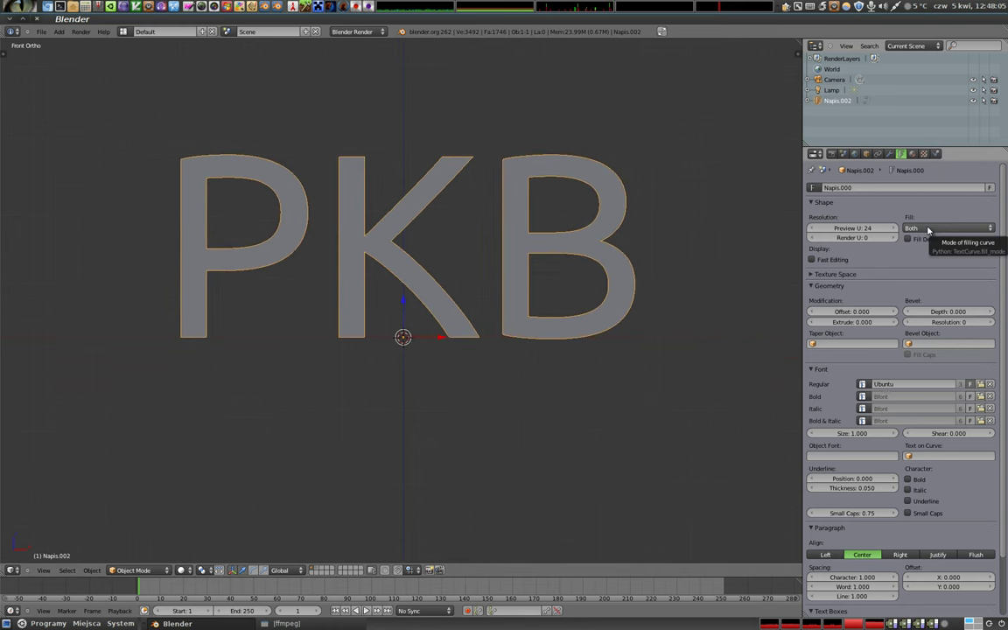
pyautogui.click(931, 229)
pyautogui.click(926, 226)
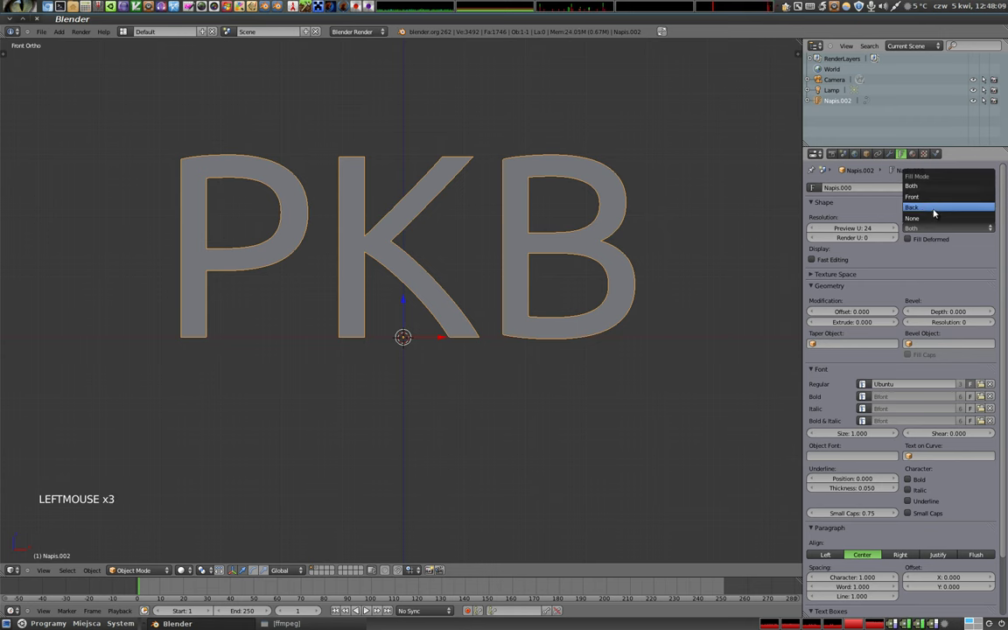
pyautogui.click(939, 228)
pyautogui.click(937, 229)
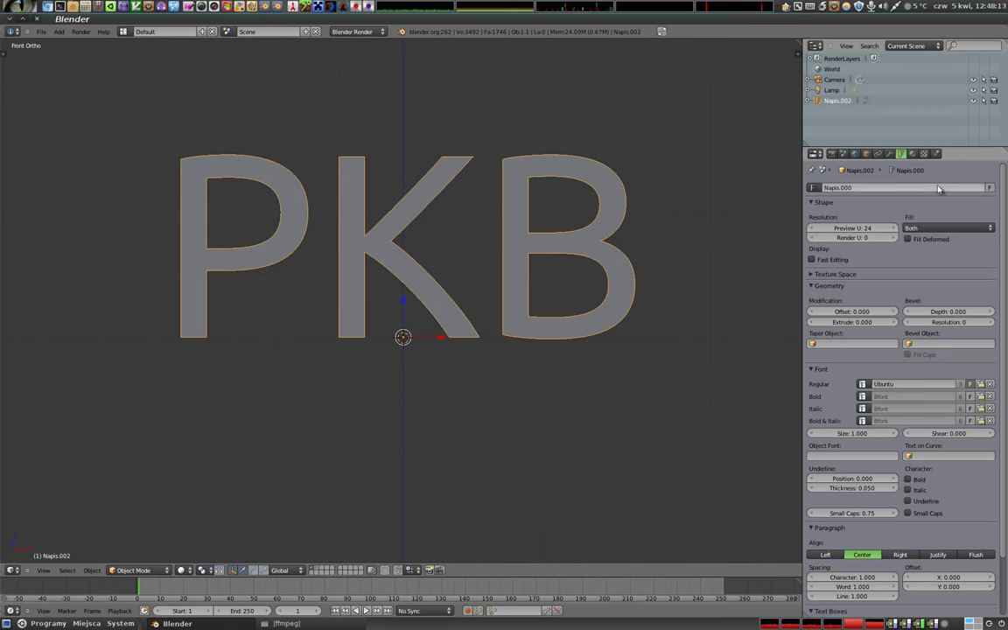
pyautogui.middleClick(527, 239)
pyautogui.middleClick(272, 219)
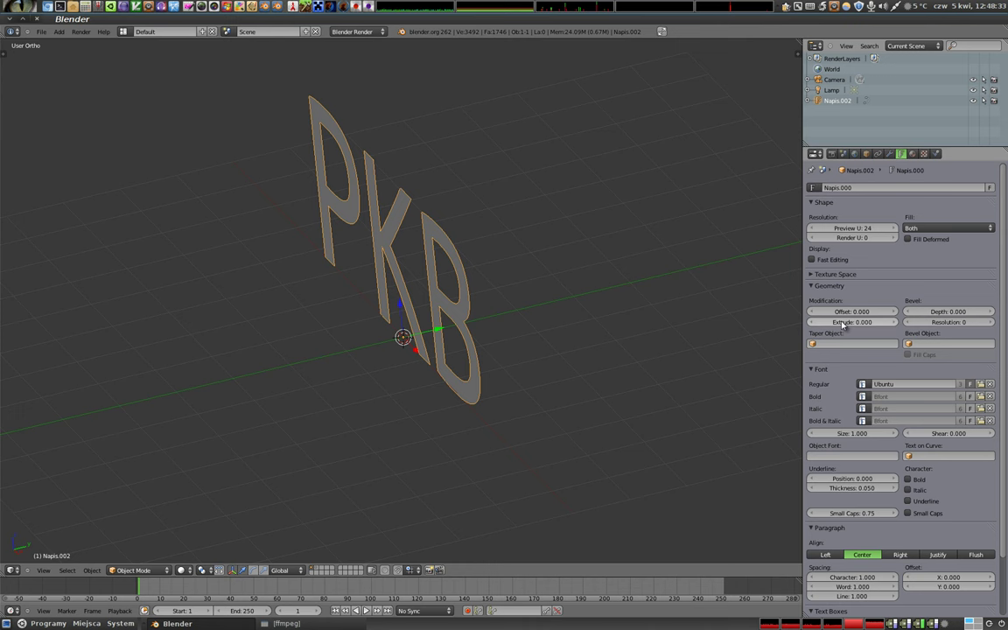
# Step: Set the letters' extrusion to 0.033 and view the solid letters from several angles
pyautogui.click(844, 325)
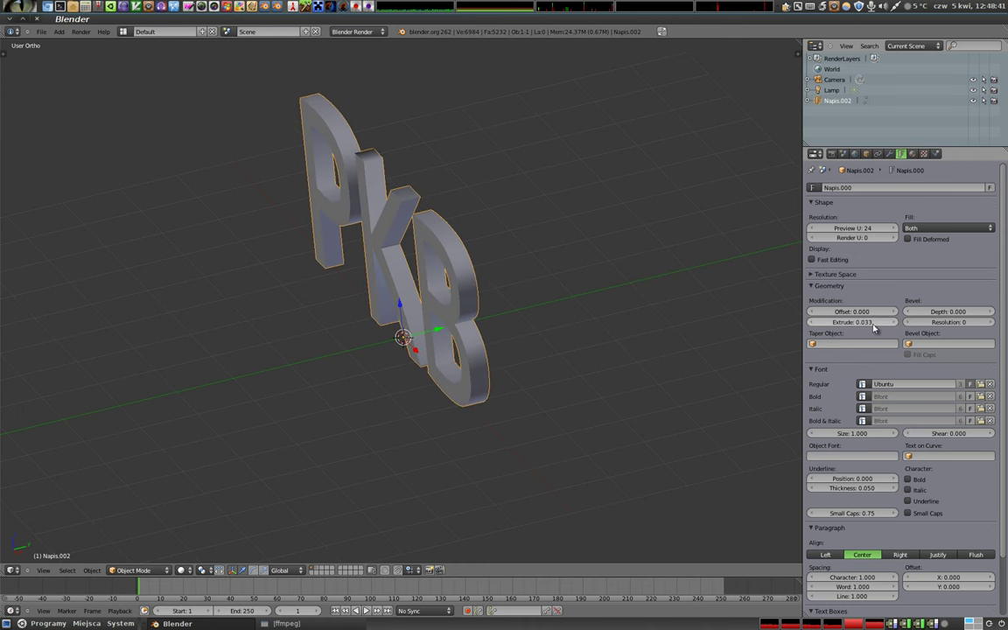
pyautogui.middleClick(398, 323)
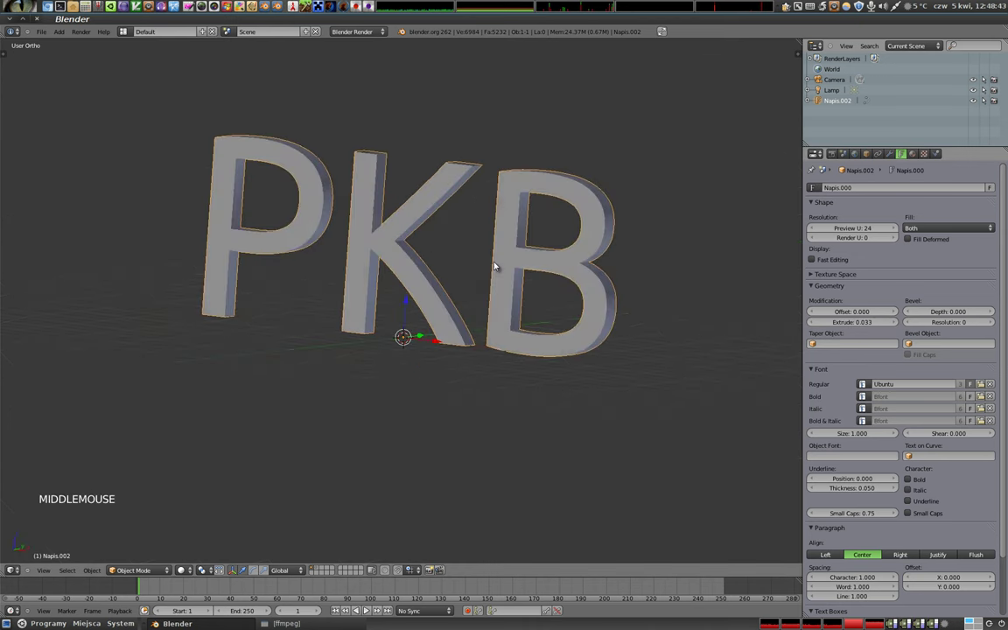
pyautogui.middleClick(401, 232)
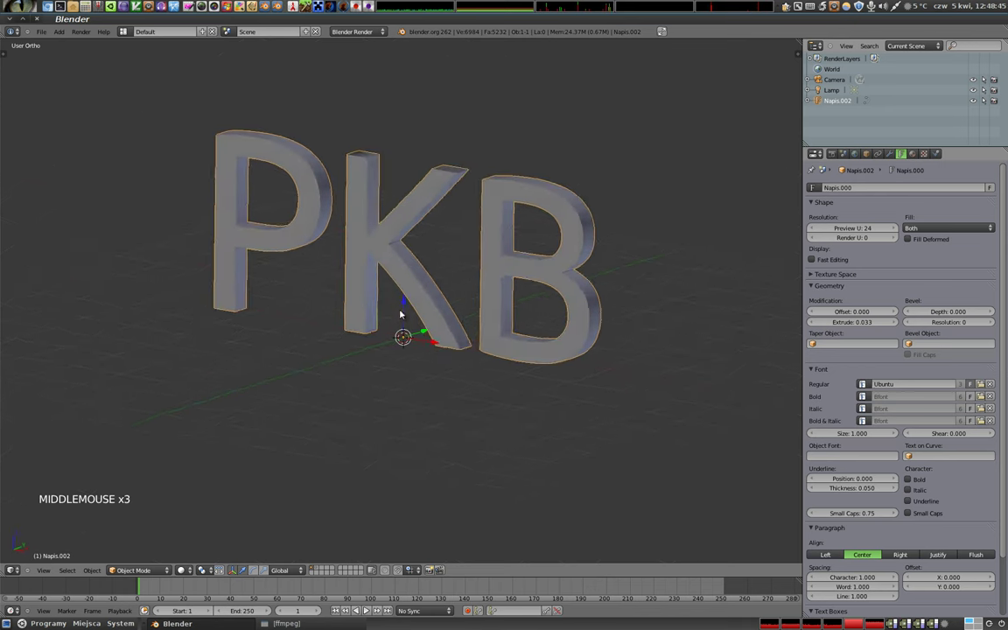
pyautogui.middleClick(303, 196)
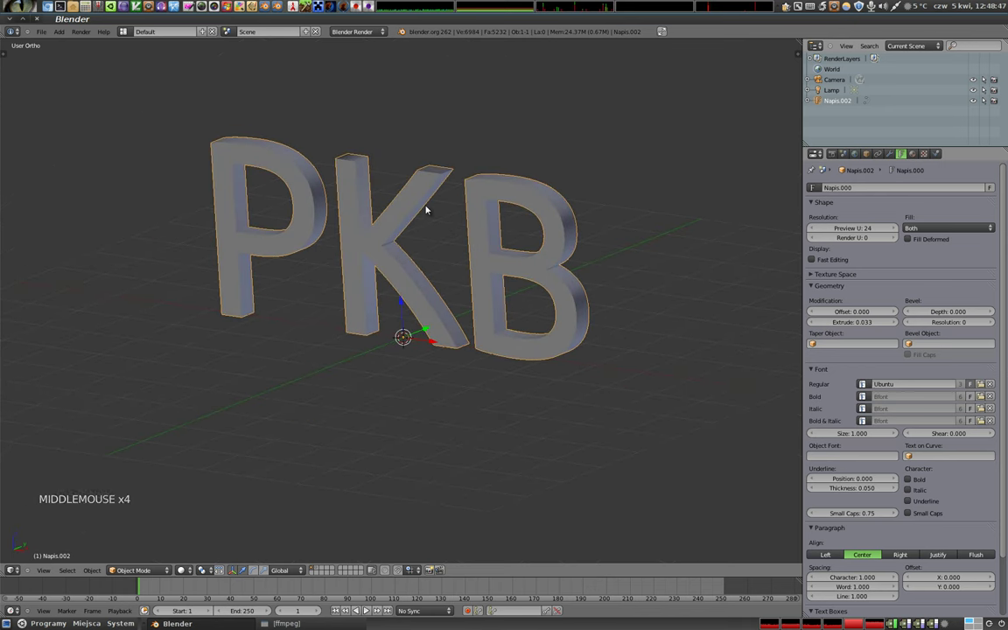
# Step: Try Fill None, Back and Front, inspecting the hollow and half-filled letters
pyautogui.click(925, 230)
pyautogui.middleClick(416, 272)
pyautogui.middleClick(332, 198)
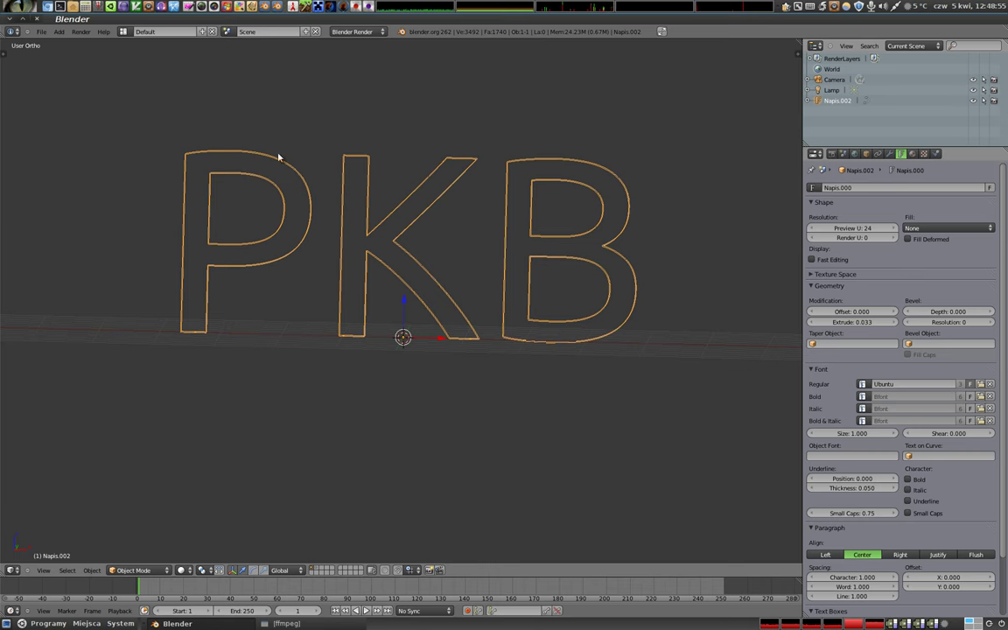
pyautogui.middleClick(476, 284)
pyautogui.middleClick(576, 400)
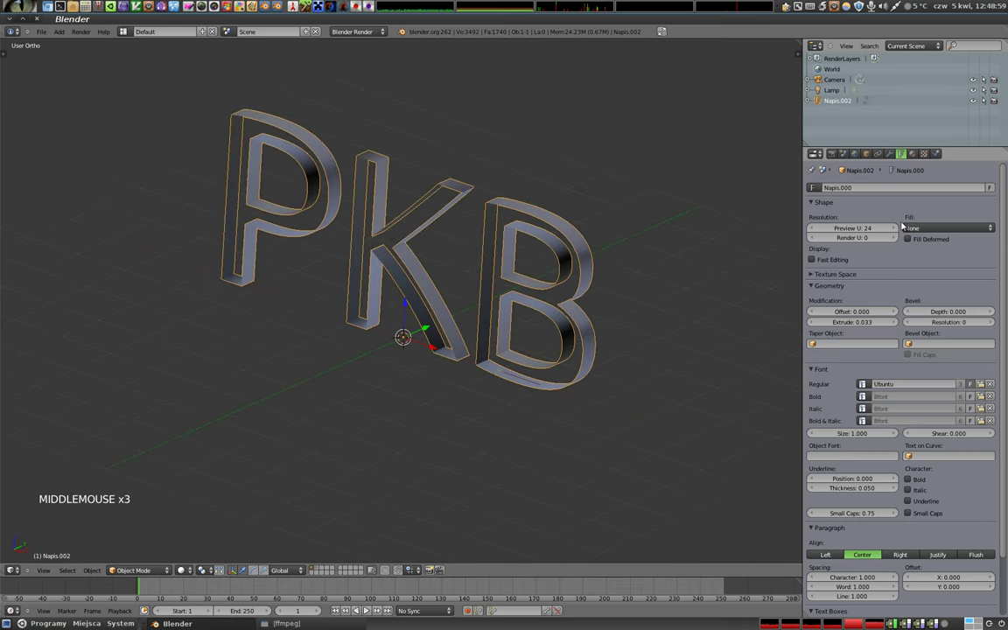
pyautogui.click(937, 232)
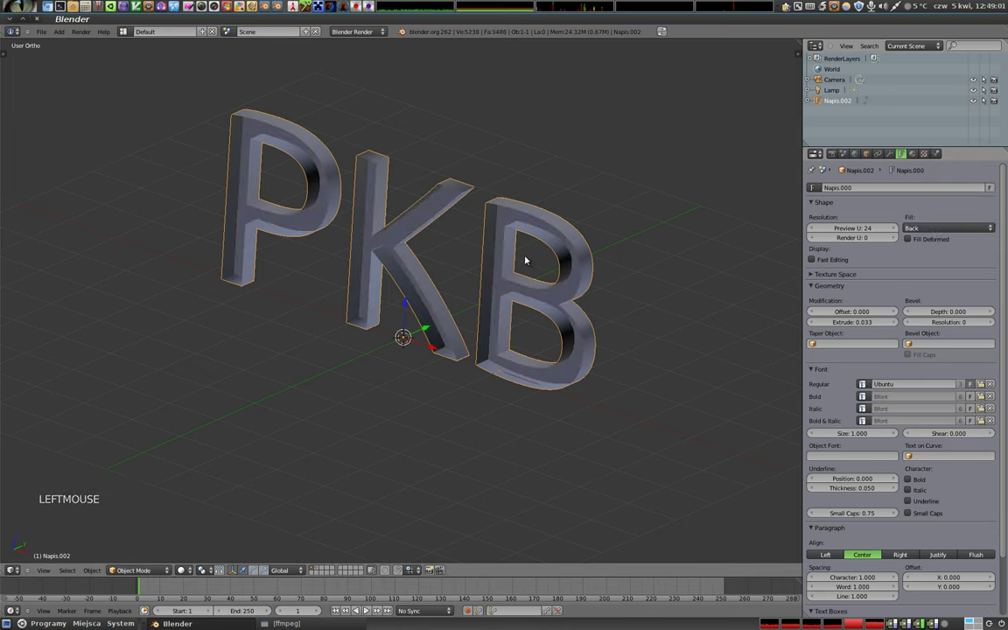
pyautogui.middleClick(550, 288)
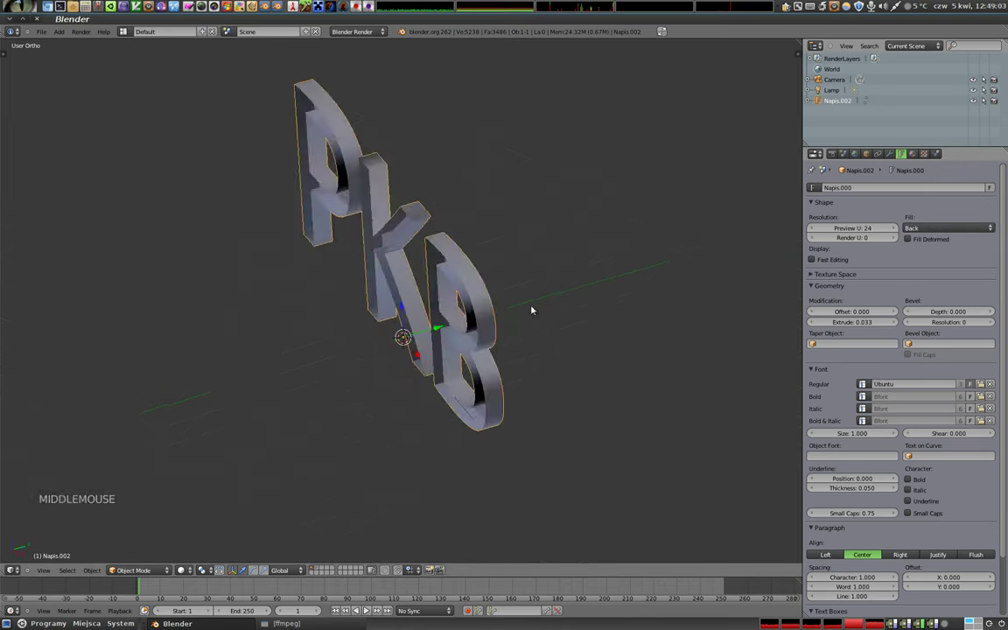
pyautogui.click(923, 223)
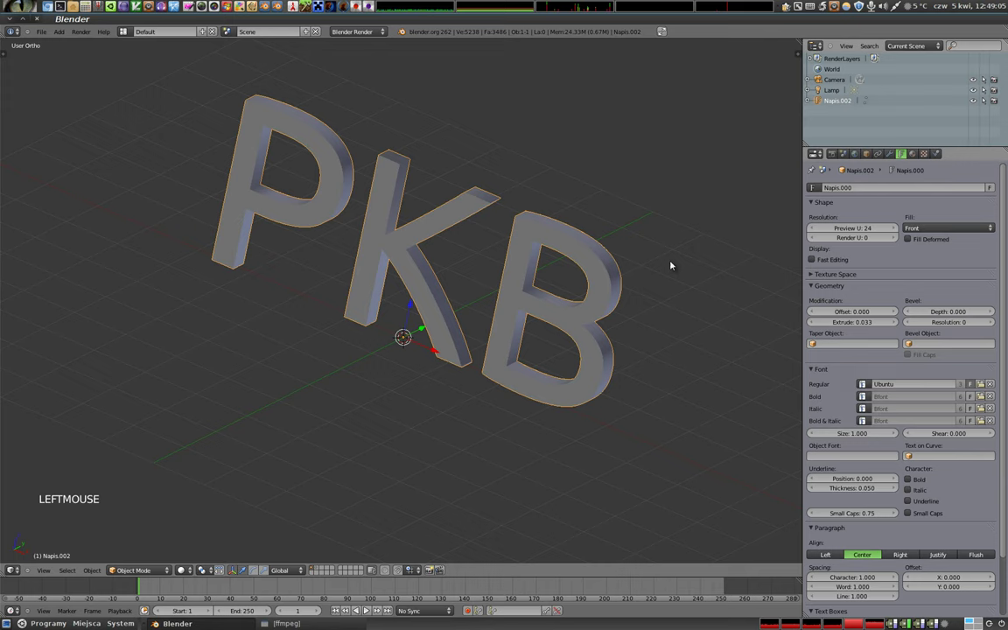
pyautogui.middleClick(504, 282)
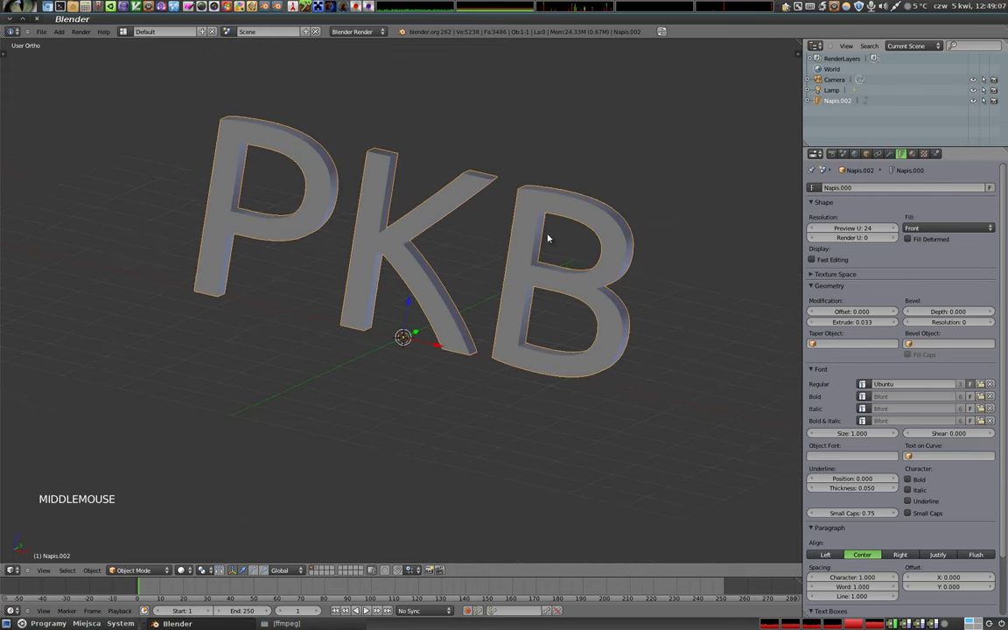
# Step: Restore Fill Both so front and back faces are filled
pyautogui.click(921, 231)
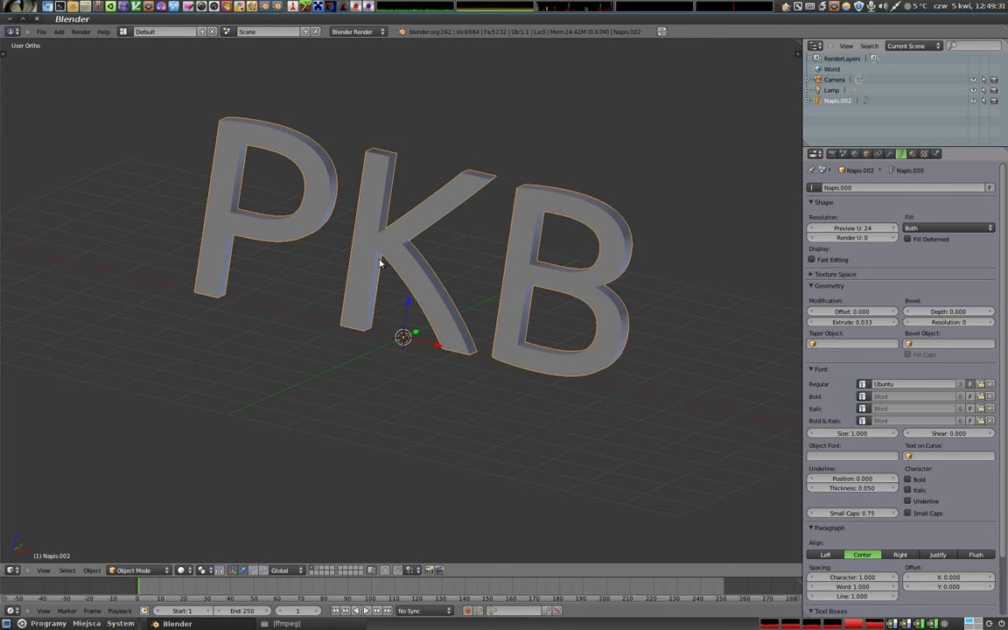
pyautogui.middleClick(341, 207)
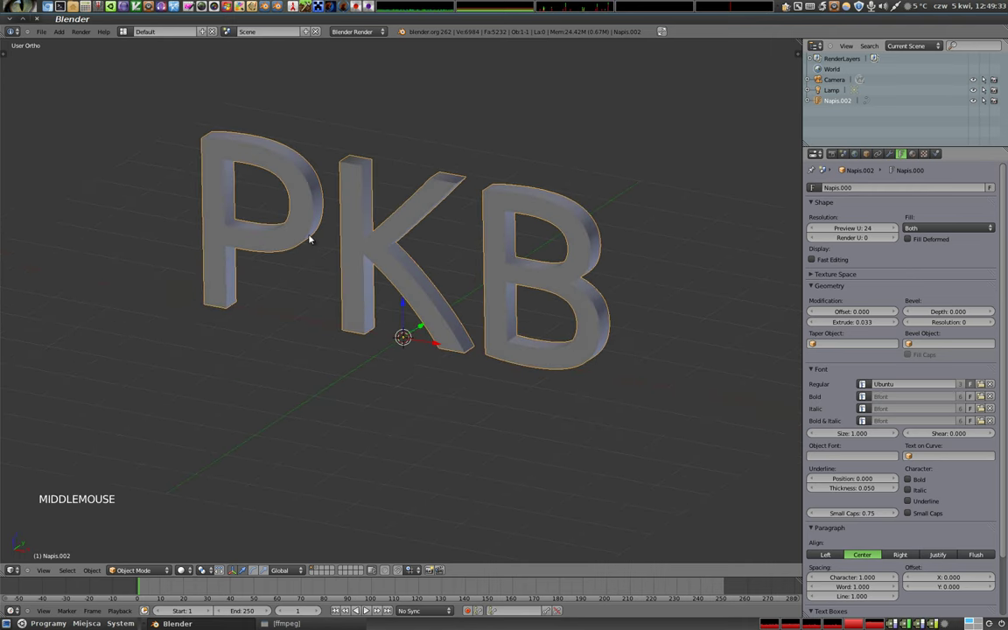
pyautogui.middleClick(416, 331)
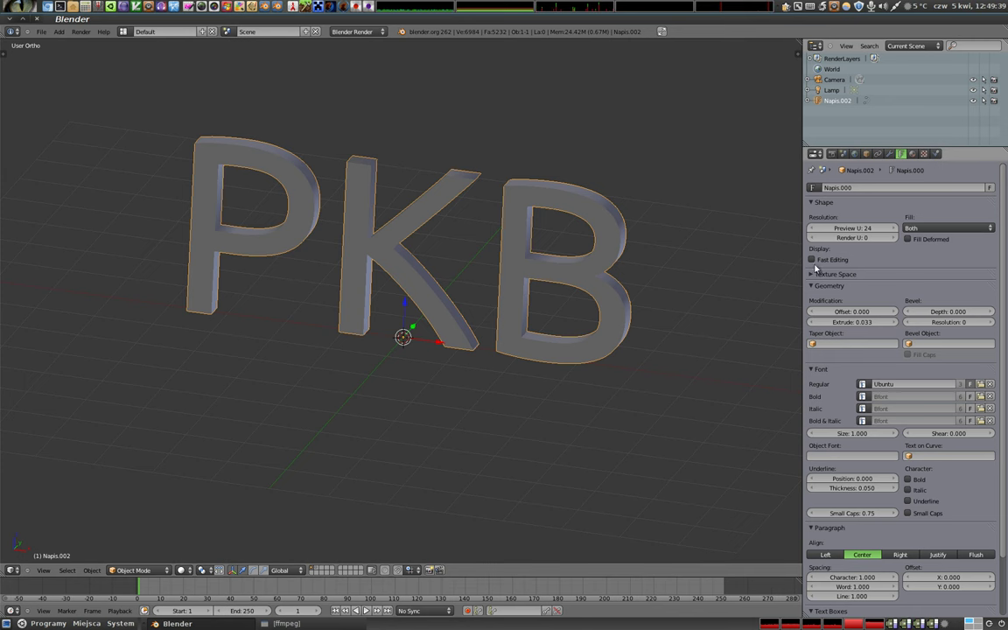
pyautogui.middleClick(539, 336)
# Step: Toggle text editing on and off, then expand the Texture Space panel
pyautogui.press('Tab')
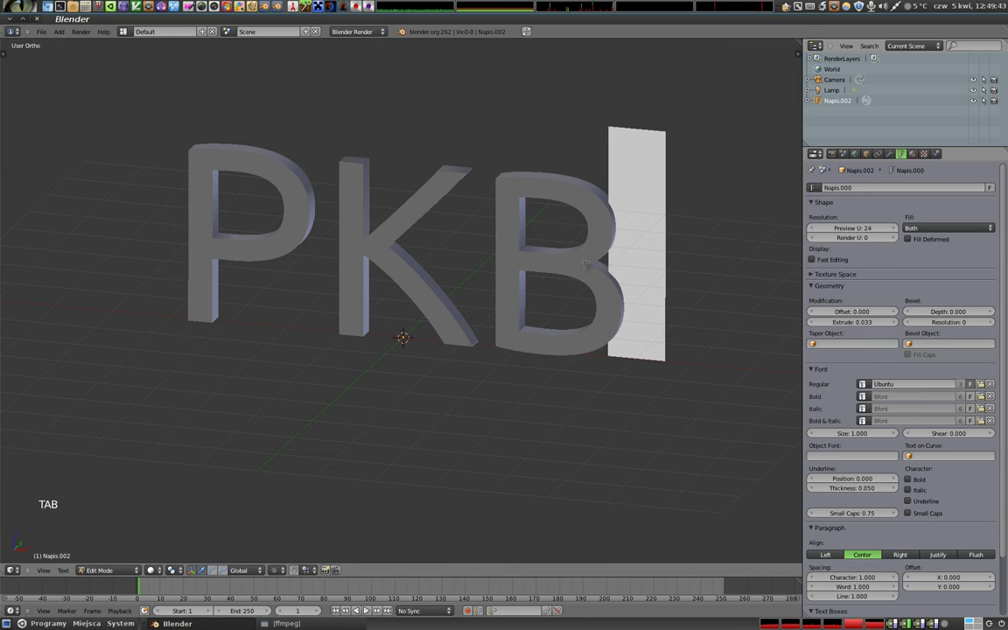
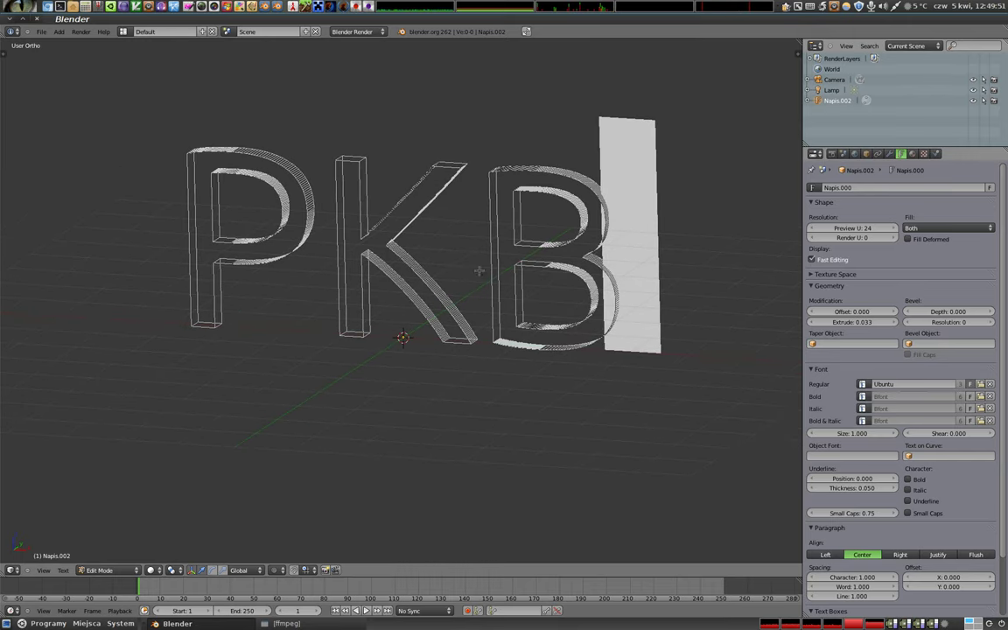
pyautogui.press('Tab')
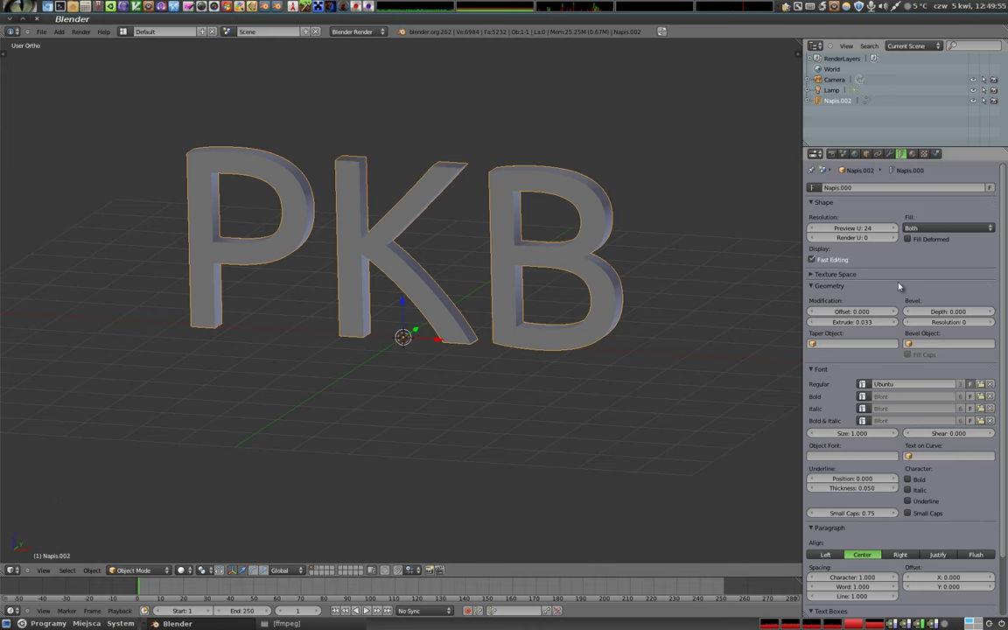
pyautogui.click(814, 277)
pyautogui.scroll(-3)
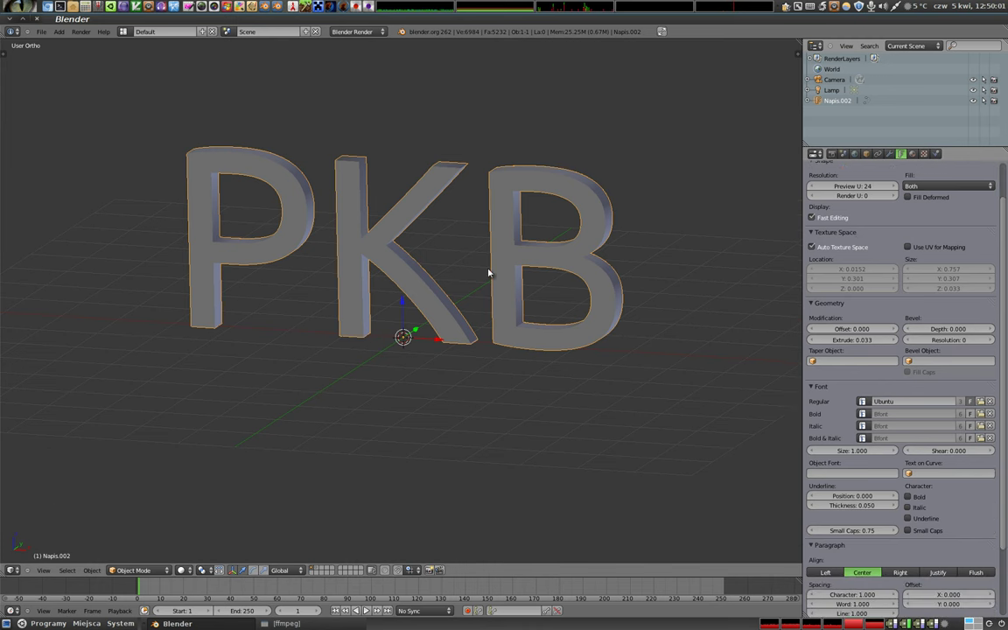
# Step: From the front view, show the text's texture space bounds via the object display settings
pyautogui.press('KP_1')
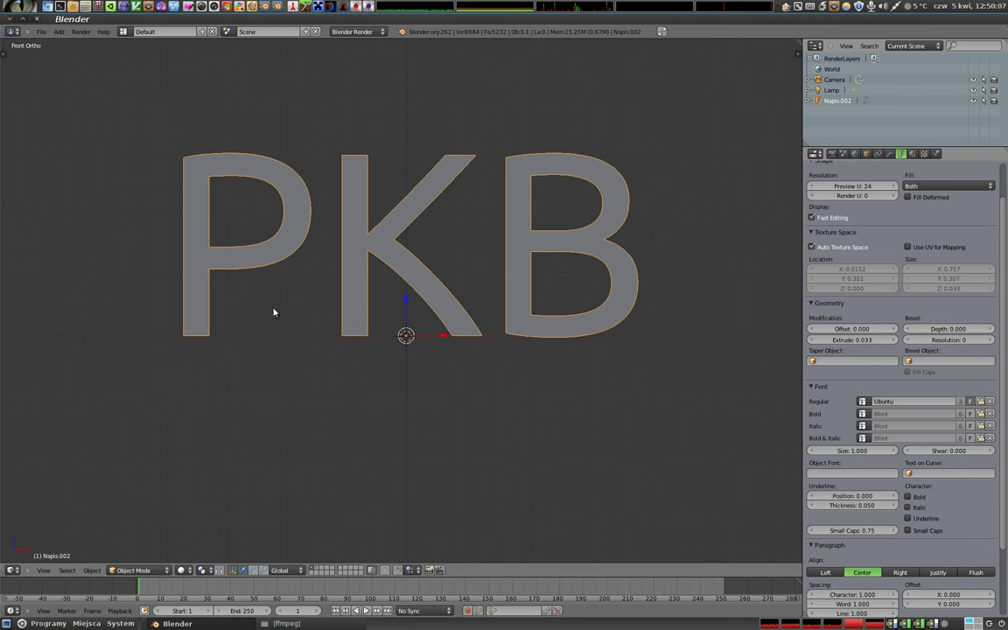
pyautogui.press('ctrl+shift+t')
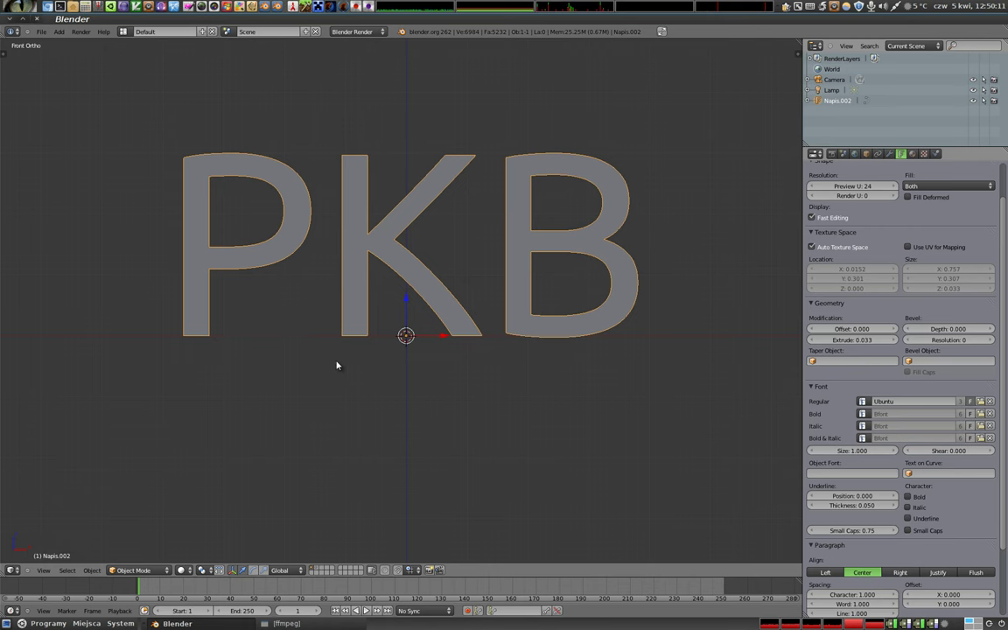
pyautogui.press('shift+alt+t')
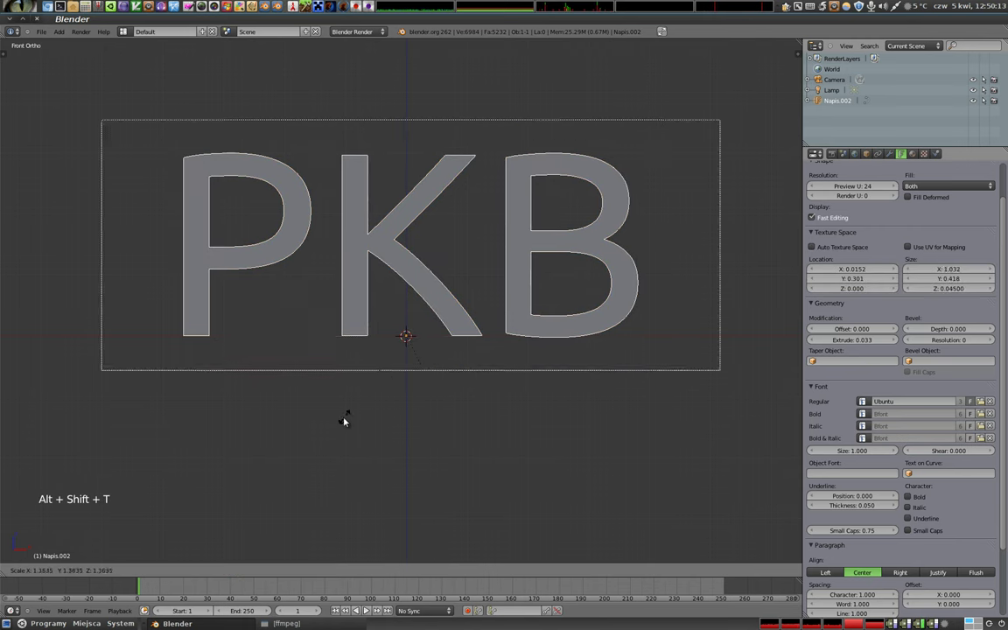
pyautogui.click(359, 415)
pyautogui.click(873, 157)
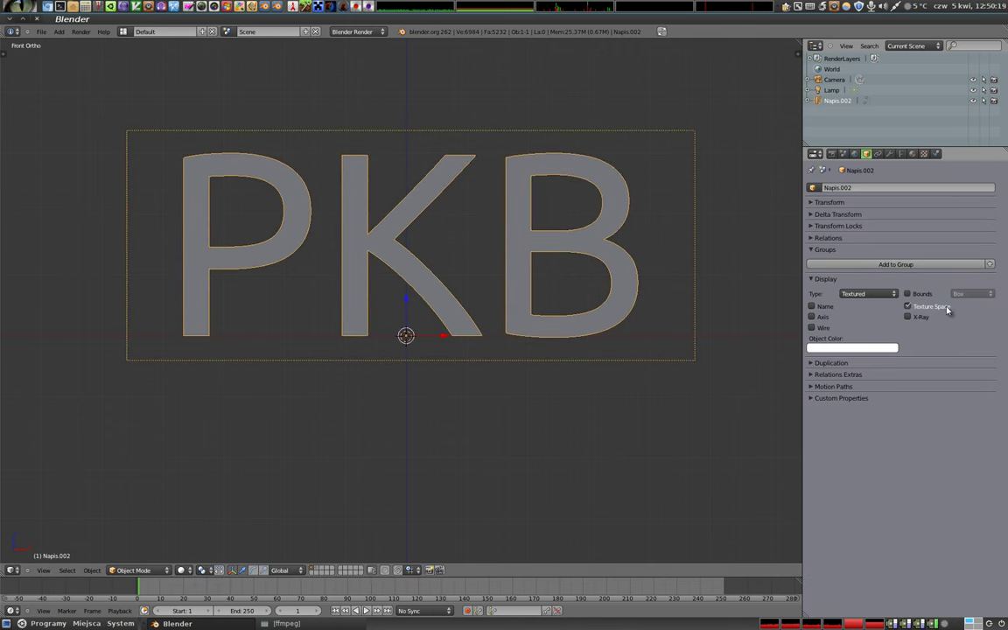
pyautogui.click(917, 306)
pyautogui.click(912, 305)
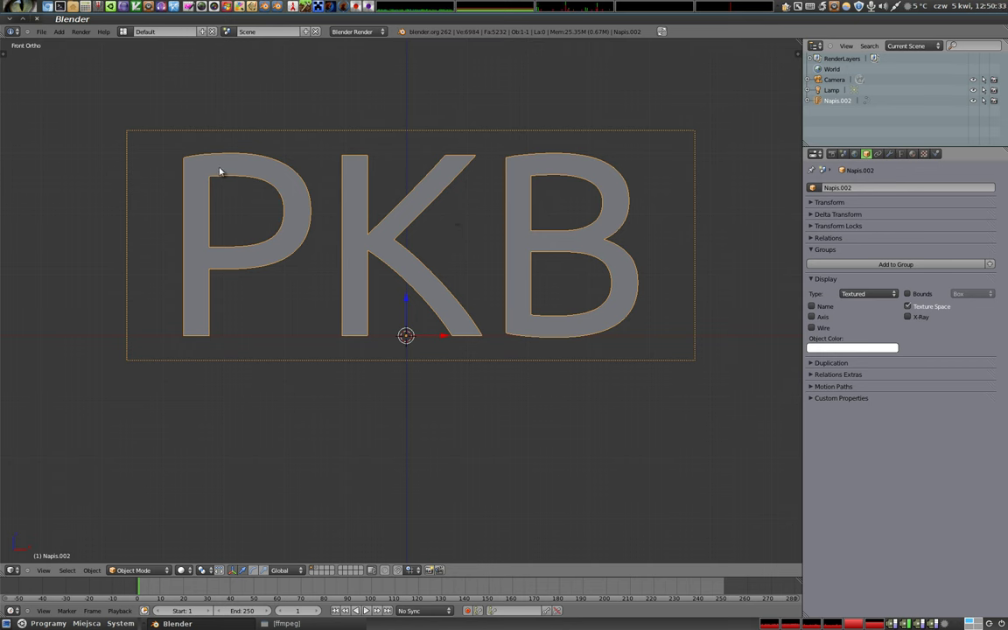
pyautogui.press('shift+alt+t')
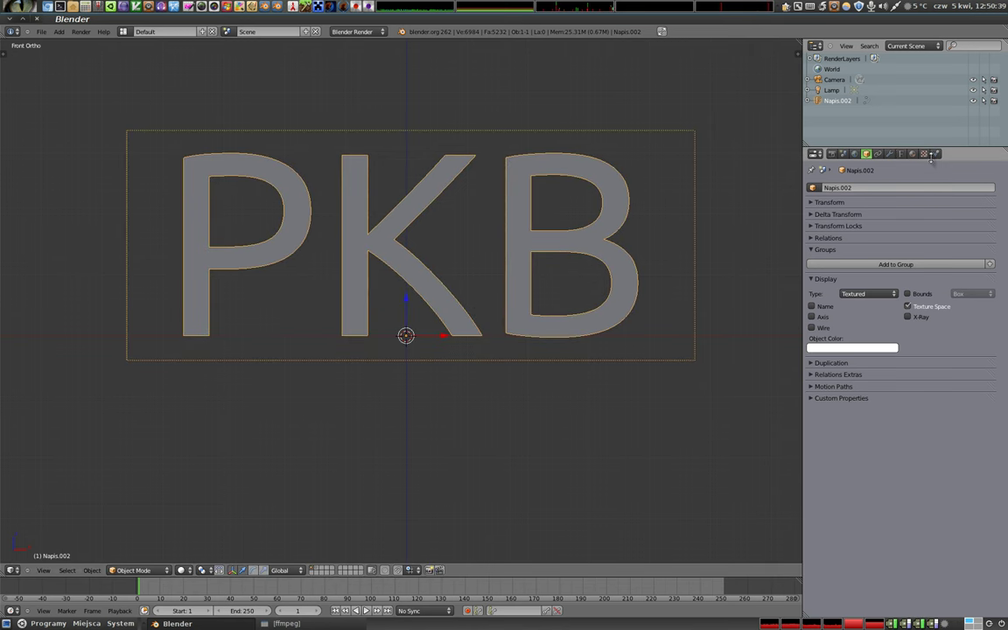
# Step: Nudge the texture space location and size, toggle UV mapping on and off, and collapse the panel
pyautogui.click(904, 155)
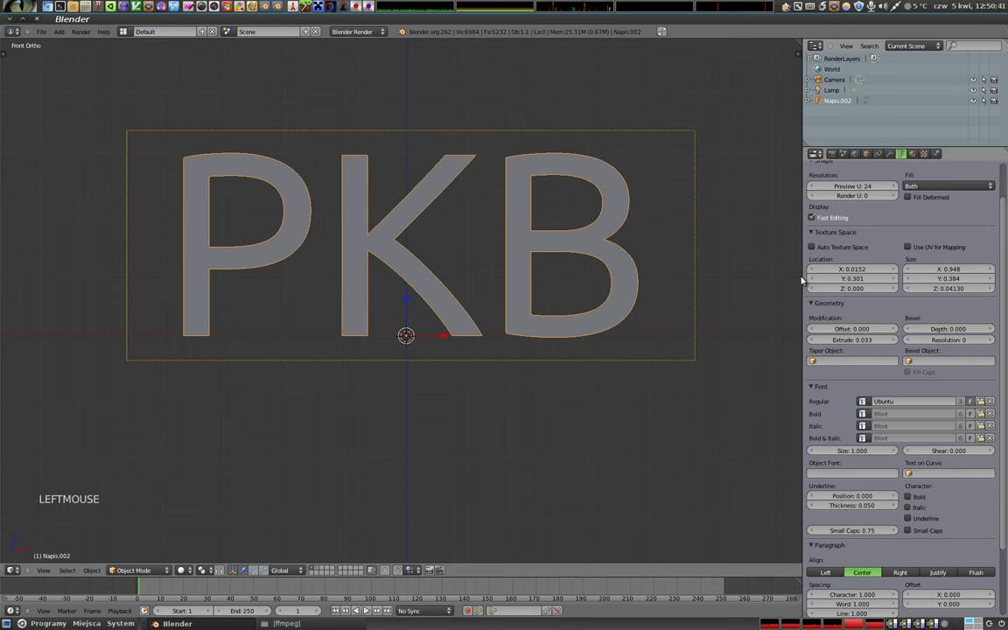
pyautogui.click(852, 273)
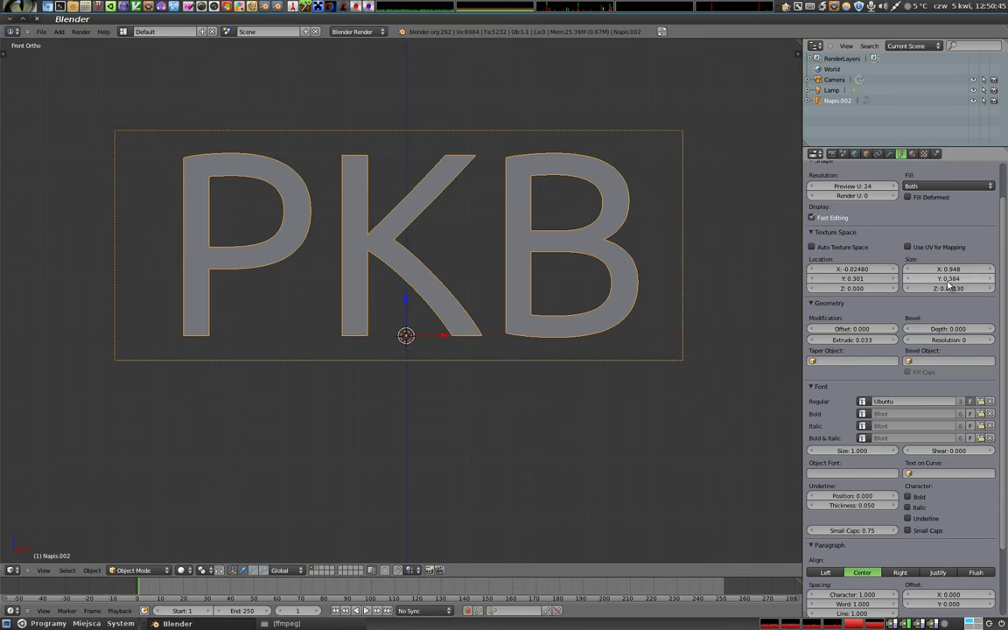
pyautogui.click(952, 272)
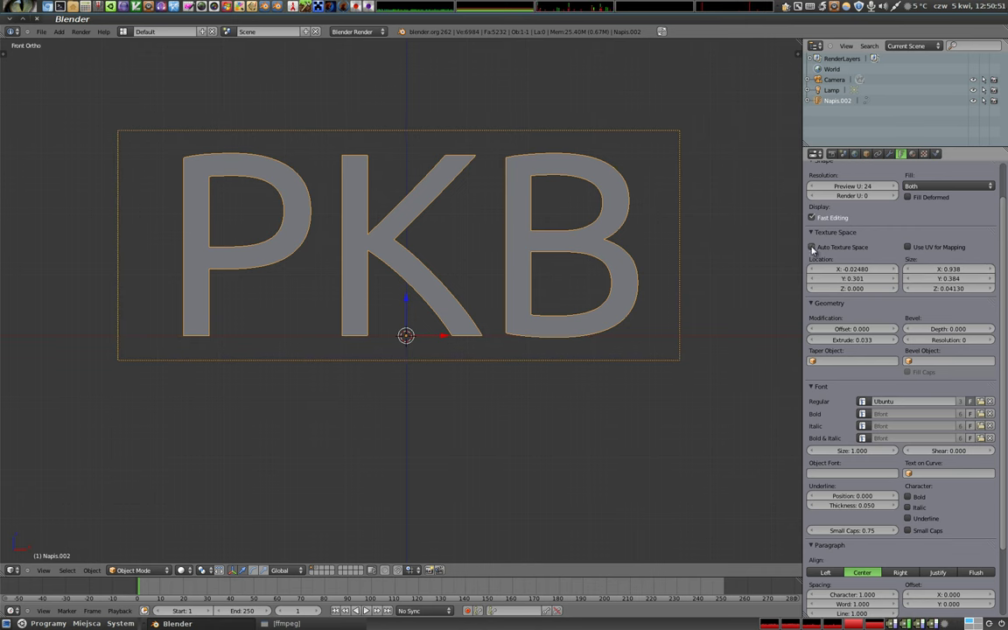
pyautogui.click(817, 248)
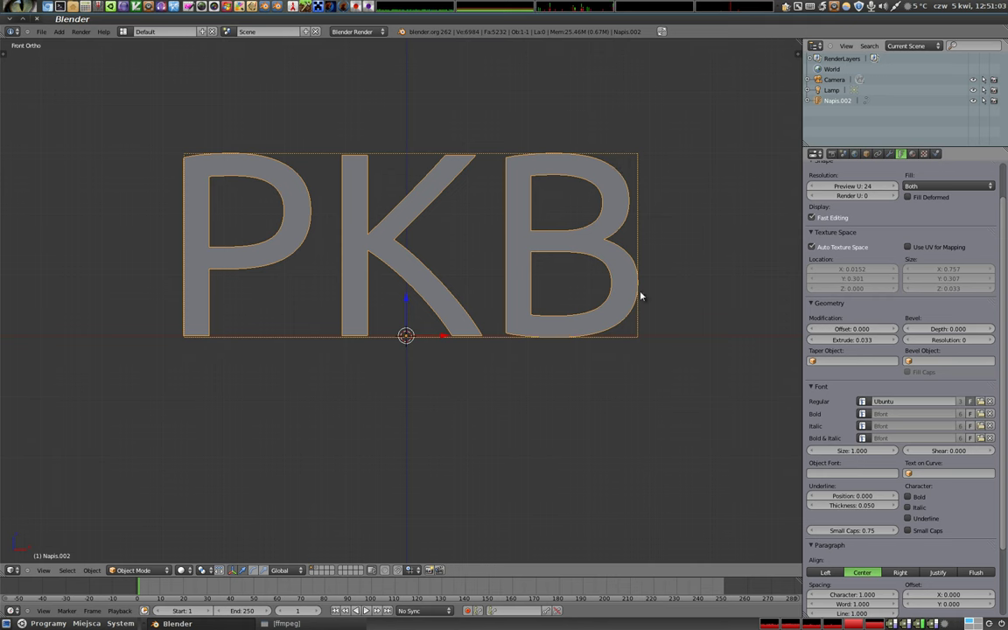
pyautogui.click(910, 254)
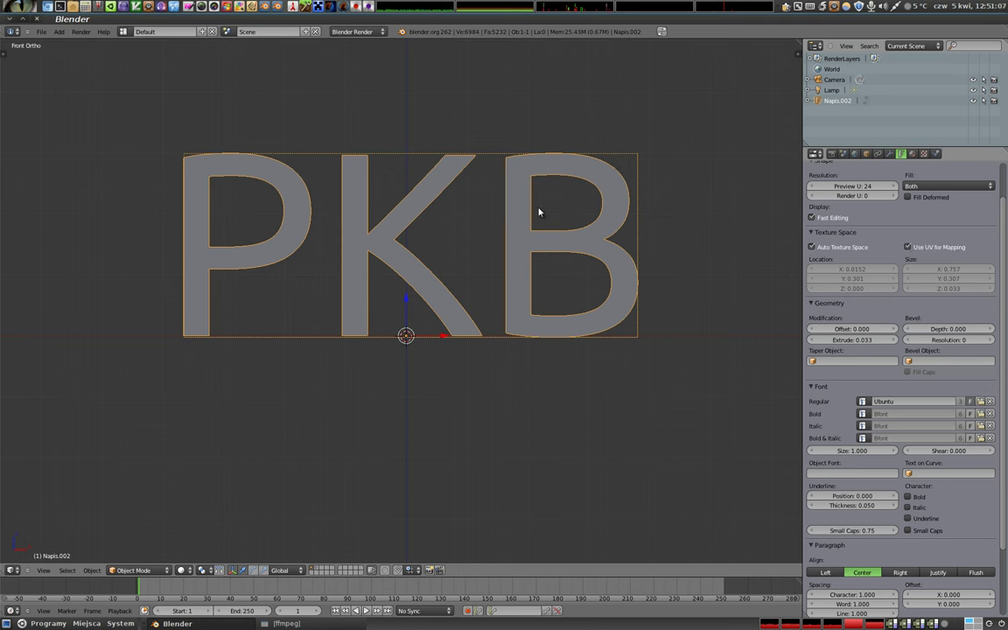
pyautogui.click(916, 247)
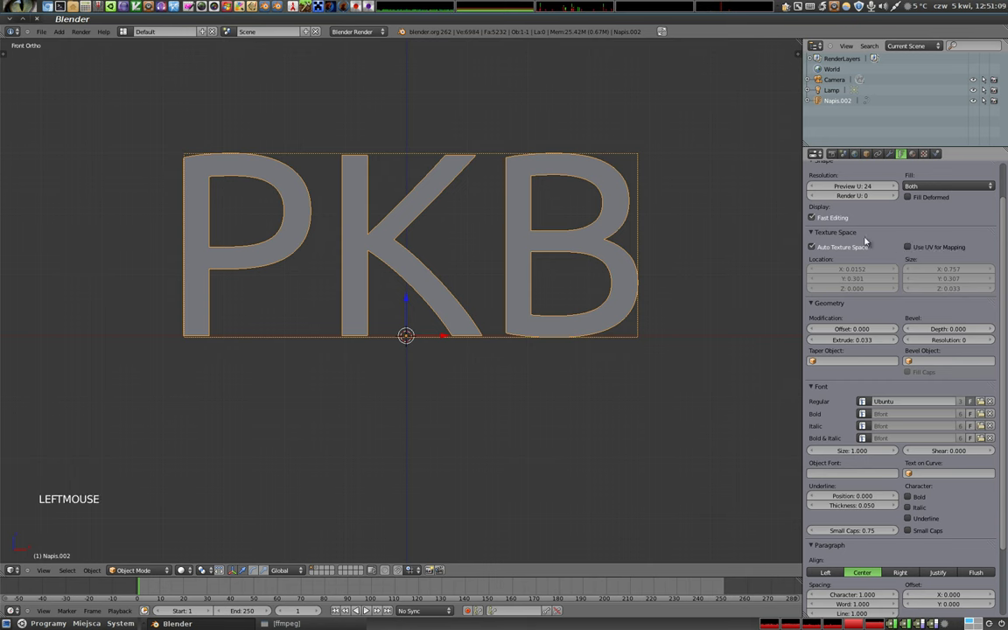
pyautogui.click(810, 240)
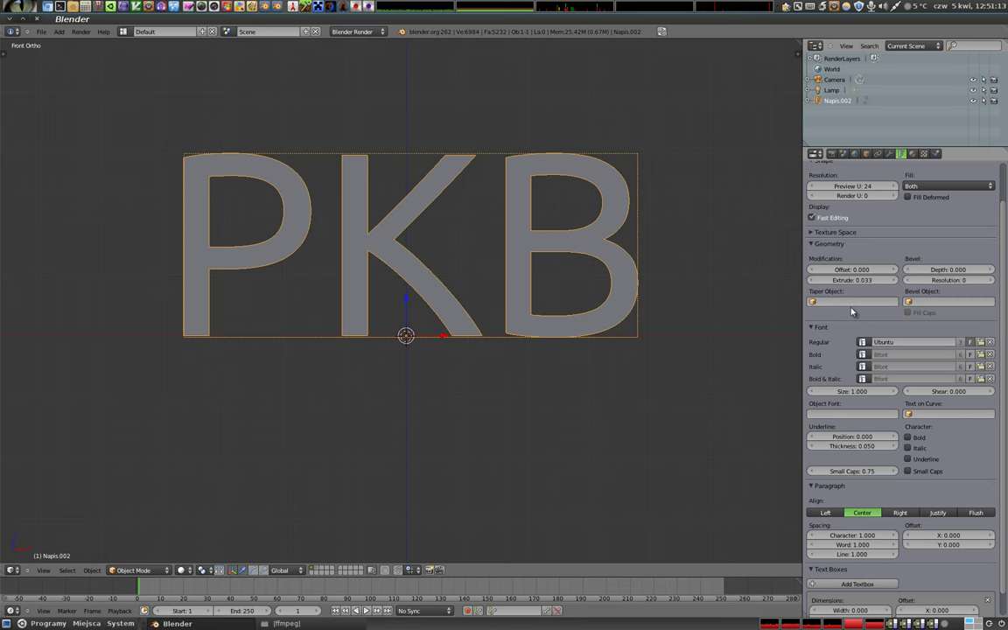
# Step: Drag the extrusion depth up to make the letters much thicker and orbit around them
pyautogui.middleClick(550, 261)
pyautogui.click(870, 159)
pyautogui.click(912, 307)
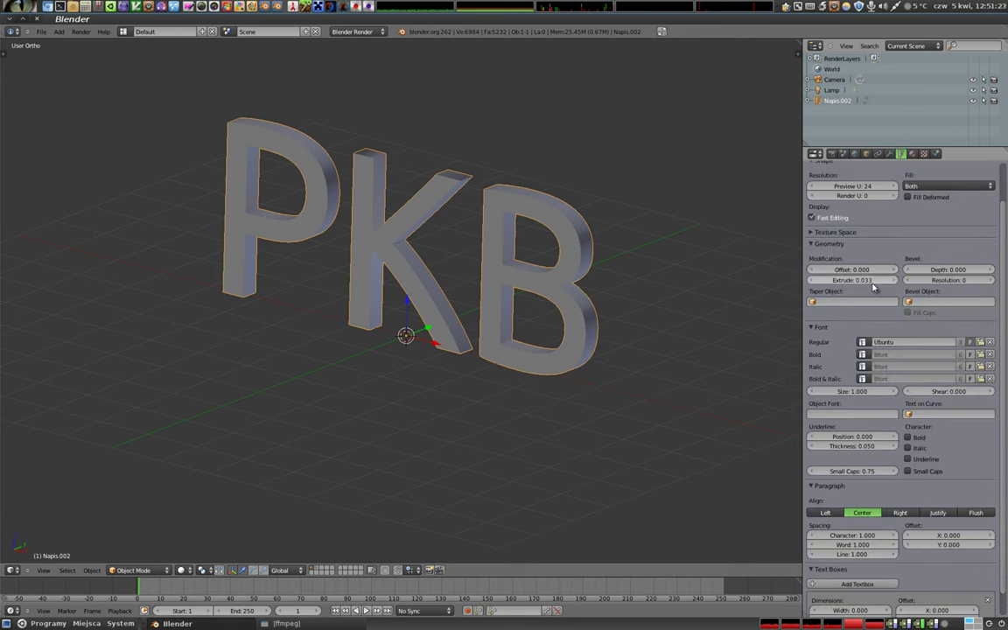
pyautogui.click(853, 282)
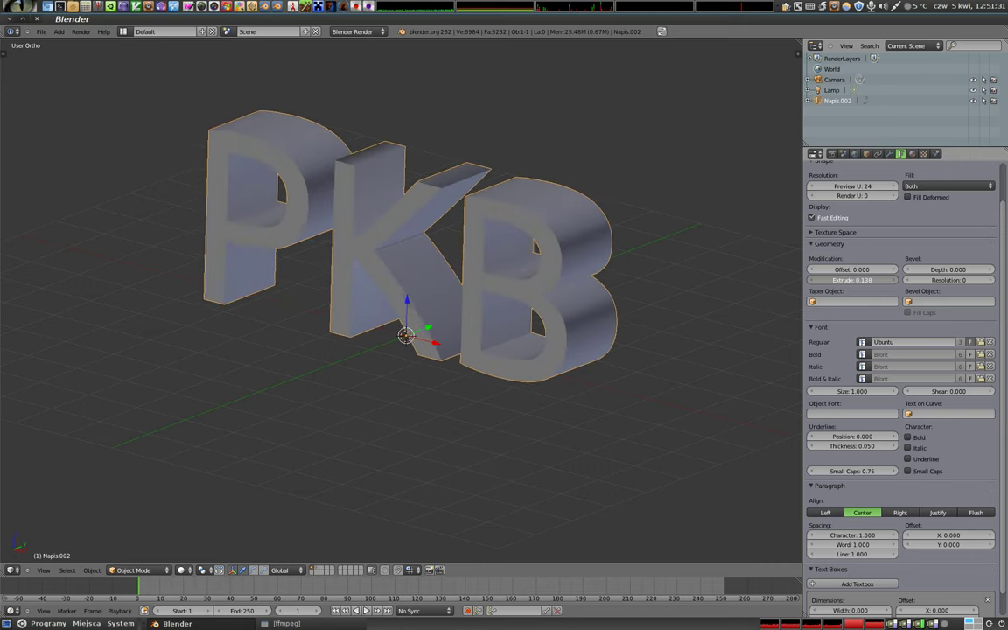
pyautogui.middleClick(368, 283)
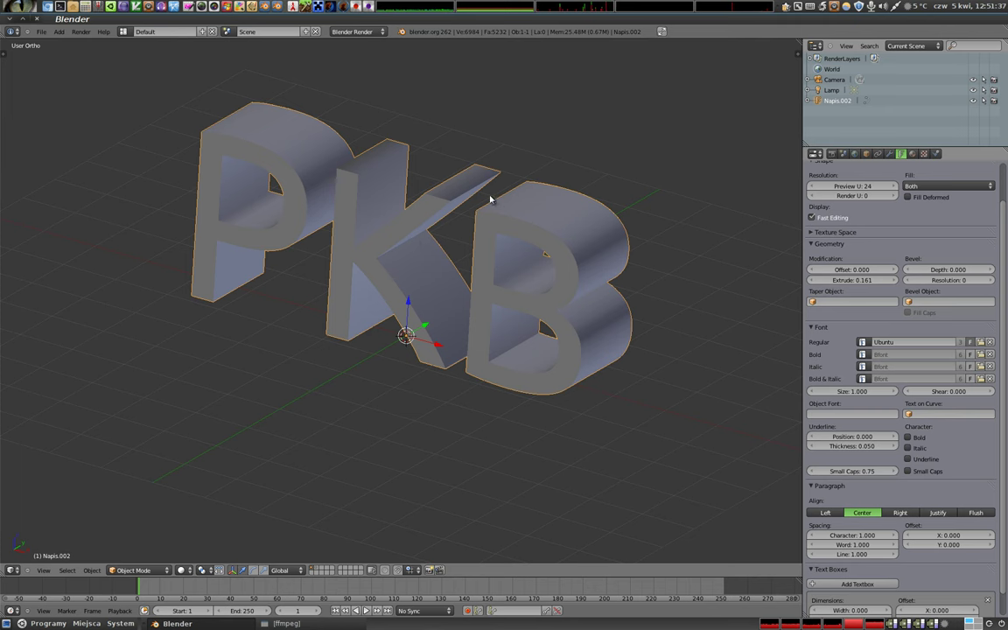
pyautogui.middleClick(406, 256)
pyautogui.middleClick(502, 325)
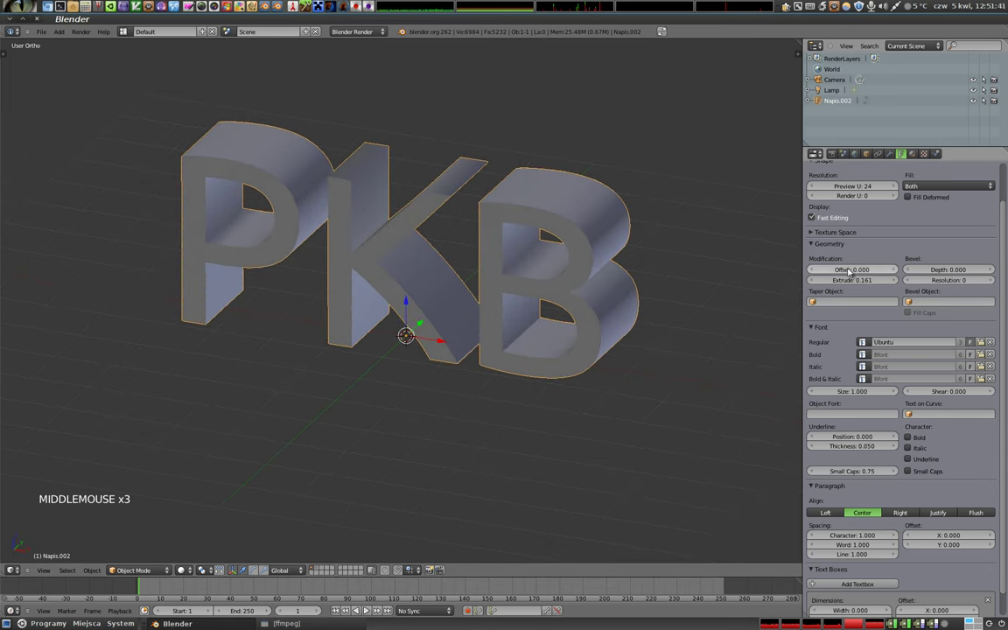
# Step: Test a geometry offset, return it to 0.000, and set extrusion to 0.061
pyautogui.click(855, 270)
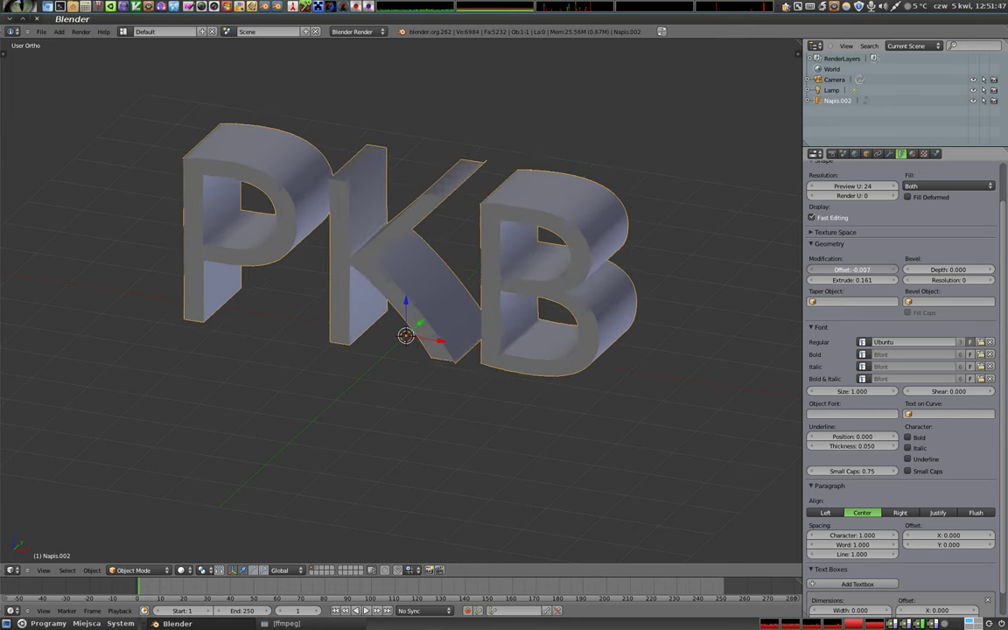
pyautogui.click(864, 271)
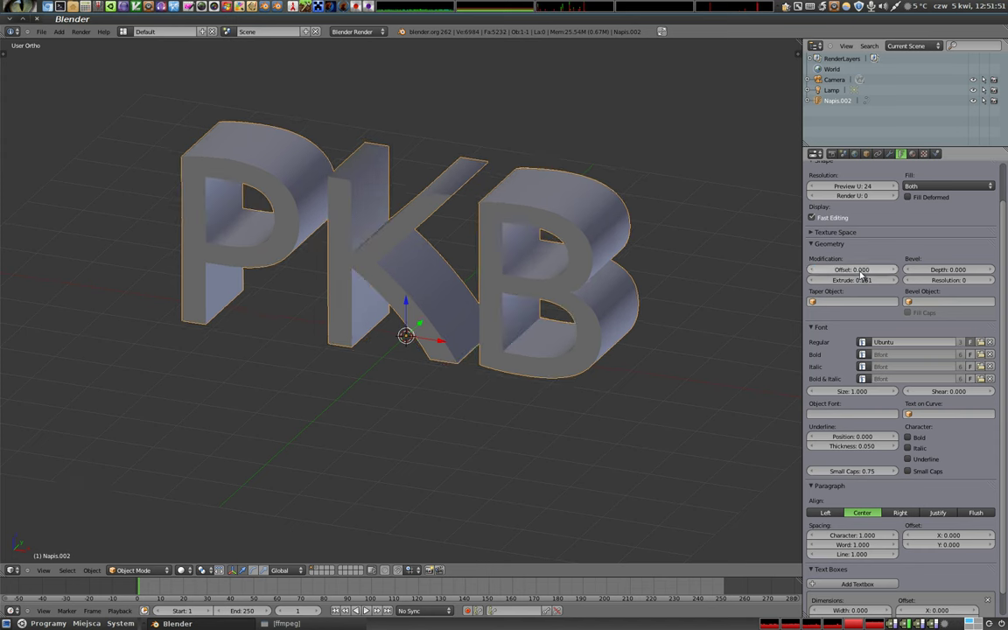
pyautogui.click(865, 283)
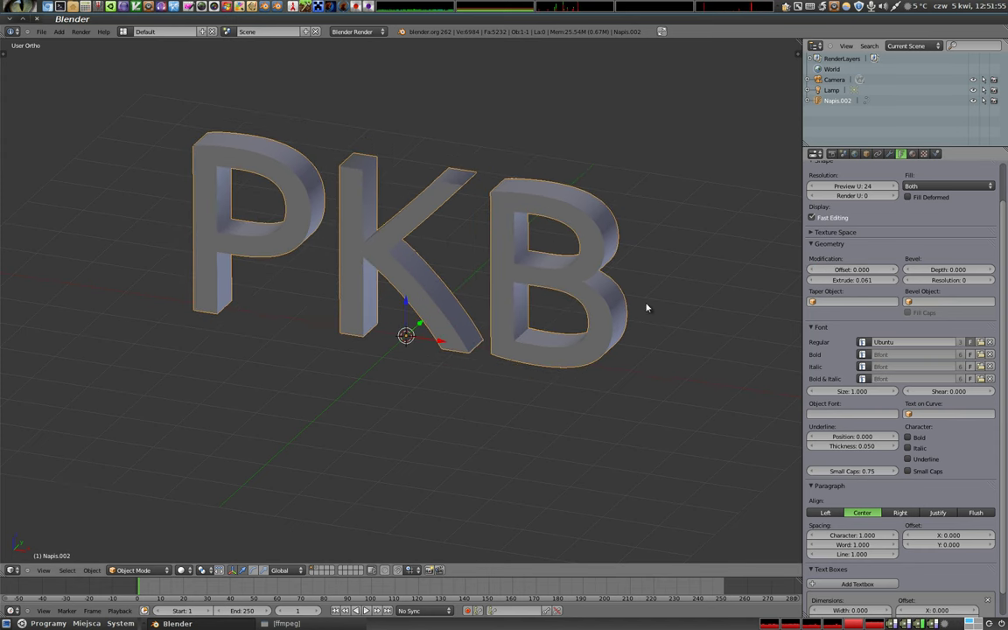
# Step: Duplicate the RKB text in place and give the copy Extrude 0.029 and Offset 0.008
pyautogui.press('shift+d')
pyautogui.click(649, 307)
pyautogui.click(859, 272)
pyautogui.click(864, 279)
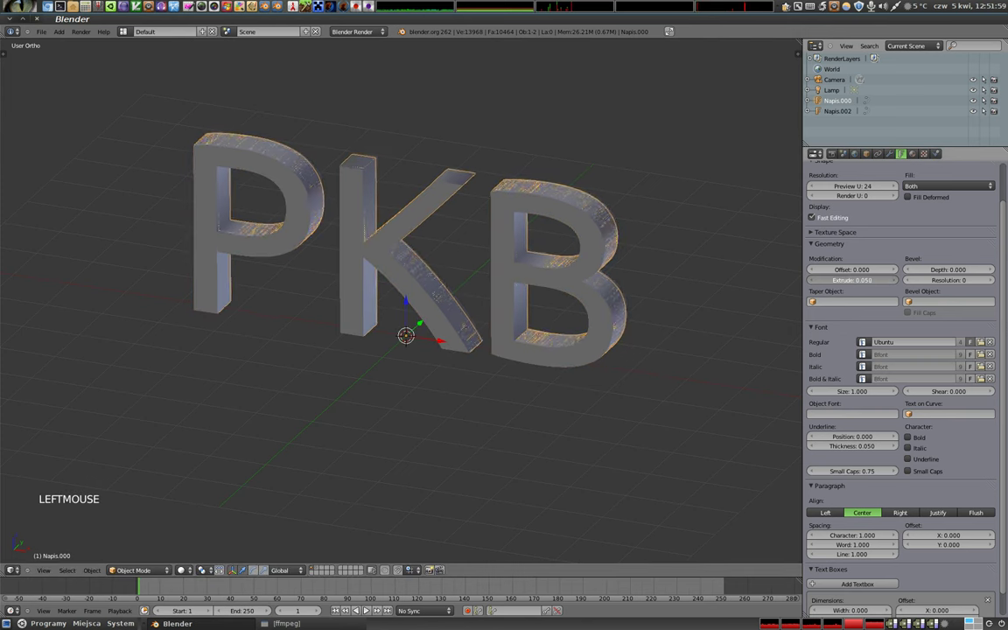
pyautogui.click(857, 272)
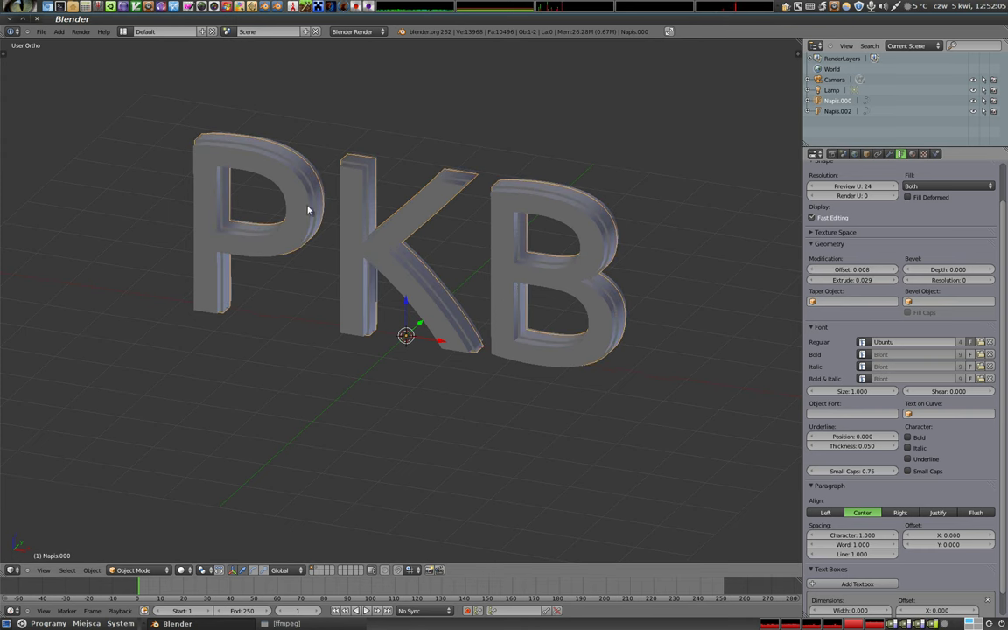
# Step: Compare the two copies from several angles and select the original Napis.002 text
pyautogui.middleClick(498, 340)
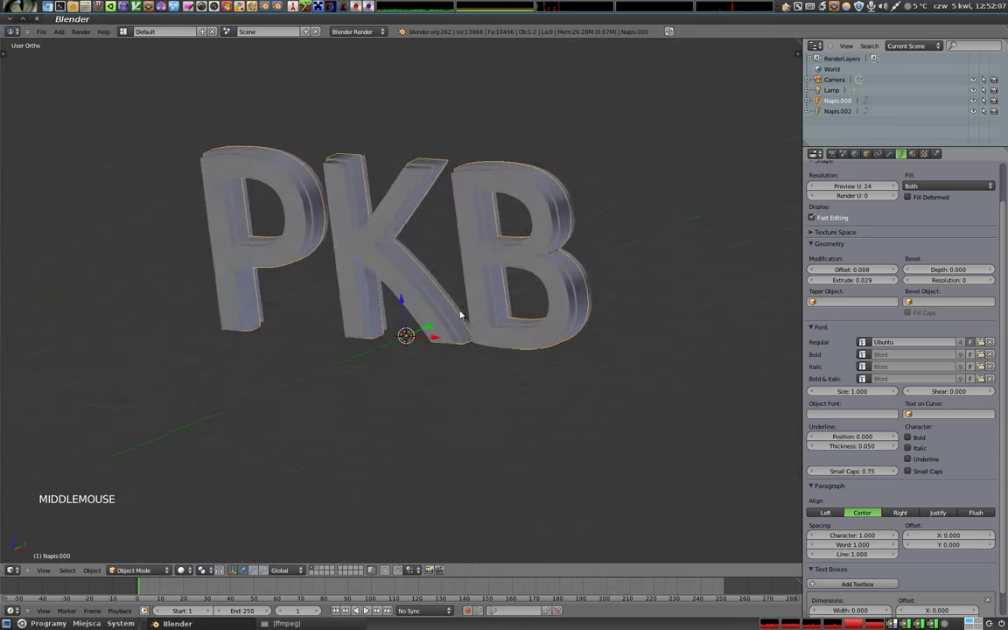
pyautogui.middleClick(343, 244)
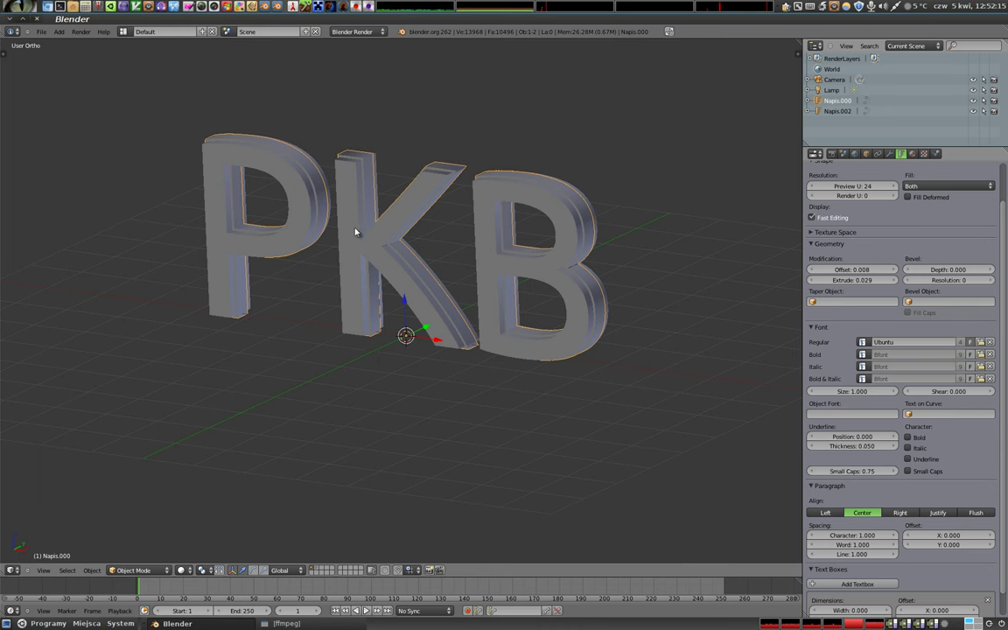
pyautogui.middleClick(354, 273)
pyautogui.middleClick(473, 308)
pyautogui.rightClick(502, 215)
pyautogui.scroll(3)
pyautogui.middleClick(602, 349)
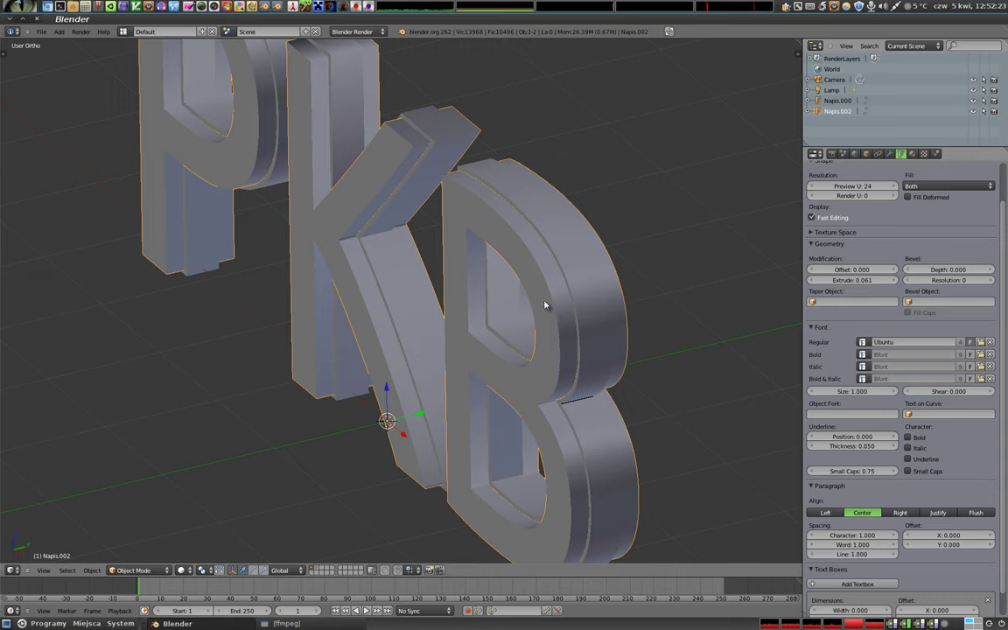
# Step: Raise the Bevel Depth of Napis.002 to 0.017 to round the letter edges
pyautogui.scroll(3)
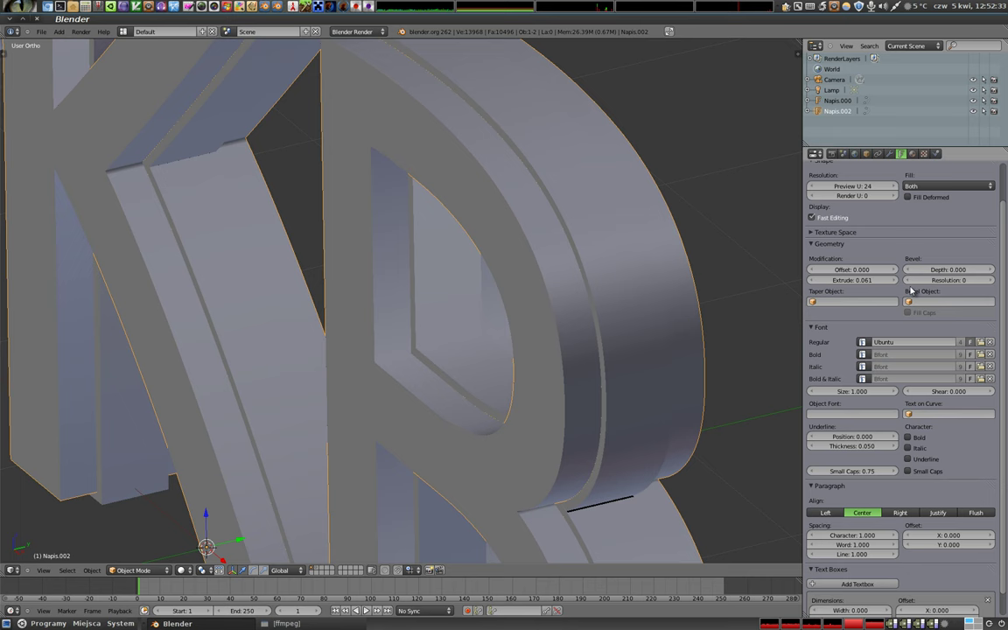
pyautogui.doubleClick(995, 271)
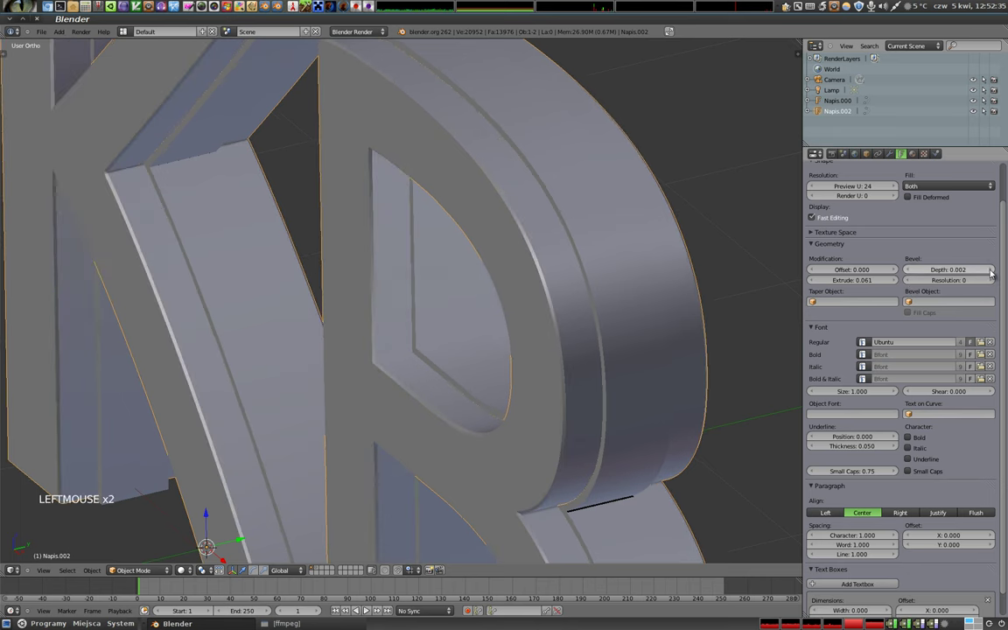
pyautogui.click(995, 270)
pyautogui.click(995, 270)
pyautogui.click(995, 271)
pyautogui.click(993, 272)
pyautogui.click(993, 271)
pyautogui.click(993, 271)
pyautogui.doubleClick(993, 271)
# Step: Select the offset duplicate Napis.000 and delete it
pyautogui.middleClick(566, 228)
pyautogui.scroll(-3)
pyautogui.middleClick(429, 188)
pyautogui.middleClick(327, 149)
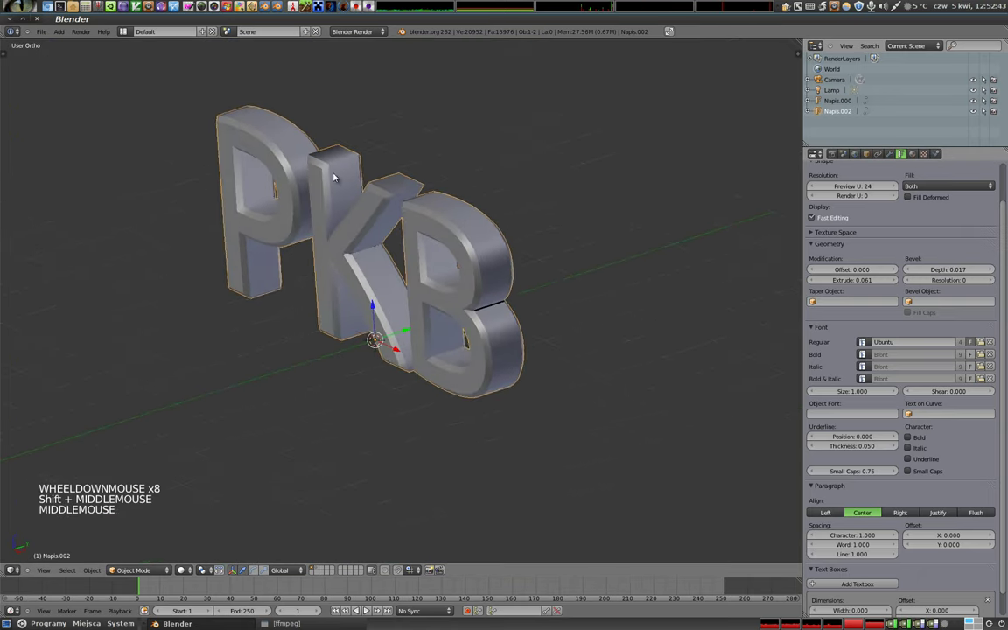
pyautogui.rightClick(454, 213)
pyautogui.press('s')
pyautogui.click(612, 332)
# Step: Inspect the letter edges, then select the text and halve its Bevel Depth to 0.0085
pyautogui.press('x')
pyautogui.scroll(3)
pyautogui.middleClick(540, 286)
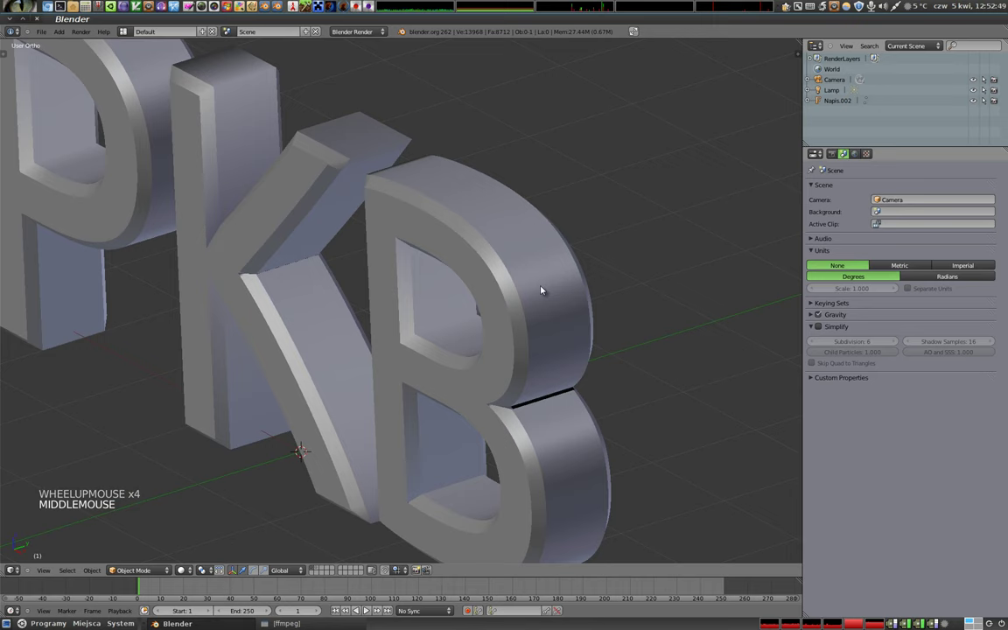
pyautogui.middleClick(458, 253)
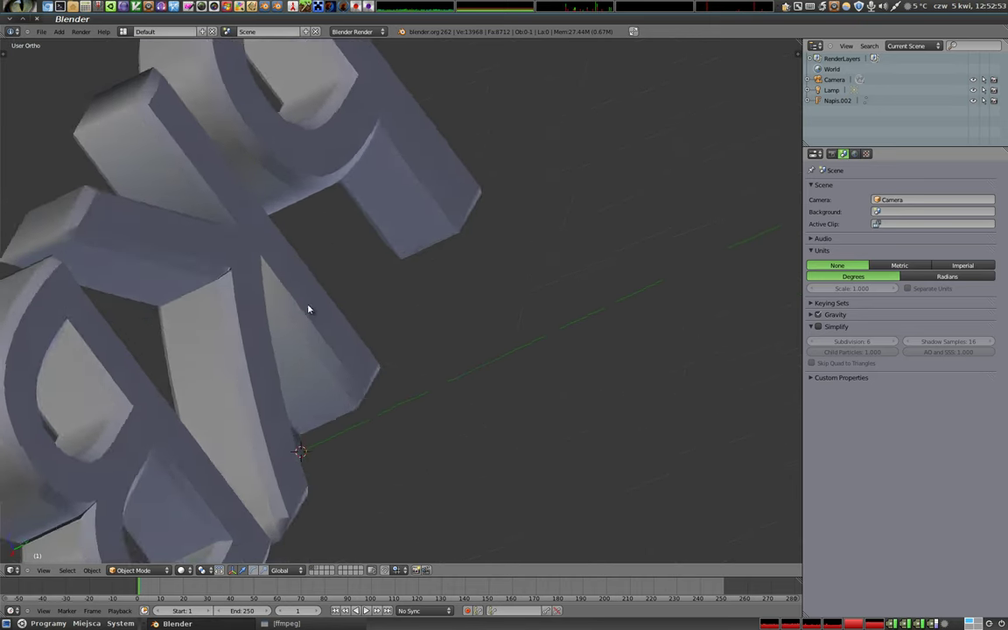
pyautogui.scroll(3)
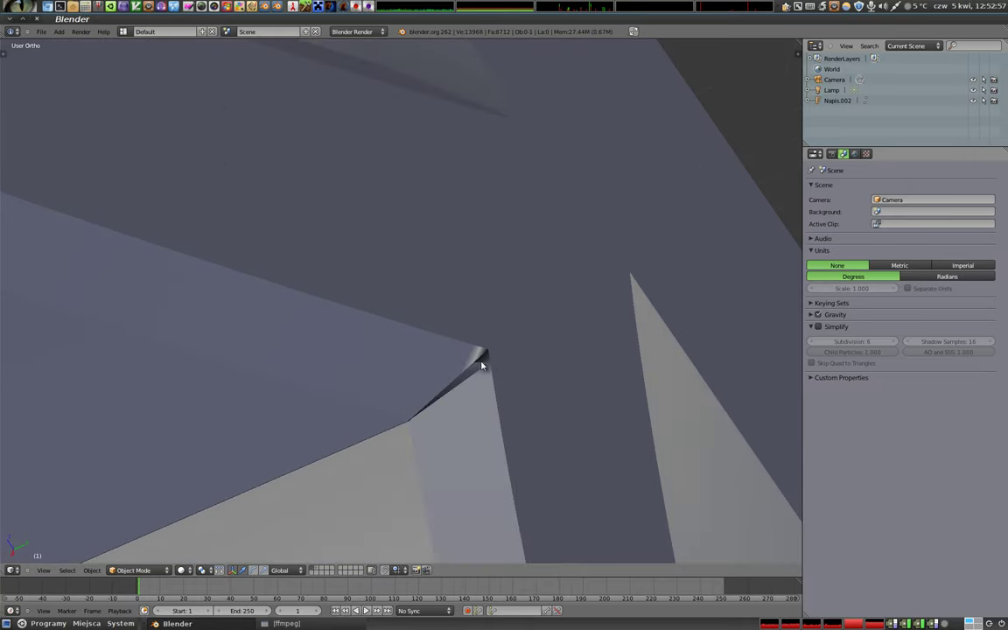
pyautogui.scroll(-3)
pyautogui.scroll(-3)
pyautogui.middleClick(348, 329)
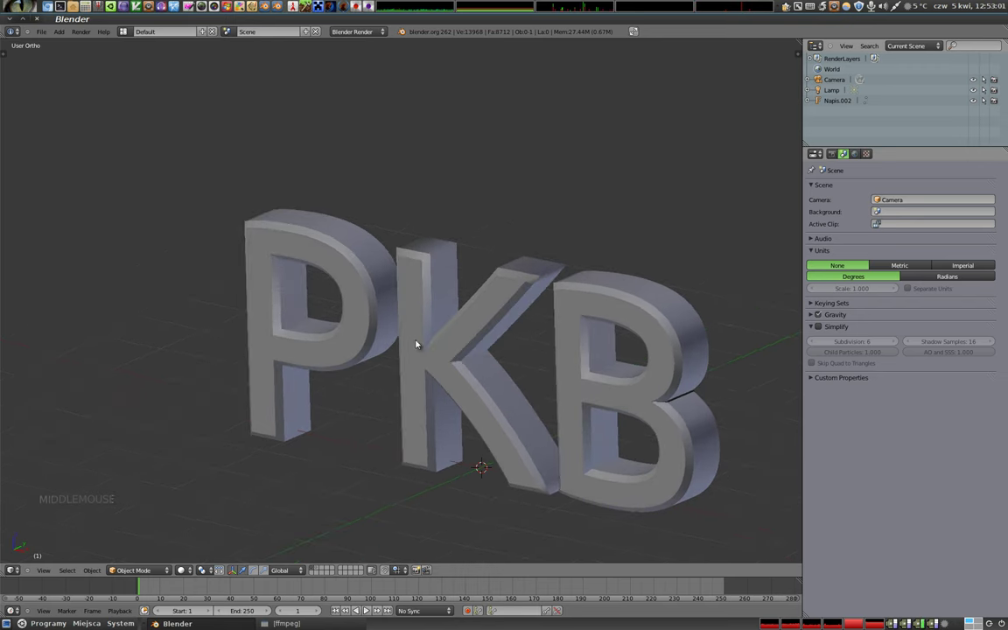
pyautogui.middleClick(467, 373)
pyautogui.middleClick(394, 304)
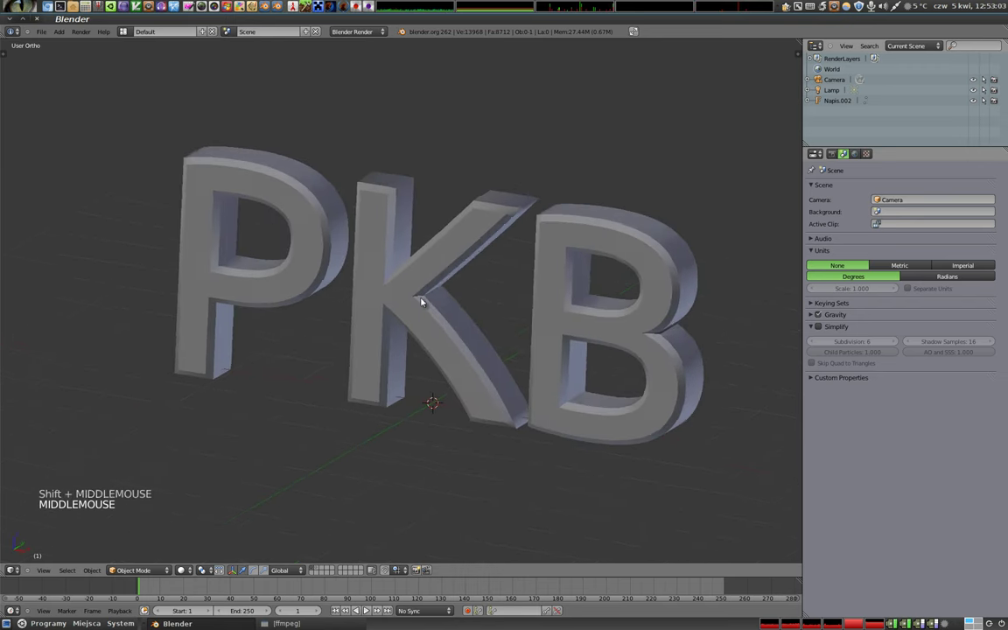
pyautogui.rightClick(567, 238)
pyautogui.click(956, 272)
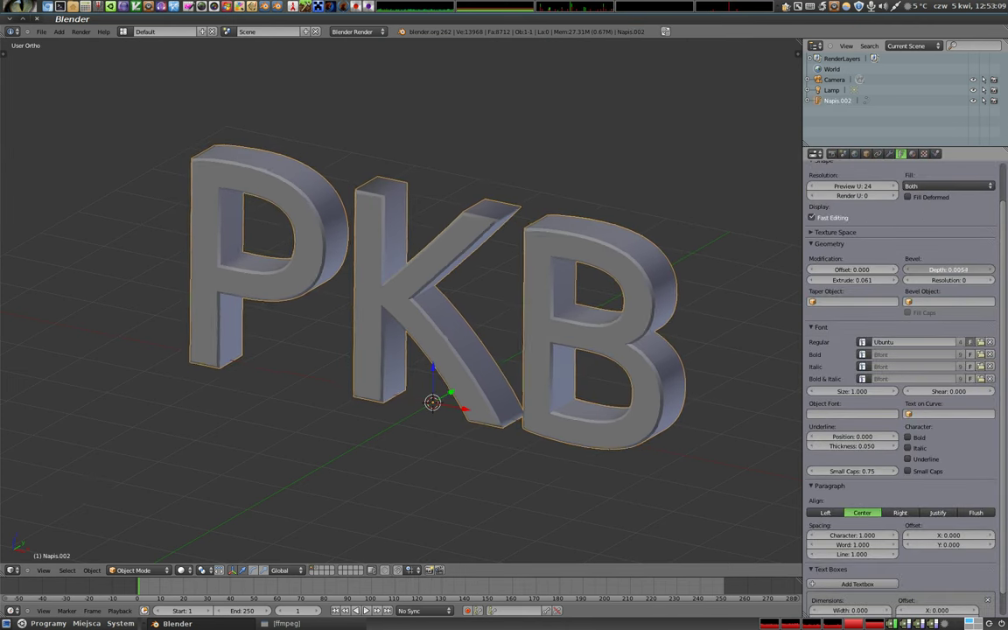
# Step: View the bevel profile from the Right Ortho side in wireframe, zooming onto a letter edge
pyautogui.middleClick(474, 354)
pyautogui.middleClick(526, 238)
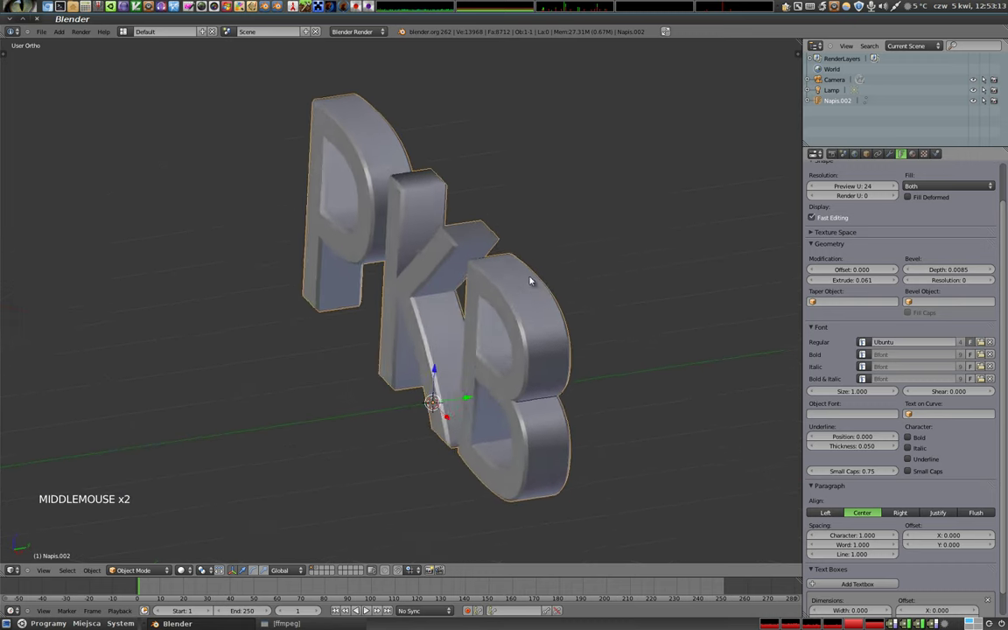
pyautogui.scroll(3)
pyautogui.press('z')
pyautogui.middleClick(410, 297)
pyautogui.press('KP_1')
pyautogui.press('KP_3')
pyautogui.scroll(-3)
pyautogui.middleClick(155, 130)
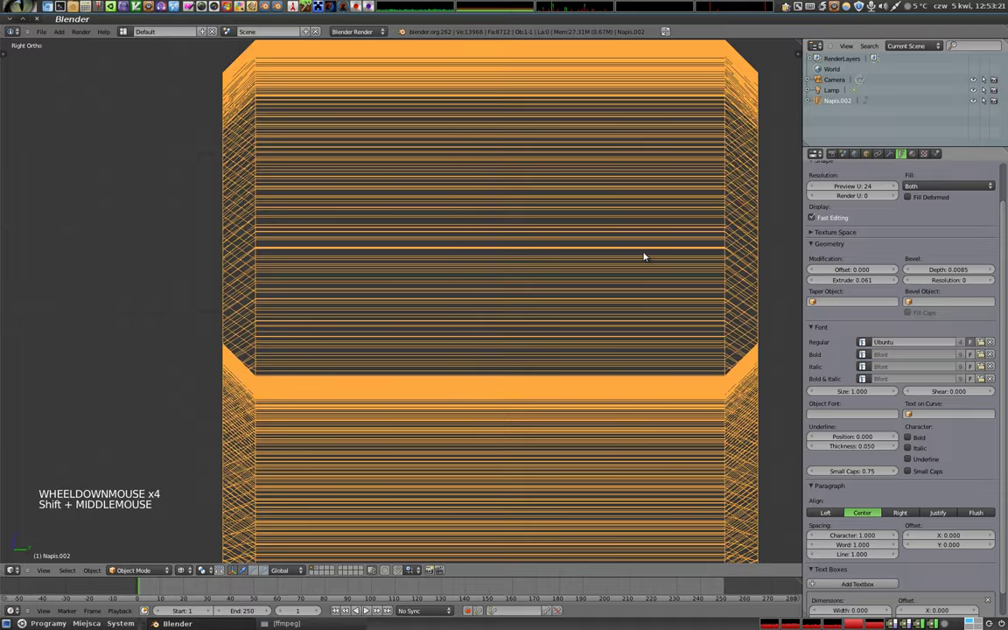
pyautogui.scroll(3)
pyautogui.middleClick(412, 259)
pyautogui.scroll(3)
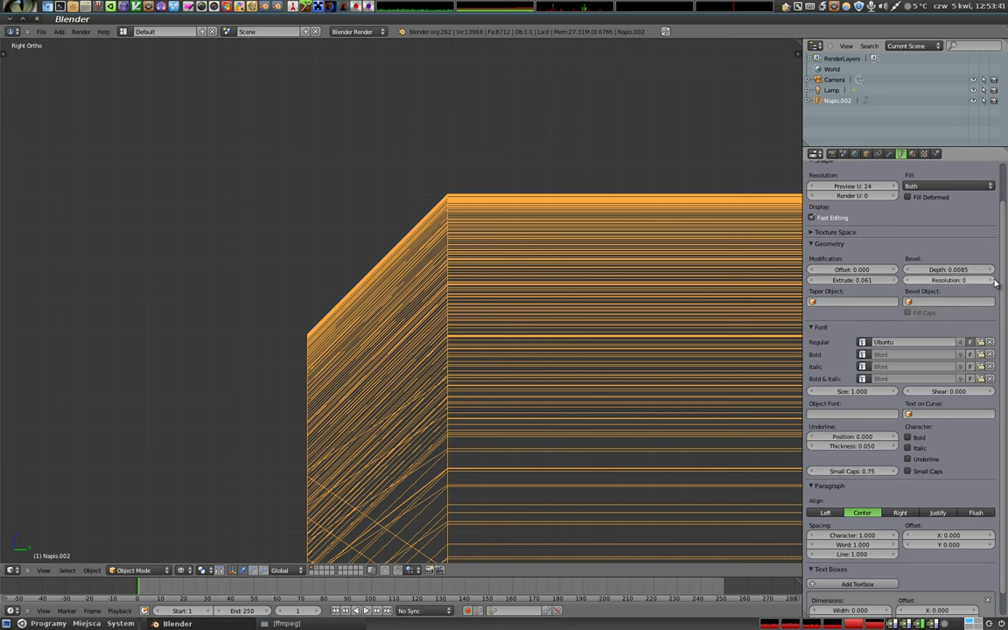
# Step: Raise the Bevel Resolution to 15 so the letter edges curve smoothly
pyautogui.click(995, 284)
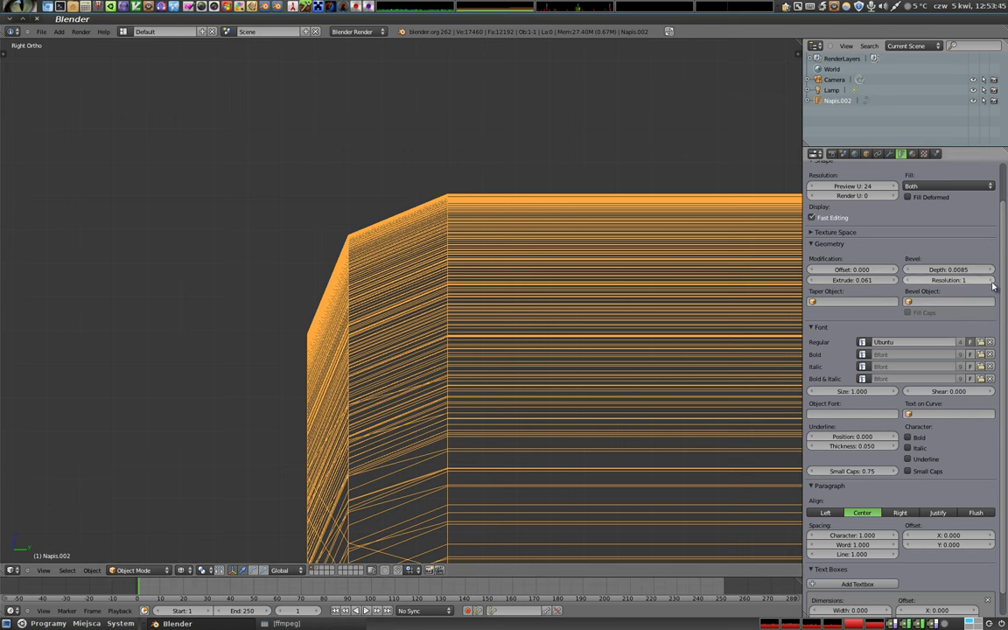
pyautogui.click(998, 284)
pyautogui.click(998, 284)
pyautogui.click(996, 285)
pyautogui.click(997, 284)
pyautogui.doubleClick(997, 285)
pyautogui.click(996, 285)
pyautogui.click(996, 284)
pyautogui.click(996, 284)
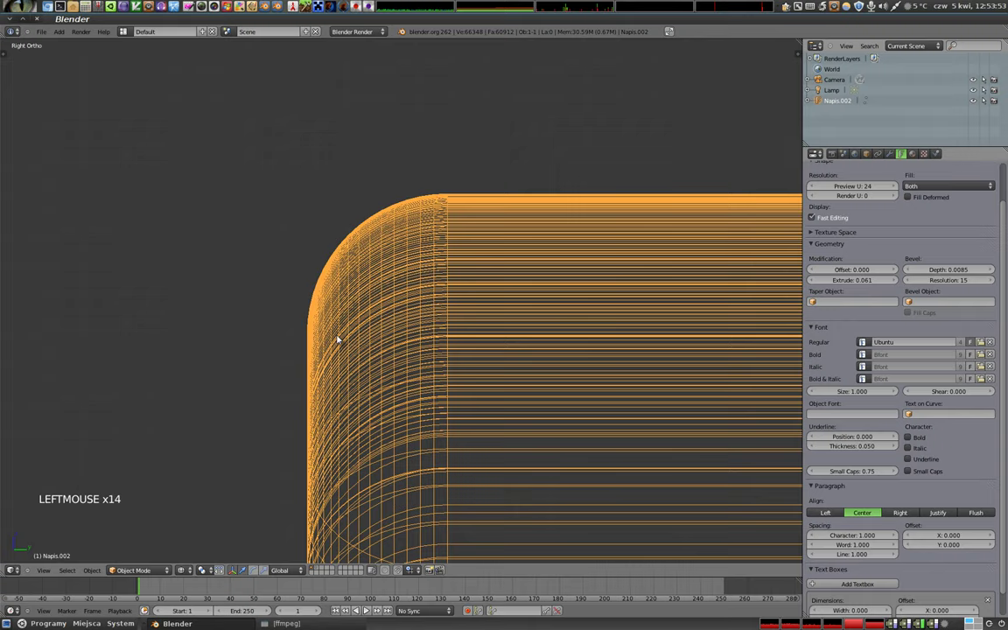
# Step: Switch back to solid shading and orbit around the rounded edges and the whole word
pyautogui.press('z')
pyautogui.middleClick(376, 325)
pyautogui.scroll(-3)
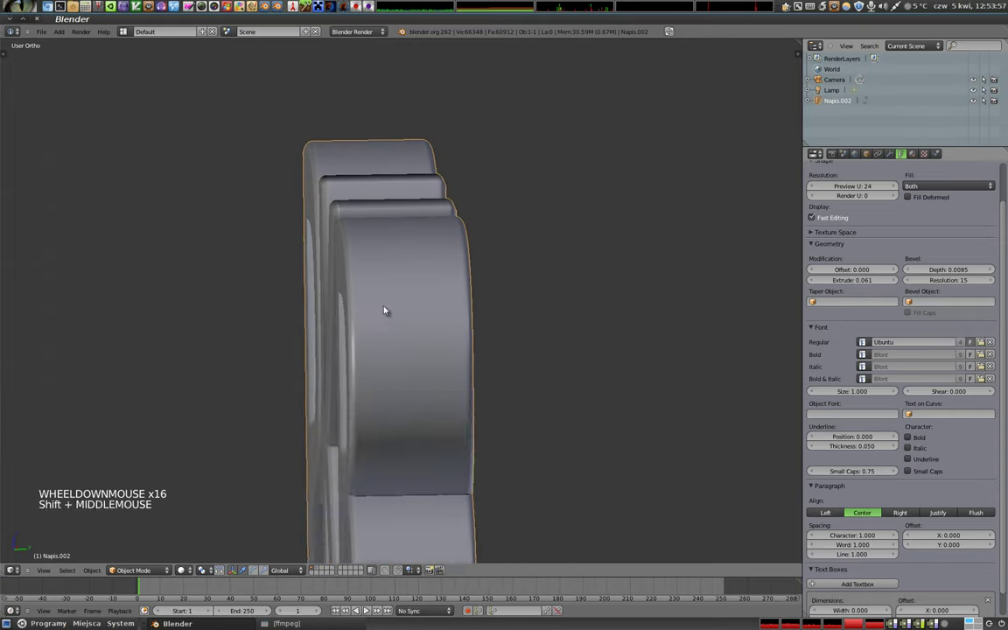
pyautogui.middleClick(379, 403)
pyautogui.middleClick(247, 302)
pyautogui.middleClick(418, 420)
pyautogui.middleClick(471, 346)
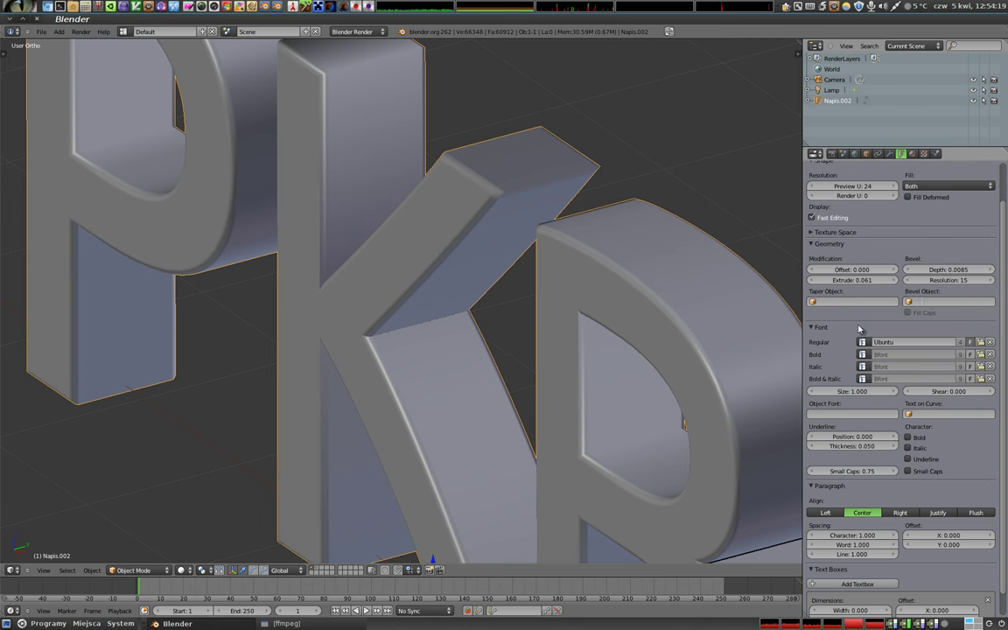
pyautogui.middleClick(444, 318)
pyautogui.scroll(-3)
pyautogui.middleClick(383, 279)
pyautogui.middleClick(526, 338)
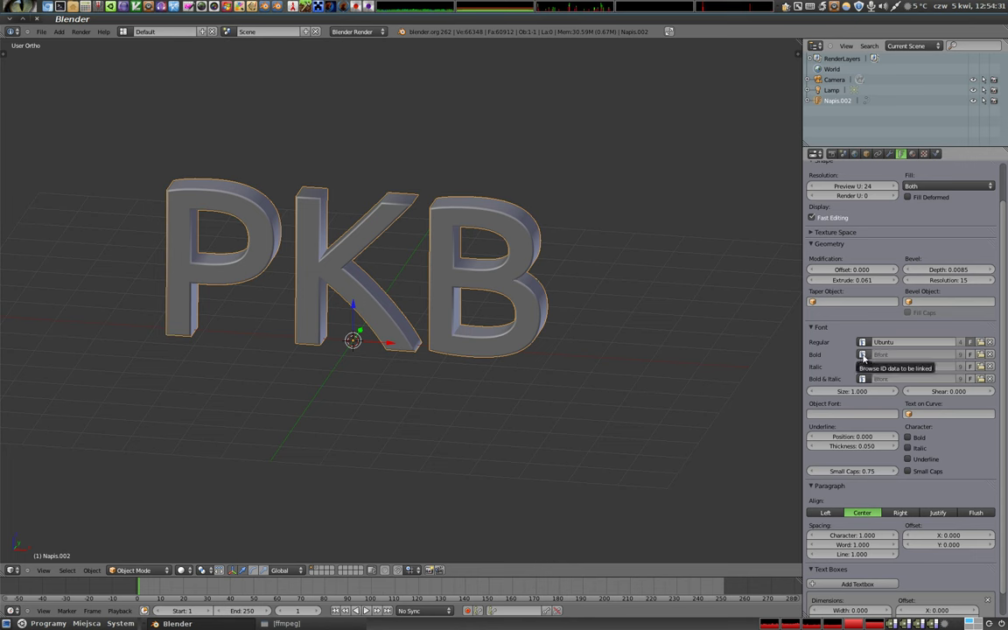
# Step: Assign a font to the Bold slot and set all characters bold in Edit Mode with Ctrl+B
pyautogui.click(871, 358)
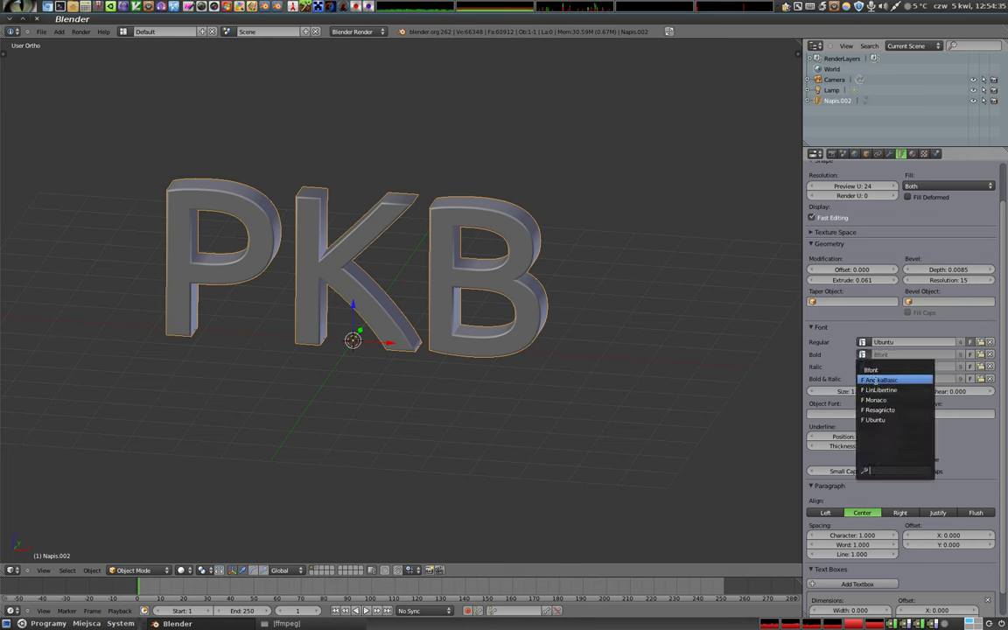
pyautogui.press('Tab')
pyautogui.press('shift+Left')
pyautogui.press('ctrl+b')
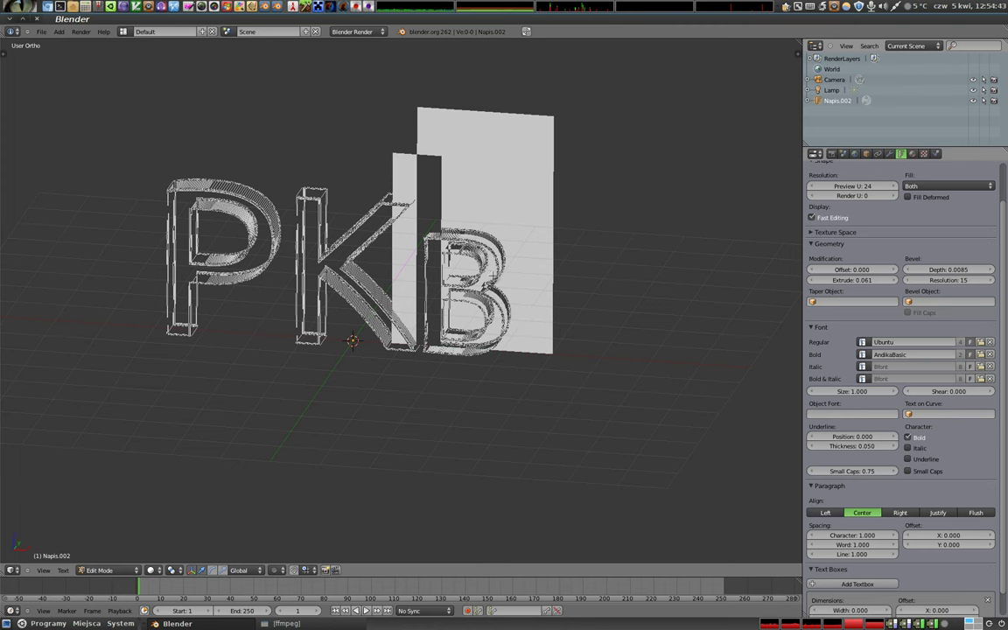
pyautogui.press('Tab')
# Step: Change the Bold font slot to Monaco and view the reshaped letters
pyautogui.middleClick(432, 306)
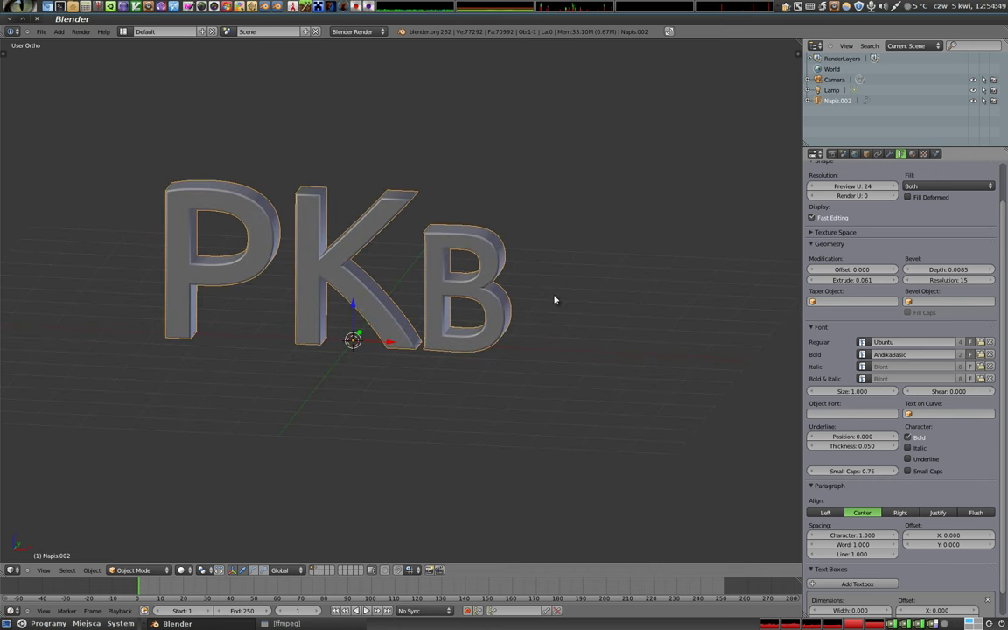
pyautogui.click(869, 355)
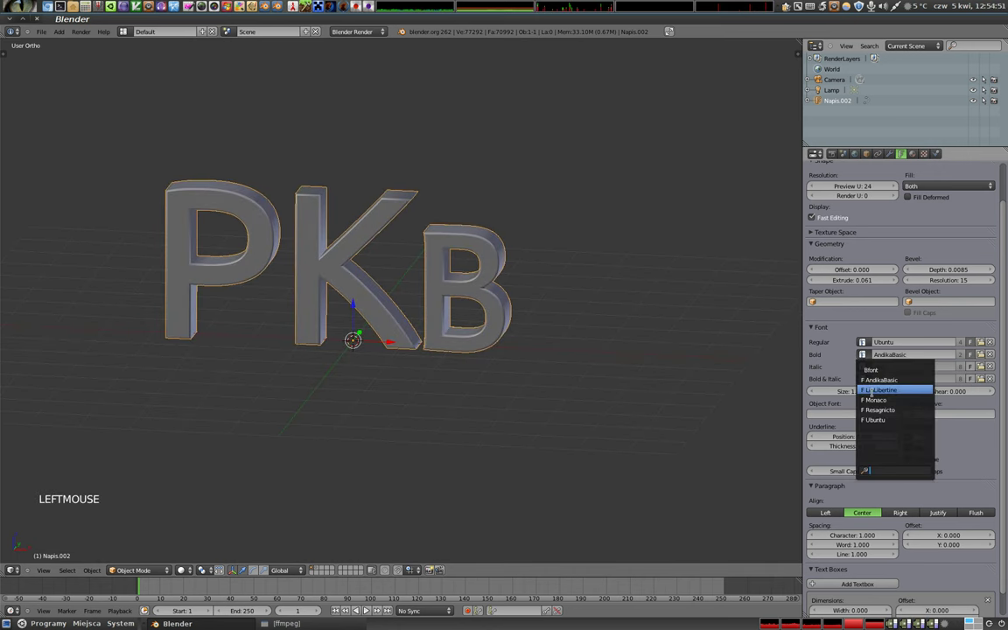
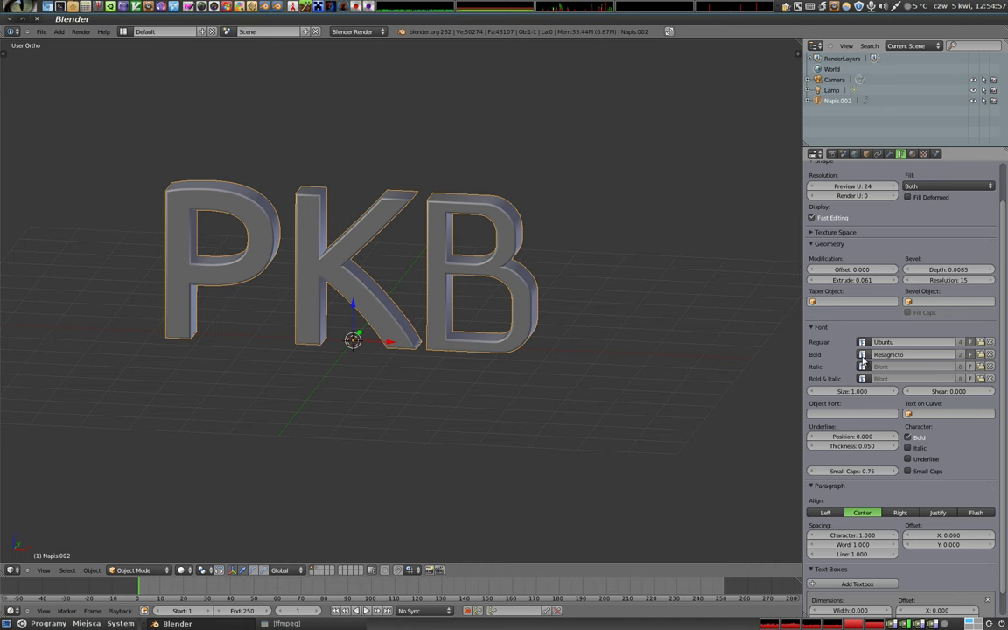
pyautogui.click(868, 355)
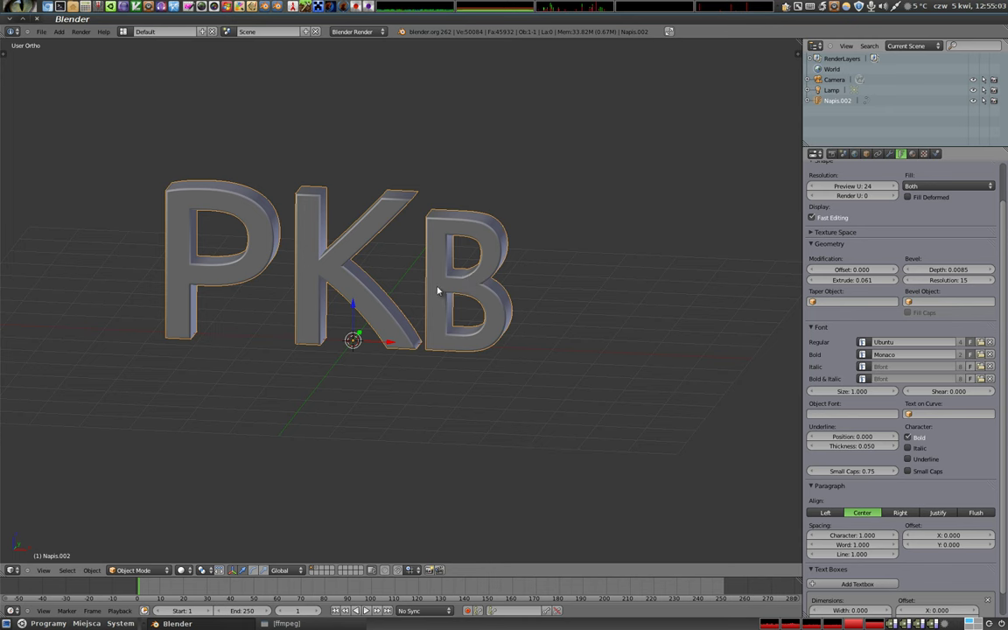
pyautogui.click(816, 217)
pyautogui.middleClick(457, 291)
pyautogui.middleClick(349, 288)
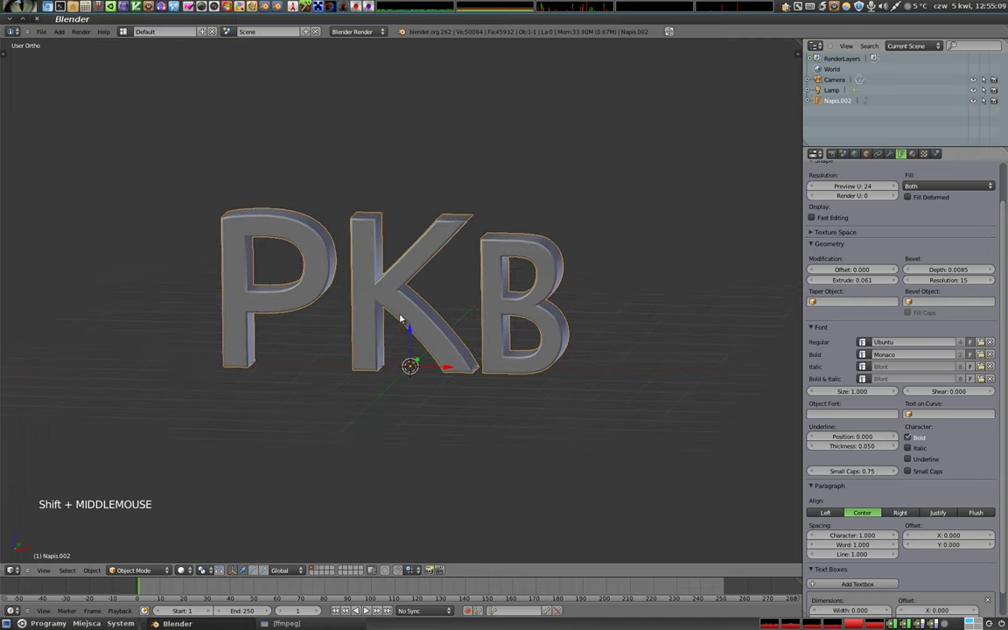
# Step: Try font sizes 1.210 and 1.010, checking dimensions in the N panel, and settle on 1.200
pyautogui.middleClick(465, 341)
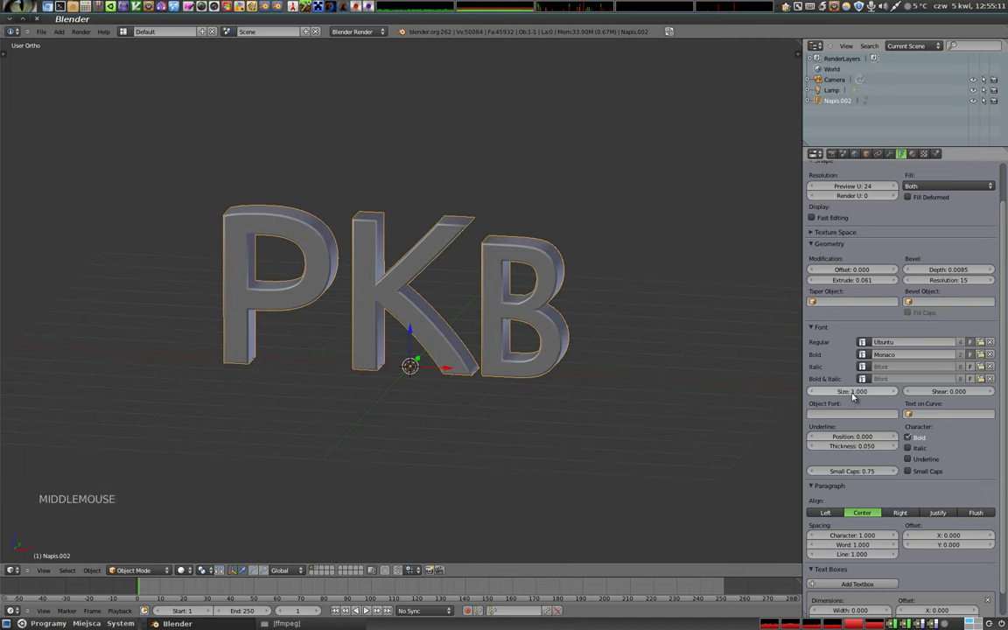
pyautogui.click(857, 394)
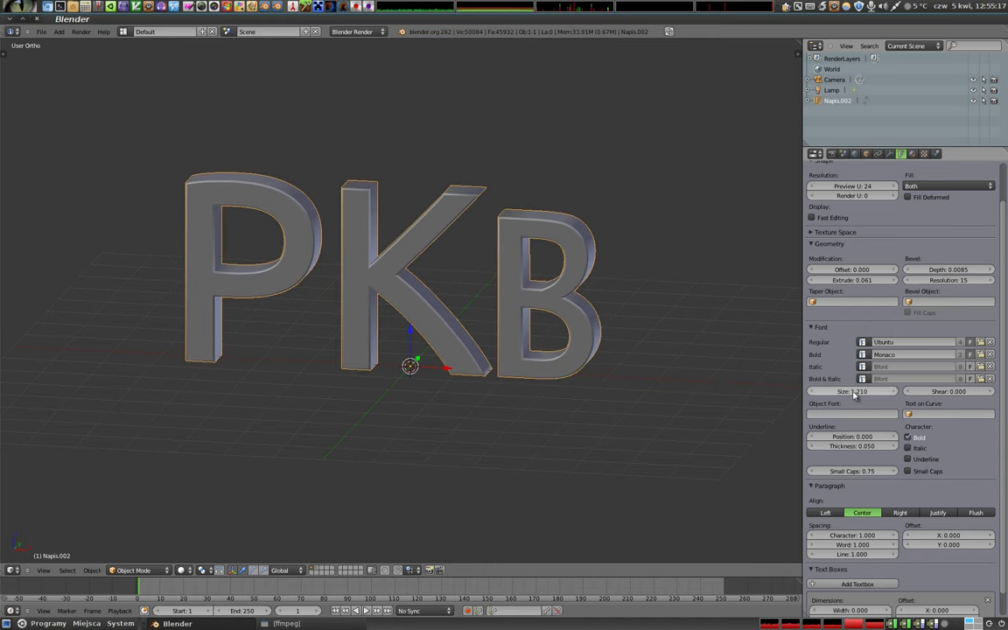
pyautogui.press('n')
pyautogui.click(706, 48)
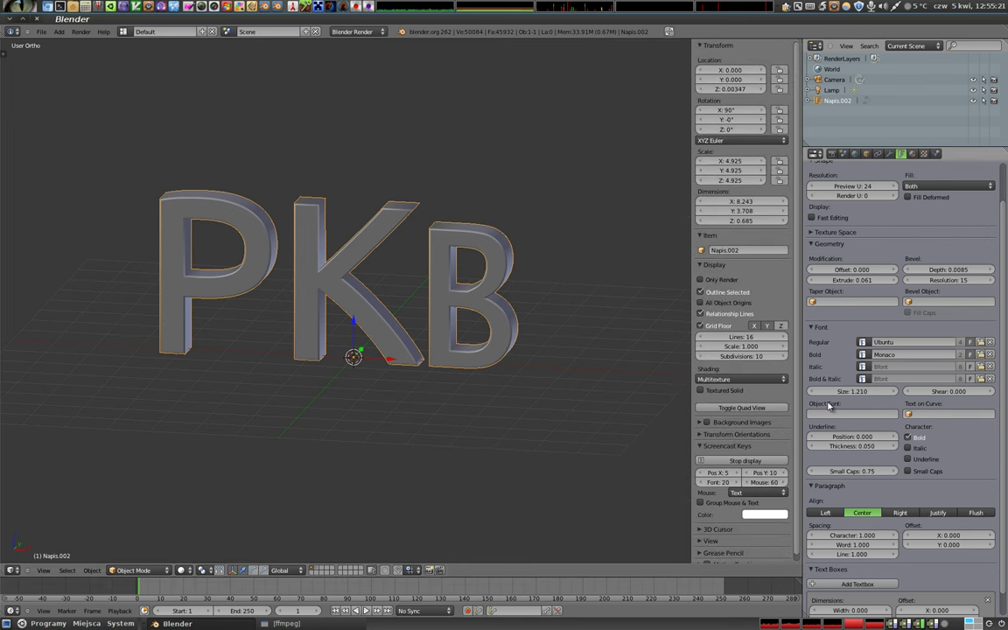
pyautogui.click(862, 393)
pyautogui.click(862, 395)
pyautogui.click(858, 395)
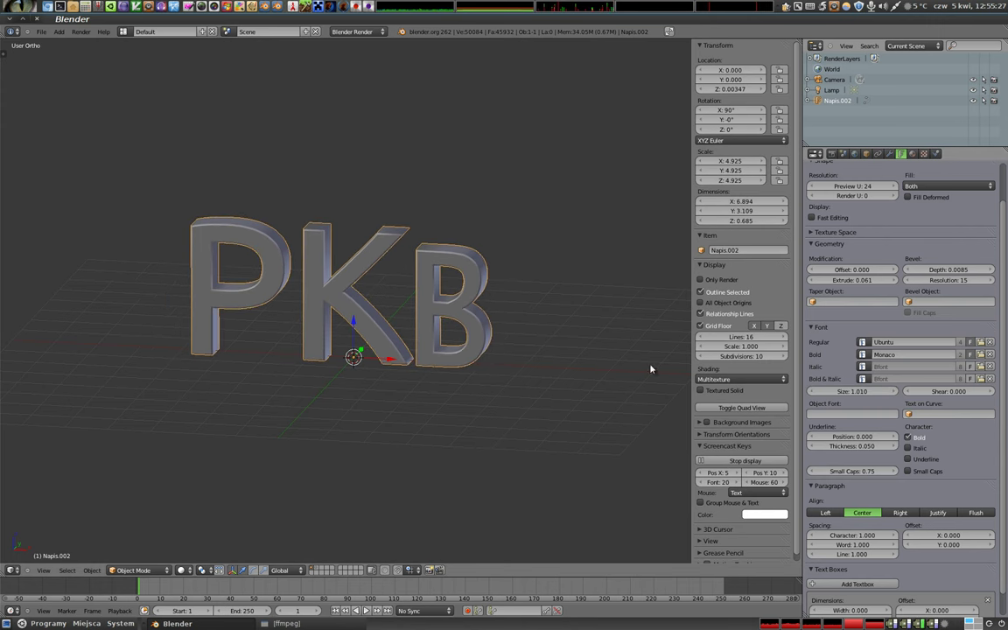
pyautogui.click(855, 391)
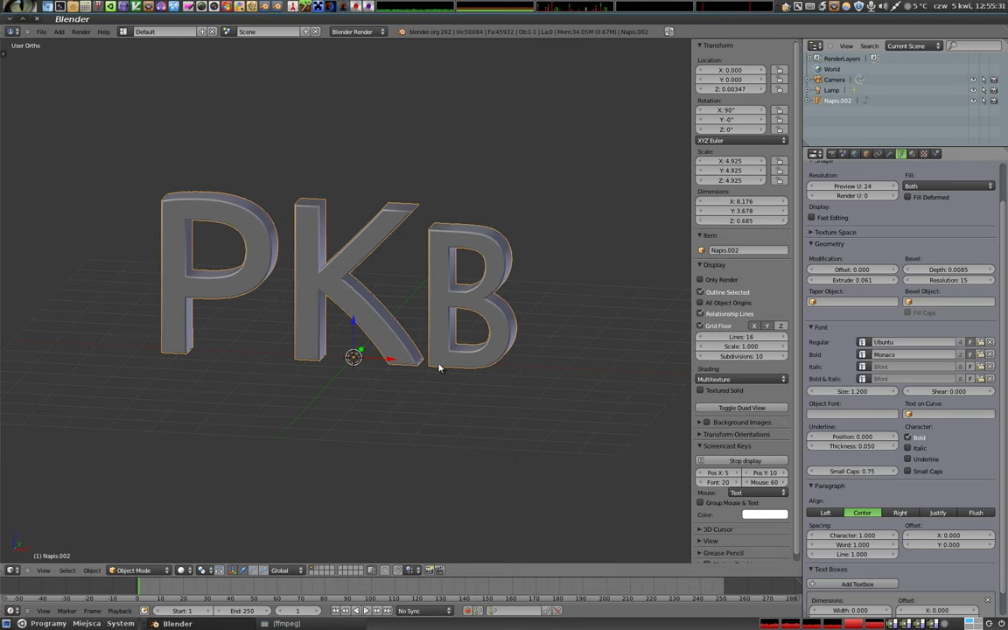
pyautogui.press('s')
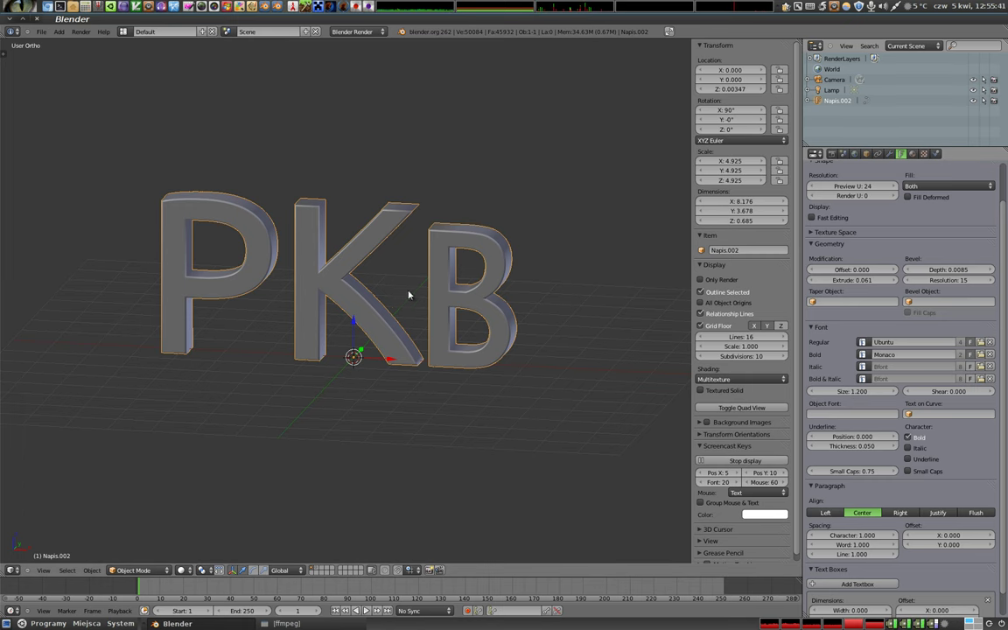
# Step: Set Shear to 0.160, check it from the front view, then change it to -0.220
pyautogui.press('n')
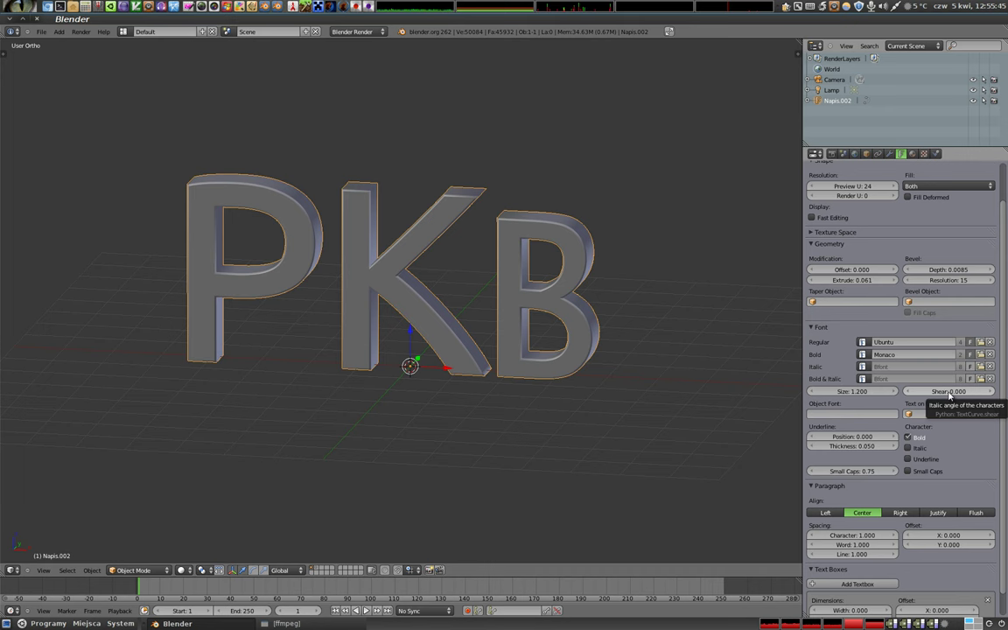
pyautogui.click(983, 352)
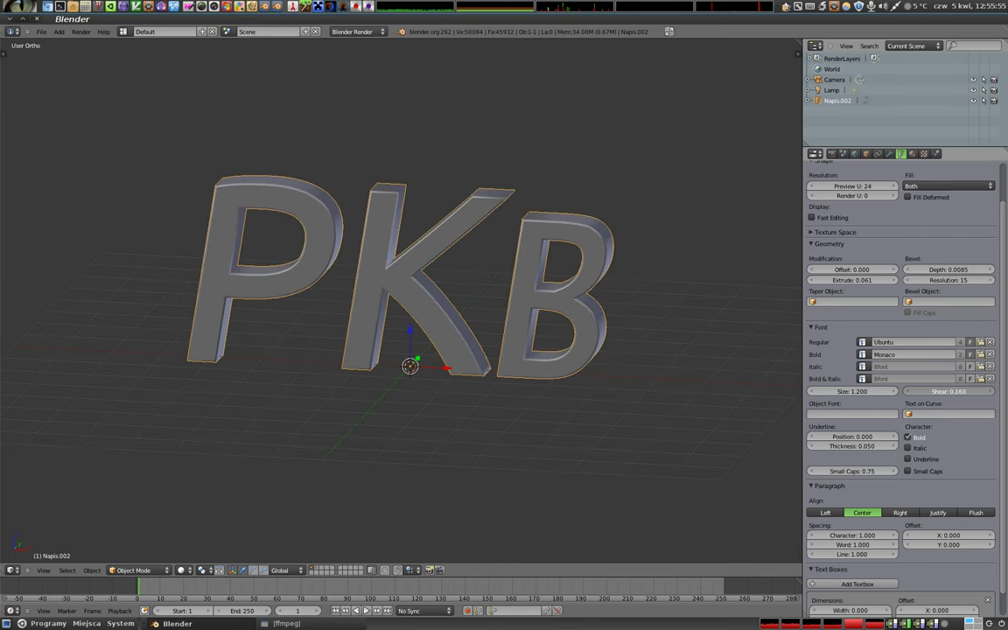
pyautogui.press('KP_1')
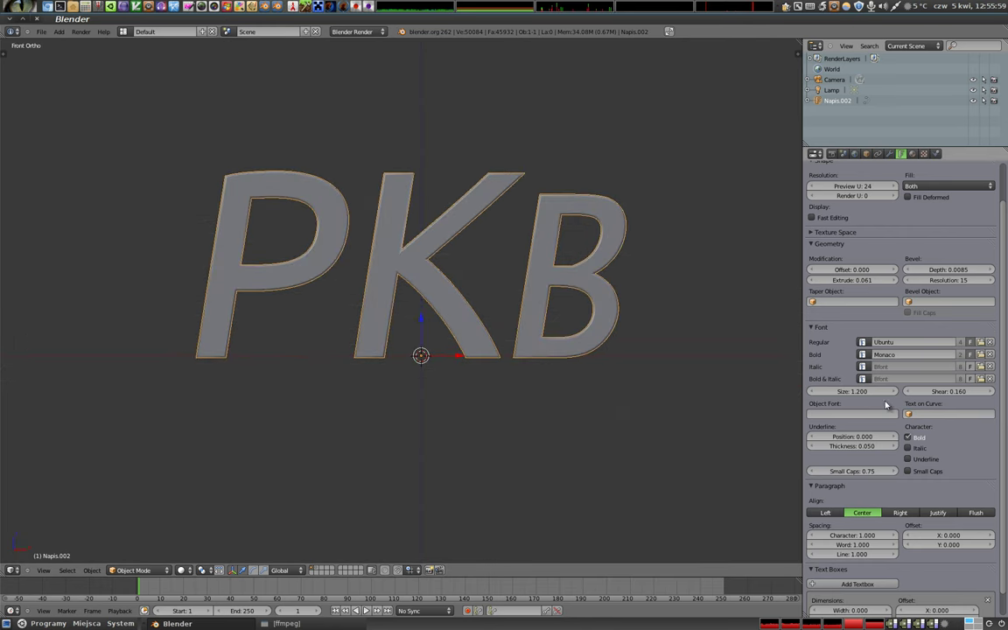
pyautogui.click(960, 394)
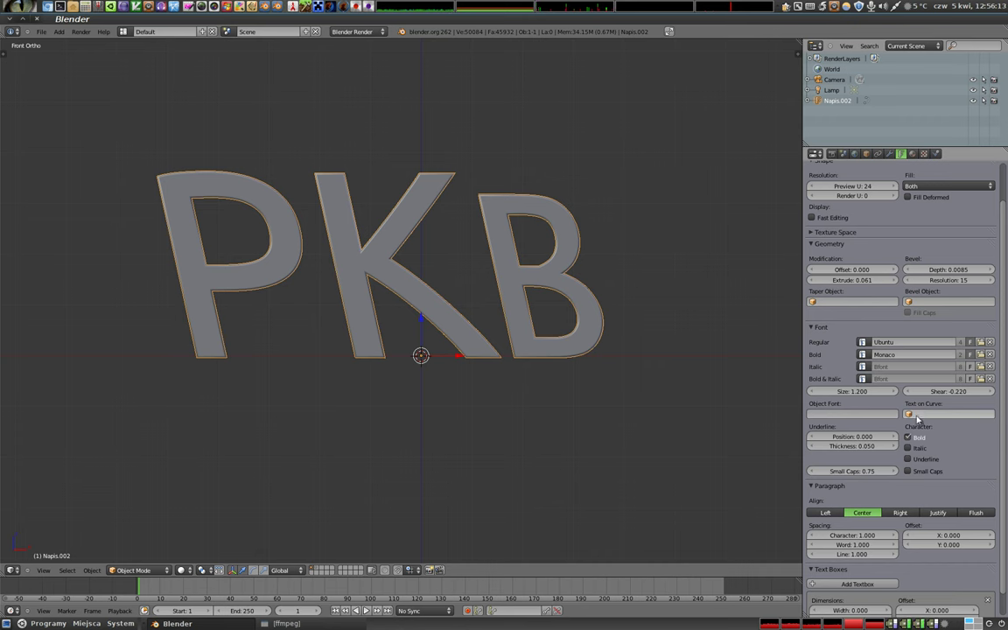
pyautogui.press('shift+a')
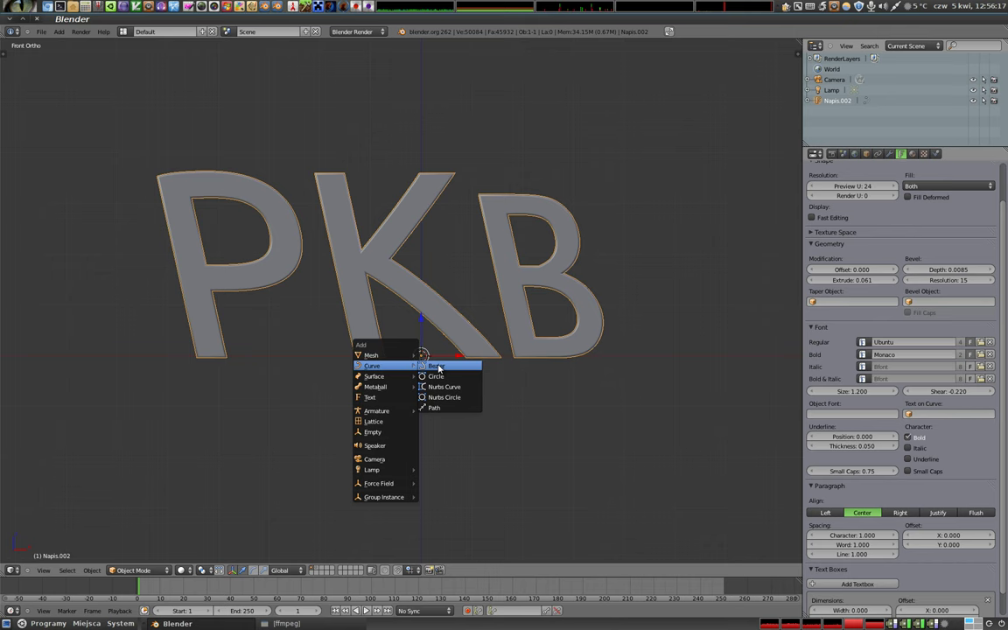
pyautogui.press('r')
pyautogui.press('s')
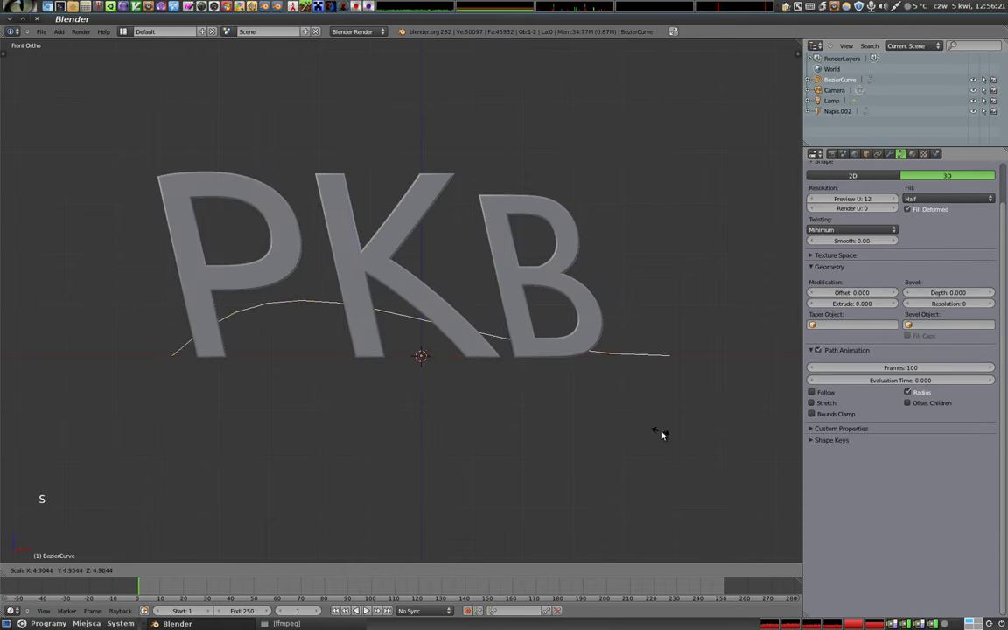
pyautogui.click(655, 435)
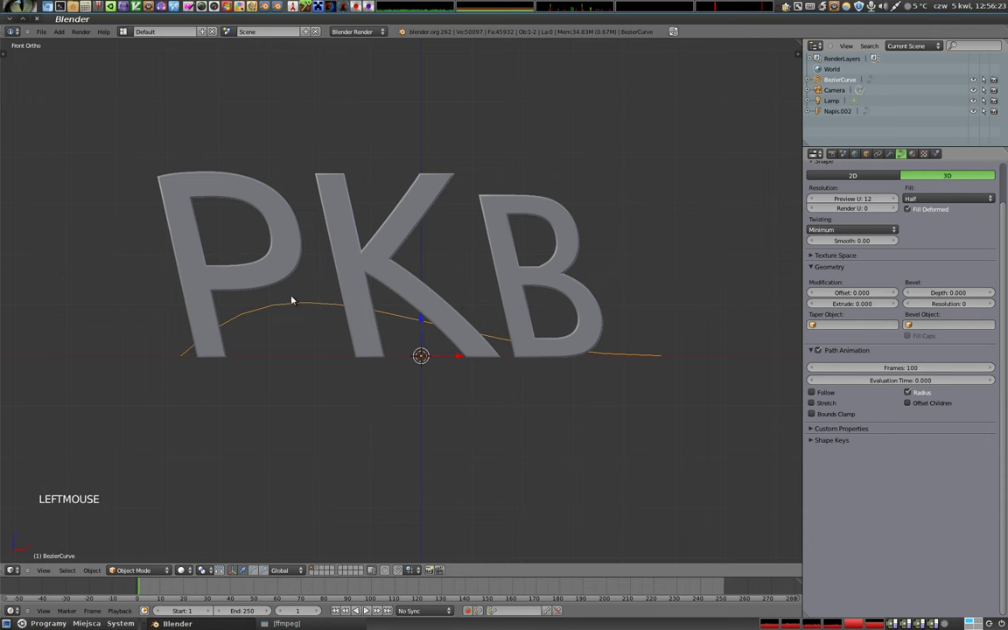
pyautogui.rightClick(184, 568)
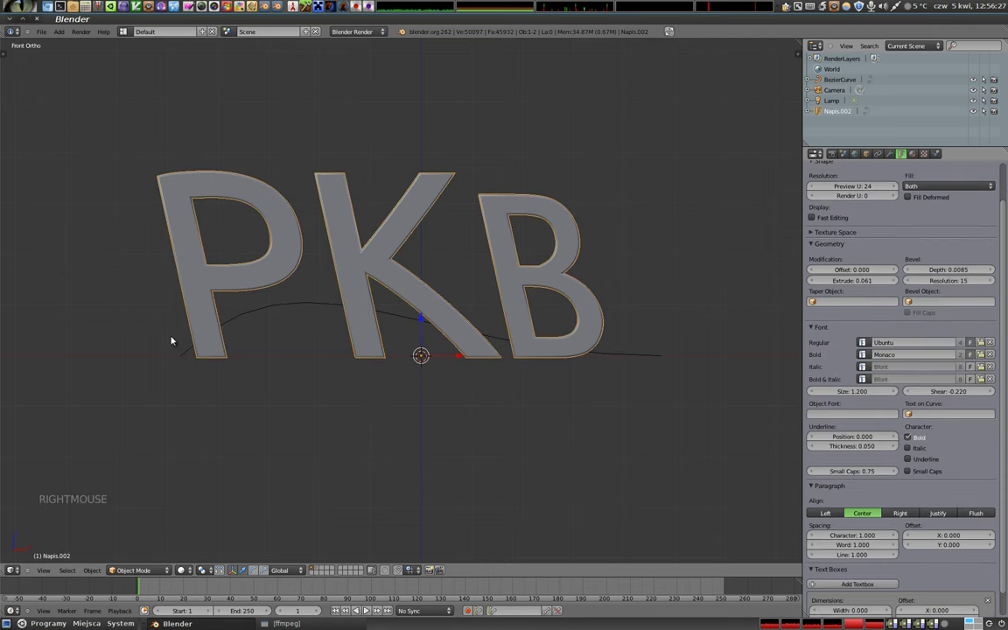
pyautogui.click(184, 568)
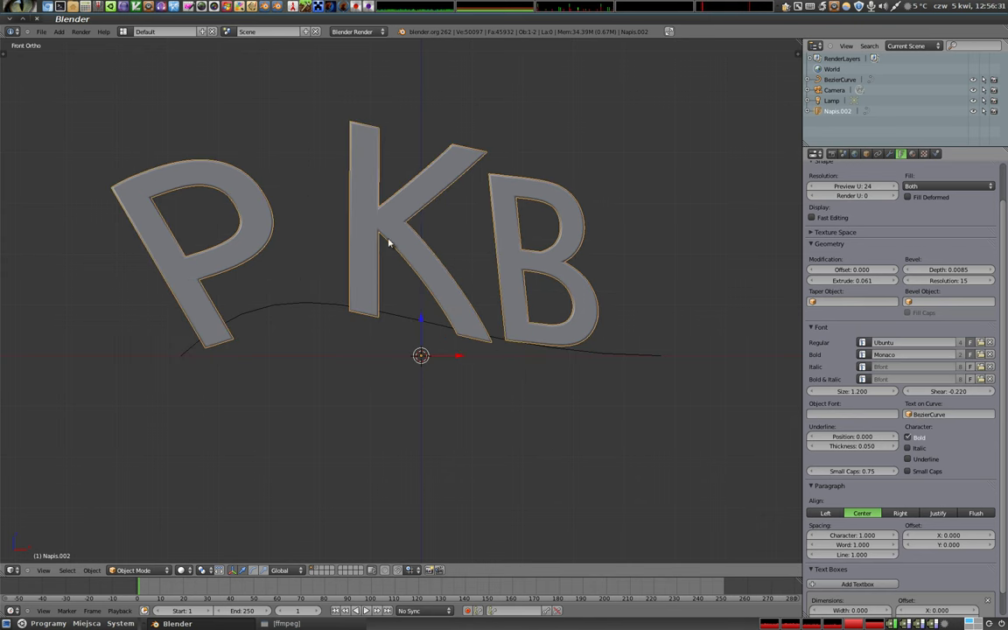
pyautogui.rightClick(184, 568)
pyautogui.press('Tab')
pyautogui.rightClick(183, 568)
pyautogui.press('r')
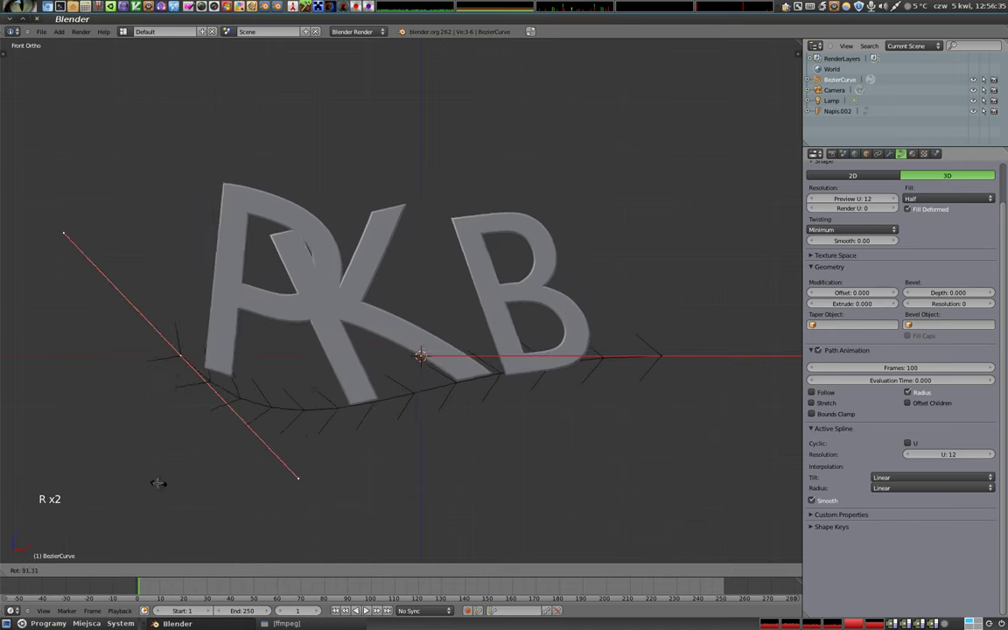
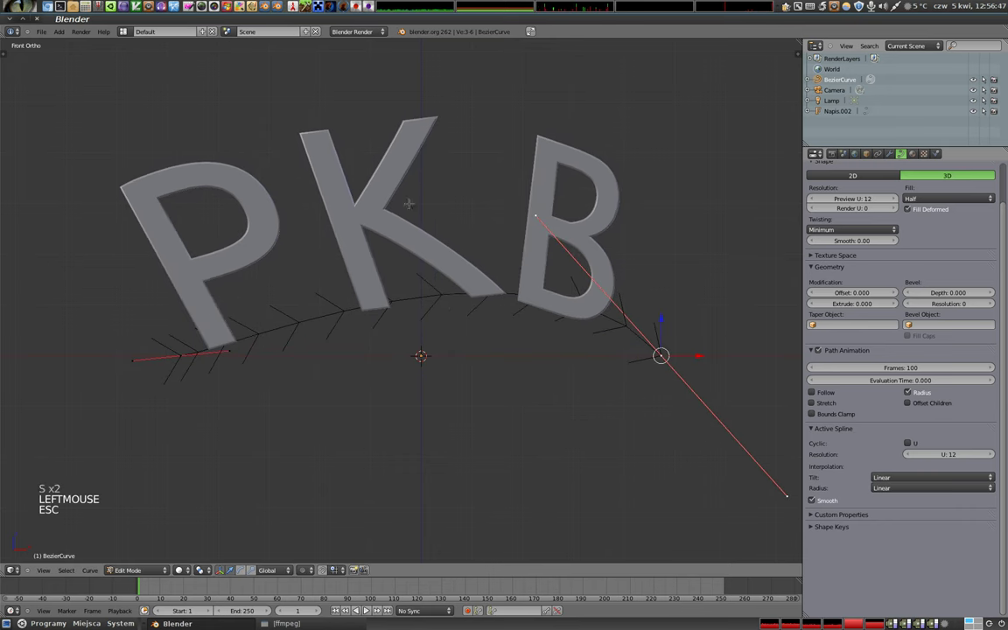
pyautogui.press('Tab')
pyautogui.scroll(-3)
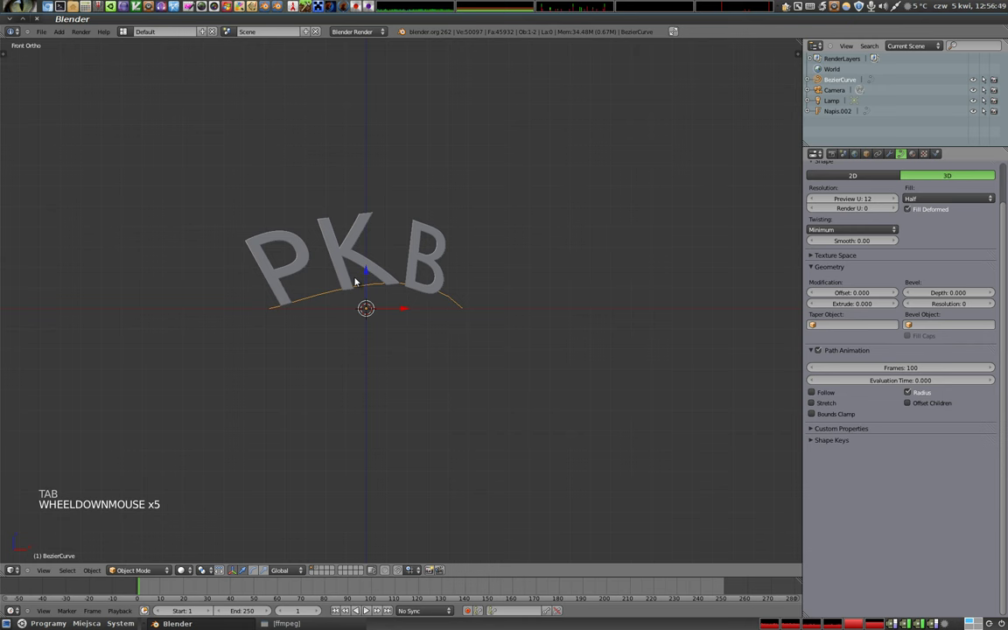
pyautogui.press('x')
pyautogui.rightClick(384, 257)
pyautogui.rightClick(415, 285)
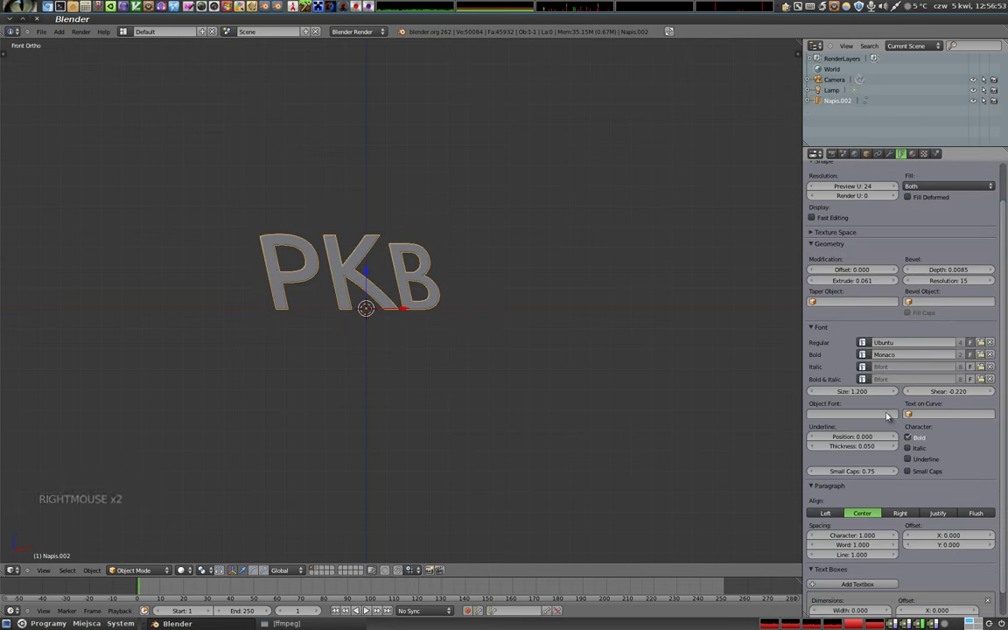
# Step: Set Shear to 0.380 and then back to 0.000 so the letters stand upright
pyautogui.scroll(3)
pyautogui.middleClick(345, 280)
pyautogui.scroll(3)
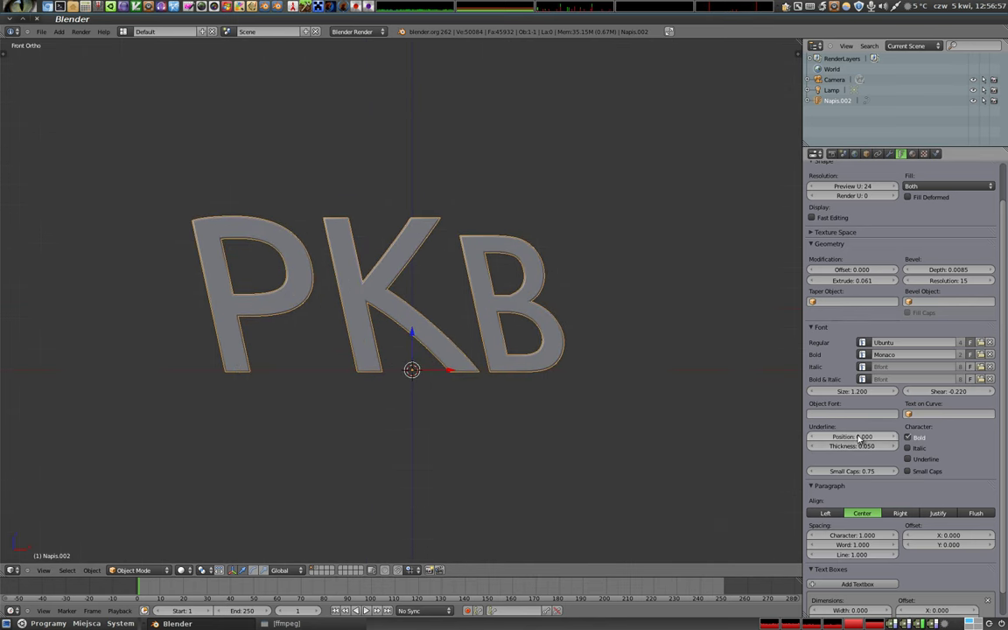
pyautogui.press('Tab')
pyautogui.press('Tab')
pyautogui.click(947, 395)
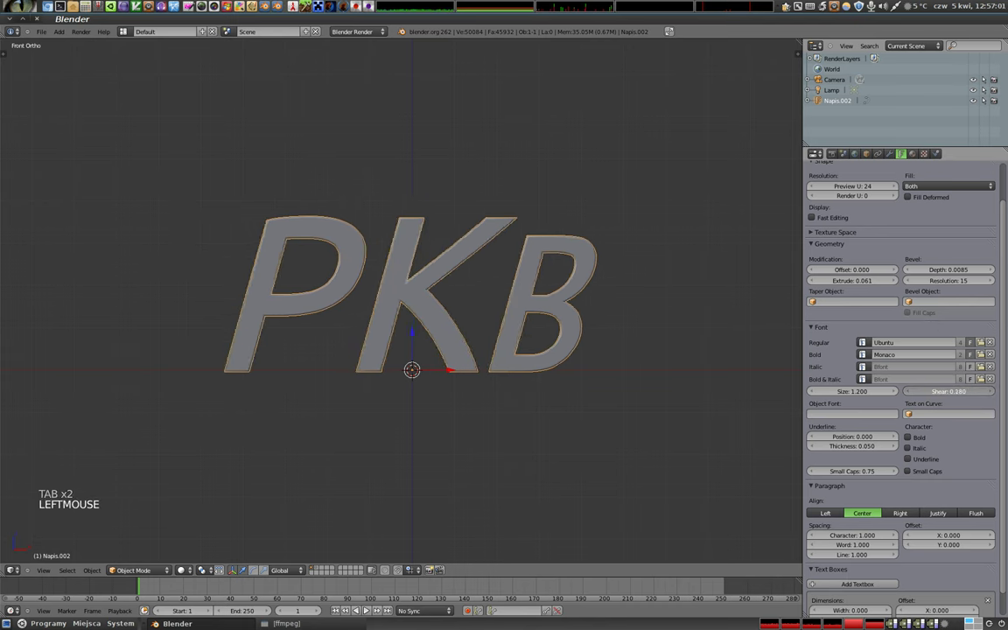
pyautogui.click(949, 395)
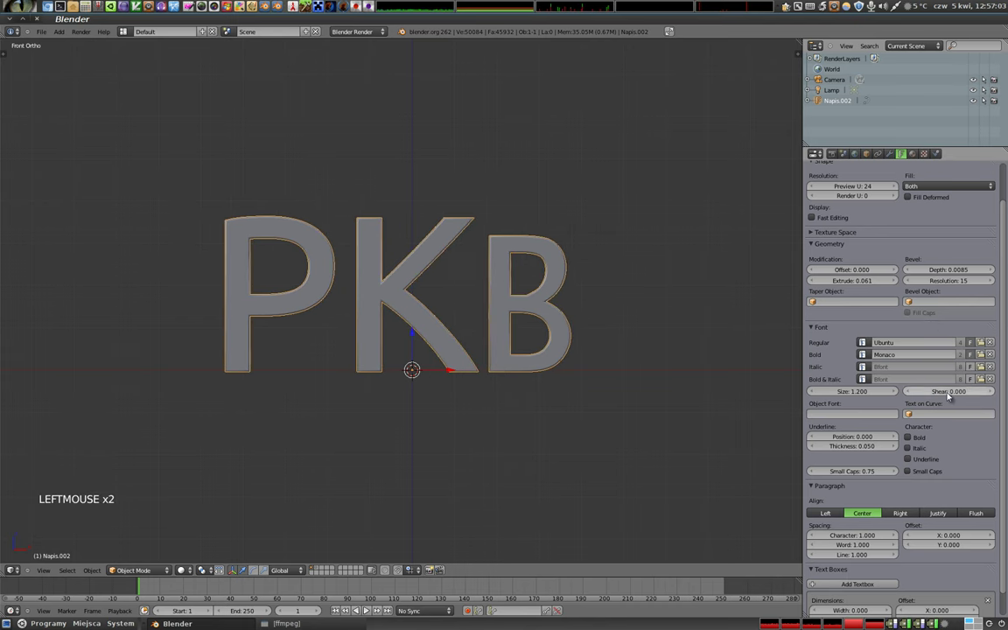
# Step: Select the text, enter character editing and select letters with Shift+Right
pyautogui.rightClick(405, 301)
pyautogui.press('Tab')
pyautogui.press('Left')
pyautogui.press('shift+Right')
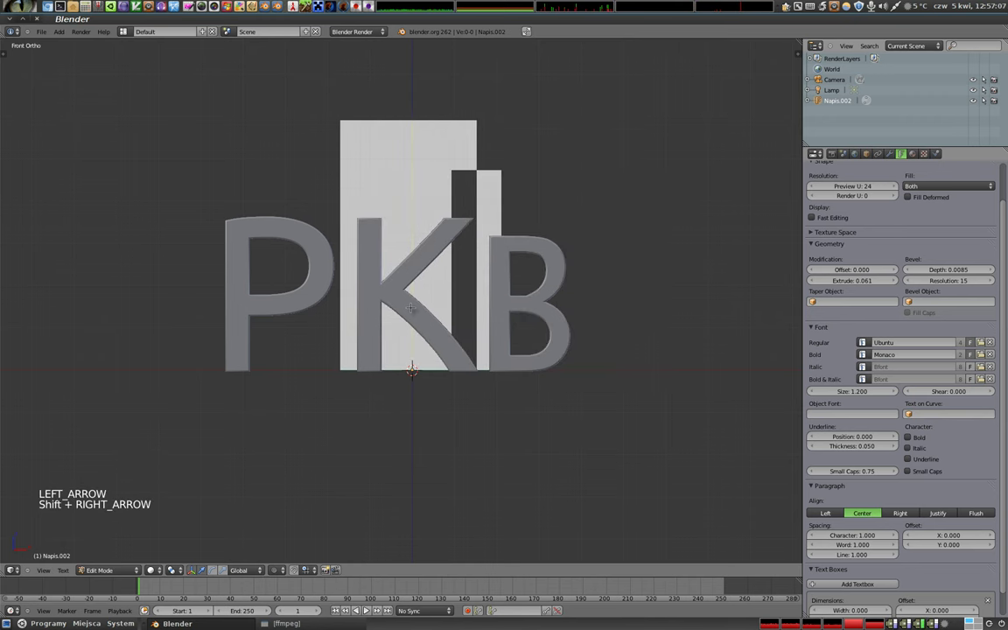
# Step: Underline the selected characters with Ctrl+U and recenter the view on the text
pyautogui.press('ctrl+u')
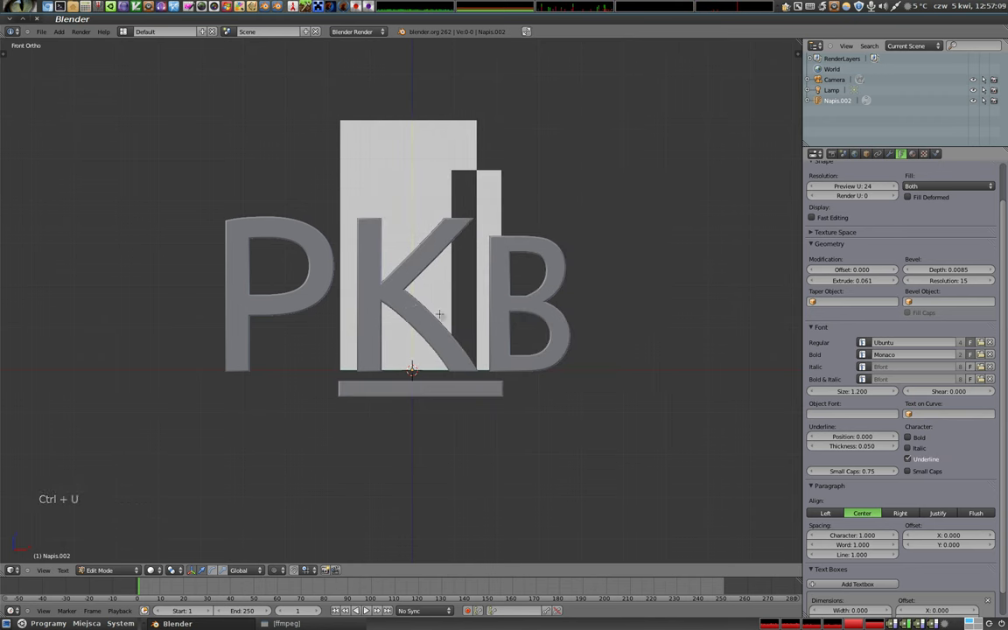
pyautogui.press('Tab')
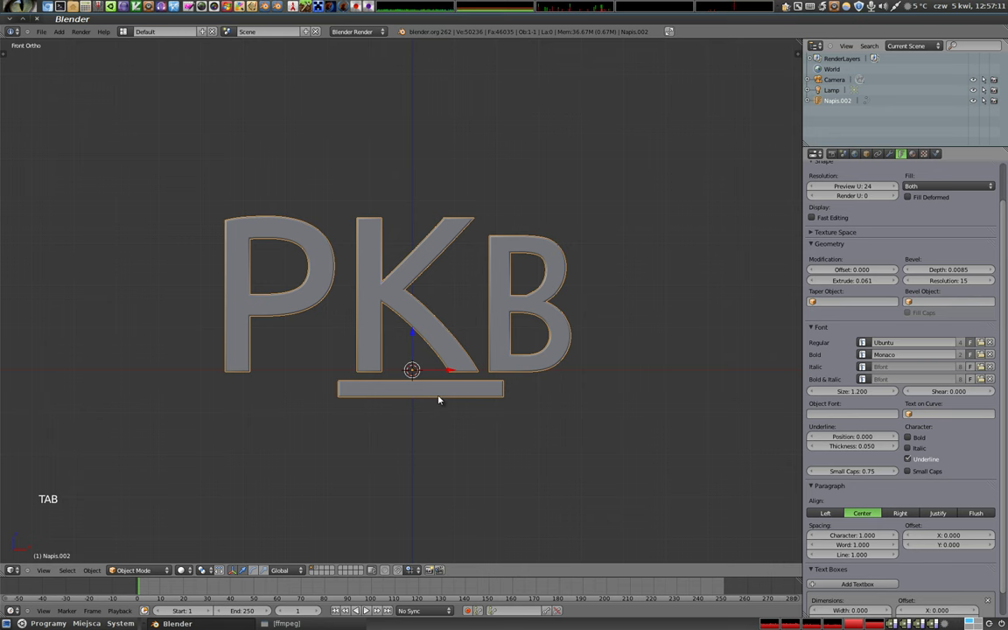
pyautogui.scroll(3)
pyautogui.middleClick(409, 344)
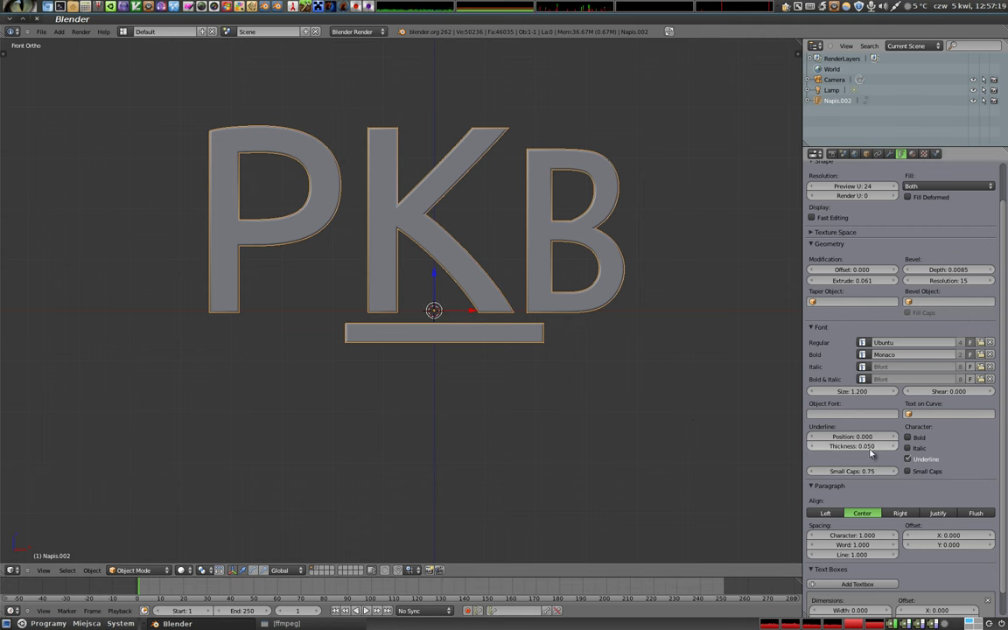
# Step: Try several underline positions and thicknesses, ending at Position -0.010 and Thickness 0.040
pyautogui.click(865, 438)
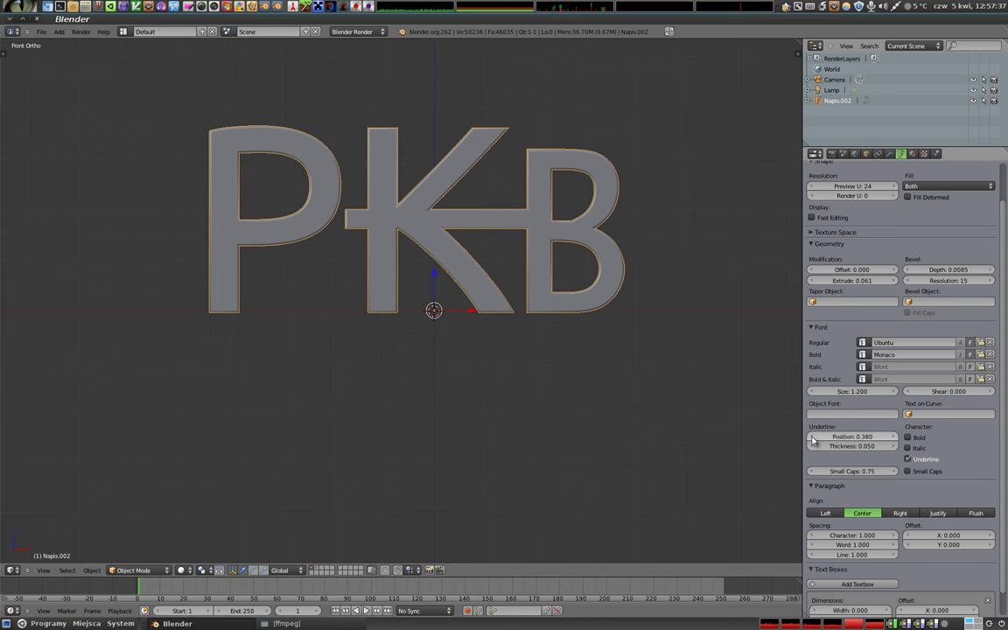
pyautogui.click(862, 440)
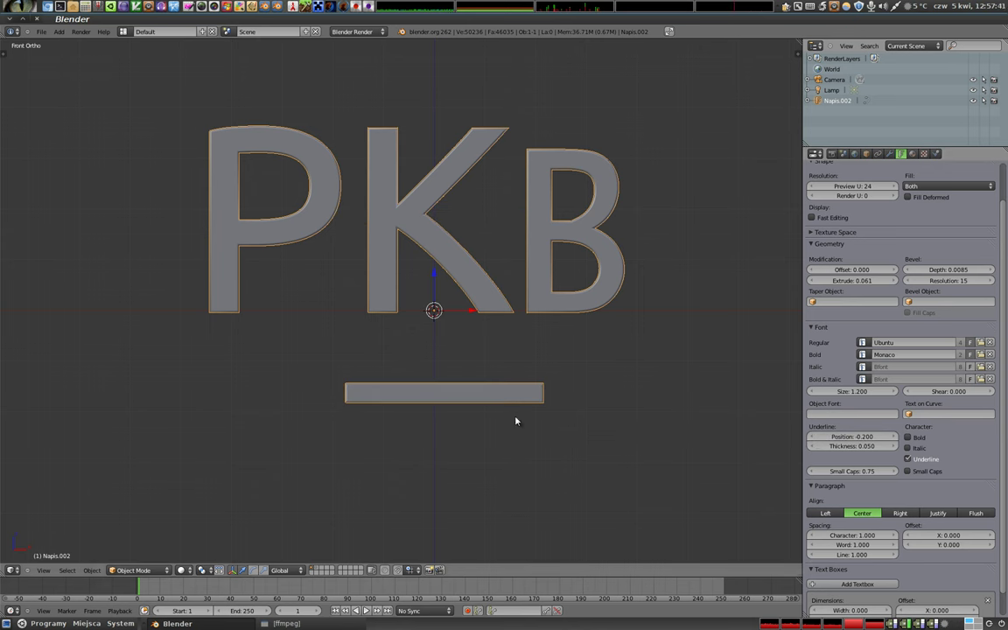
pyautogui.click(860, 447)
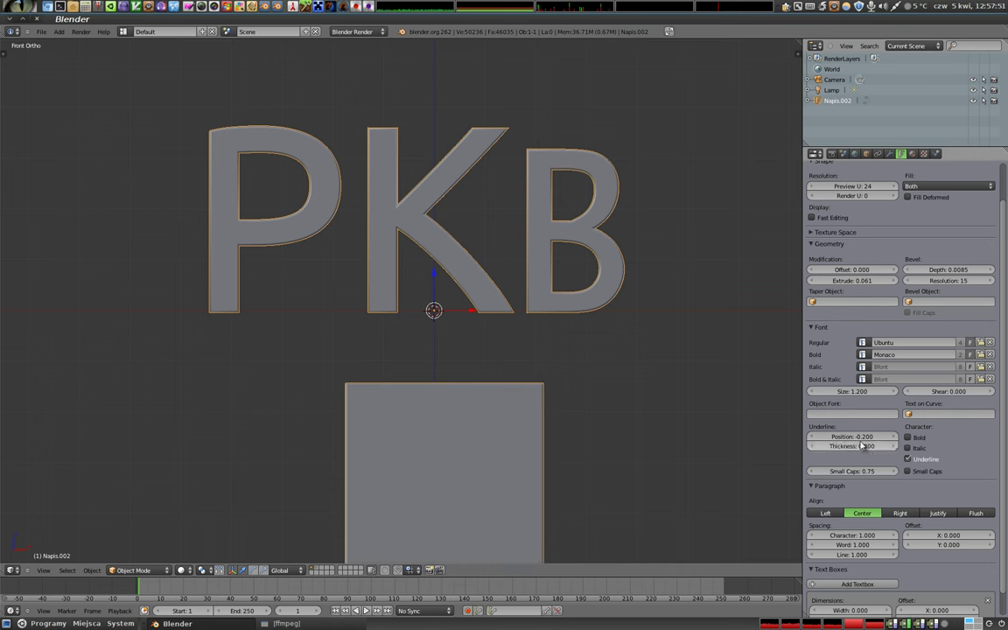
pyautogui.click(865, 439)
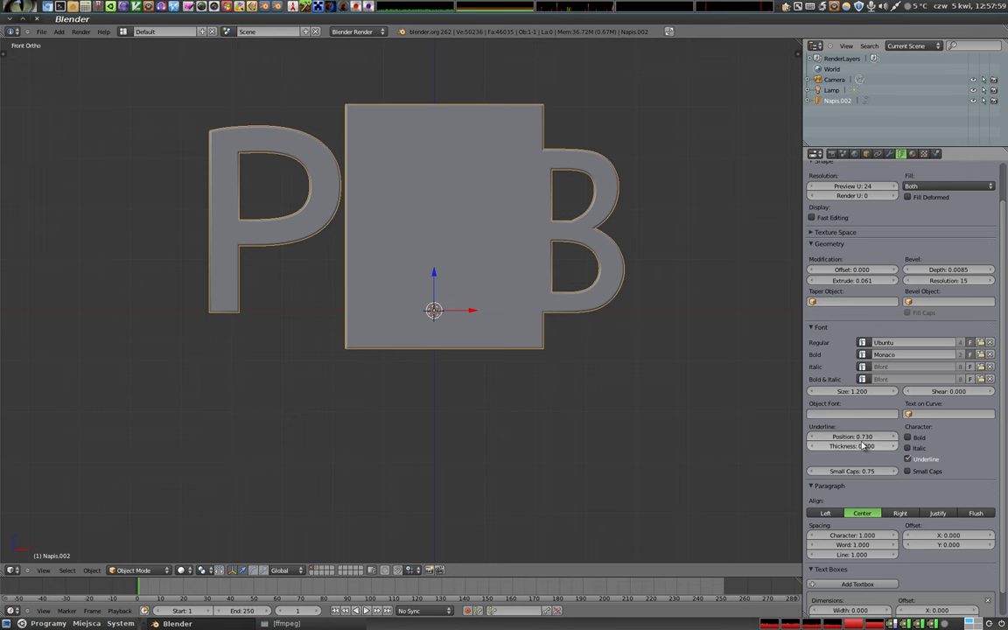
pyautogui.click(869, 451)
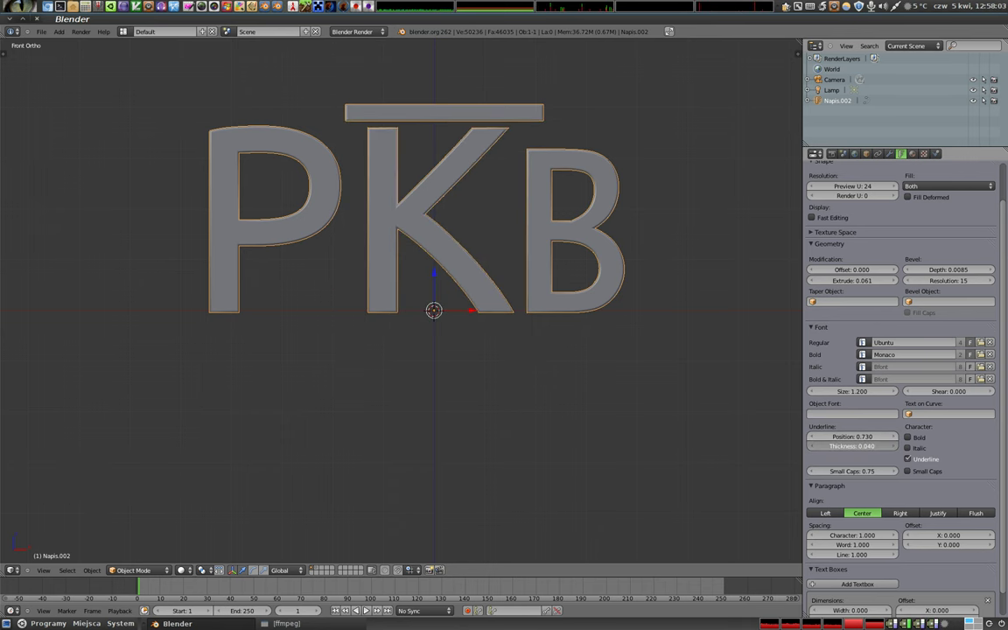
pyautogui.click(863, 438)
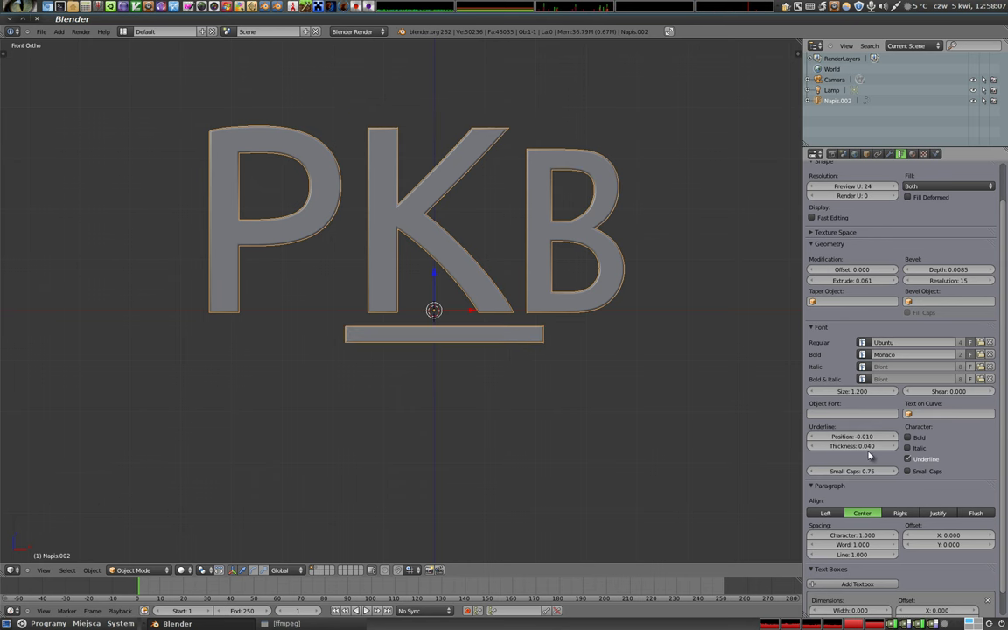
# Step: Adjust the Font panel's underline fields while in character editing, then finish editing
pyautogui.press('Tab')
pyautogui.press('Left')
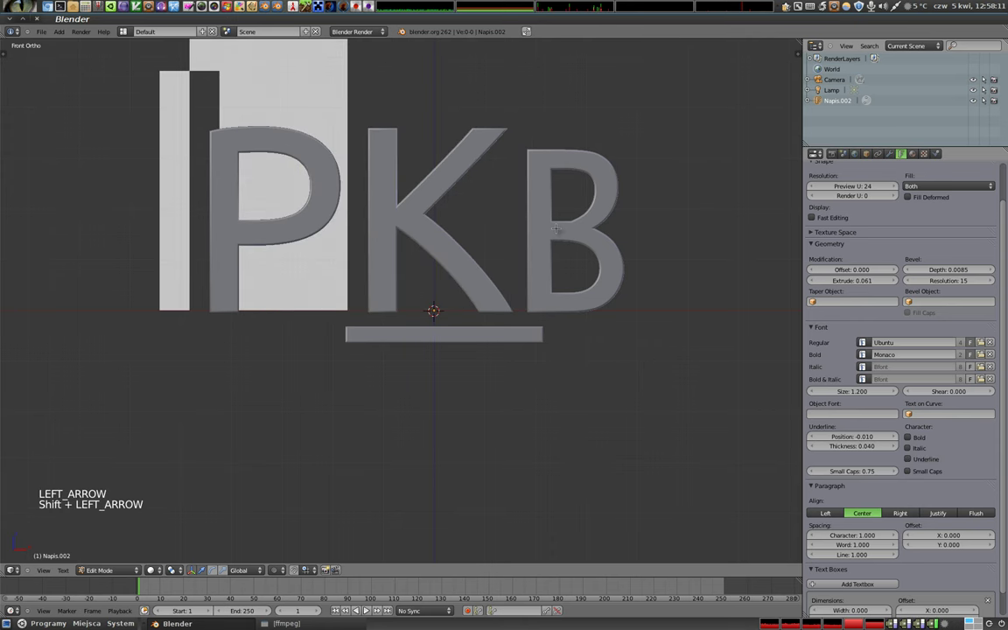
pyautogui.click(911, 444)
pyautogui.click(912, 443)
pyautogui.doubleClick(910, 452)
pyautogui.click(908, 463)
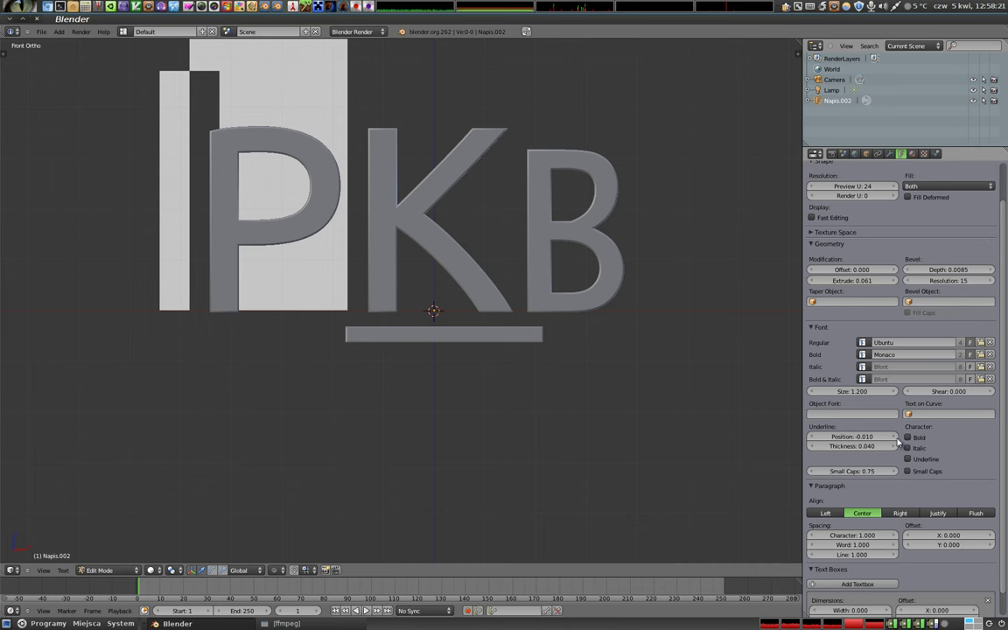
pyautogui.press('Tab')
pyautogui.press('Tab')
pyautogui.press('t')
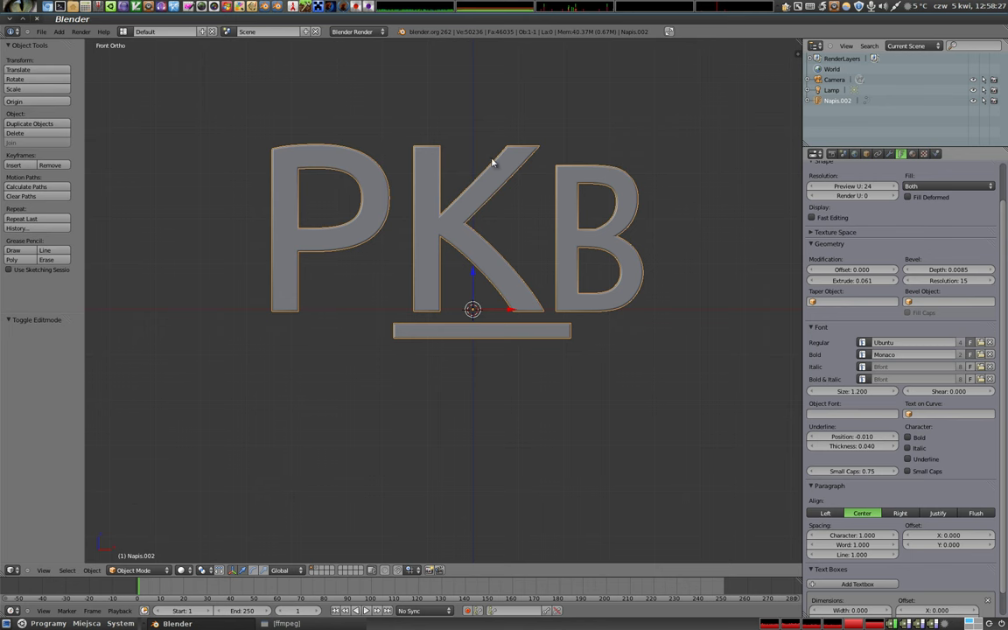
# Step: In text Edit Mode select letters, make them lowercase with To Lower, then uppercase again
pyautogui.press('Tab')
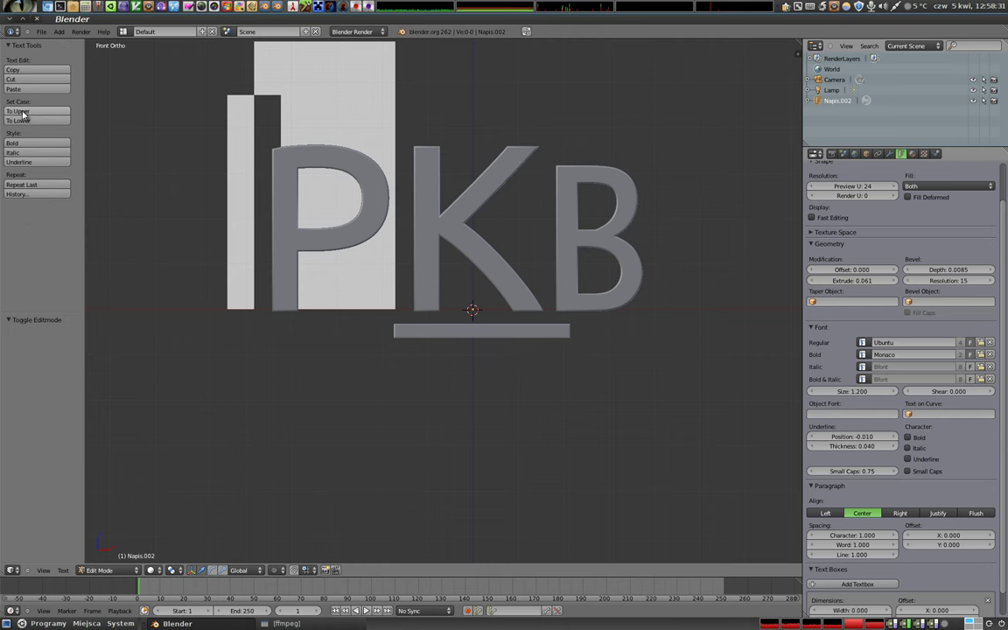
pyautogui.press('a')
pyautogui.press('a')
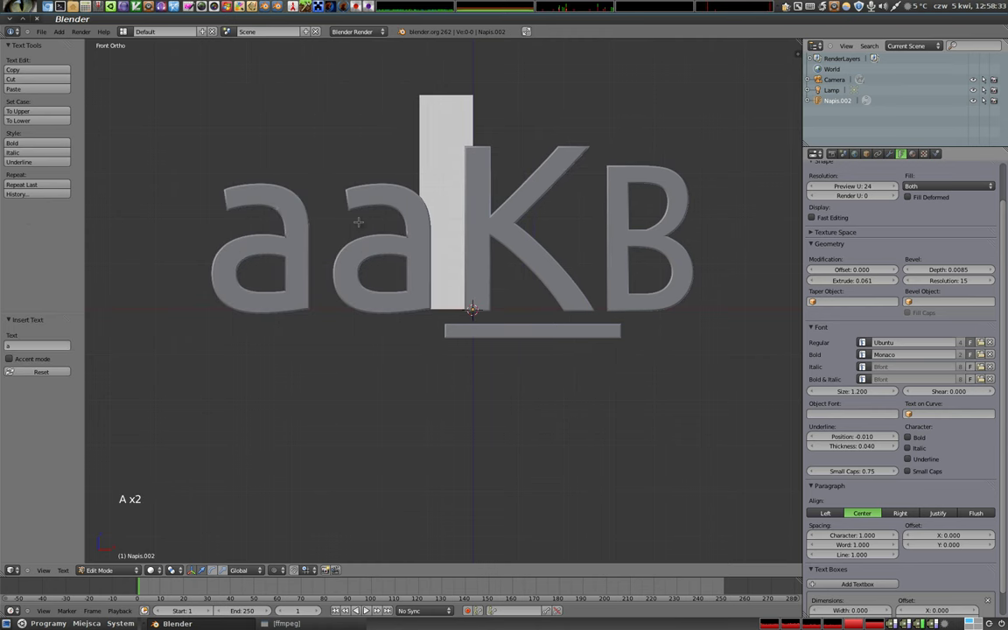
pyautogui.press('BackSpace')
pyautogui.press('BackSpace')
pyautogui.press('shift+p')
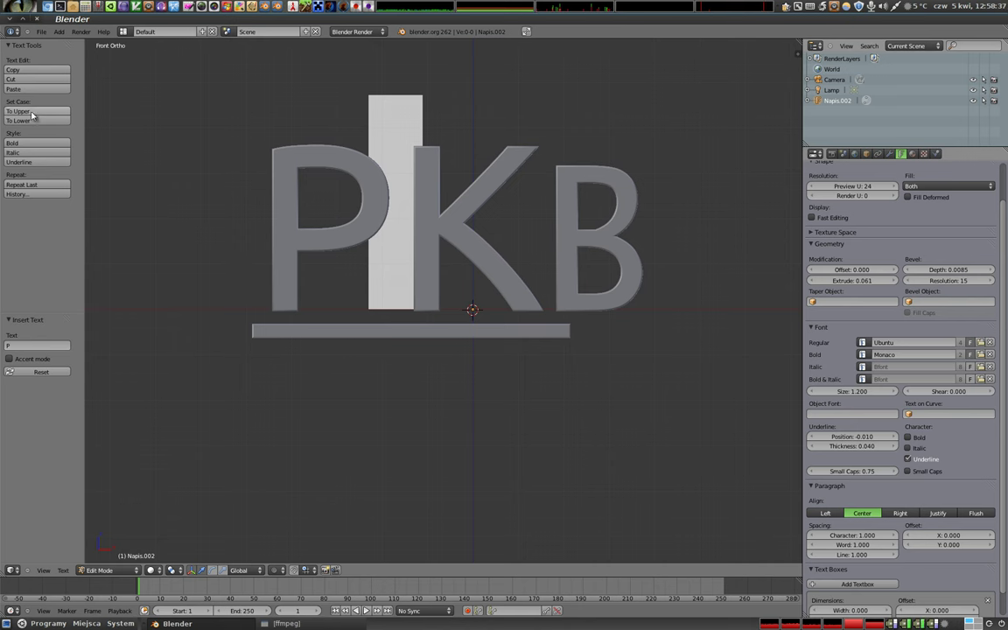
pyautogui.click(35, 123)
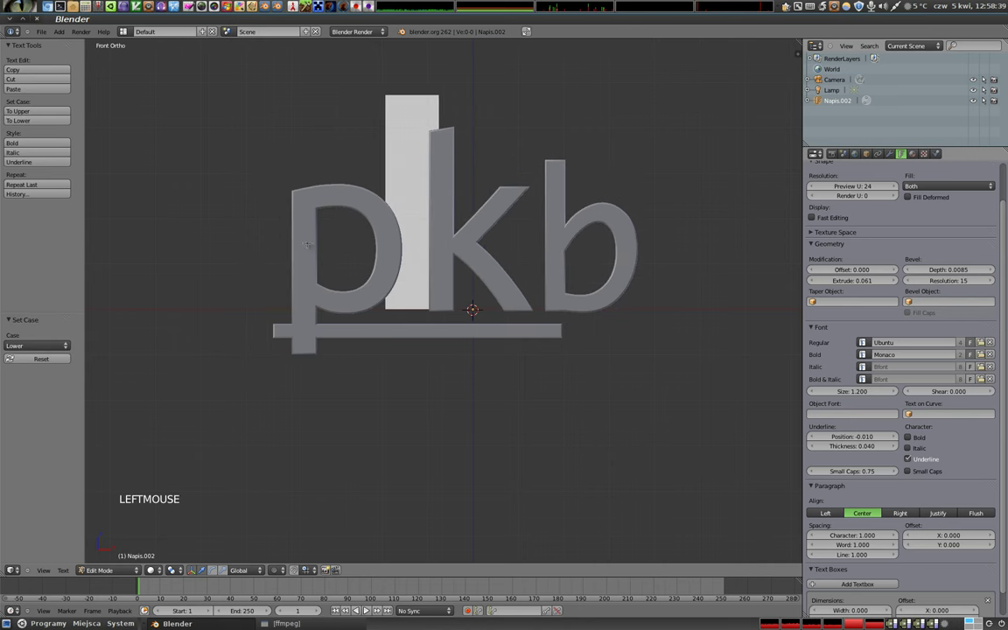
pyautogui.click(37, 113)
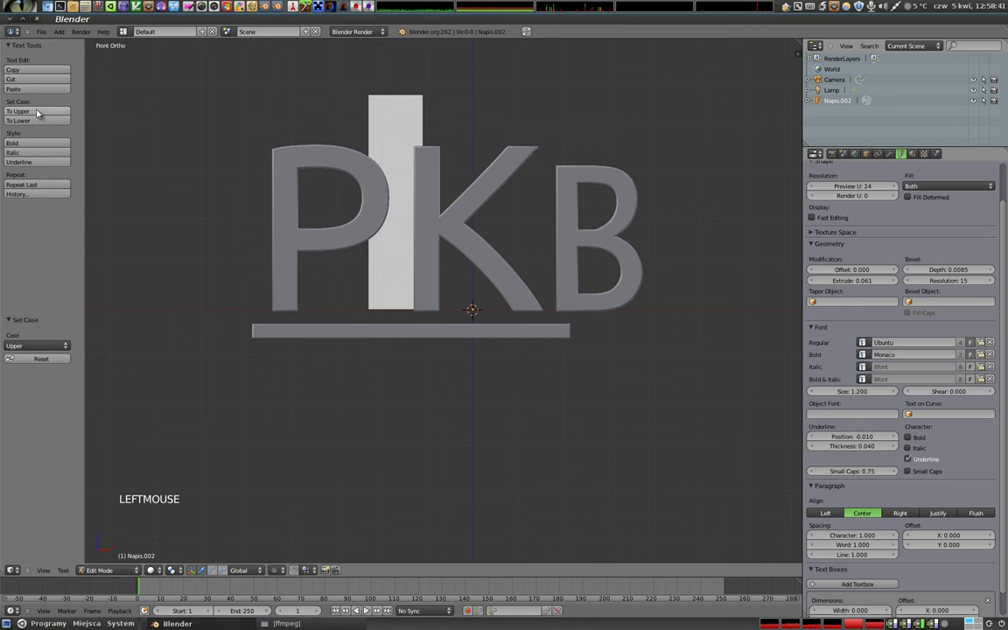
# Step: Extend the selection over K and B, make them lowercase and toggle Bold and further character styles
pyautogui.press('shift+Right')
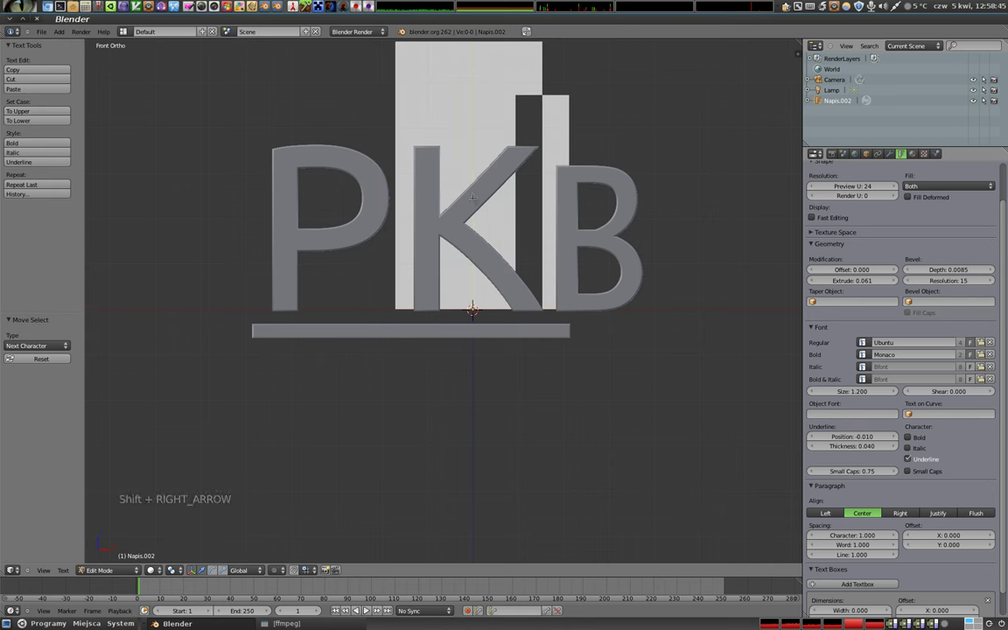
pyautogui.click(27, 121)
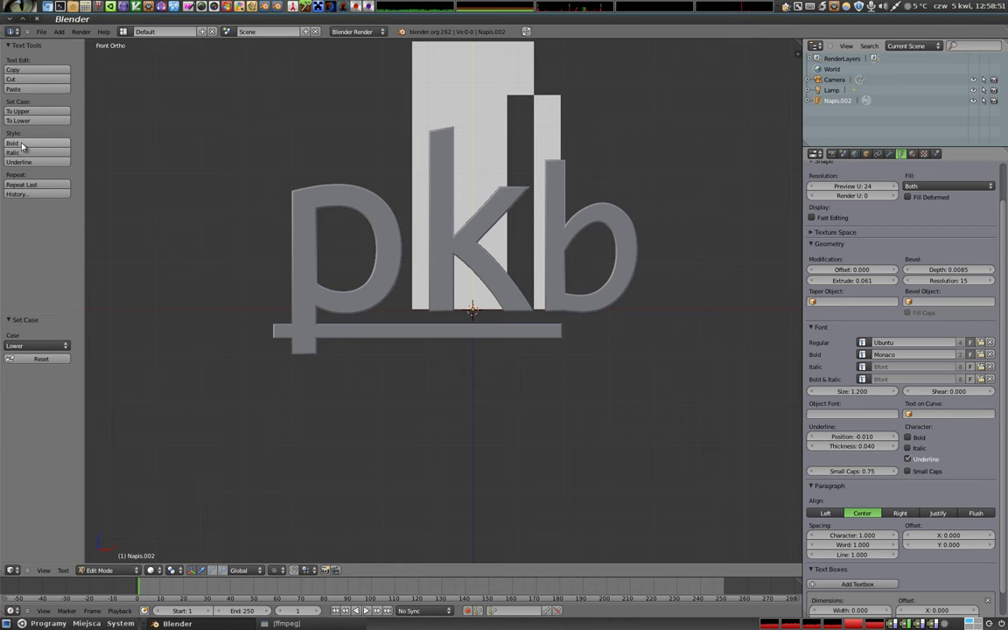
pyautogui.click(26, 144)
pyautogui.click(24, 154)
pyautogui.click(25, 162)
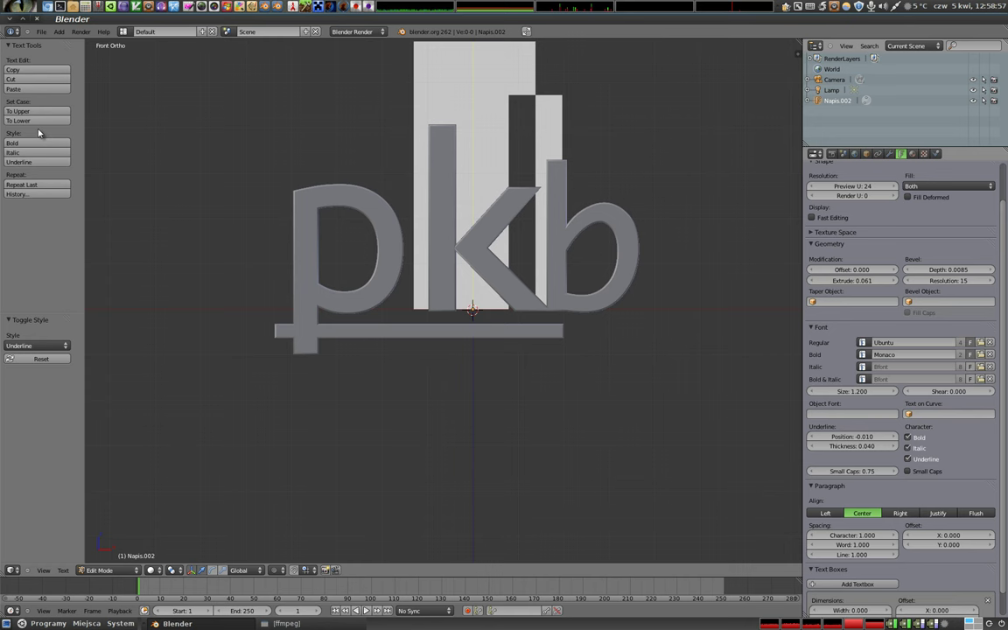
# Step: Turn on Small Caps and retype the text in capitals as POLSK
pyautogui.press('Tab')
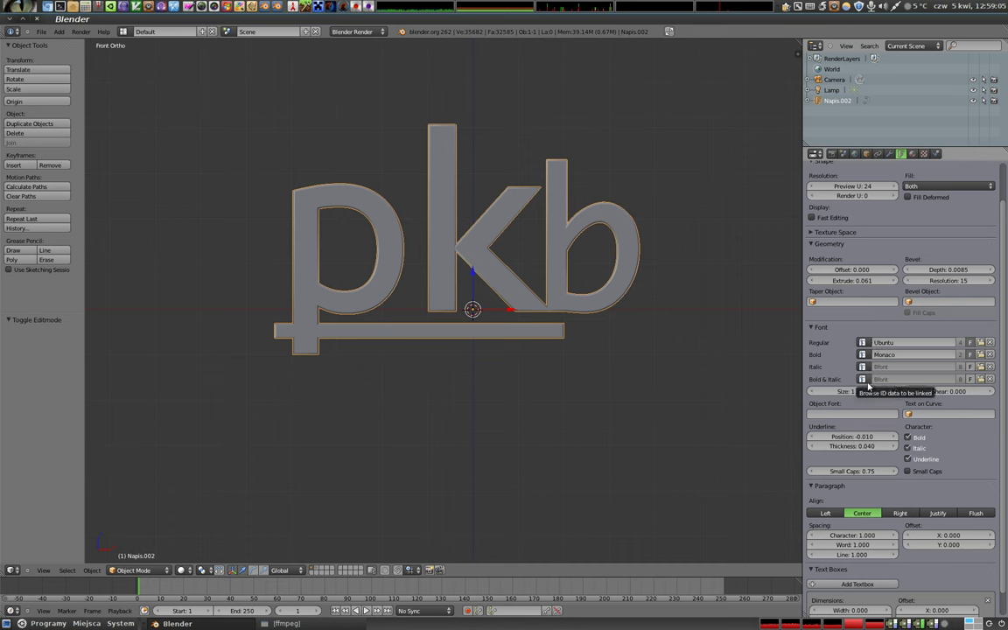
pyautogui.click(909, 472)
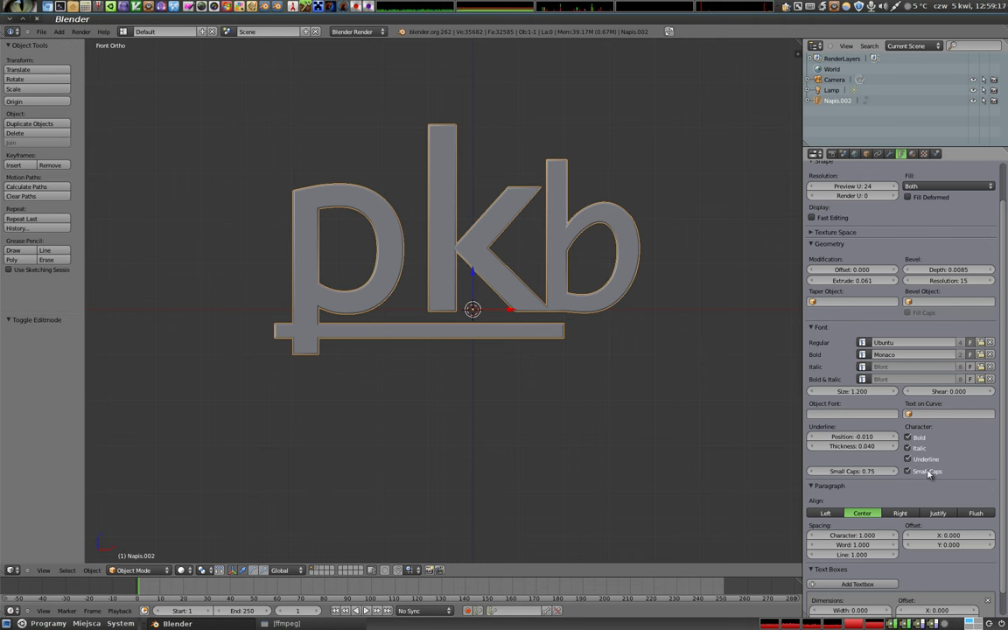
pyautogui.press('Tab')
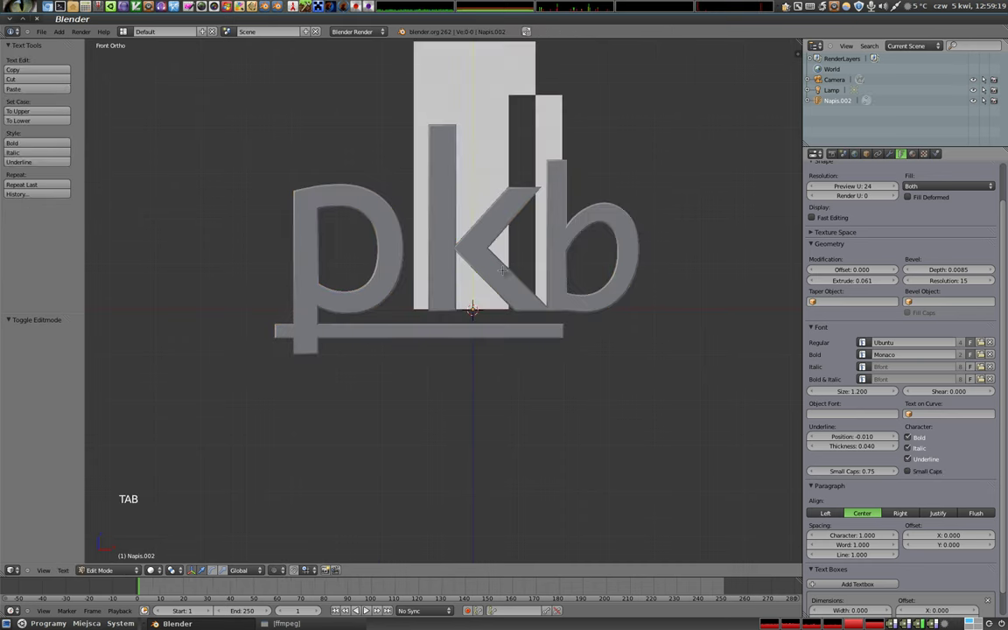
pyautogui.press('BackSpace')
pyautogui.press('BackSpace')
pyautogui.press('shift+p')
pyautogui.press('shift+n')
pyautogui.press('BackSpace')
pyautogui.press('shift+k')
pyautogui.press('BackSpace')
pyautogui.press('BackSpace')
pyautogui.press('shift+p')
pyautogui.press('shift+o')
pyautogui.press('shift+l')
pyautogui.press('shift+s')
pyautogui.press('shift+k')
pyautogui.scroll(-3)
pyautogui.press('Tab')
pyautogui.press('Tab')
pyautogui.press('Delete')
pyautogui.press('Tab')
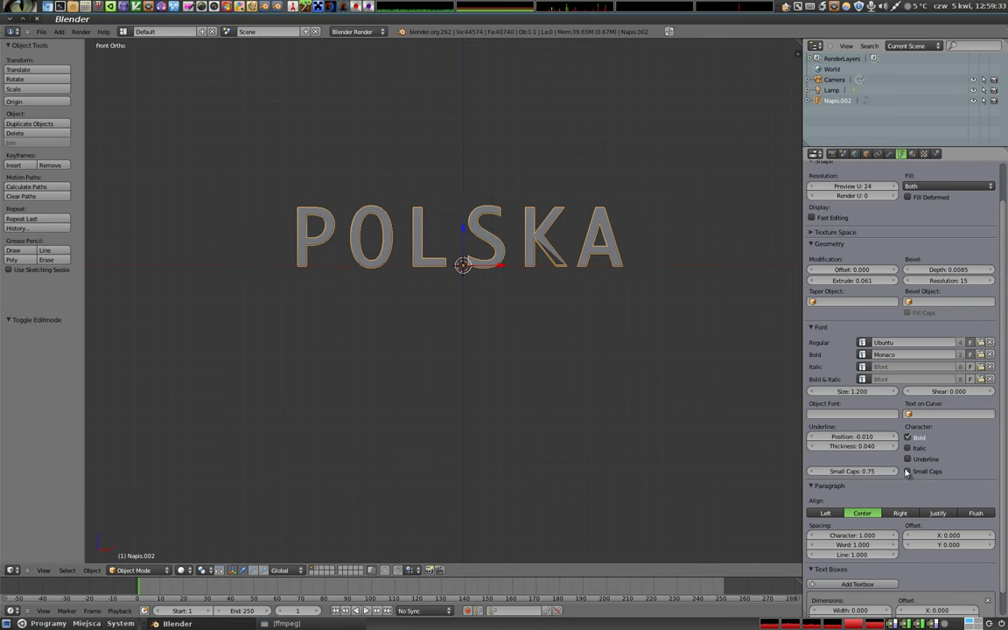
# Step: Toggle Small Caps again and retype the word in lowercase as polska
pyautogui.click(914, 473)
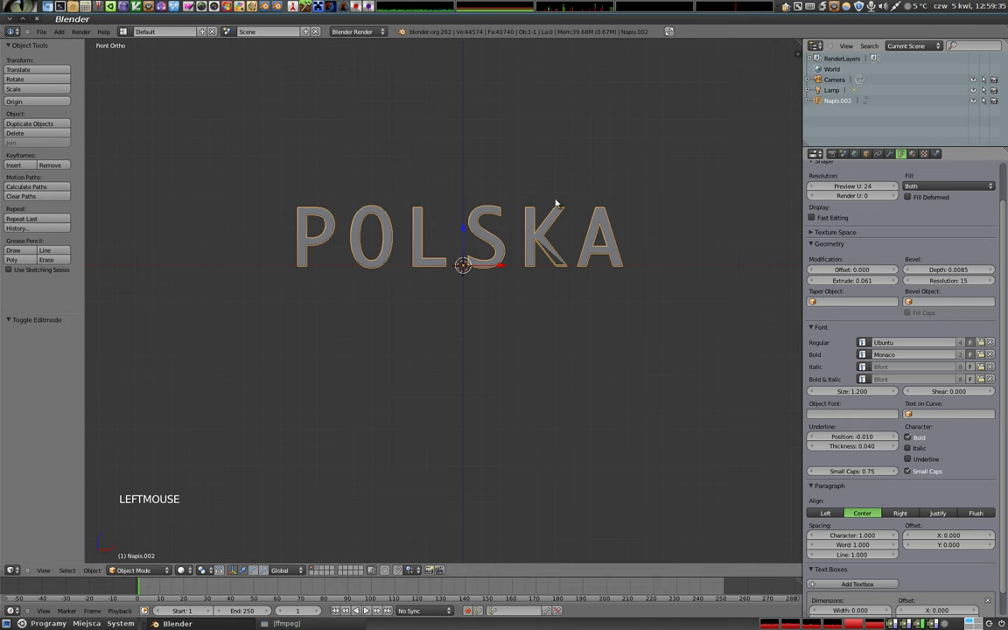
pyautogui.press('Tab')
pyautogui.press('BackSpace')
pyautogui.press('BackSpace')
pyautogui.press('BackSpace')
pyautogui.press('BackSpace')
pyautogui.press('BackSpace')
pyautogui.press('BackSpace')
pyautogui.press('p')
pyautogui.press('l')
pyautogui.press('s')
pyautogui.press('k')
pyautogui.press('a')
pyautogui.press('Tab')
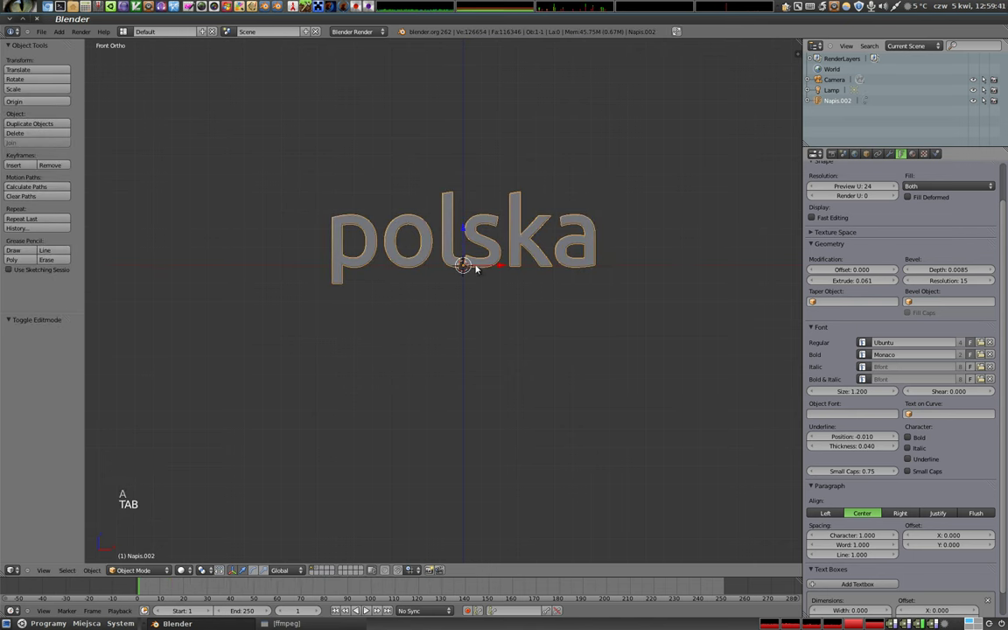
# Step: Set the Small Caps scale to 0.78
pyautogui.doubleClick(912, 476)
pyautogui.click(913, 474)
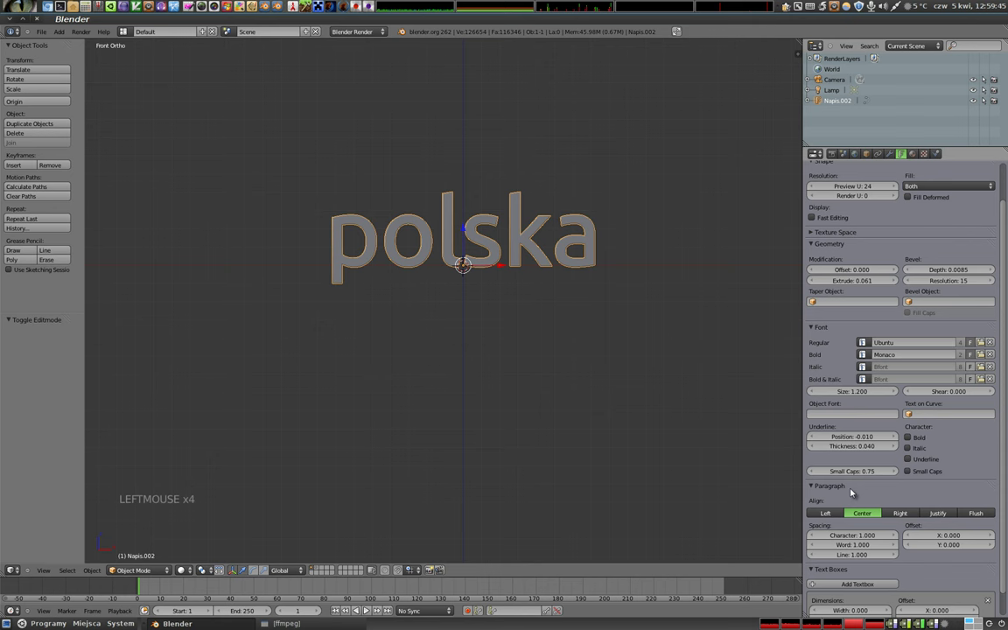
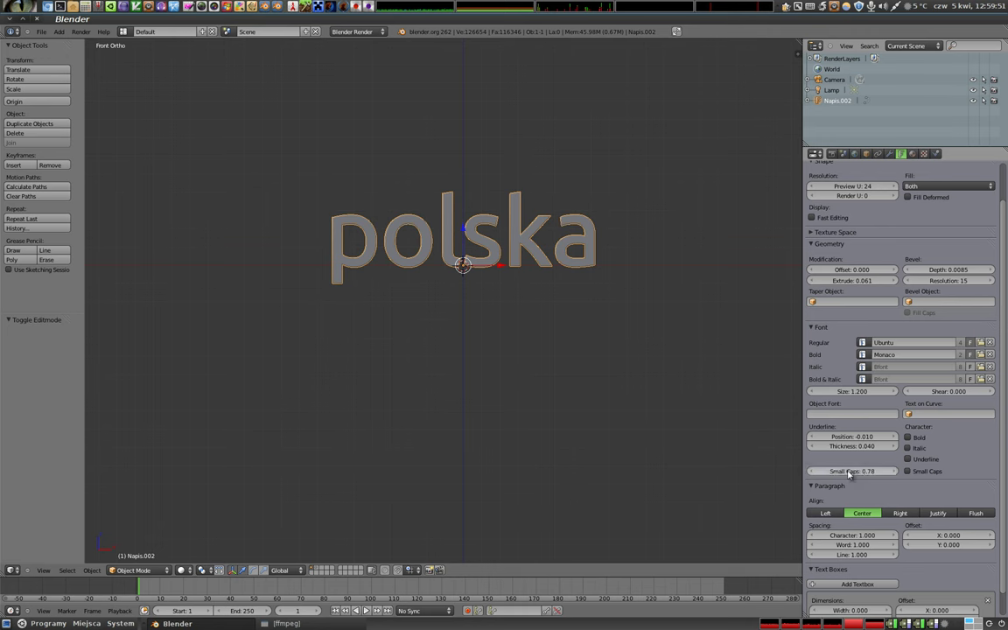
pyautogui.scroll(-3)
pyautogui.scroll(-3)
# Step: Delete the word and type three lines PKB, Kurs, Blendera in the text object
pyautogui.press('Tab')
pyautogui.press('BackSpace')
pyautogui.press('BackSpace')
pyautogui.press('BackSpace')
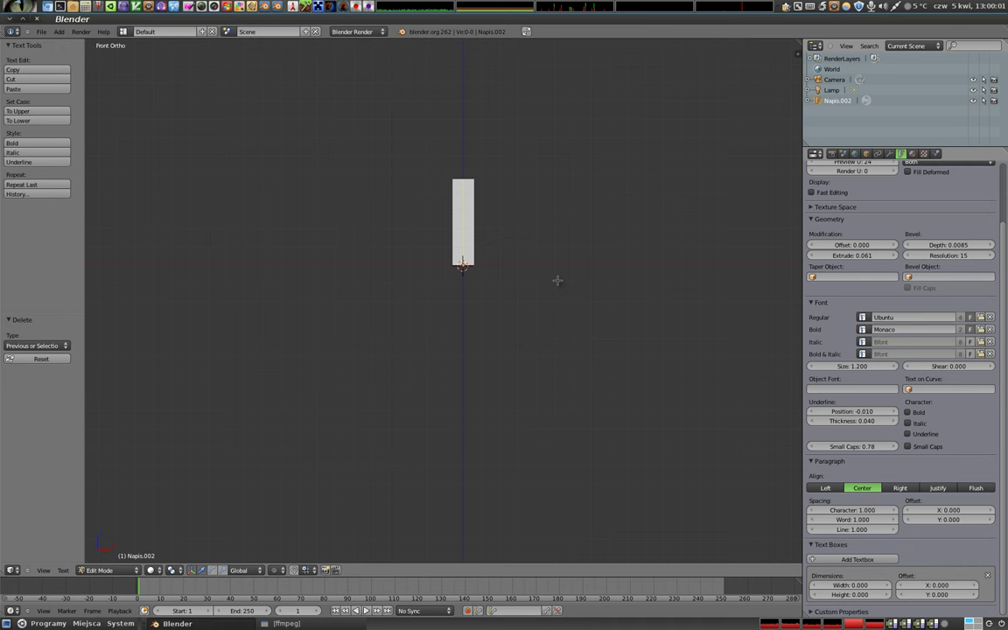
pyautogui.press('shift+p')
pyautogui.press('shift+k')
pyautogui.press('shift+b')
pyautogui.press('Return')
pyautogui.press('shift+k')
pyautogui.press('u')
pyautogui.press('r')
pyautogui.press('s')
pyautogui.press('Return')
pyautogui.press('shift+b')
pyautogui.press('l')
pyautogui.press('e')
pyautogui.press('n')
pyautogui.press('e')
pyautogui.press('d')
pyautogui.press('r')
pyautogui.press('a')
pyautogui.press('Tab')
pyautogui.middleClick(459, 344)
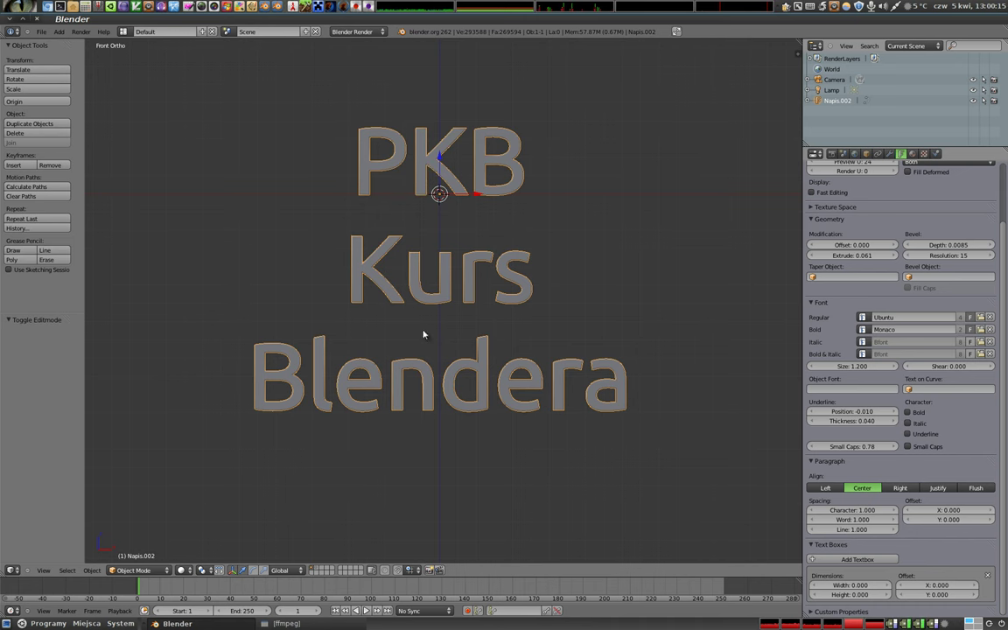
# Step: Try Left, Right and Justify paragraph alignment on the three text lines
pyautogui.click(828, 489)
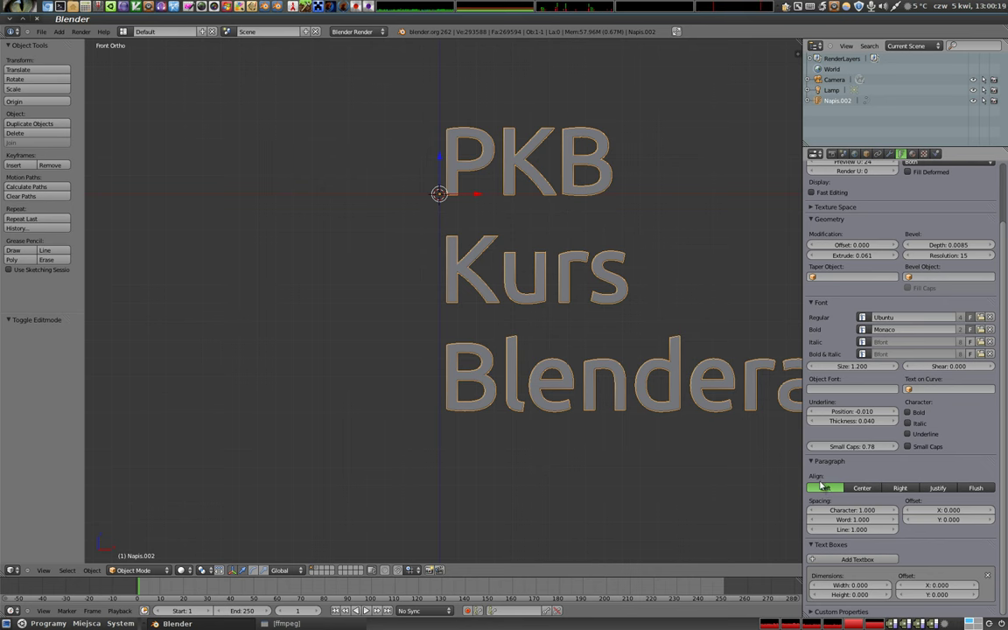
pyautogui.middleClick(528, 325)
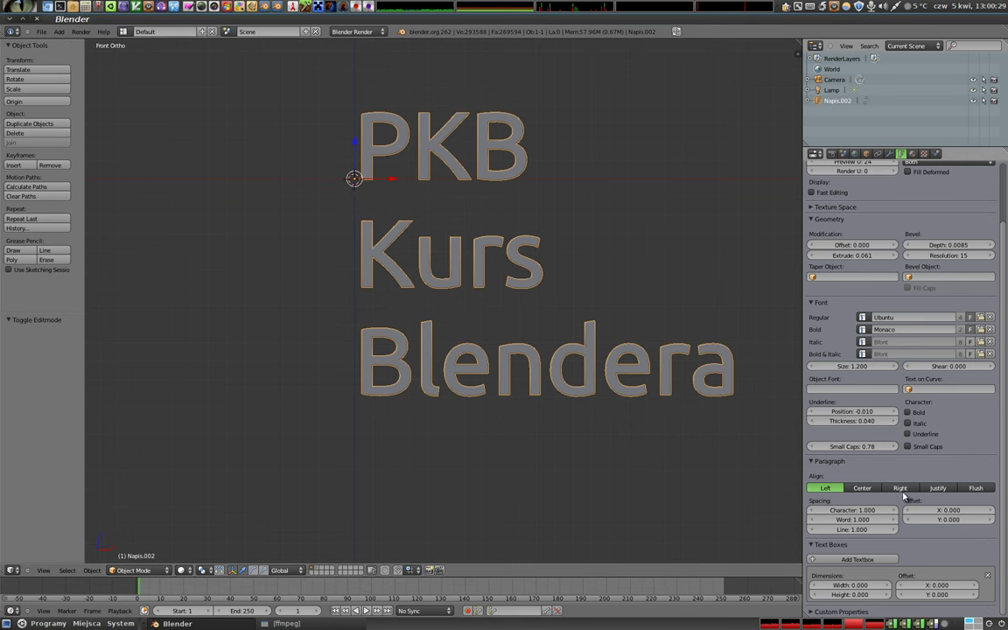
pyautogui.click(909, 491)
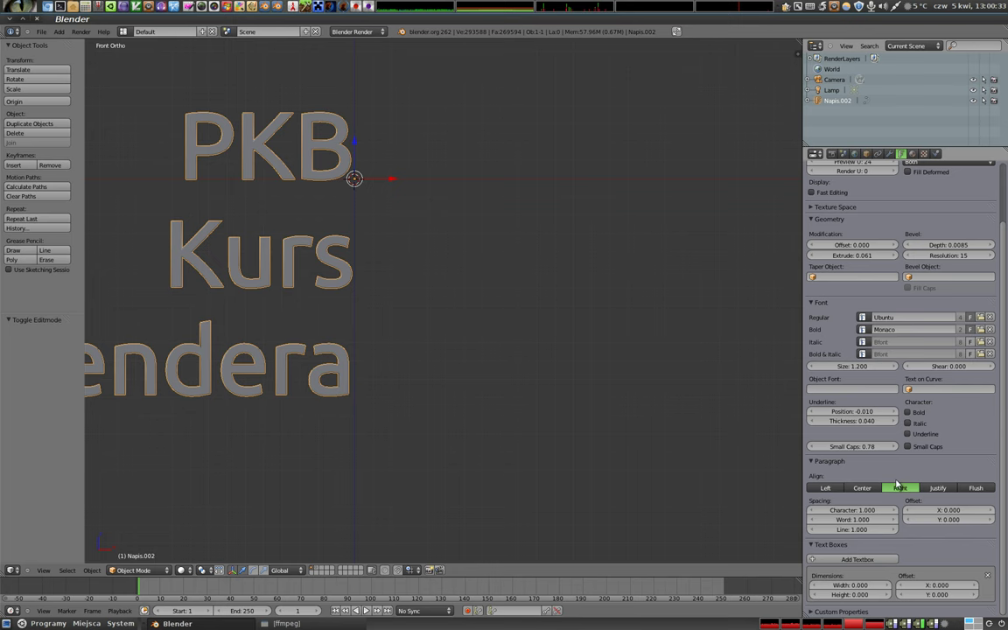
pyautogui.click(945, 489)
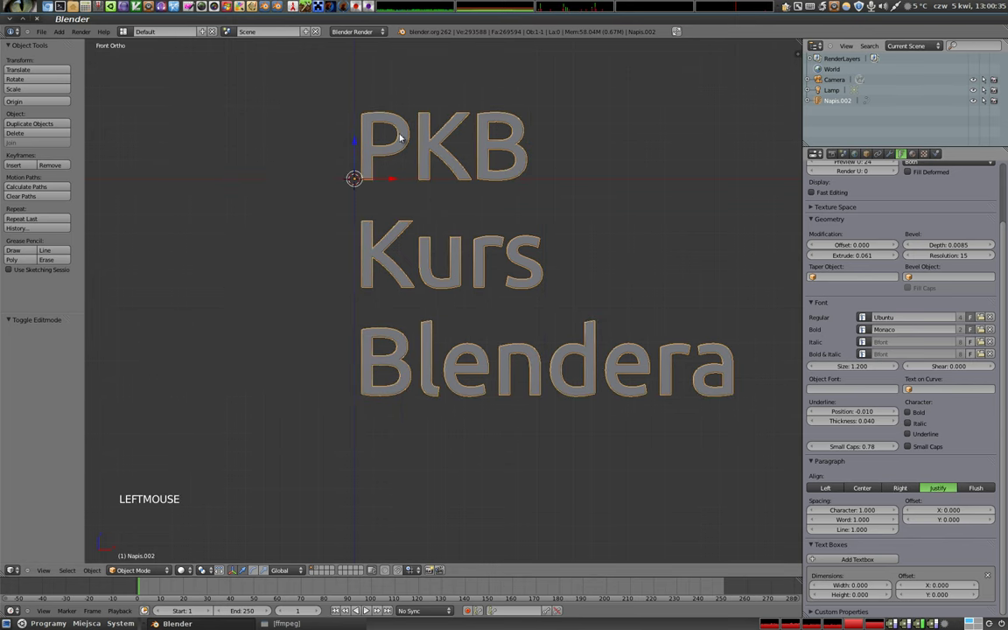
pyautogui.scroll(-3)
pyautogui.middleClick(461, 297)
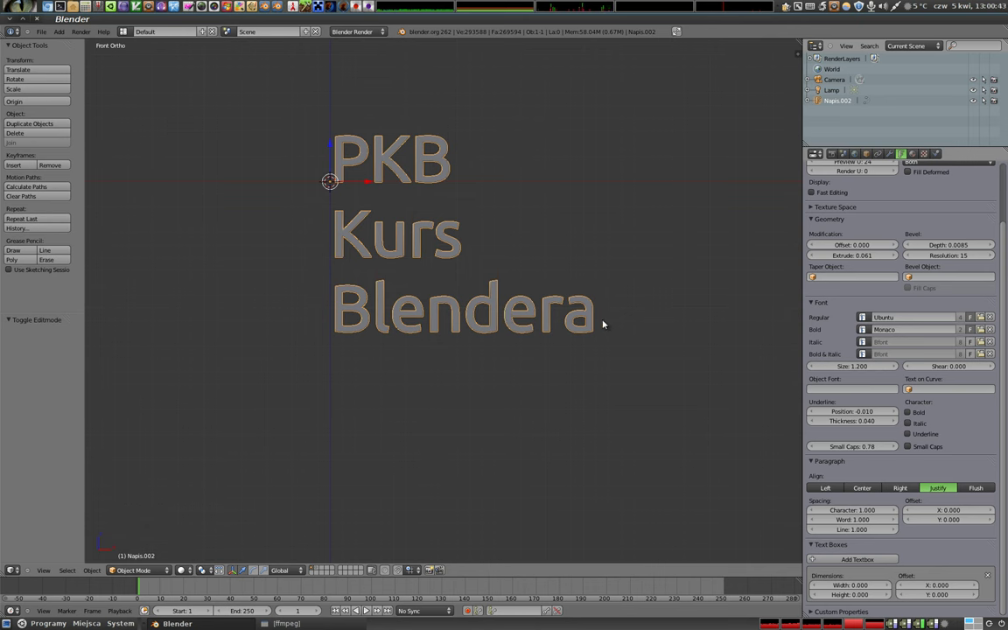
# Step: Try Flush and Justify, then settle on Center alignment for the lines
pyautogui.click(978, 485)
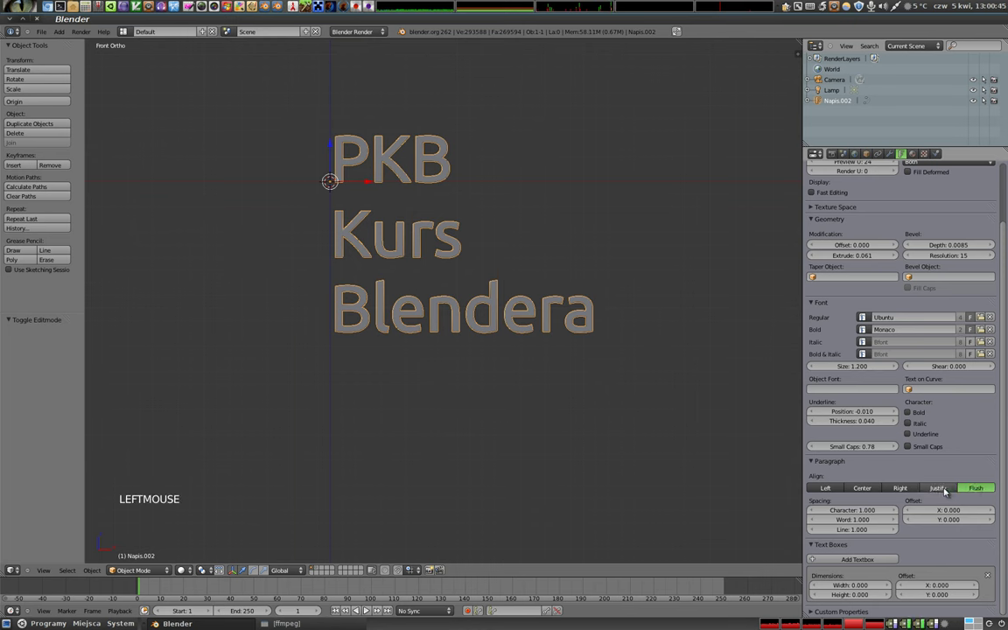
pyautogui.click(944, 487)
pyautogui.click(948, 489)
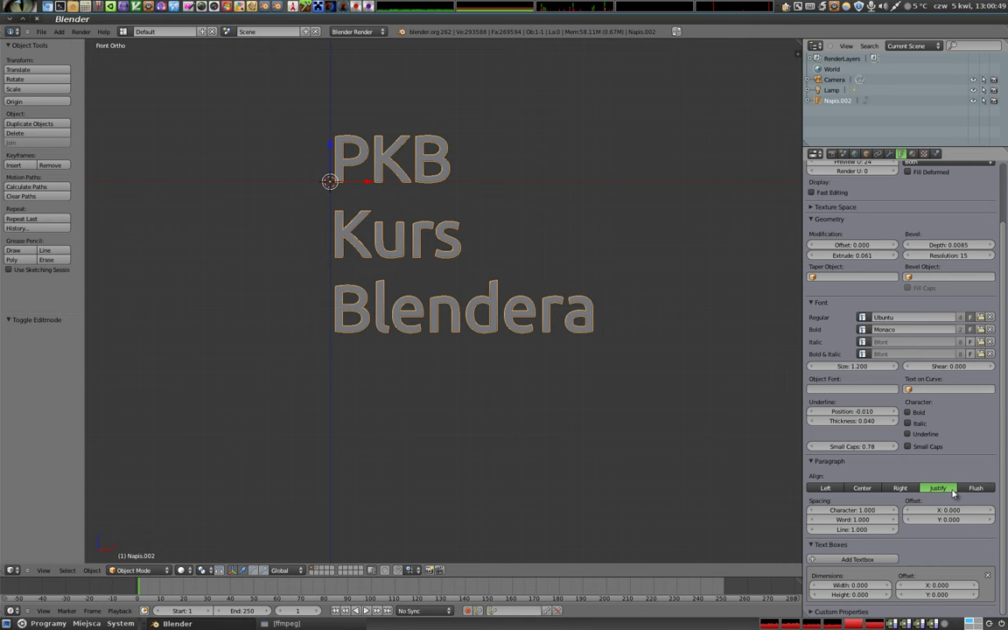
pyautogui.click(869, 489)
pyautogui.middleClick(381, 256)
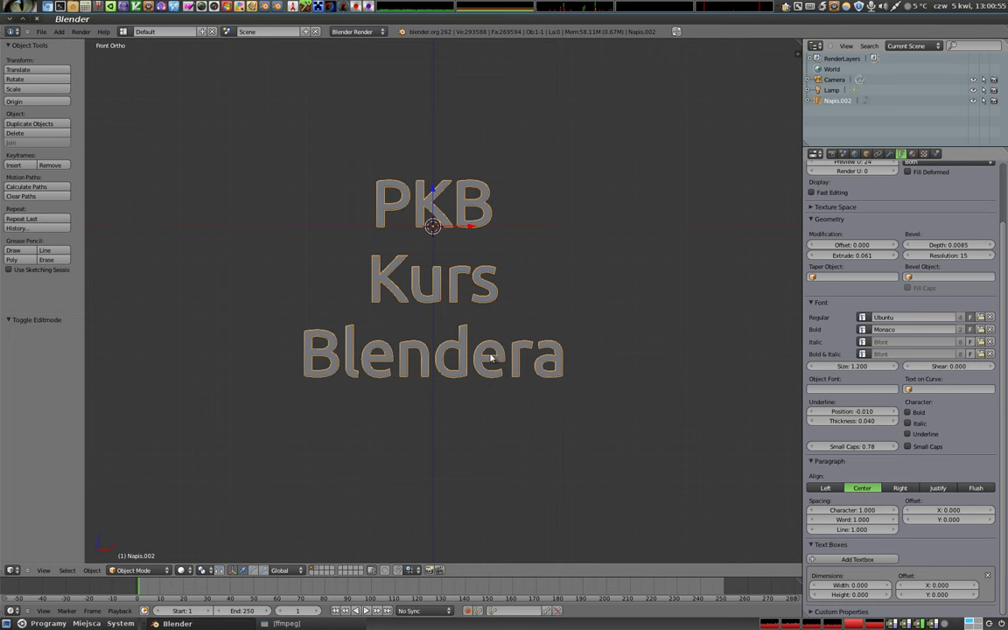
# Step: Set the Character spacing to 0.97 after trying wider values
pyautogui.click(851, 514)
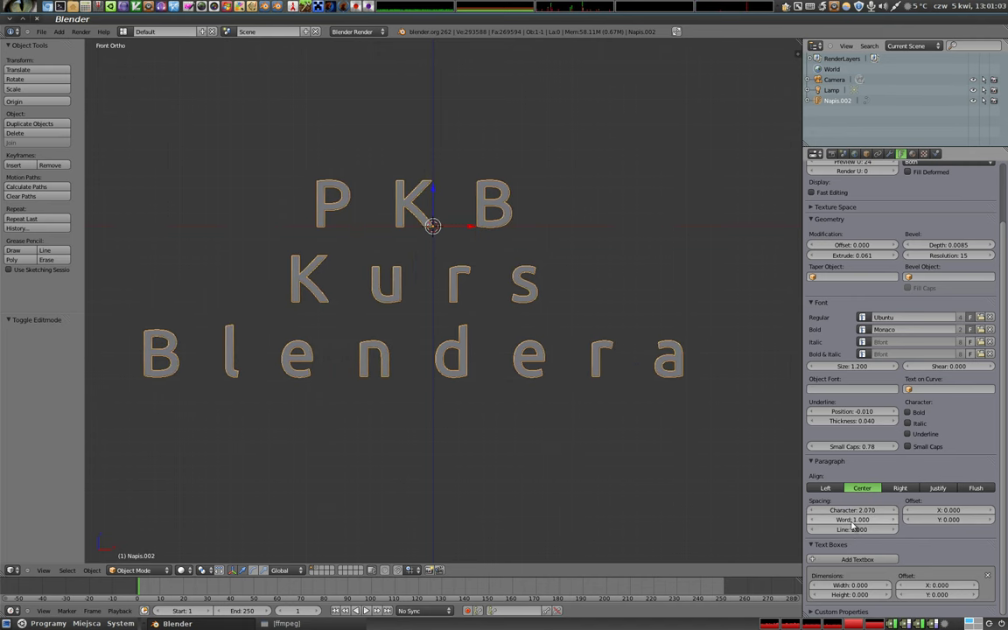
pyautogui.click(854, 523)
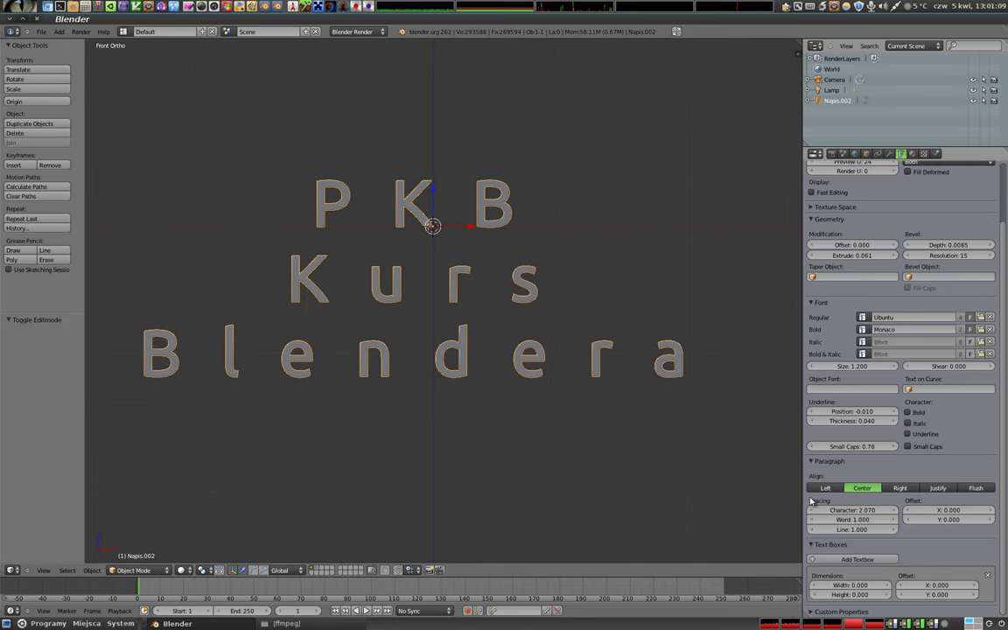
pyautogui.click(862, 510)
# Step: Add a fourth text line ending in RZĄDZI
pyautogui.press('Tab')
pyautogui.press('Return')
pyautogui.press('shift+k')
pyautogui.press('t')
pyautogui.press('r')
pyautogui.press('y')
pyautogui.press('space')
pyautogui.press('shift+r')
pyautogui.press('shift+z')
pyautogui.press('shift+a')
pyautogui.press('shift+d')
pyautogui.press('shift+z')
pyautogui.press('Tab')
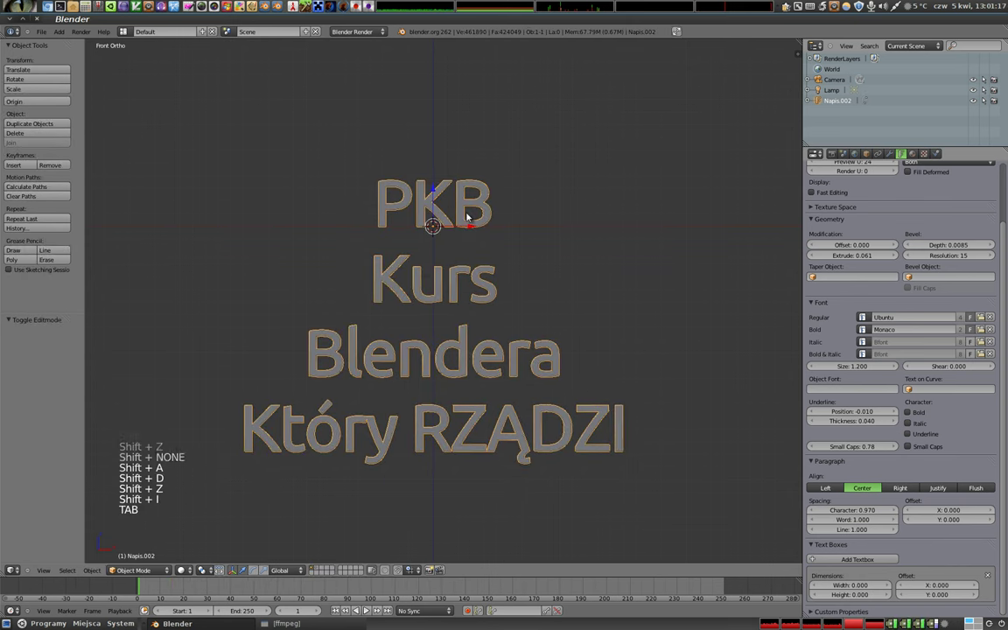
# Step: Set Word spacing 2.0, Line spacing 0.85 and offset the text up (Y 0.97) and left
pyautogui.click(856, 523)
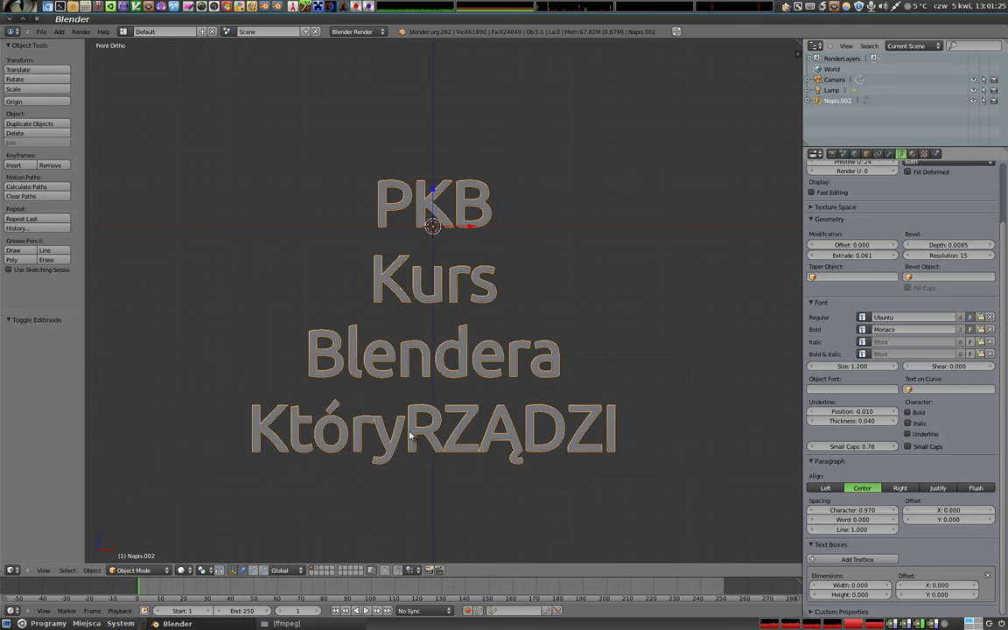
pyautogui.click(854, 518)
pyautogui.middleClick(448, 354)
pyautogui.click(858, 531)
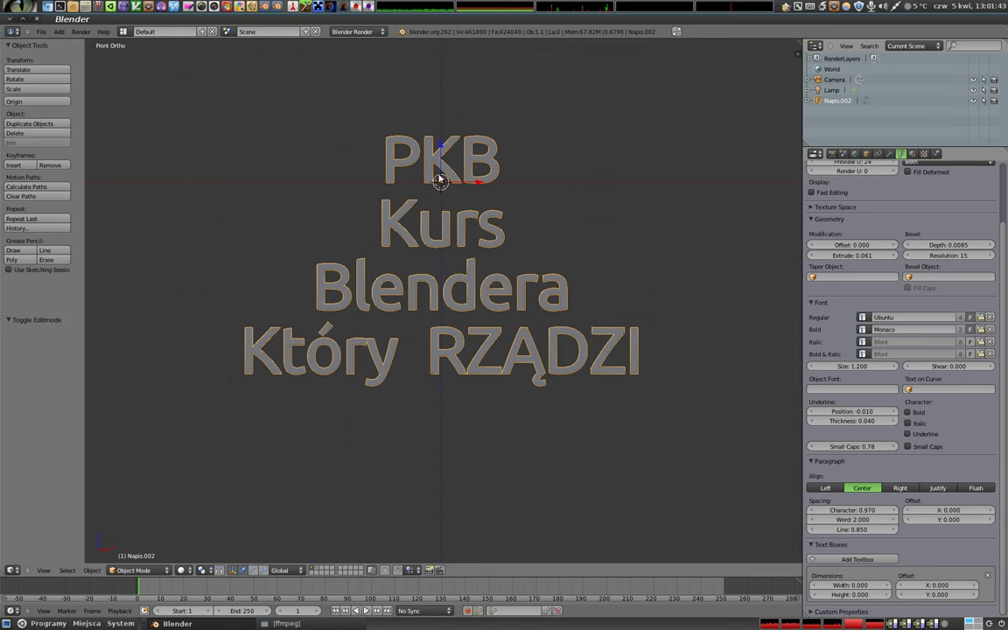
pyautogui.click(951, 512)
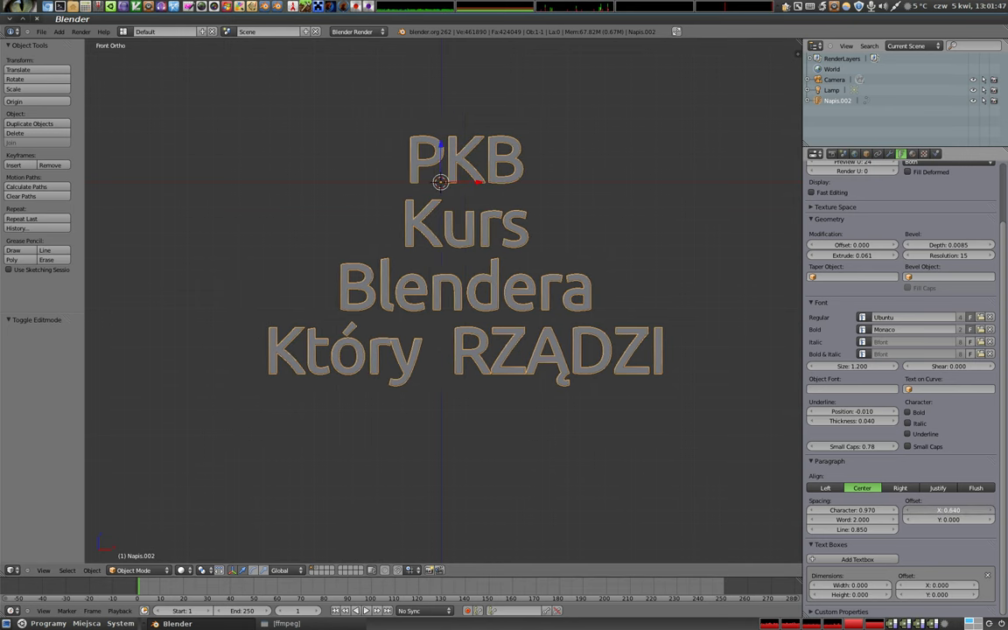
pyautogui.click(959, 524)
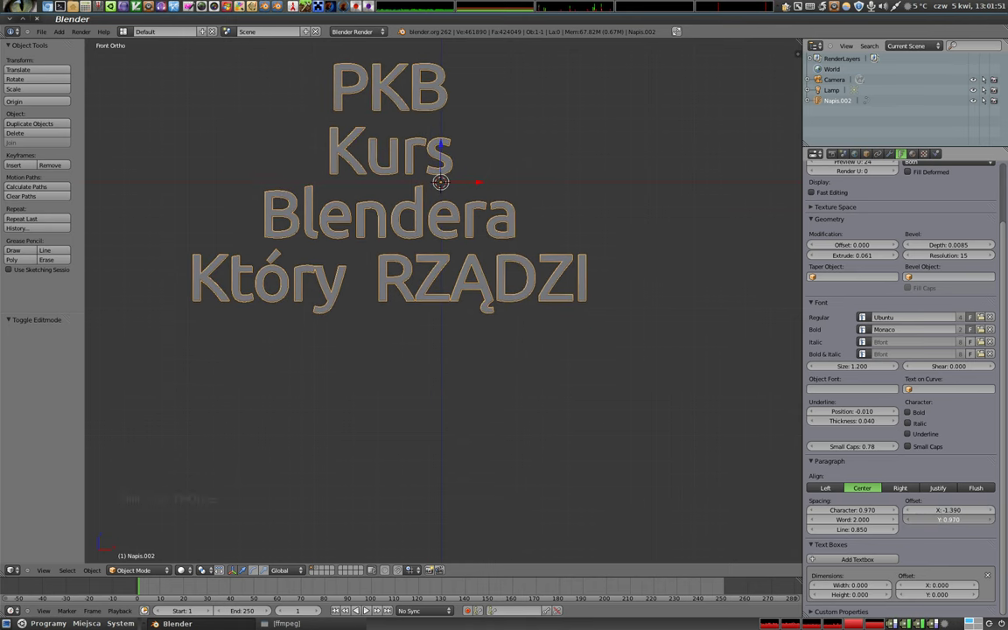
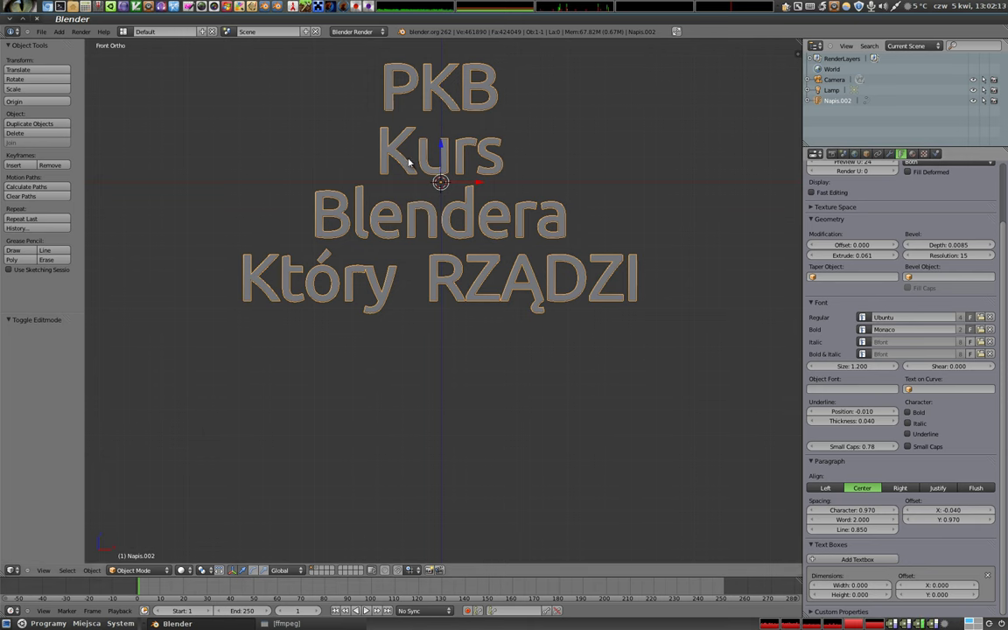
# Step: Erase the PKB letters in edit mode and delete the text object from the scene
pyautogui.press('Tab')
pyautogui.press('BackSpace')
pyautogui.press('BackSpace')
pyautogui.press('BackSpace')
pyautogui.press('BackSpace')
pyautogui.press('BackSpace')
pyautogui.press('BackSpace')
pyautogui.press('Tab')
pyautogui.press('x')
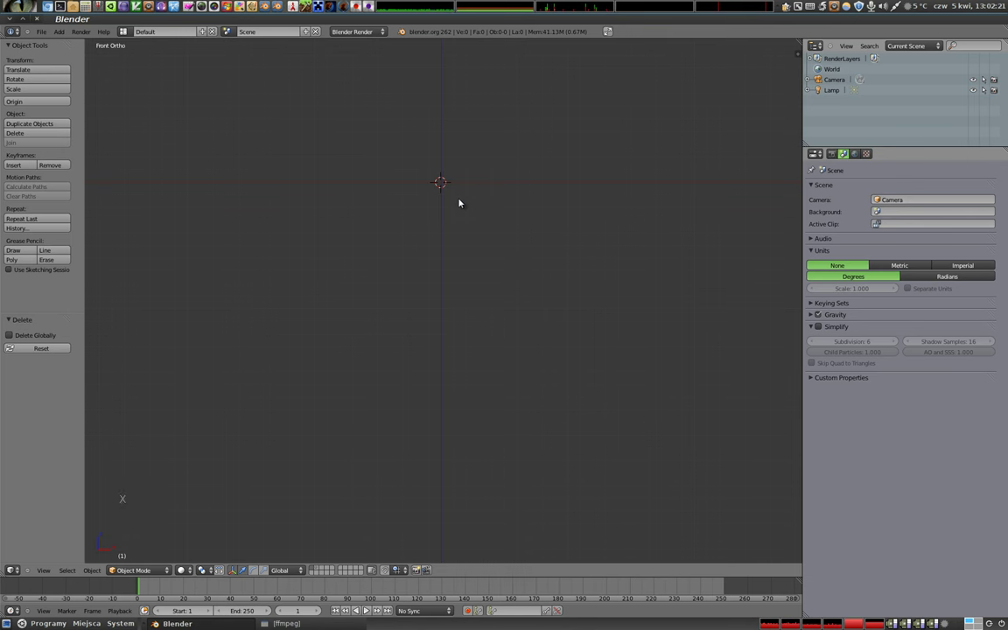
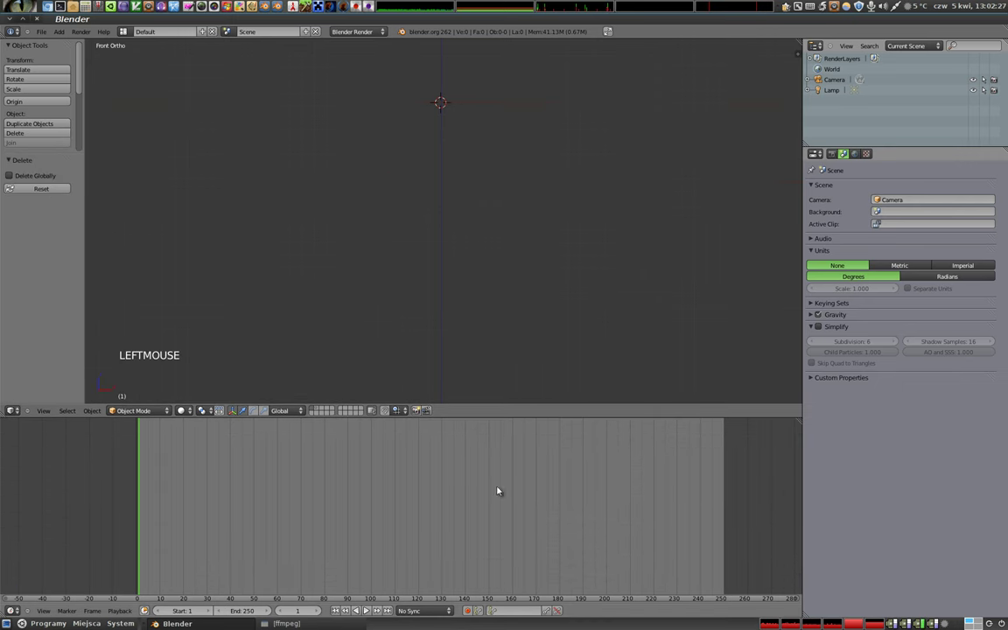
# Step: Turn the lower area into a Text Editor and create a new internal text block ready for typing
pyautogui.click(18, 611)
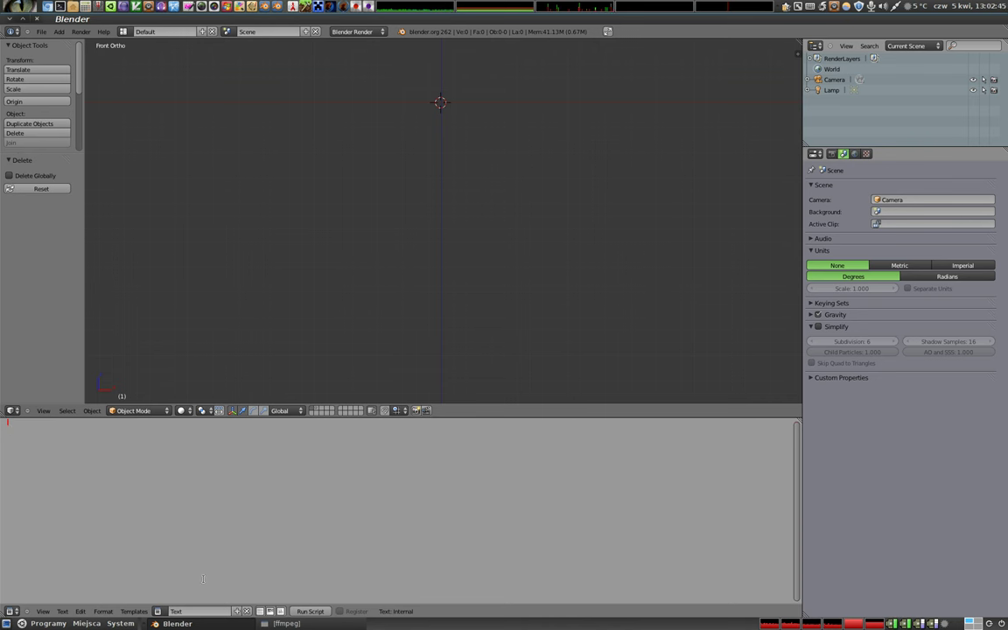
pyautogui.press('ctrl+f')
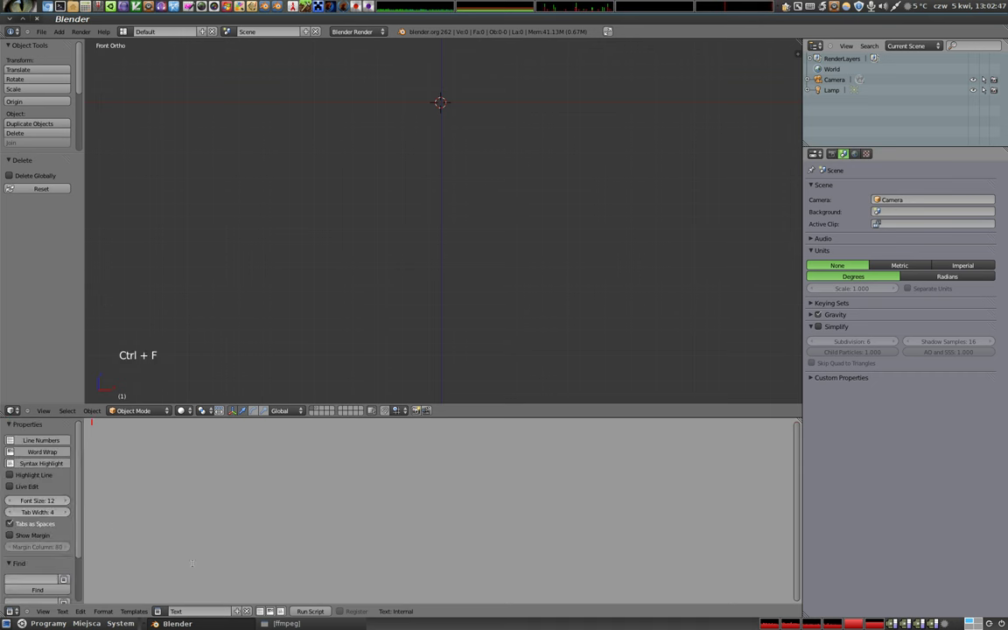
pyautogui.click(184, 408)
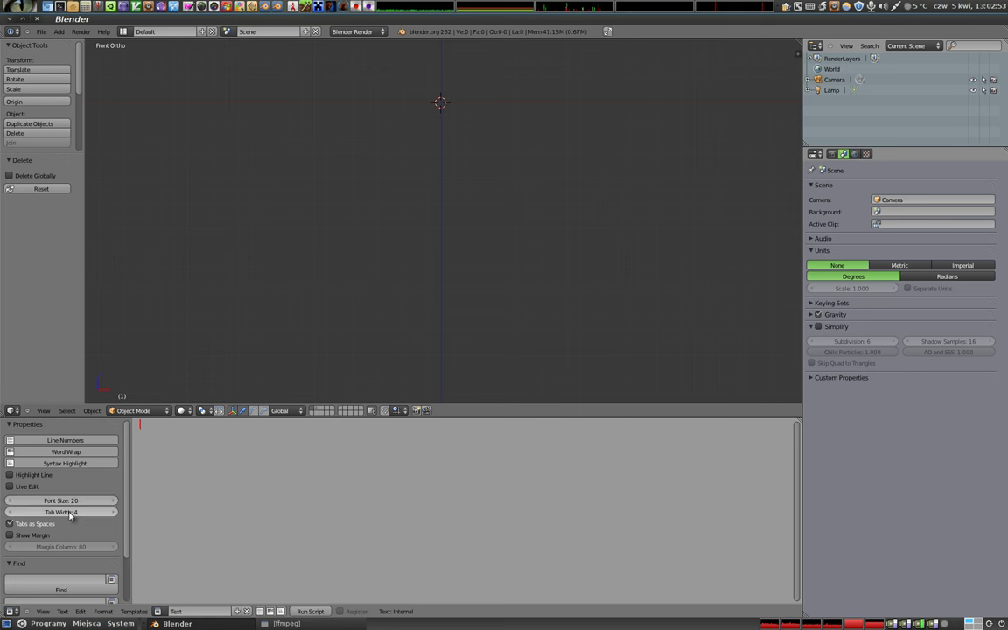
pyautogui.click(13, 451)
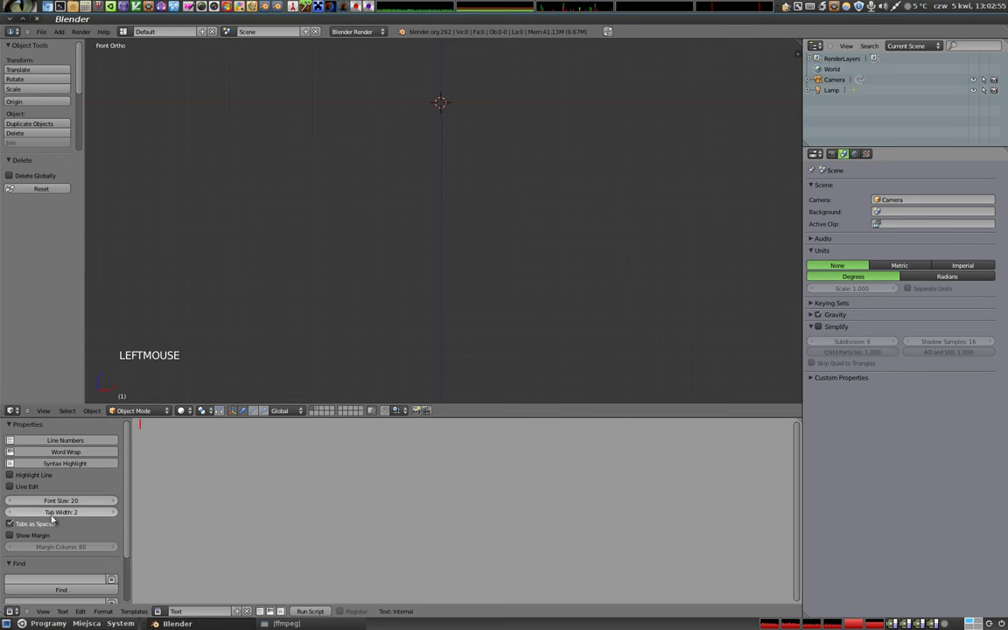
pyautogui.click(63, 446)
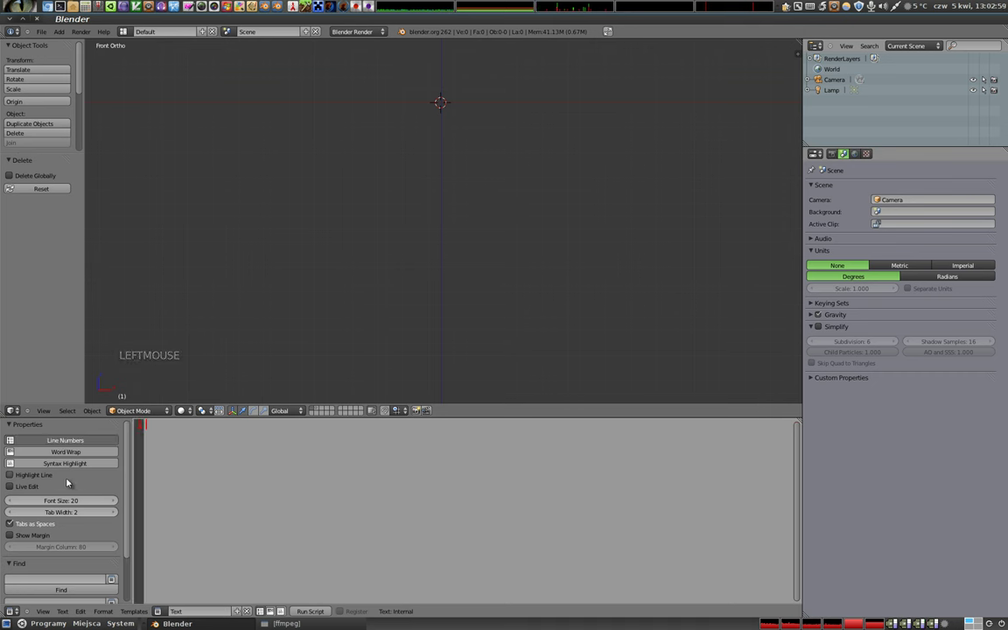
pyautogui.click(67, 466)
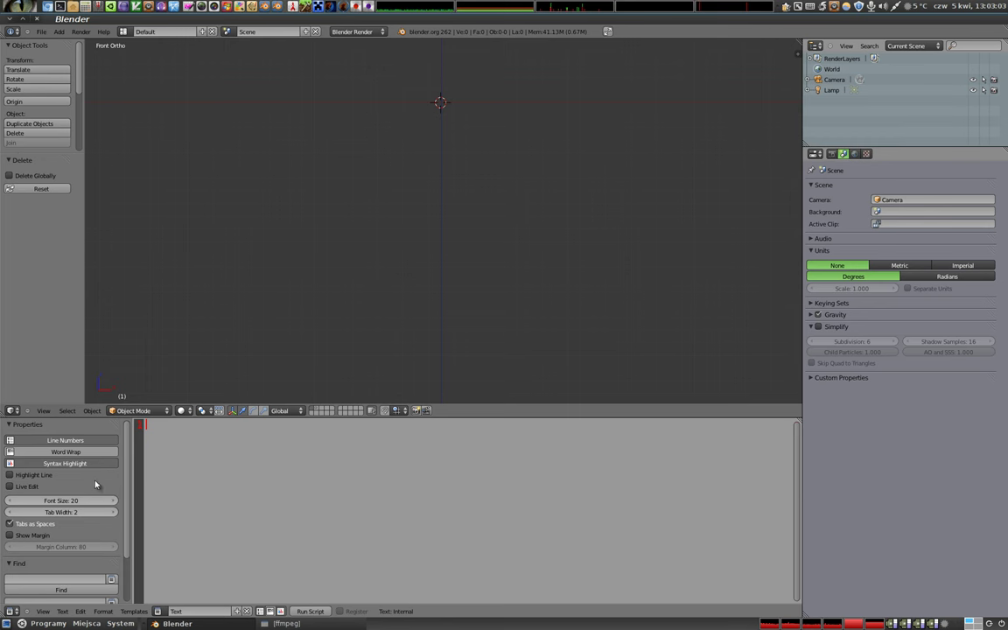
pyautogui.click(67, 450)
pyautogui.click(68, 450)
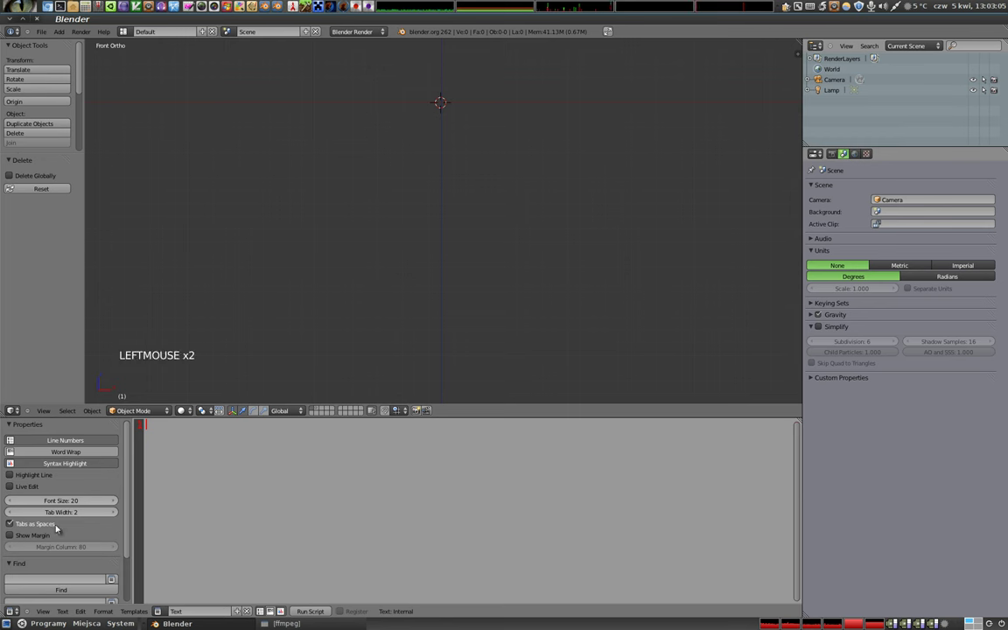
pyautogui.scroll(-3)
pyautogui.scroll(-3)
pyautogui.click(14, 478)
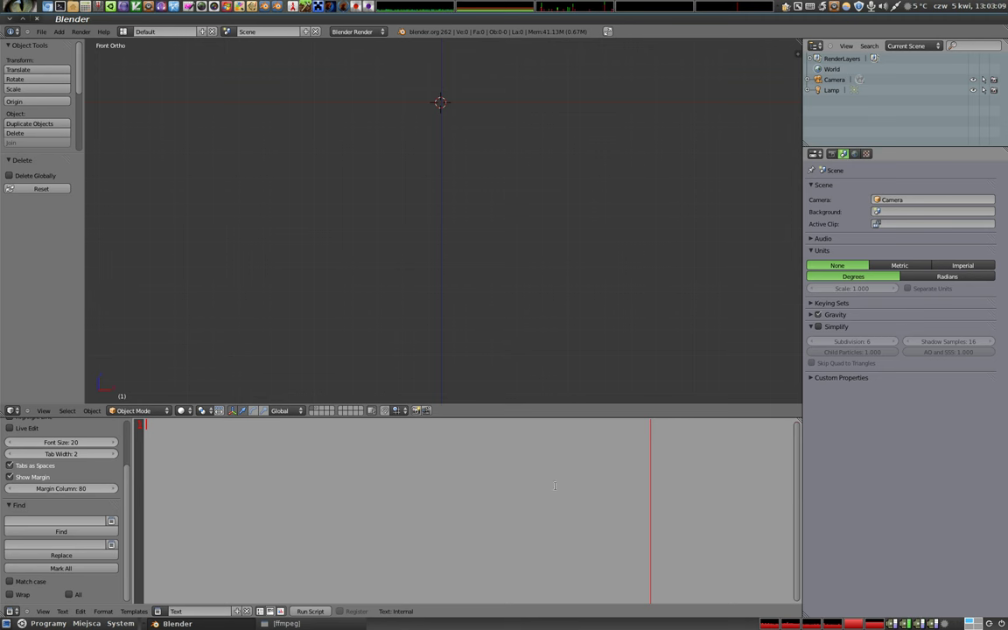
pyautogui.click(184, 408)
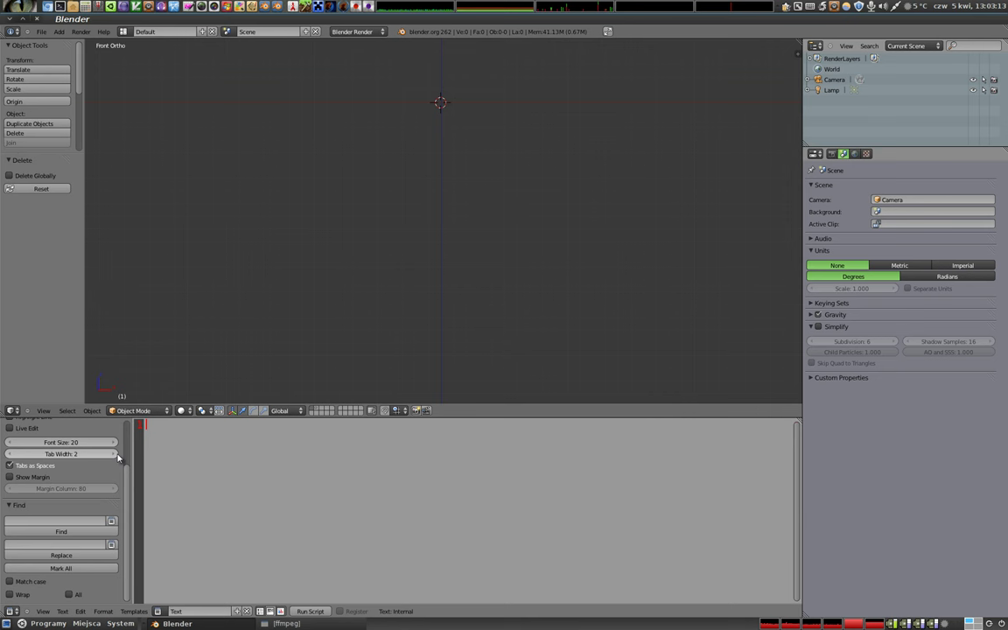
# Step: Write the first line 'Nazwa: Polski Kurs Blendera' in the text block
pyautogui.press('ctrl+f')
pyautogui.press('ctrl+f')
pyautogui.press('Return')
pyautogui.press('shift+p')
pyautogui.press('o')
pyautogui.press('l')
pyautogui.press('k')
pyautogui.press('i')
pyautogui.press('BackSpace')
pyautogui.press('BackSpace')
pyautogui.press('BackSpace')
pyautogui.press('shift+n')
pyautogui.press('a')
pyautogui.press('z')
pyautogui.press('w')
pyautogui.press('a')
pyautogui.press('shift+;')
pyautogui.press('shift+space')
pyautogui.press('shift+k')
pyautogui.press('shift+b')
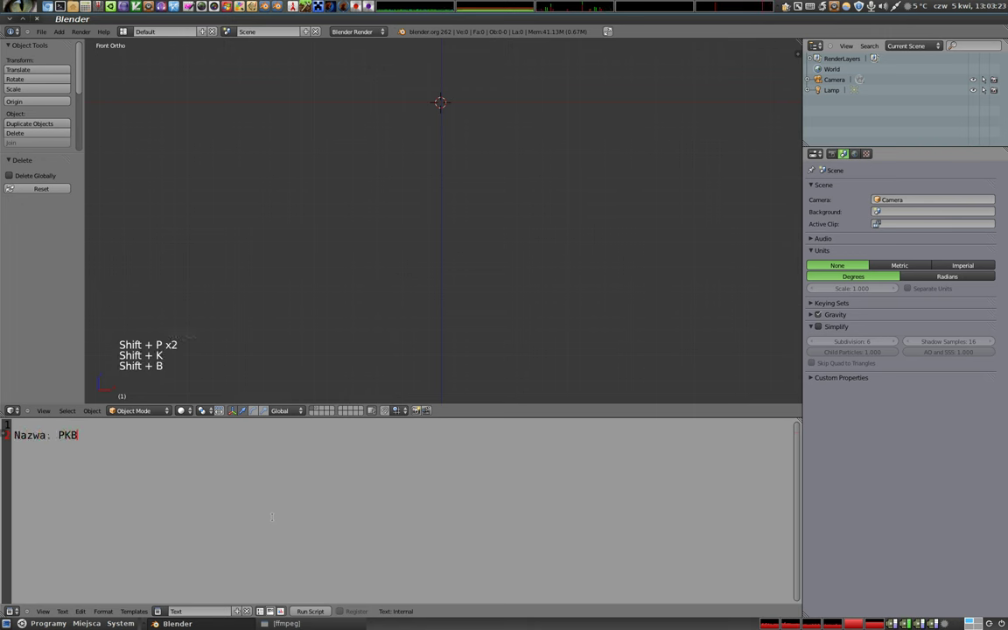
pyautogui.press('BackSpace')
pyautogui.press('shift+p')
pyautogui.press('o')
pyautogui.press('l')
pyautogui.press('s')
pyautogui.press('k')
pyautogui.press('i')
pyautogui.press('shift+space')
pyautogui.press('k')
pyautogui.press('u')
pyautogui.press('BackSpace')
pyautogui.press('BackSpace')
pyautogui.press('shift+k')
pyautogui.press('u')
pyautogui.press('s')
pyautogui.press('r')
pyautogui.press('space')
pyautogui.press('shift+b')
pyautogui.press('l')
pyautogui.press('e')
pyautogui.press('n')
pyautogui.press('d')
pyautogui.press('e')
pyautogui.press('r')
pyautogui.press('a')
pyautogui.press('Return')
# Step: Add the Autor line and the Adres line with the polskikursblendera.pl web address
pyautogui.press('shift+a')
pyautogui.press('u')
pyautogui.press('t')
pyautogui.press('shift+;')
pyautogui.press('shift+space')
pyautogui.press('i')
pyautogui.press('r')
pyautogui.press('space')
pyautogui.press('shift+a')
pyautogui.press('r')
pyautogui.press('l')
pyautogui.press('u')
pyautogui.press('k')
pyautogui.press('o')
pyautogui.press('w')
pyautogui.press('i')
pyautogui.press('Return')
pyautogui.press('shift+a')
pyautogui.press('d')
pyautogui.press('r')
pyautogui.press('e')
pyautogui.press('s')
pyautogui.press('shift+;')
pyautogui.press('shift+space')
pyautogui.press('h')
pyautogui.press('t')
pyautogui.press('t')
pyautogui.press('p')
pyautogui.press('shift+;')
pyautogui.press('/')
pyautogui.press('p')
pyautogui.press('o')
pyautogui.press('l')
pyautogui.press('s')
pyautogui.press('k')
pyautogui.press('i')
pyautogui.press('k')
pyautogui.press('u')
pyautogui.press('b')
pyautogui.press('l')
pyautogui.press('e')
pyautogui.press('n')
pyautogui.press('d')
pyautogui.press('e')
pyautogui.press('r')
pyautogui.press('a')
pyautogui.press('p')
pyautogui.press('l')
pyautogui.press('/')
pyautogui.press('Return')
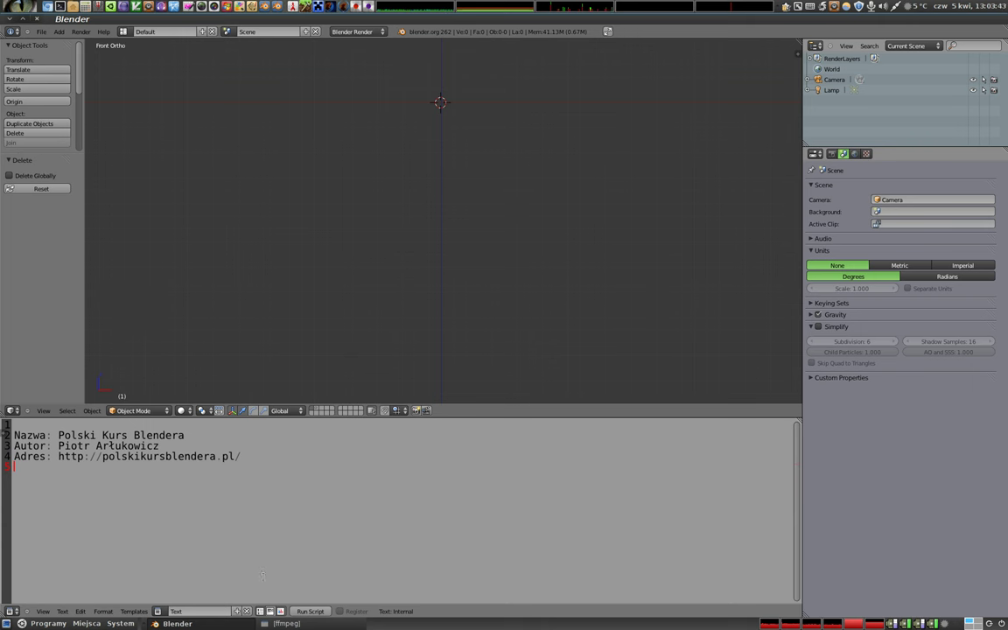
# Step: Select the three written lines and copy them
pyautogui.press('shift+Up')
pyautogui.press('shift+Up')
pyautogui.press('shift+Up')
pyautogui.press('ctrl+c')
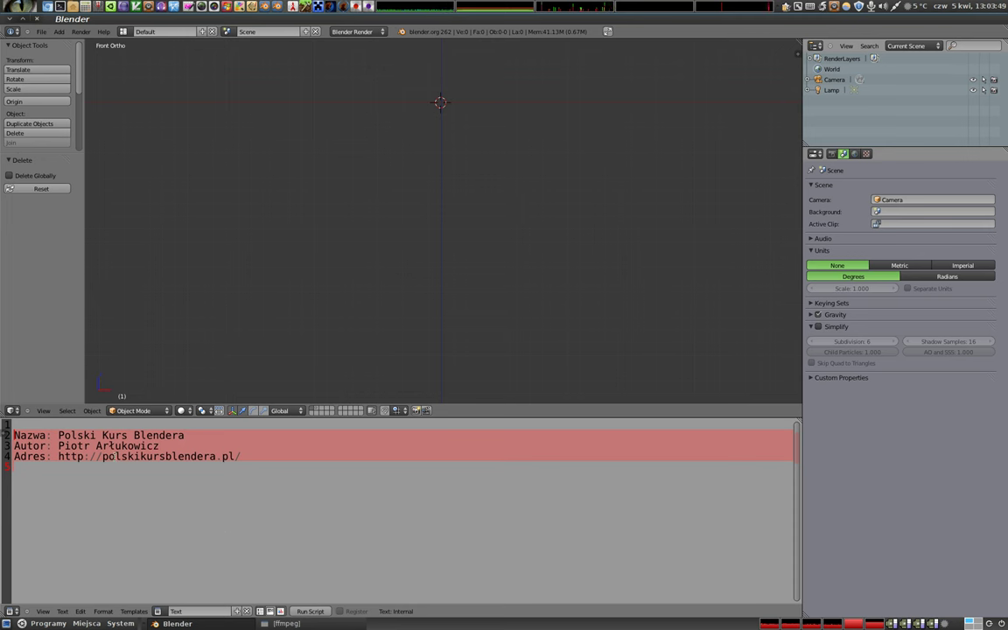
# Step: Convert the lines to 3D text objects, one per line, and pan the view onto them
pyautogui.click(184, 409)
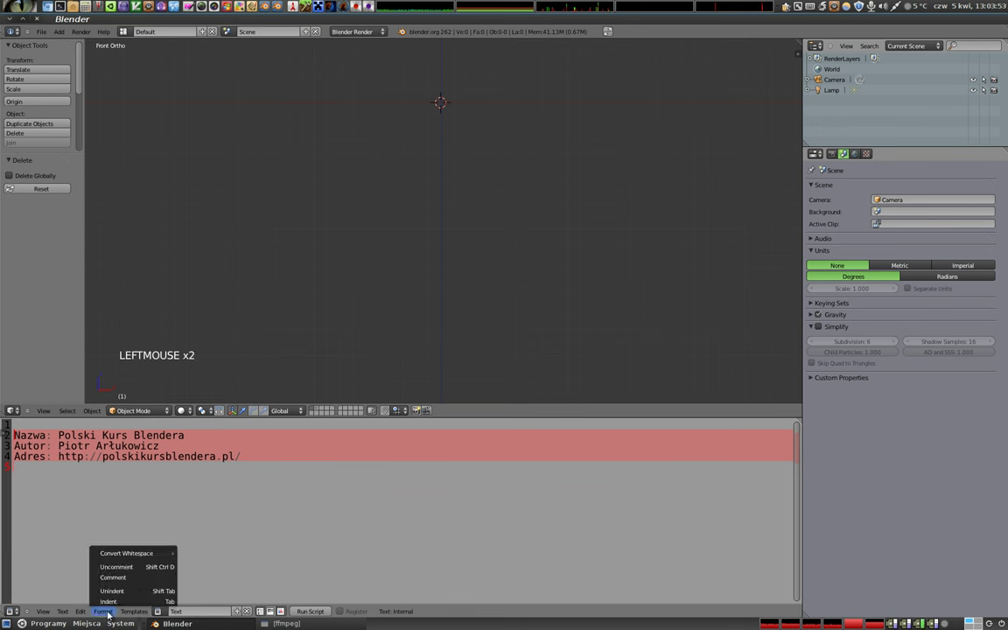
pyautogui.click(183, 409)
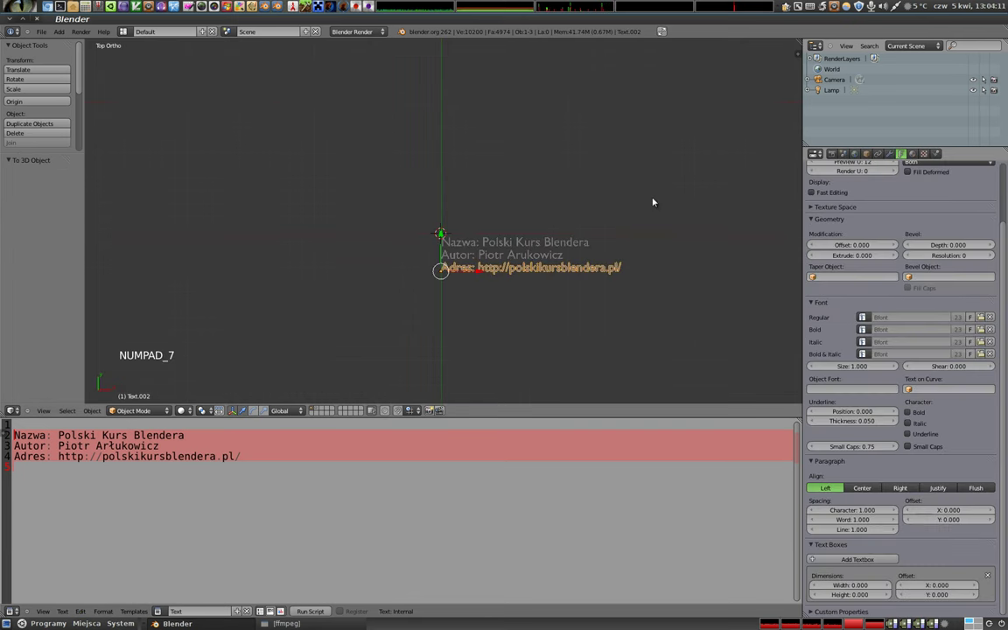
pyautogui.scroll(3)
pyautogui.middleClick(183, 408)
pyautogui.scroll(3)
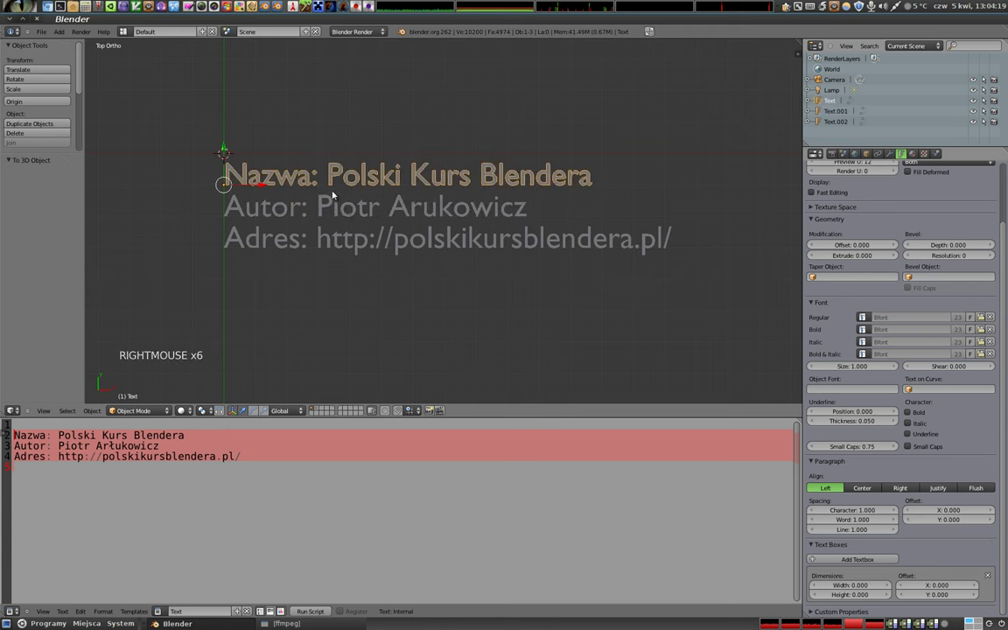
# Step: Unlink the text datablock, switch the lower editor back to Timeline and pan across the text objects
pyautogui.click(183, 409)
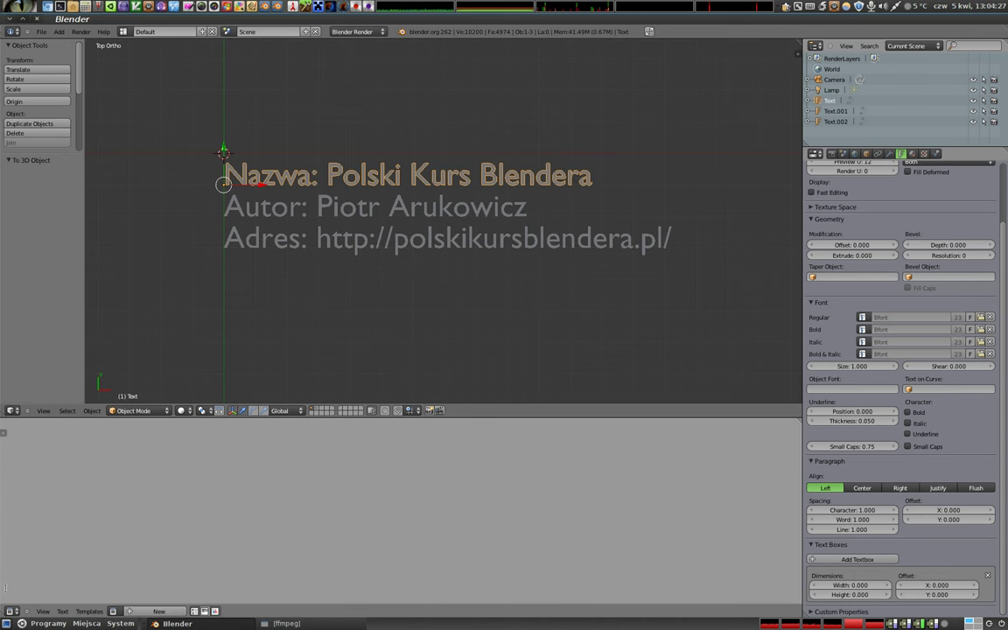
pyautogui.click(16, 609)
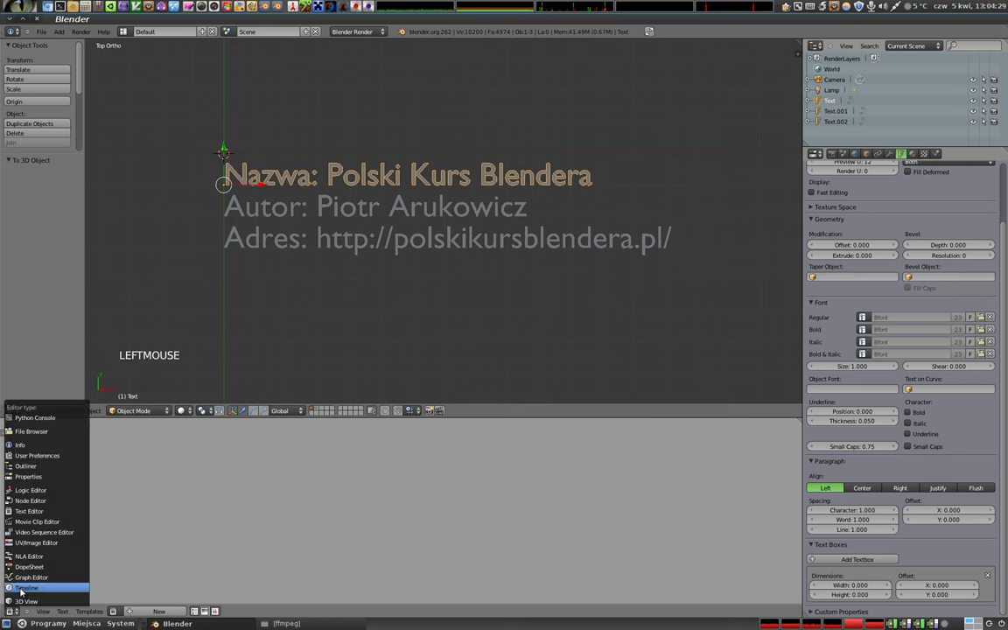
pyautogui.click(184, 409)
pyautogui.scroll(3)
pyautogui.scroll(-3)
pyautogui.middleClick(184, 562)
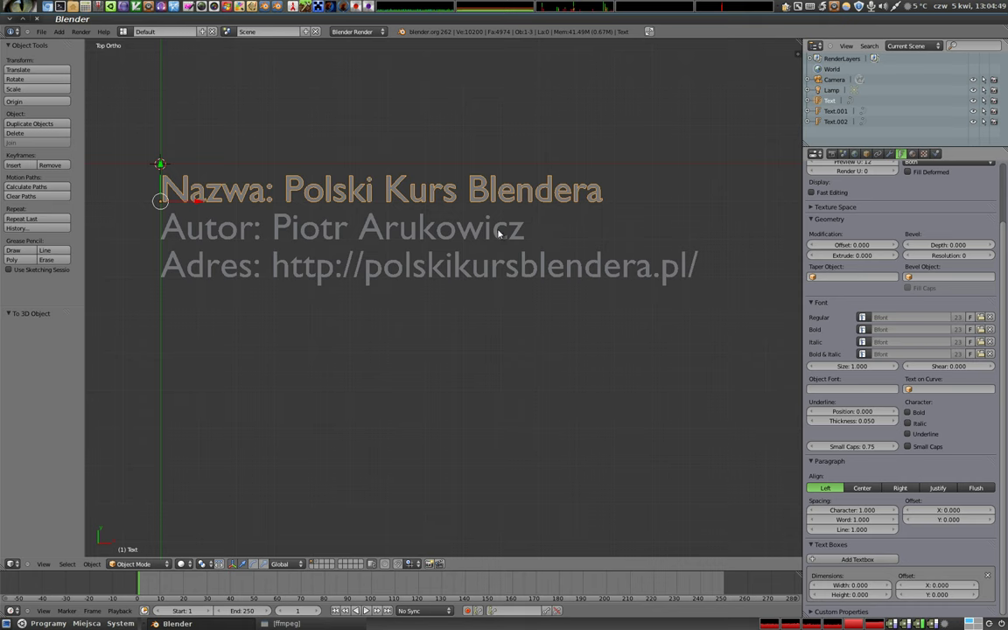
# Step: Delete the two extra text objects Text.001 and Text.002, leaving only Text
pyautogui.rightClick(380, 238)
pyautogui.press('x')
pyautogui.rightClick(381, 282)
pyautogui.press('x')
# Step: In edit mode, add a new line under the course name starting "Zalecenia: przeznaczone dla każ..."
pyautogui.rightClick(184, 561)
pyautogui.press('Tab')
pyautogui.press('Up')
pyautogui.press('End')
pyautogui.press('Return')
pyautogui.press('shift+z')
pyautogui.press('a')
pyautogui.press('l')
pyautogui.press('e')
pyautogui.press('c')
pyautogui.press('n')
pyautogui.press('a')
pyautogui.press('i')
pyautogui.press('shift+;')
pyautogui.press('space')
pyautogui.press('p')
pyautogui.press('r')
pyautogui.press('z')
pyautogui.press('e')
pyautogui.press('z')
pyautogui.press('n')
pyautogui.press('a')
pyautogui.press('z')
pyautogui.press('c')
pyautogui.press('n')
pyautogui.press('e')
pyautogui.press('space')
pyautogui.press('d')
pyautogui.press('l')
pyautogui.press('a')
pyautogui.press('space')
pyautogui.press('k')
pyautogui.press('a')
pyautogui.press('z')
pyautogui.press('e')
pyautogui.press('BackSpace')
pyautogui.press('z')
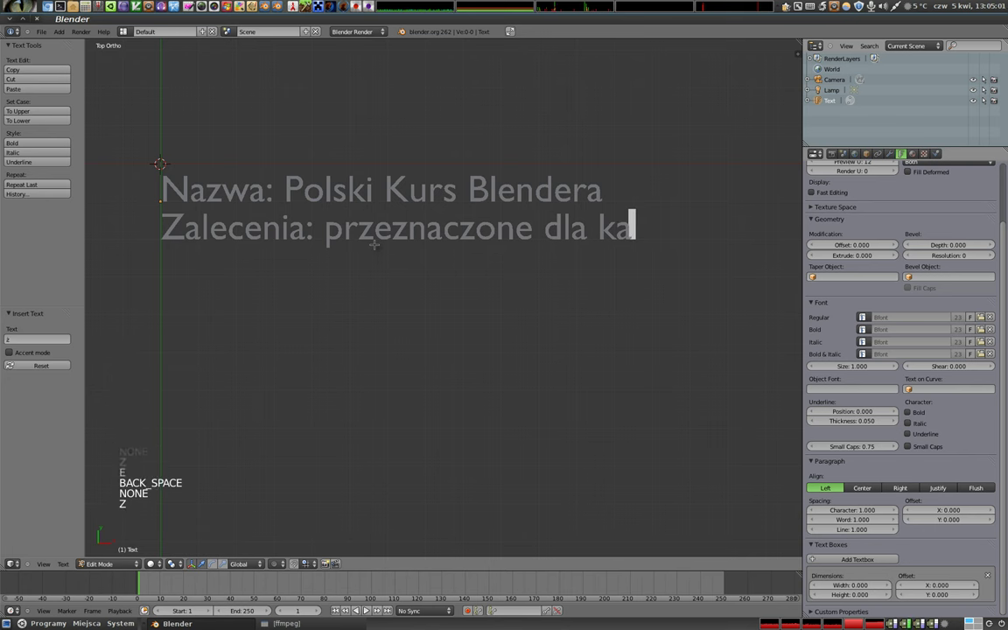
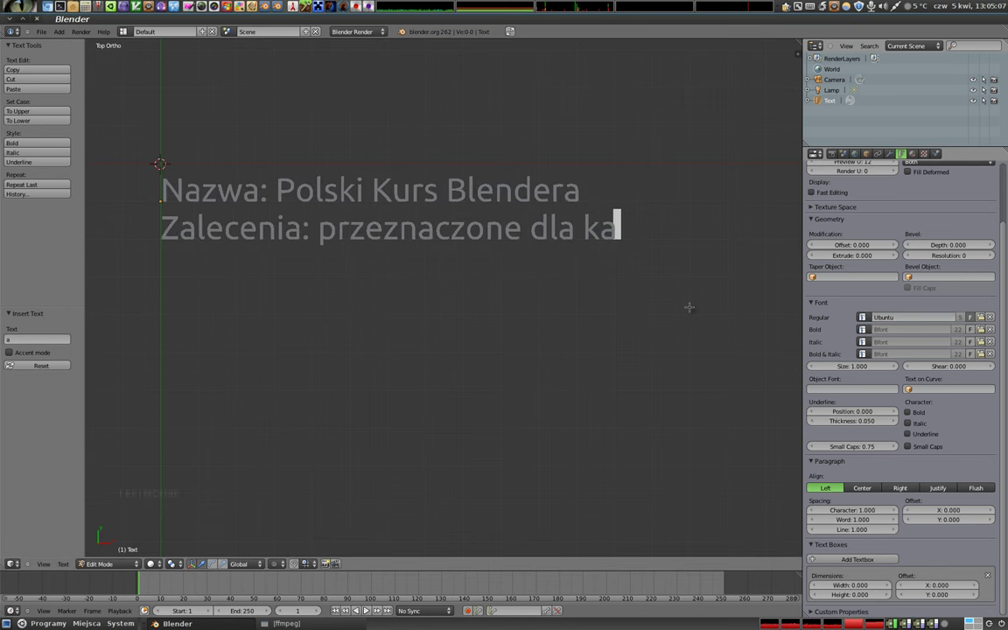
# Step: Finish the recommendation "...dego Polaka, ktory poznac tajemnice programow 3d" across a third line and leave edit mode
pyautogui.press('z')
pyautogui.press('d')
pyautogui.press('e')
pyautogui.press('g')
pyautogui.press('o')
pyautogui.press('space')
pyautogui.press('p')
pyautogui.press('BackSpace')
pyautogui.press('BackSpace')
pyautogui.press('shift+p')
pyautogui.press('l')
pyautogui.press('a')
pyautogui.press('k')
pyautogui.press('a')
pyautogui.press(',')
pyautogui.press('Return')
pyautogui.press('k')
pyautogui.press('t')
pyautogui.press('o')
pyautogui.press('r')
pyautogui.press('y')
pyautogui.press('space')
pyautogui.press('e')
pyautogui.press('p')
pyautogui.press('o')
pyautogui.press('z')
pyautogui.press('n')
pyautogui.press('a')
pyautogui.press('c')
pyautogui.press('space')
pyautogui.press('t')
pyautogui.press('a')
pyautogui.press('j')
pyautogui.press('e')
pyautogui.press('m')
pyautogui.press('n')
pyautogui.press('i')
pyautogui.press('c')
pyautogui.press('e')
pyautogui.press('space')
pyautogui.press('p')
pyautogui.press('r')
pyautogui.press('g')
pyautogui.press('r')
pyautogui.press('a')
pyautogui.press('m')
pyautogui.press('u')
pyautogui.press('BackSpace')
pyautogui.press('BackSpace')
pyautogui.press('BackSpace')
pyautogui.press('o')
pyautogui.press('g')
pyautogui.press('r')
pyautogui.press('m')
pyautogui.press('o')
pyautogui.press('w')
pyautogui.press('space')
pyautogui.press('3')
pyautogui.press('d')
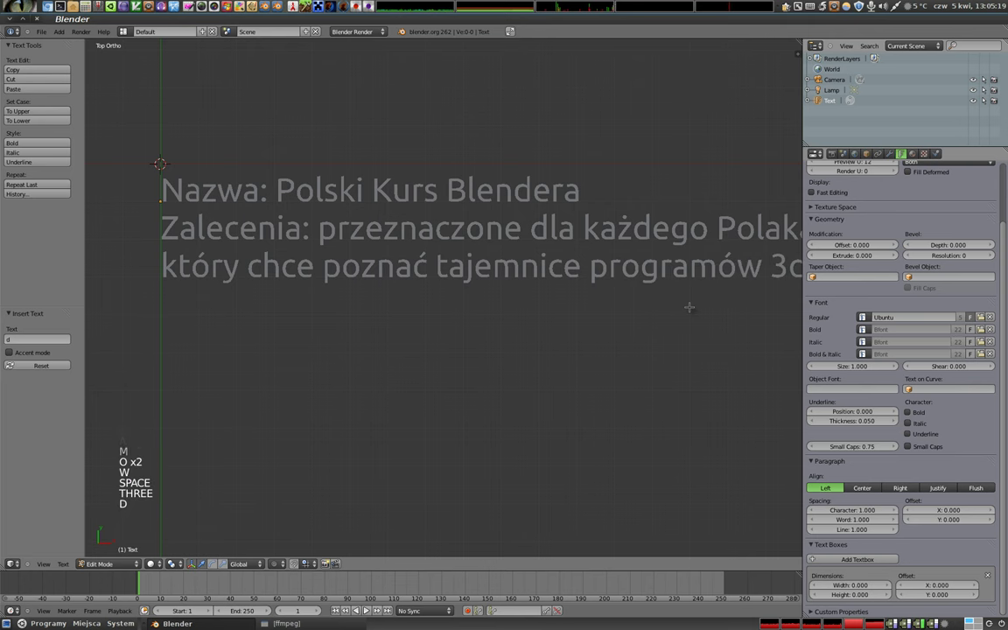
pyautogui.press('Tab')
# Step: Scroll down the Properties panel toward the Text Boxes settings
pyautogui.scroll(-3)
pyautogui.middleClick(428, 270)
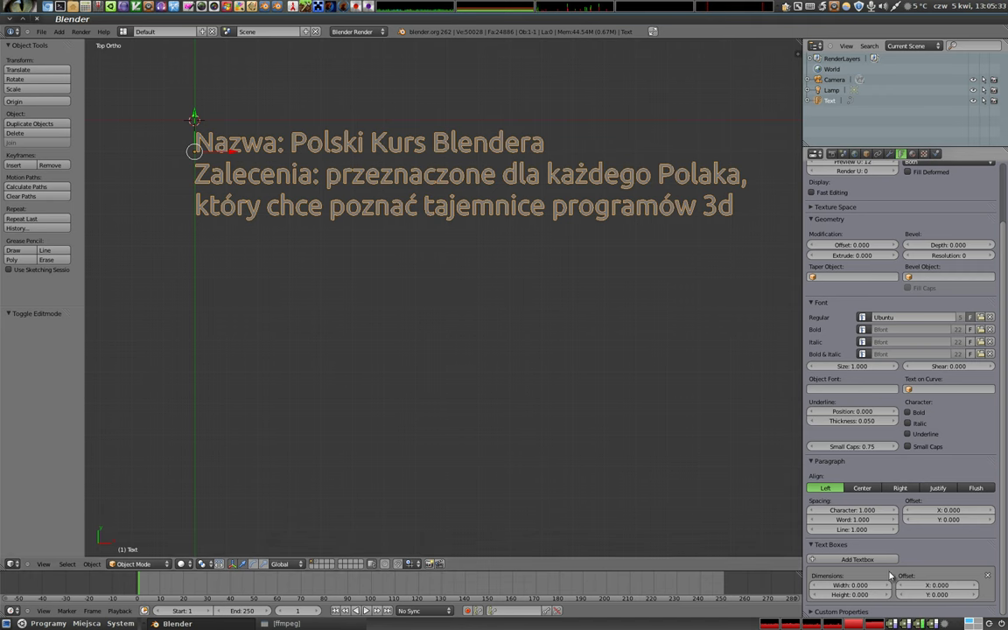
pyautogui.scroll(-3)
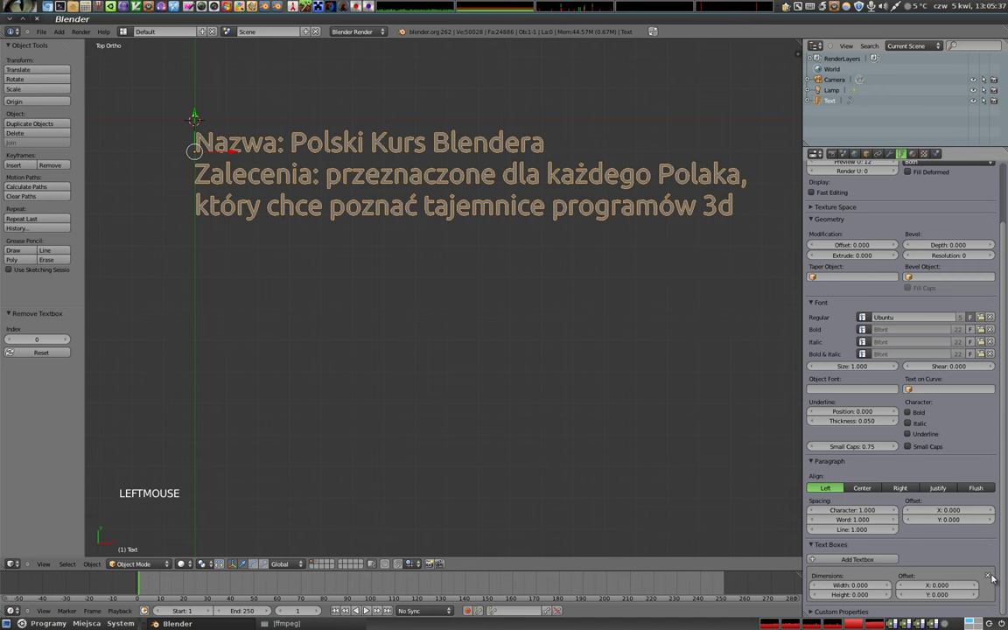
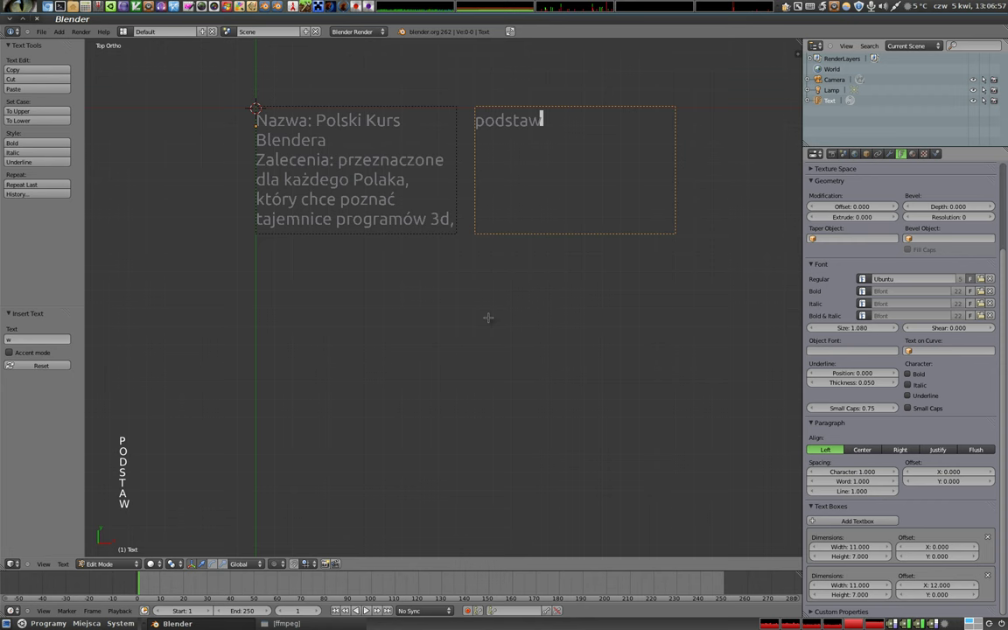
# Step: Write 'animac, tworze gei i rozne inne wypasone techniki zorientowane na multimedia.' with typo fixes
pyautogui.press('a')
pyautogui.press('n')
pyautogui.press('i')
pyautogui.press('m')
pyautogui.press('a')
pyautogui.press('c')
pyautogui.press(',')
pyautogui.press('space')
pyautogui.press('t')
pyautogui.press('w')
pyautogui.press('o')
pyautogui.press('r')
pyautogui.press('z')
pyautogui.press('e')
pyautogui.press('space')
pyautogui.press('g')
pyautogui.press('e')
pyautogui.press('i')
pyautogui.press('space')
pyautogui.press('i')
pyautogui.press('space')
pyautogui.press('r')
pyautogui.press('o')
pyautogui.press('z')
pyautogui.press('n')
pyautogui.press('e')
pyautogui.press('space')
pyautogui.press('i')
pyautogui.press('n')
pyautogui.press('n')
pyautogui.press('e')
pyautogui.press('space')
pyautogui.press('w')
pyautogui.press('y')
pyautogui.press('p')
pyautogui.press('a')
pyautogui.press('s')
pyautogui.press('o')
pyautogui.press('n')
pyautogui.press('e')
pyautogui.press('space')
pyautogui.press('t')
pyautogui.press('e')
pyautogui.press('h')
pyautogui.press('f')
pyautogui.press('i')
pyautogui.press('n')
pyautogui.press('k')
pyautogui.press('BackSpace')
pyautogui.press('BackSpace')
pyautogui.press('BackSpace')
pyautogui.press('BackSpace')
pyautogui.press('c')
pyautogui.press('h')
pyautogui.press('n')
pyautogui.press('i')
pyautogui.press('k')
pyautogui.press('i')
pyautogui.press('z')
pyautogui.press('o')
pyautogui.press('r')
pyautogui.press('i')
pyautogui.press('e')
pyautogui.press('n')
pyautogui.press('t')
pyautogui.press('a')
pyautogui.press('o')
pyautogui.press('BackSpace')
pyautogui.press('BackSpace')
pyautogui.press('o')
pyautogui.press('w')
pyautogui.press('a')
pyautogui.press('n')
pyautogui.press('e')
pyautogui.press('space')
pyautogui.press('n')
pyautogui.press('a')
pyautogui.press('space')
pyautogui.press('m')
pyautogui.press('u')
pyautogui.press('l')
pyautogui.press('t')
pyautogui.press('i')
pyautogui.press('m')
pyautogui.press('e')
pyautogui.press('d')
pyautogui.press('i')
pyautogui.press('a')
pyautogui.press('.')
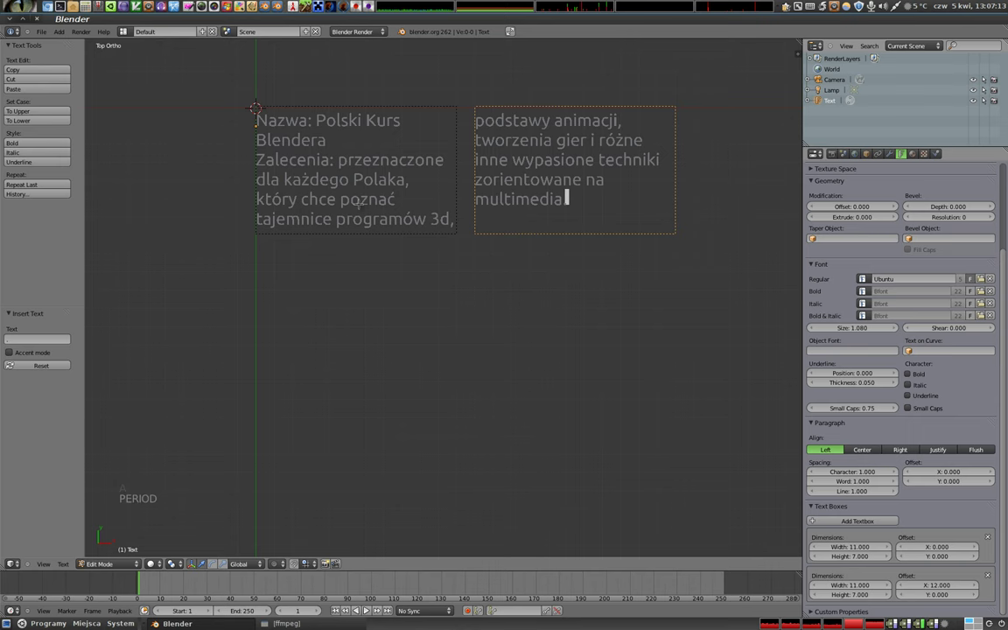
# Step: Leave edit mode briefly, then return to editing the text
pyautogui.press('Tab')
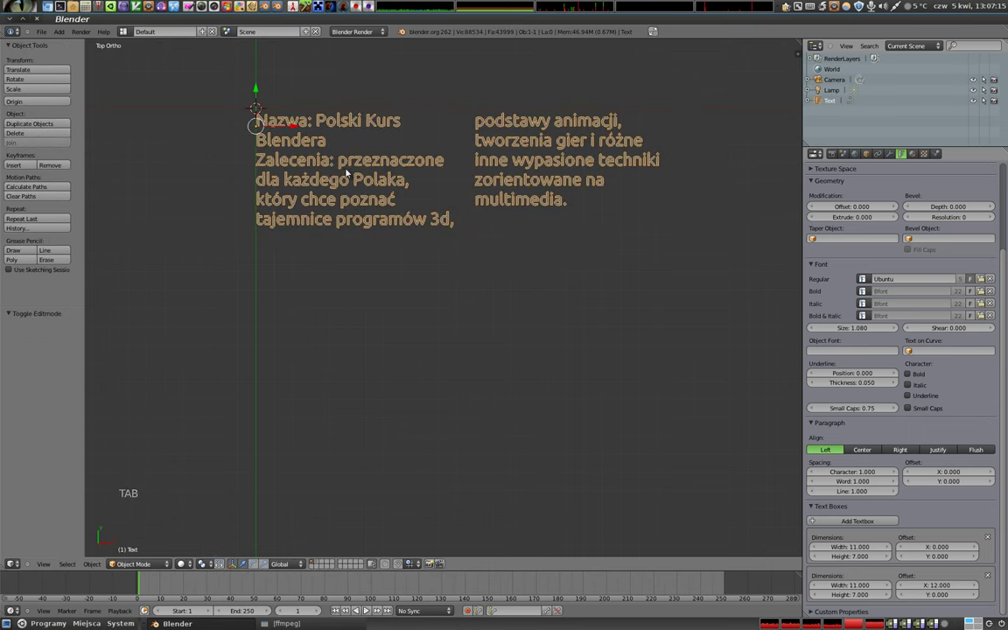
pyautogui.press('r')
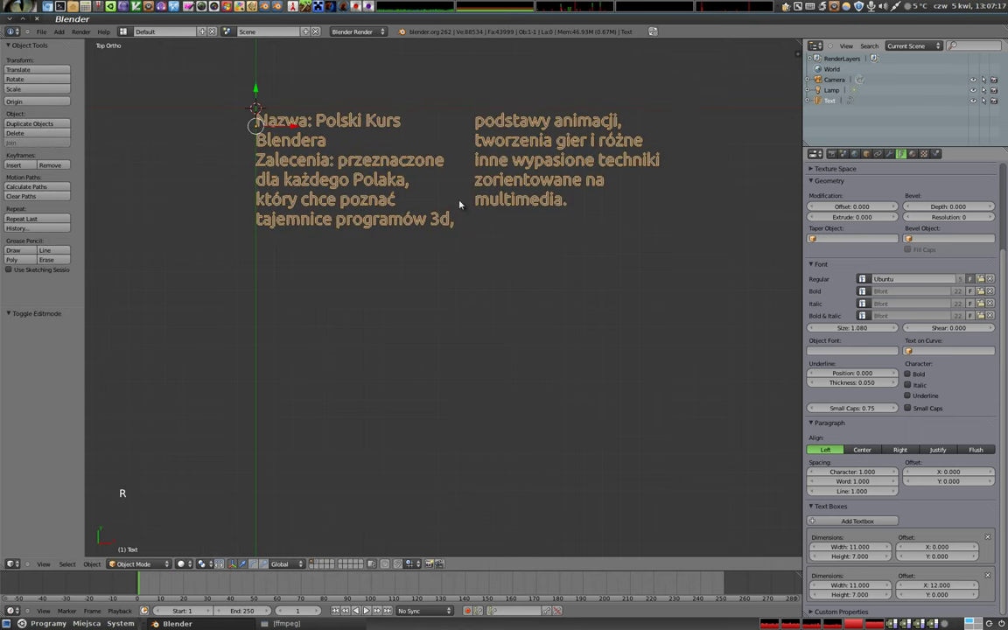
pyautogui.press('Tab')
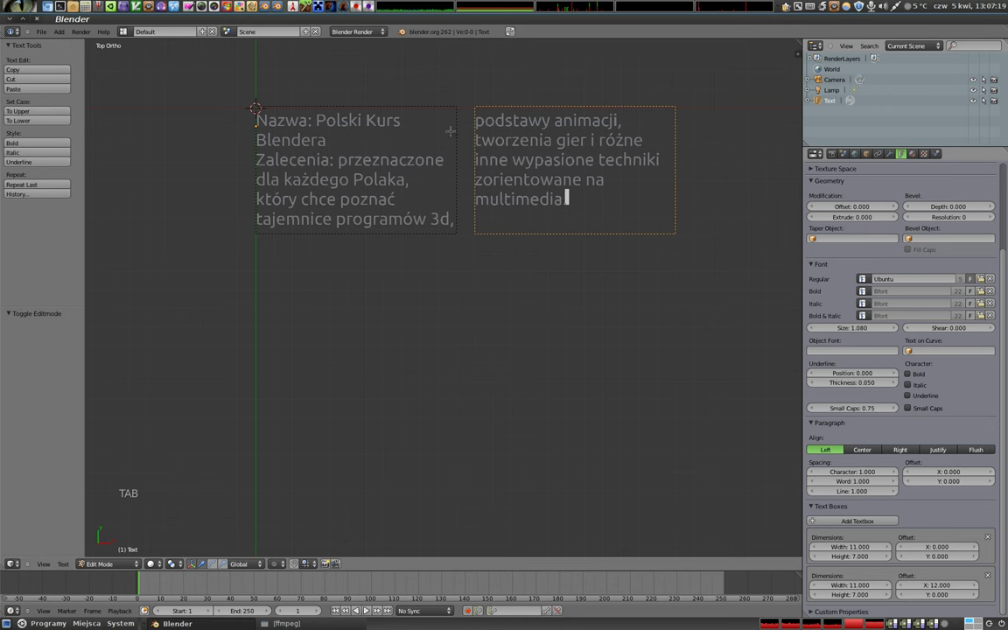
# Step: Leave edit mode and try Center and other alignments, settling on Justify
pyautogui.press('Tab')
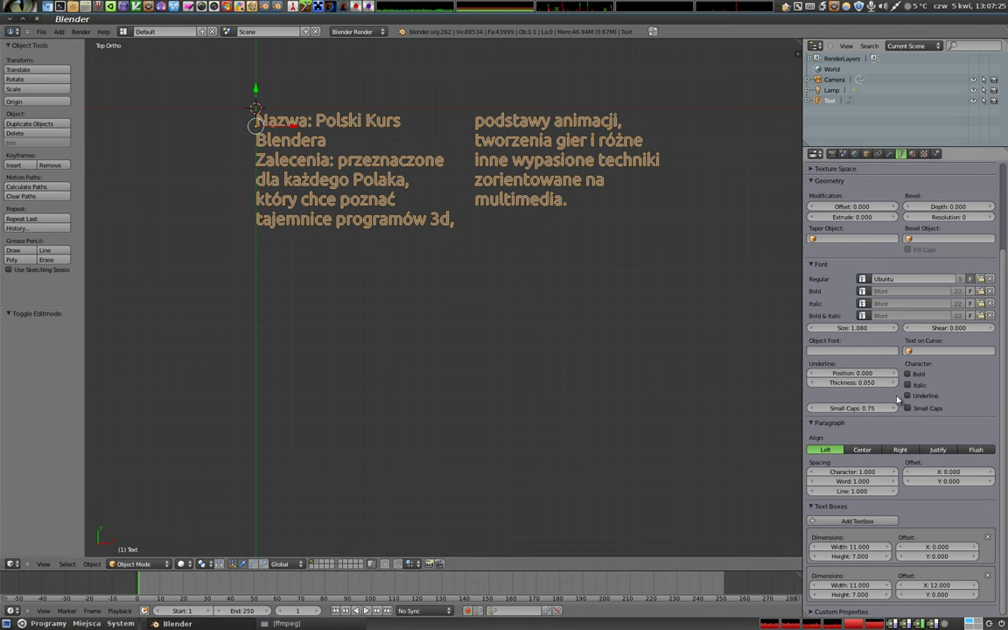
pyautogui.click(874, 447)
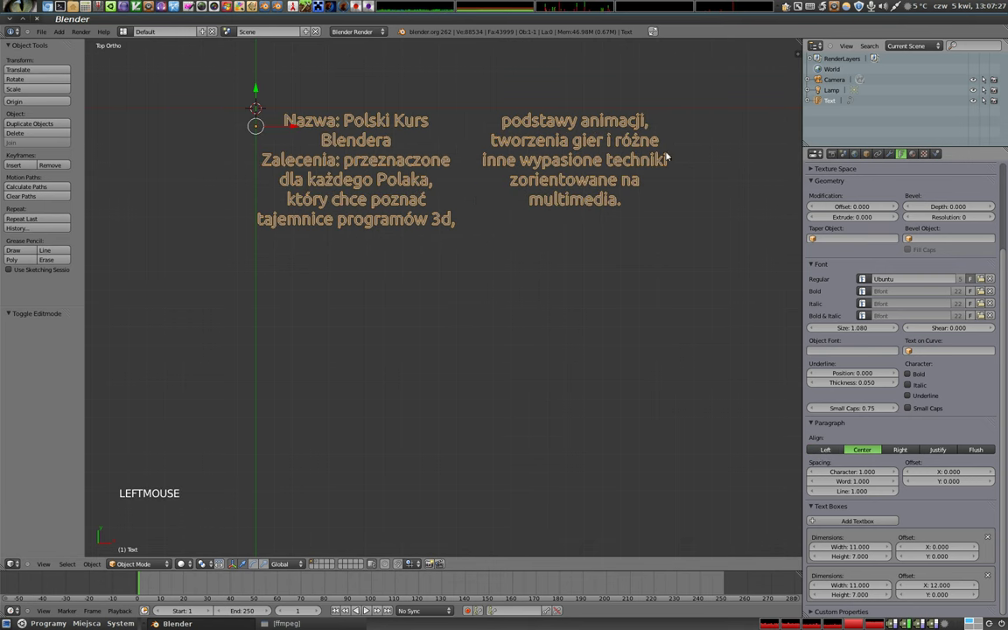
pyautogui.click(906, 450)
pyautogui.click(864, 451)
pyautogui.click(943, 450)
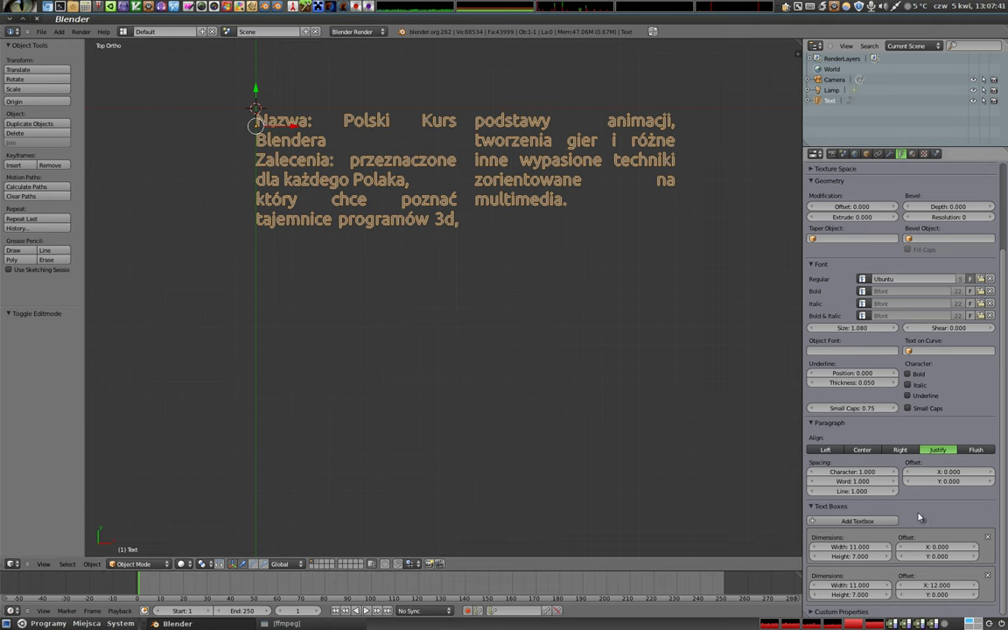
# Step: Offset the second box to X 0.1, Y -8.3, re-justify the text and shrink Size to 0.64
pyautogui.click(946, 587)
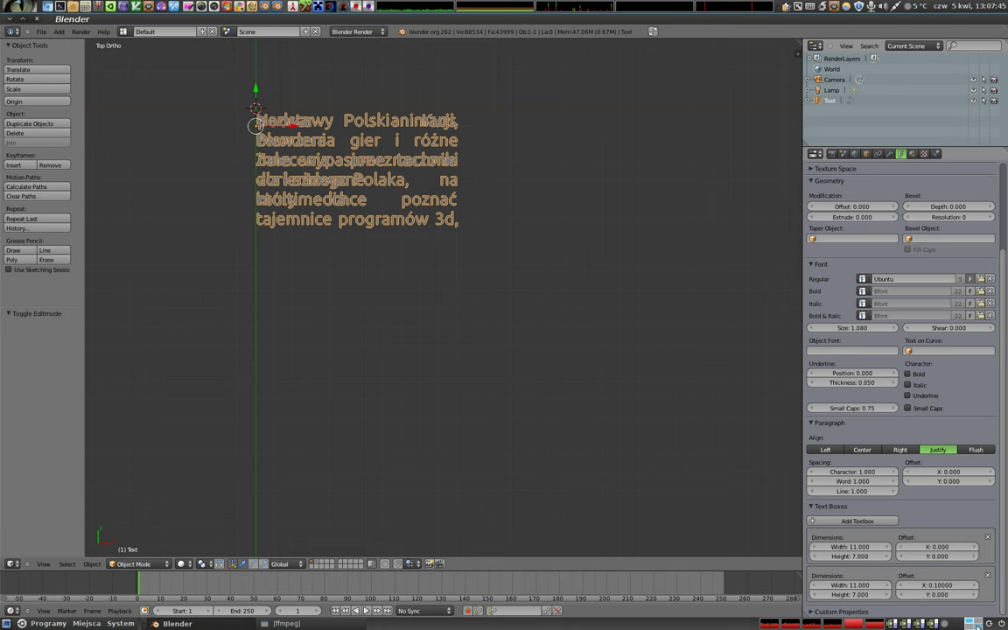
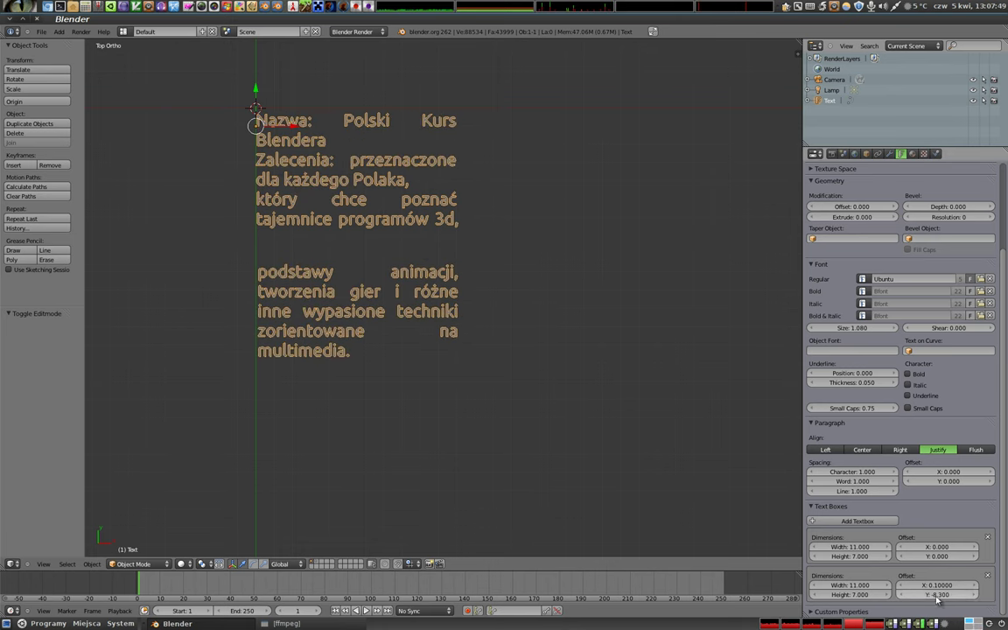
pyautogui.click(827, 449)
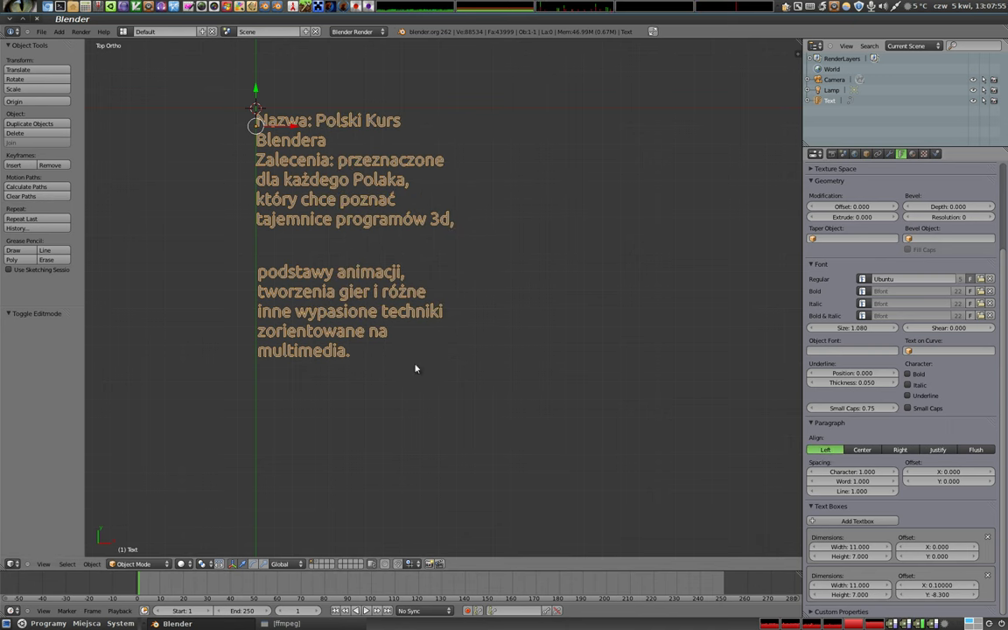
pyautogui.click(902, 455)
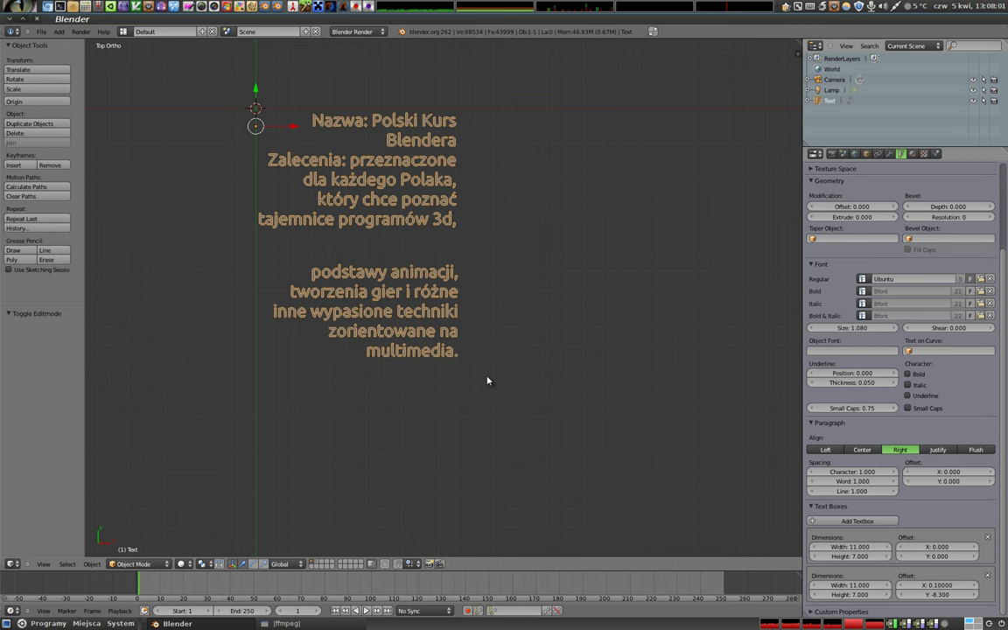
pyautogui.click(944, 454)
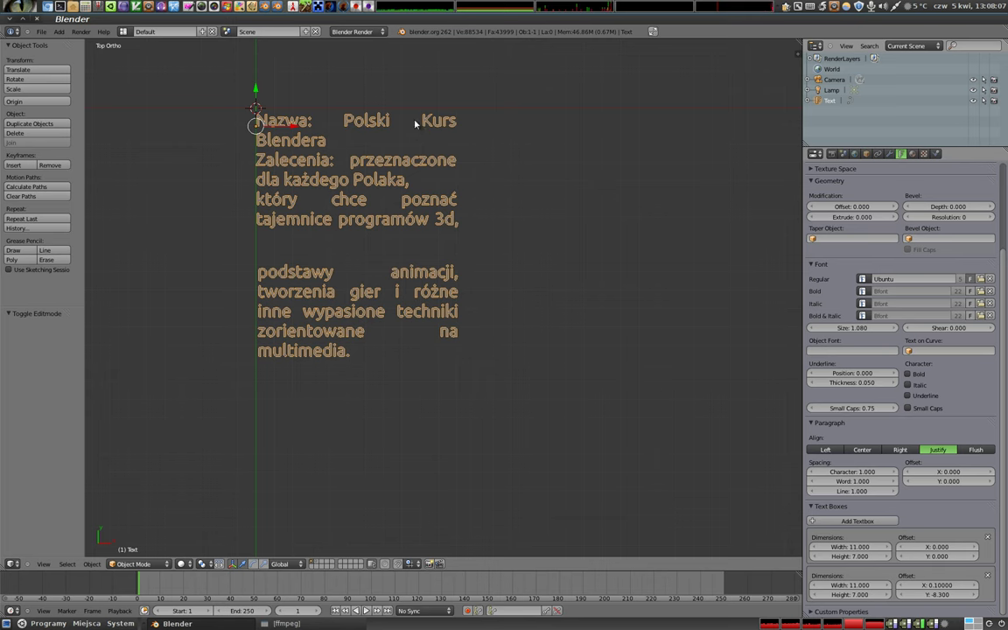
pyautogui.click(866, 330)
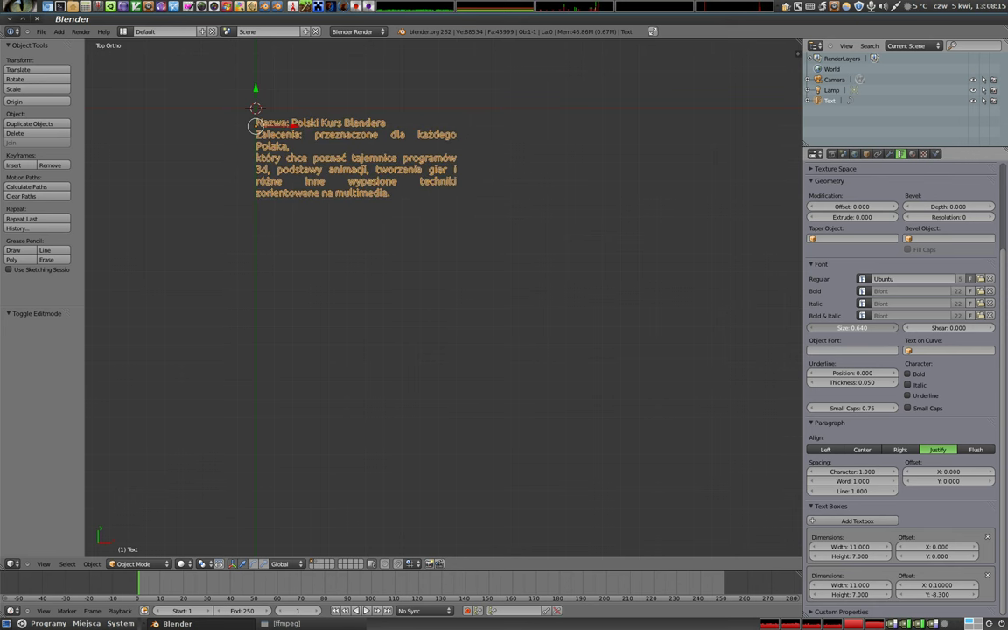
# Step: Delete the line breaks so the description becomes one flowing paragraph
pyautogui.press('Tab')
pyautogui.press('Up')
pyautogui.press('Up')
pyautogui.press('Up')
pyautogui.press('space')
pyautogui.press('Delete')
pyautogui.press('Left')
pyautogui.press('Left')
pyautogui.press('Left')
pyautogui.press('Right')
pyautogui.press('Right')
pyautogui.press('Left')
pyautogui.press('Right')
pyautogui.press('Delete')
pyautogui.press('space')
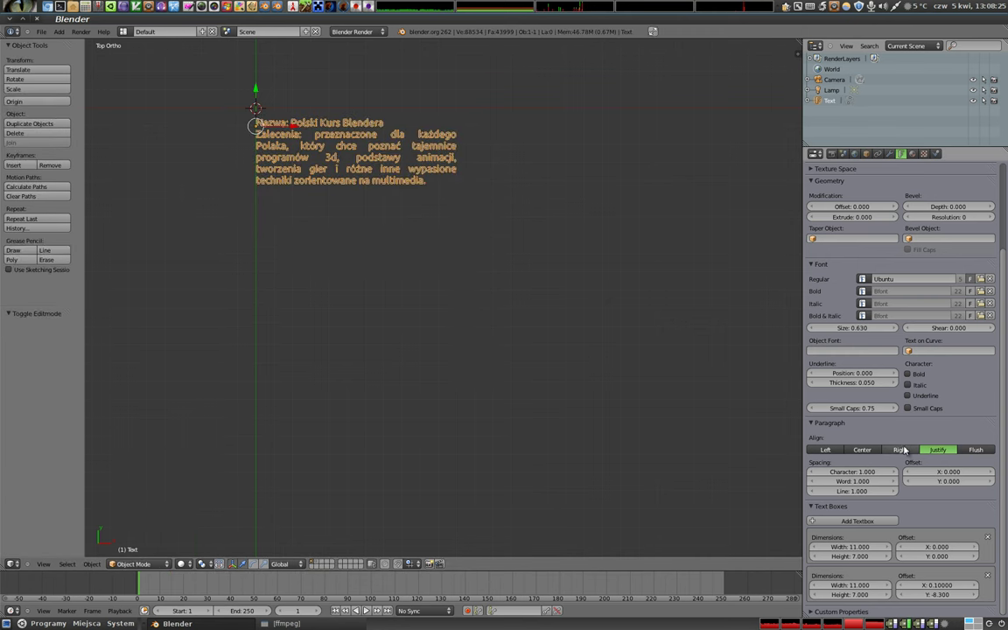
# Step: Set paragraph alignment to Flush and raise Size to 1.37 so the text spans both boxes
pyautogui.click(985, 453)
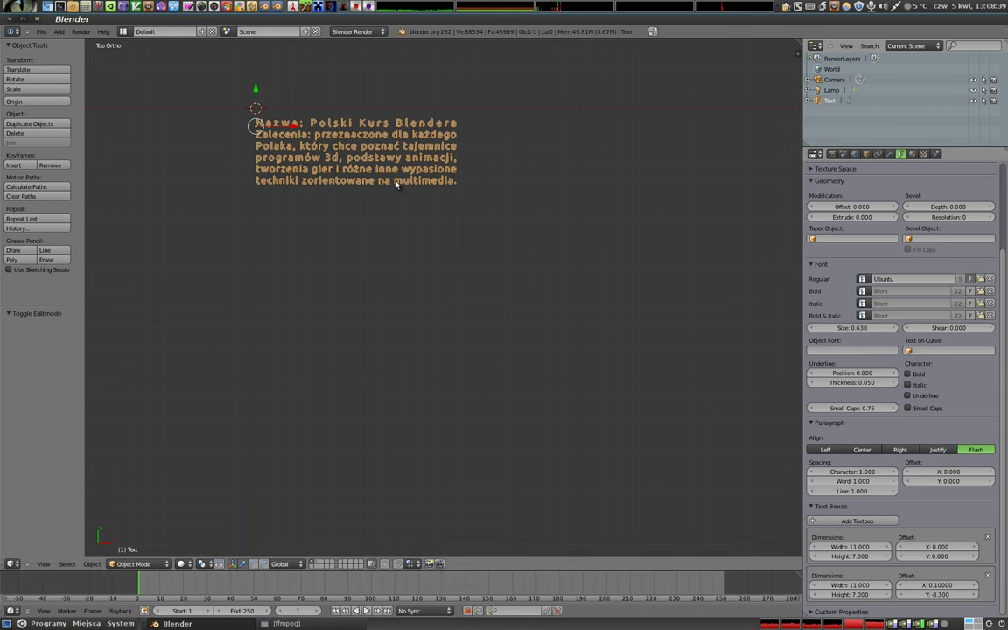
pyautogui.click(947, 452)
pyautogui.click(976, 452)
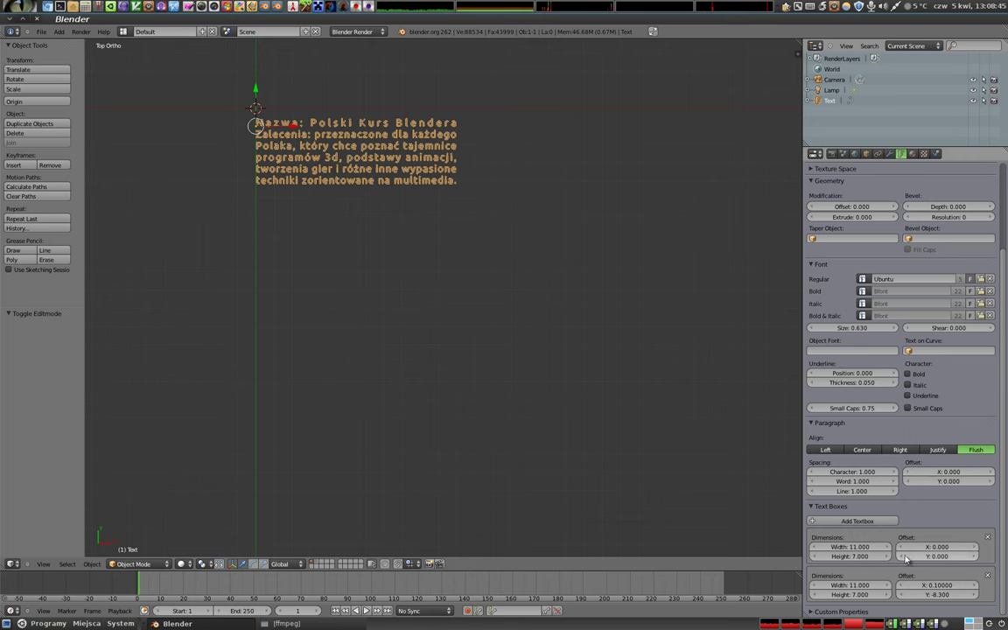
pyautogui.click(856, 331)
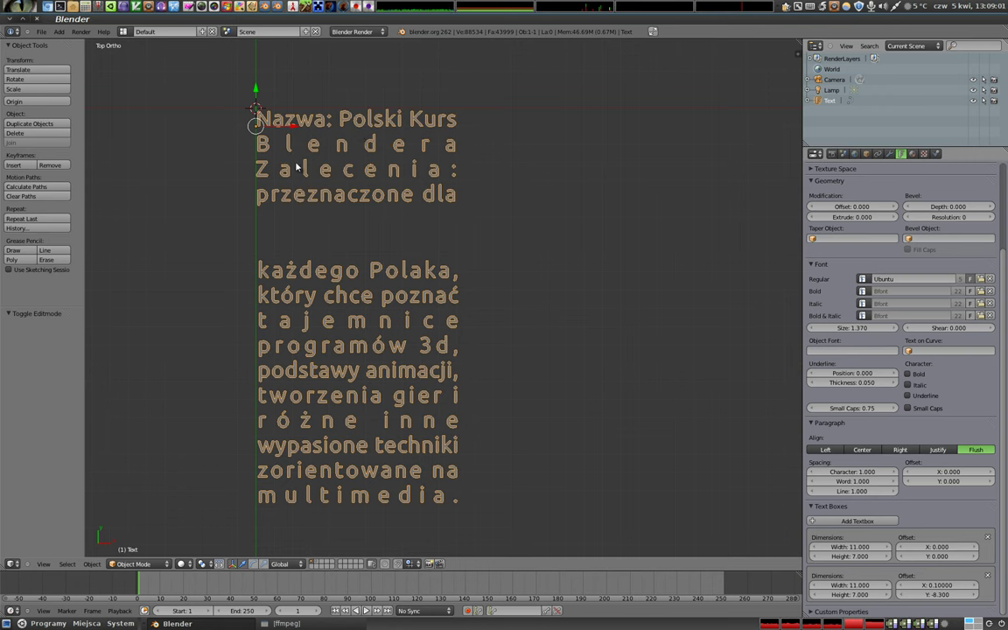
# Step: Zoom out and pan the viewport to show the whole text
pyautogui.scroll(-3)
pyautogui.scroll(-3)
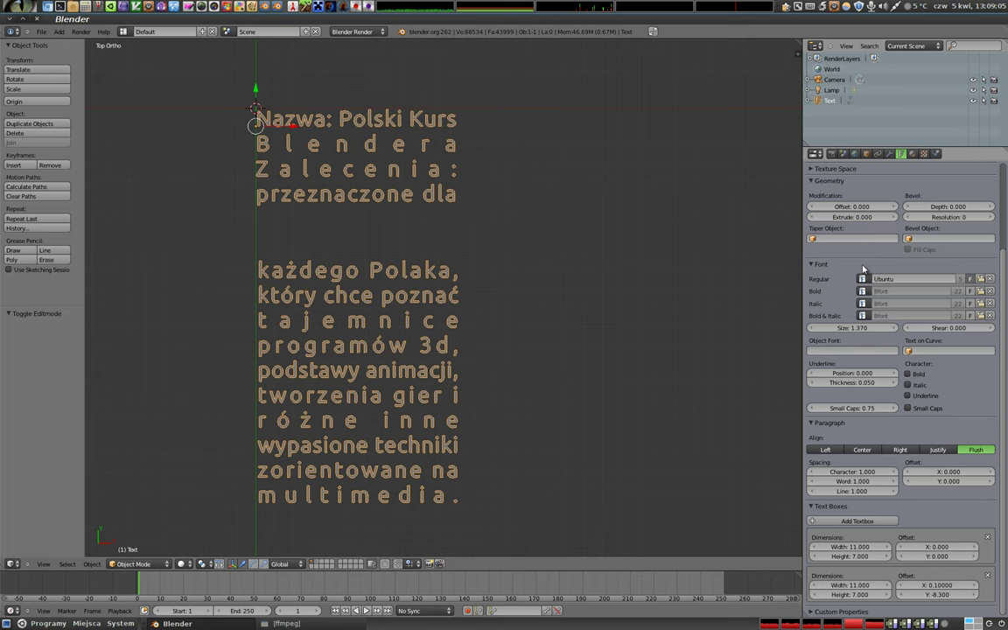
pyautogui.scroll(-3)
pyautogui.middleClick(353, 256)
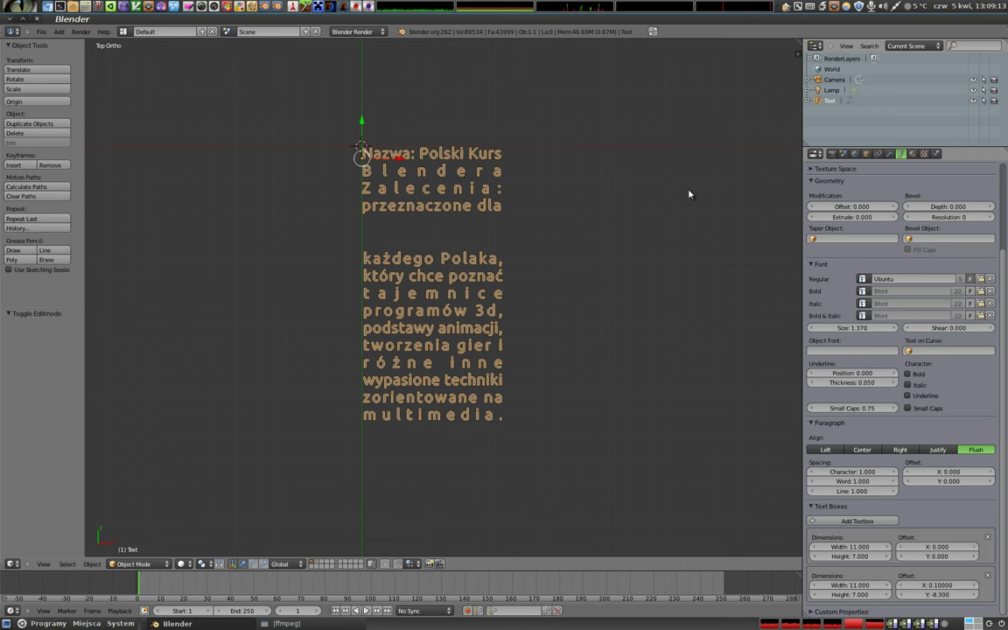
pyautogui.click(819, 169)
pyautogui.scroll(3)
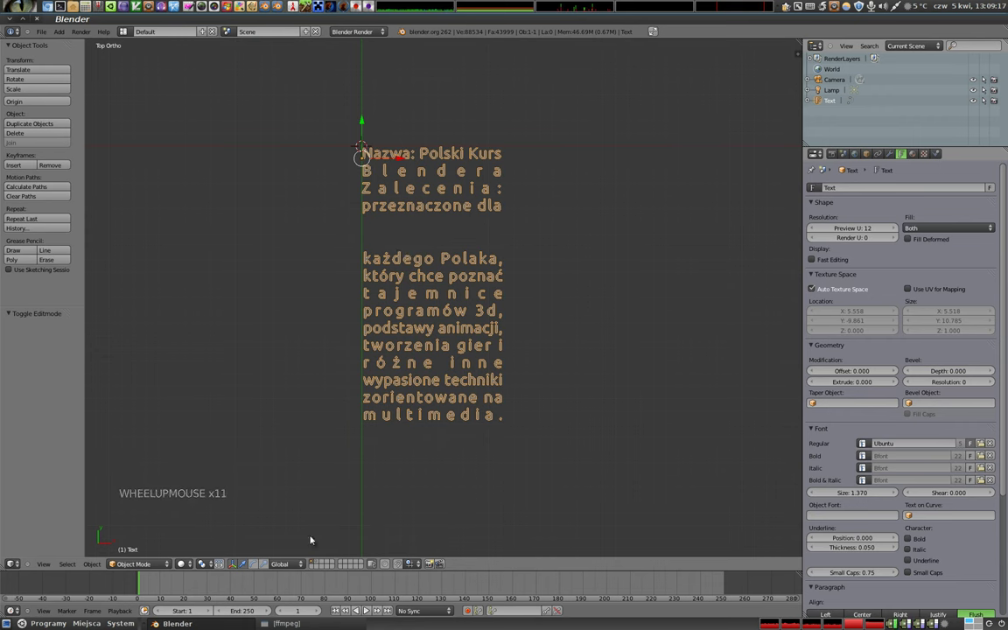